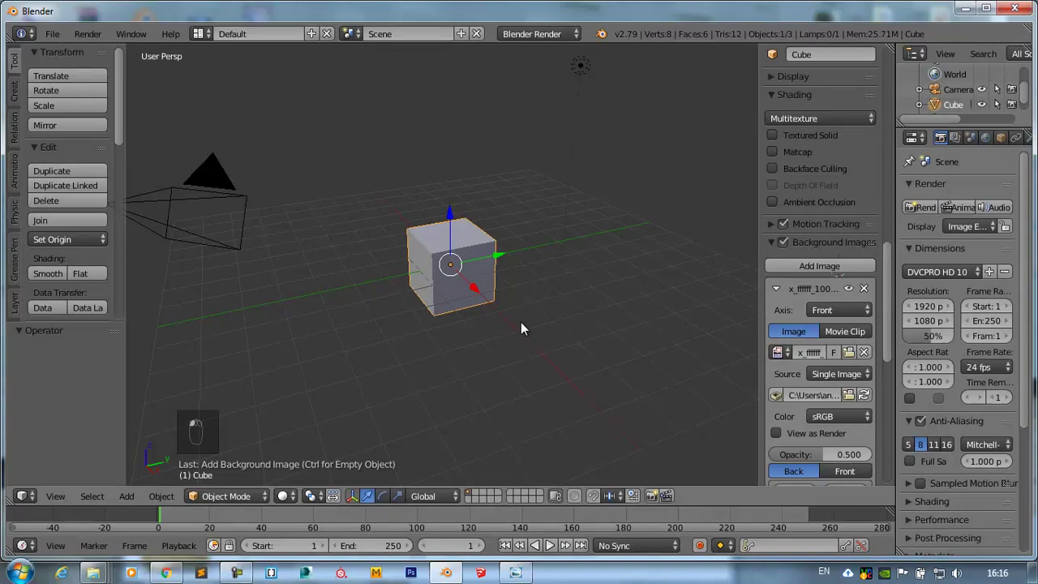
- Switch to the front orthographic view of the default cube
key("KP_1")
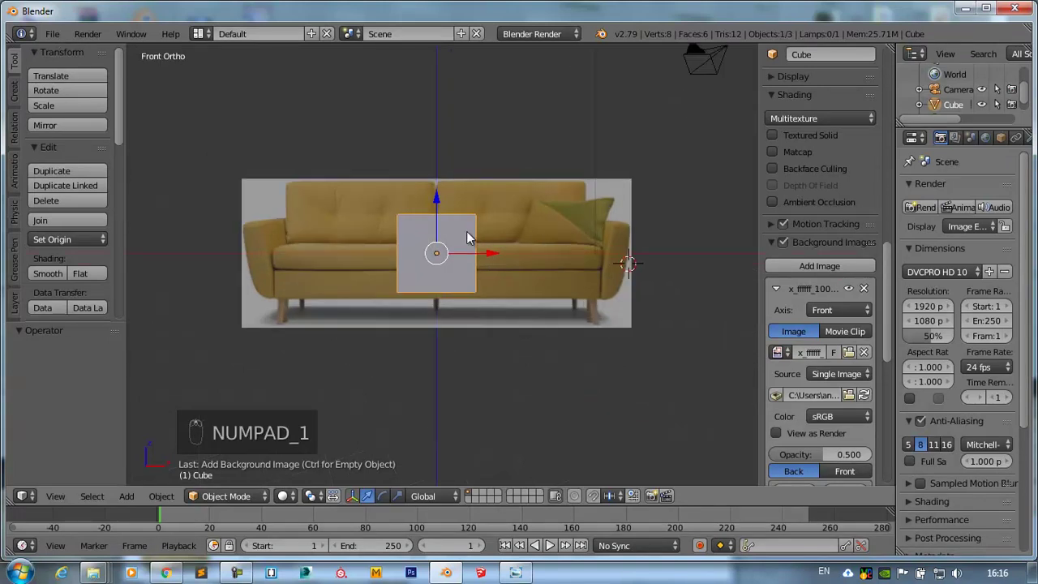
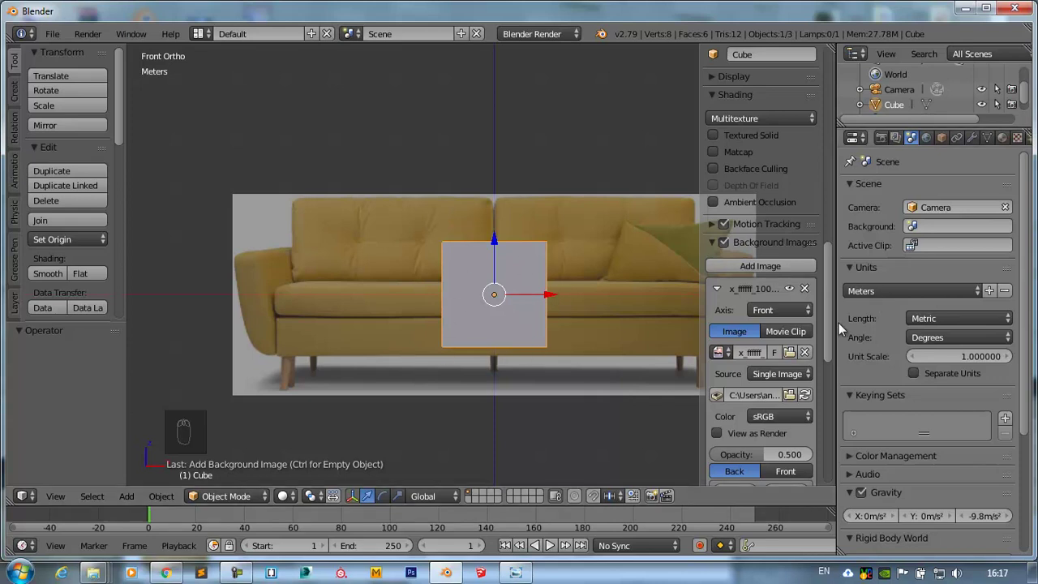
- Shrink the sofa reference image to about 2.3 m and zoom in on the cube against it
left_click_drag(831, 411, 788, 330)
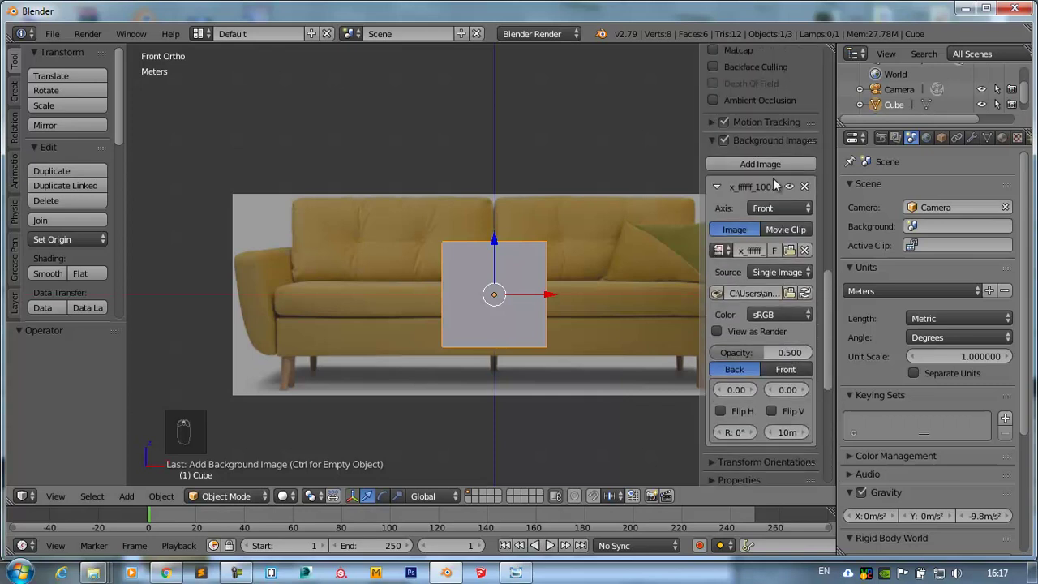
left_click_drag(783, 440, 728, 440)
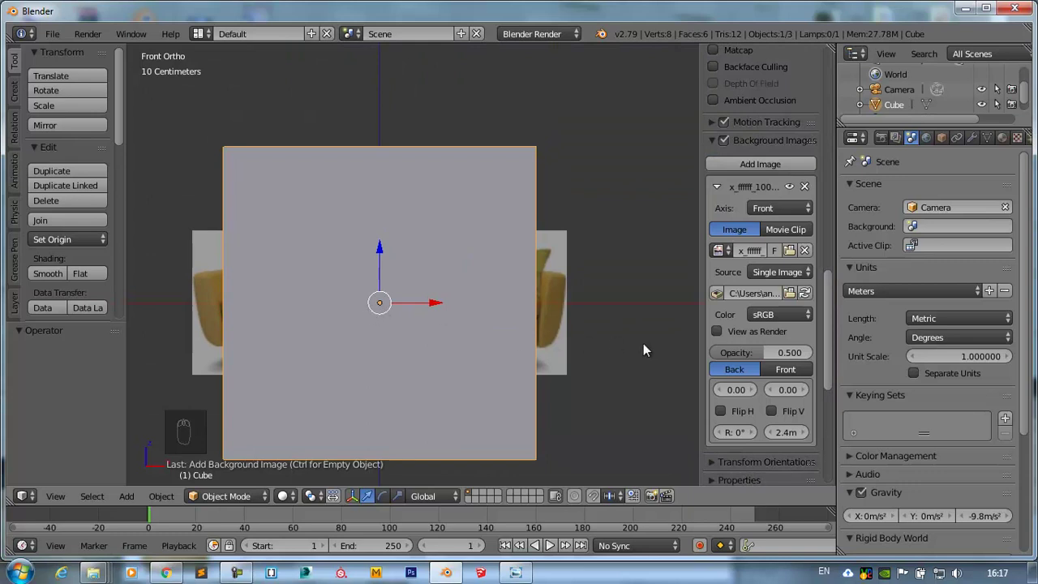
left_click_drag(788, 437, 389, 282)
middle_click(389, 281)
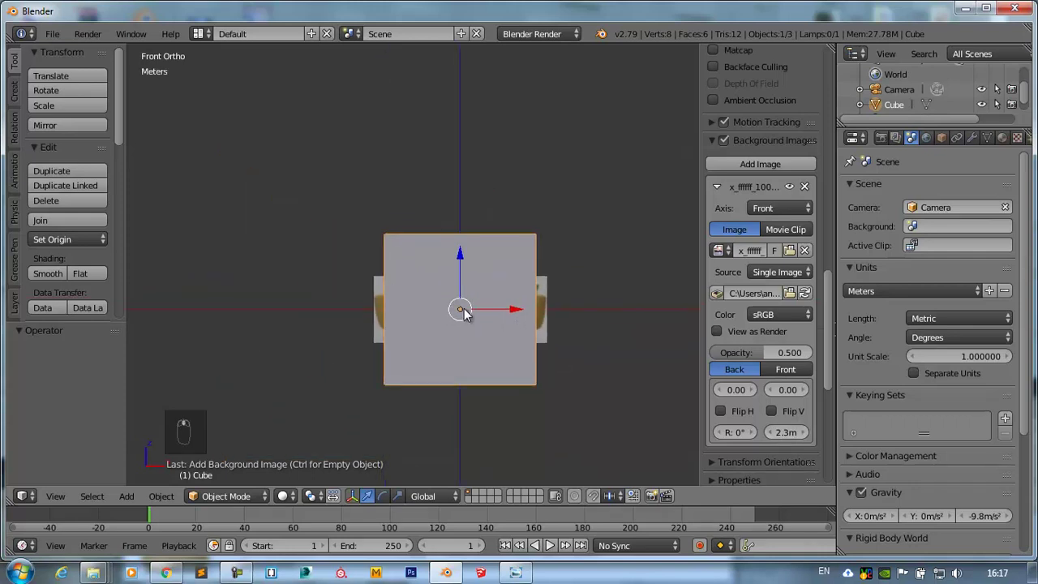
left_click_drag(467, 312, 484, 306)
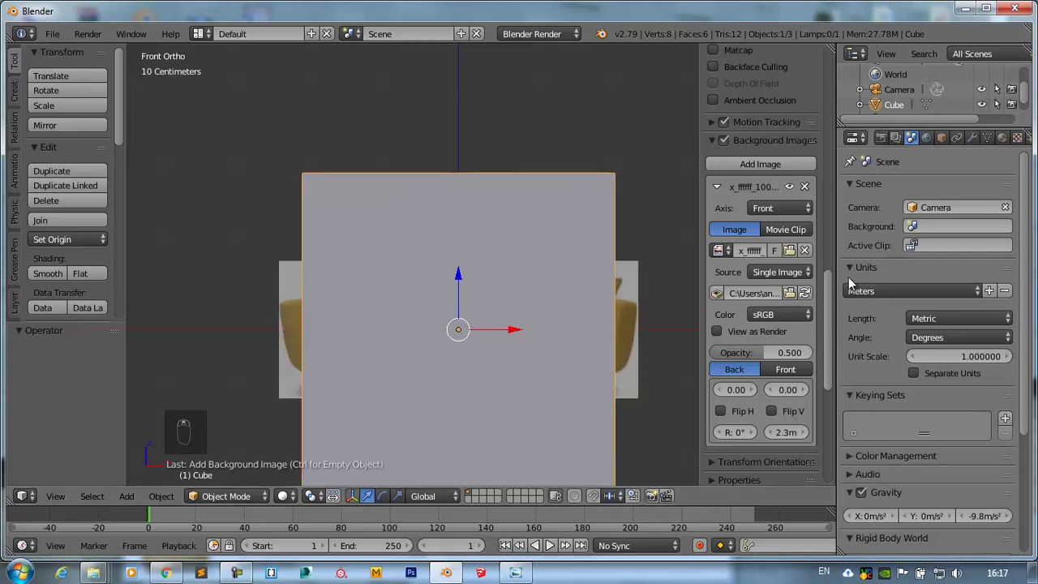
left_click_drag(787, 372, 381, 391)
middle_click(556, 190)
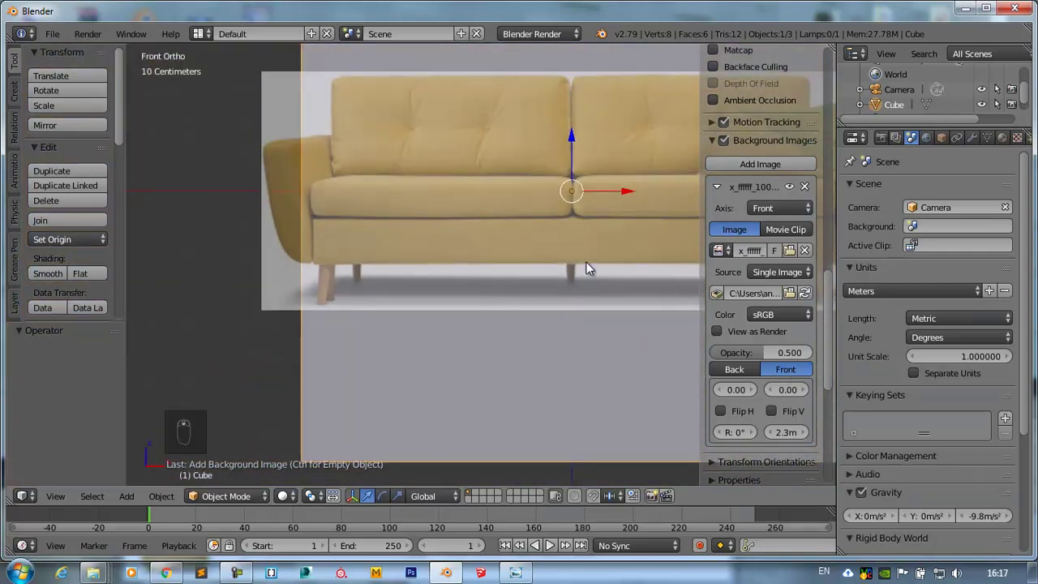
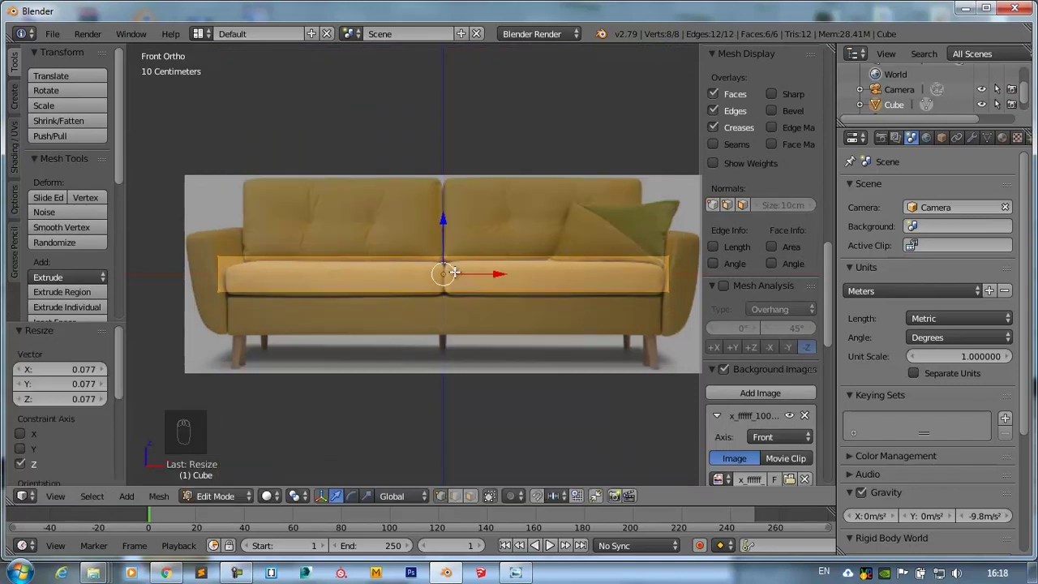
- Lower the slab to the sofa base and scale it to about 1.91 m wide and 70 cm deep with edge lengths shown
left_click_drag(442, 220, 446, 264)
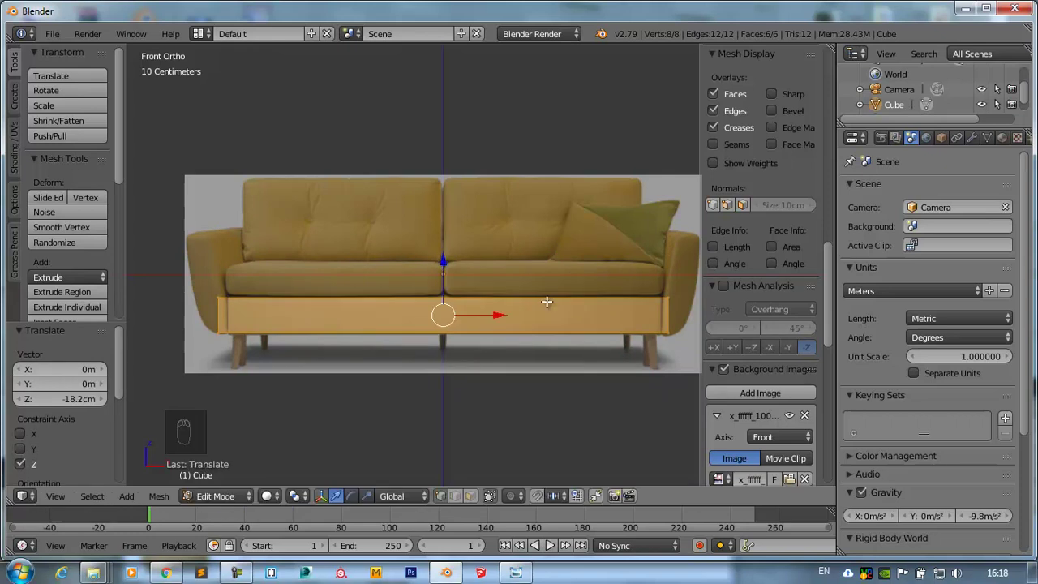
key("s")
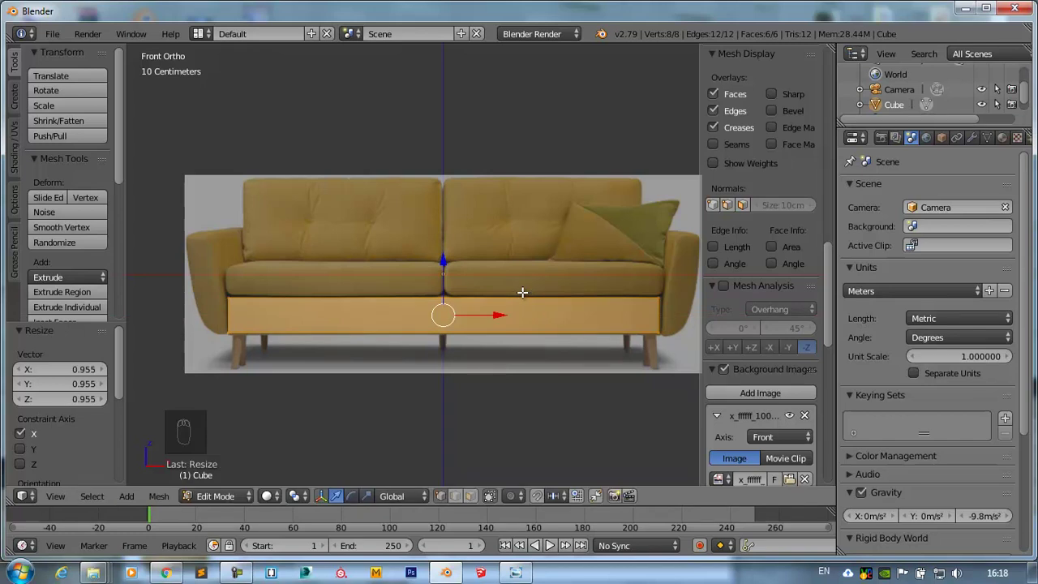
key("KP_7")
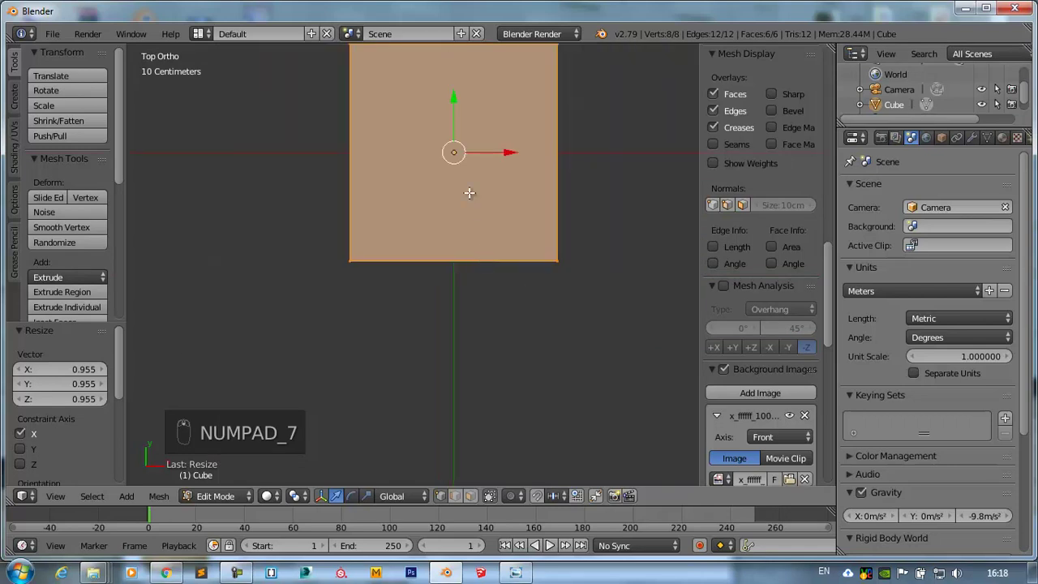
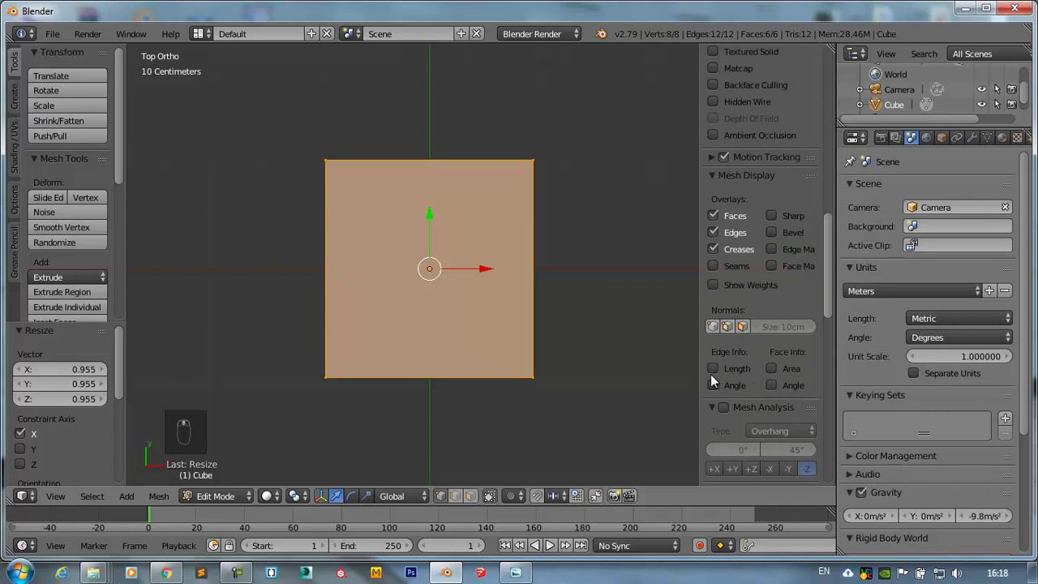
left_click_drag(723, 371, 513, 146)
key("s")
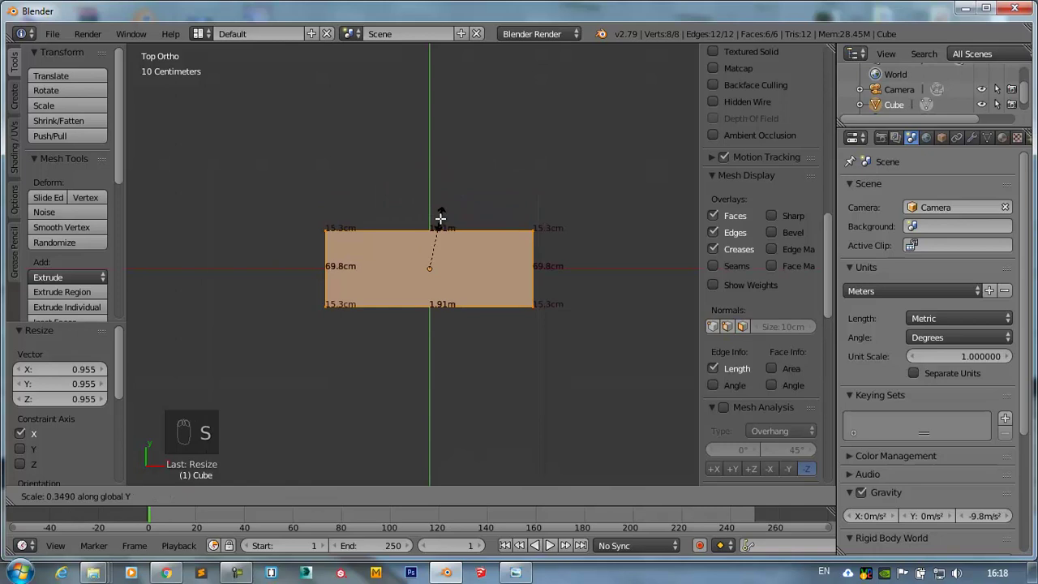
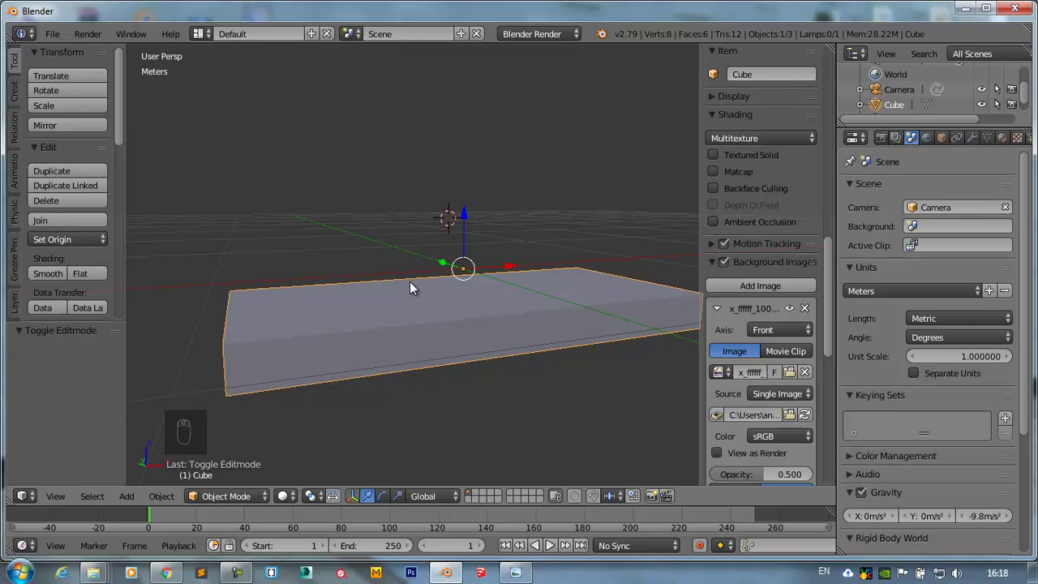
- Add a Subdivision Surface modifier to the slab and check it in solid and wireframe shading
left_click_drag(966, 153, 1005, 282)
left_click_drag(924, 298, 482, 409)
left_click_drag(427, 381, 434, 286)
key("z")
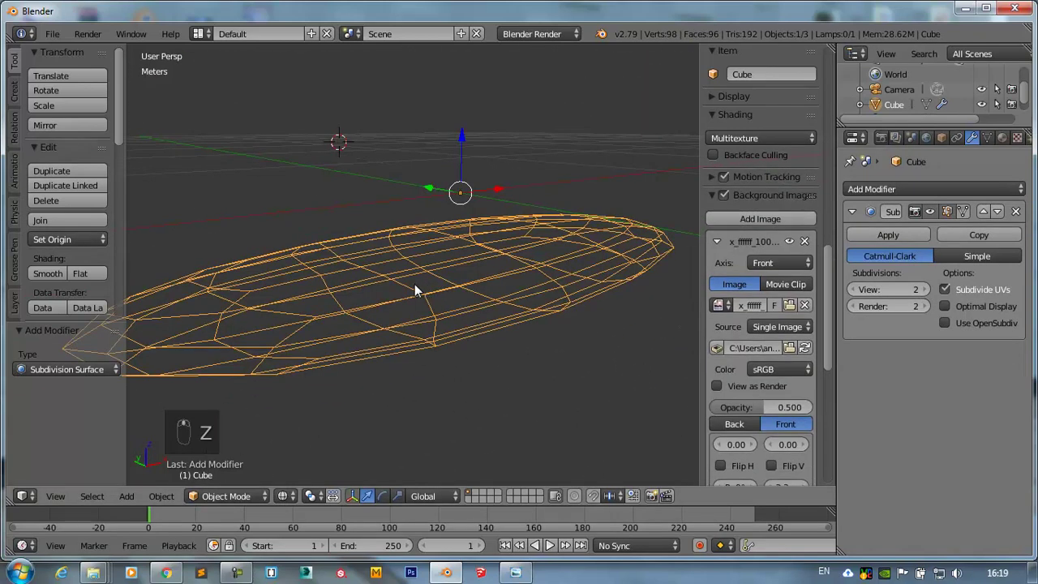
key("z")
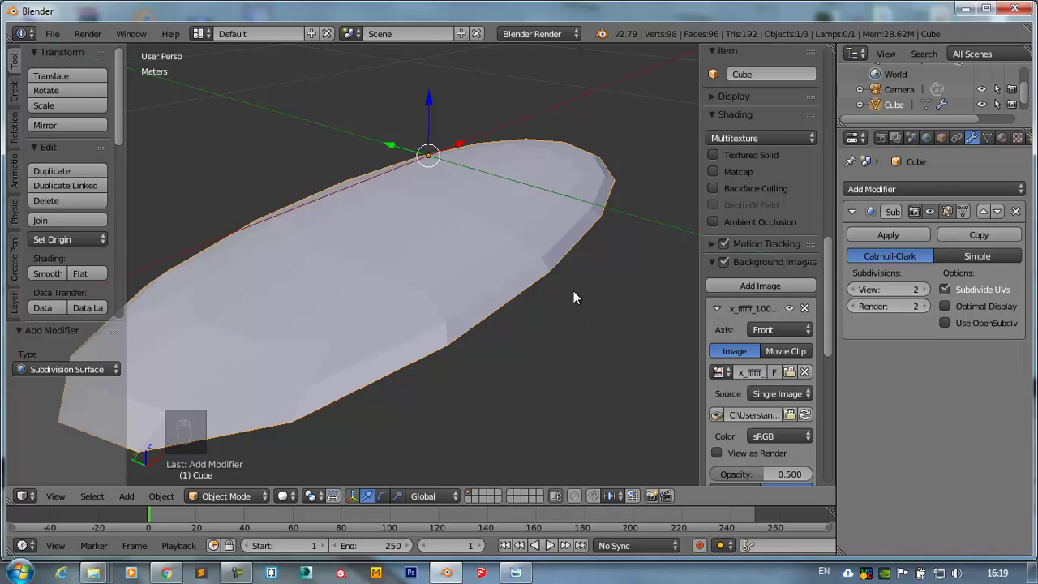
left_click_drag(855, 293, 471, 196)
key("z")
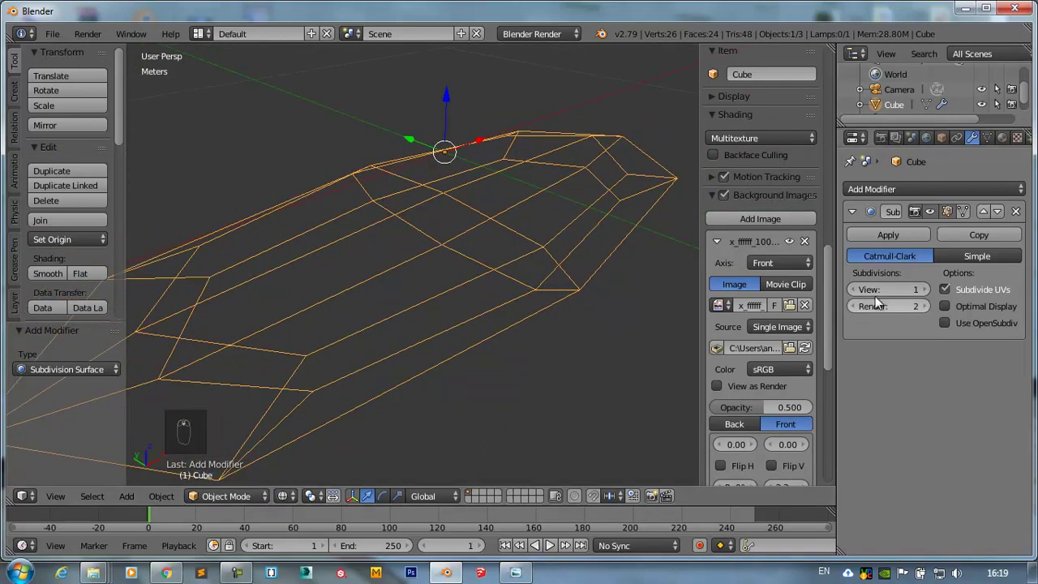
- Raise the modifier's viewport subdivisions to 3 and enter edit mode on the slab
left_click_drag(928, 295, 412, 289)
middle_click(421, 275)
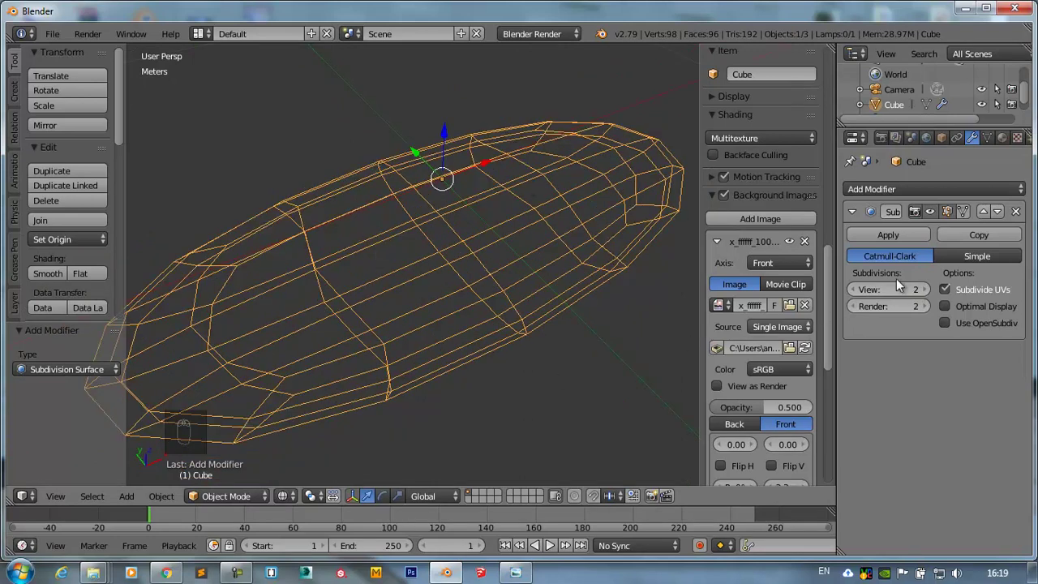
left_click(933, 293)
left_click_drag(348, 305, 399, 273)
left_click(399, 273)
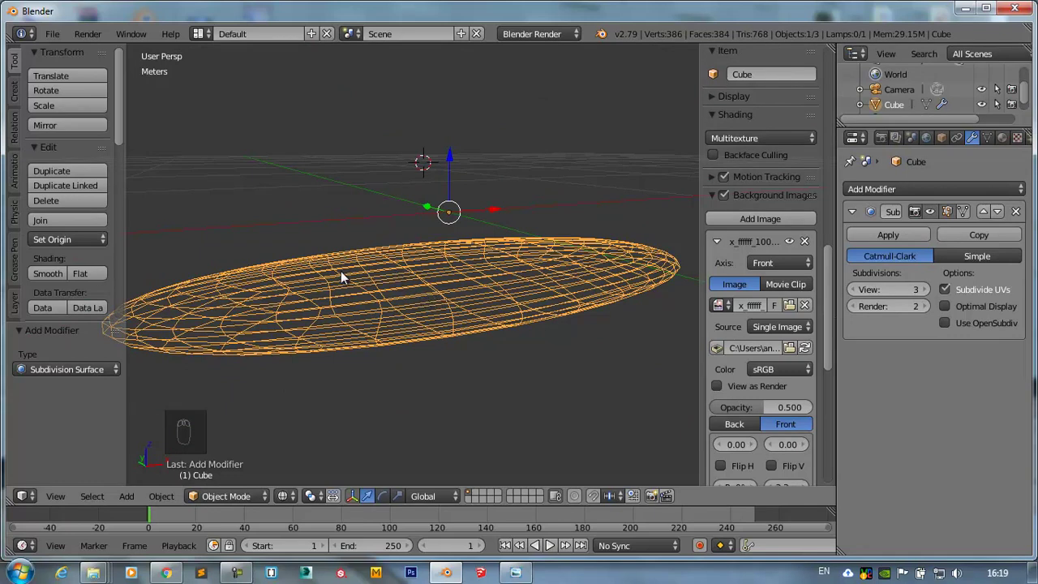
key("Tab")
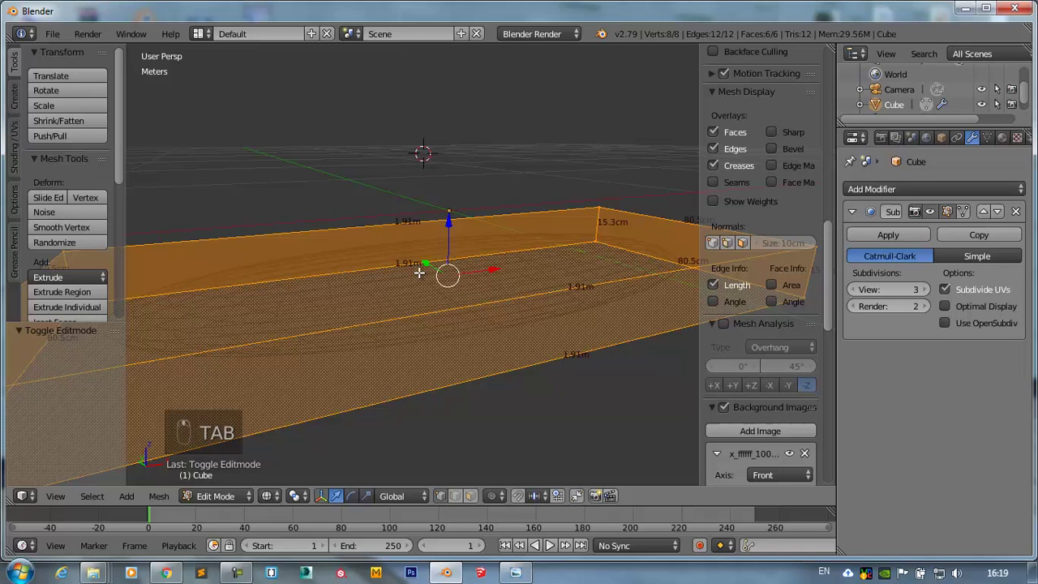
- Try a loop cut and a full edge crease on the slab, then undo both
key("z")
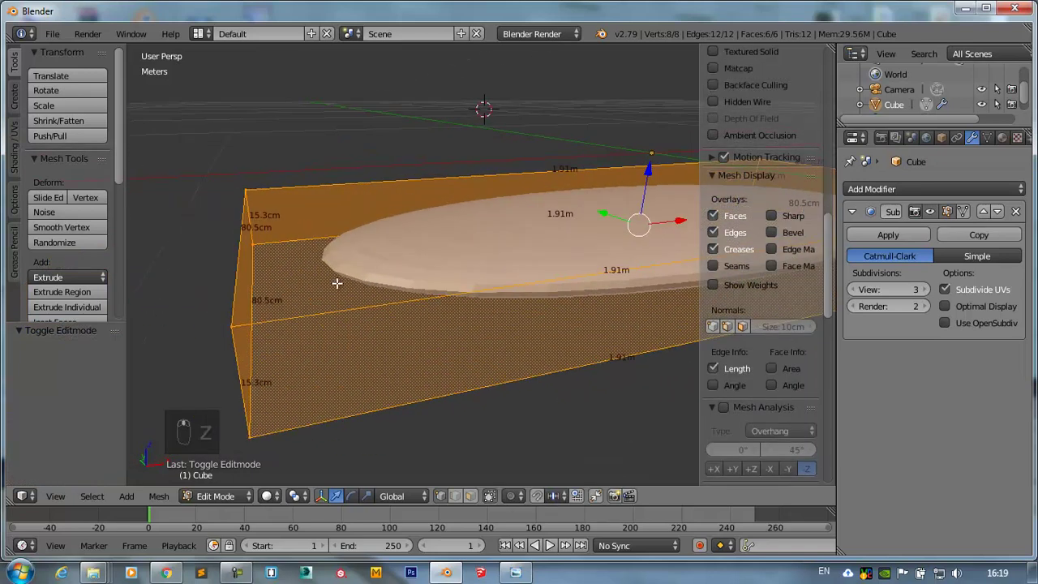
key("ctrl+r")
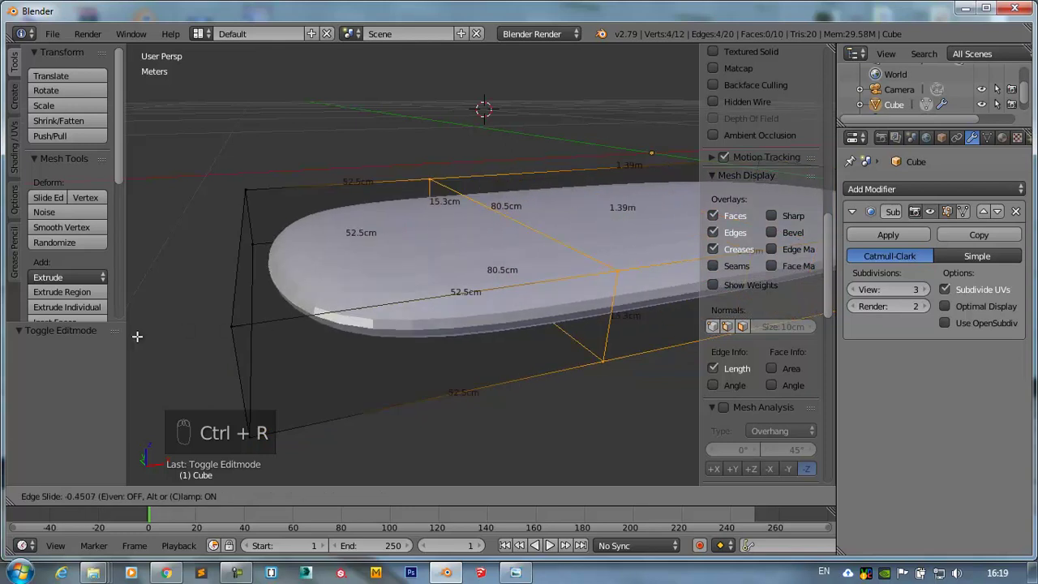
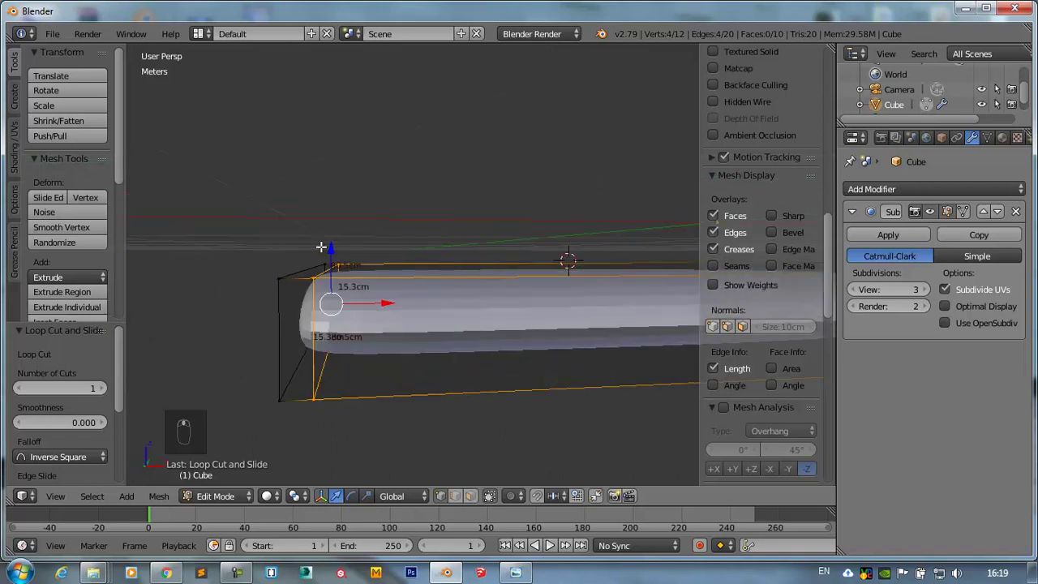
key("ctrl+z")
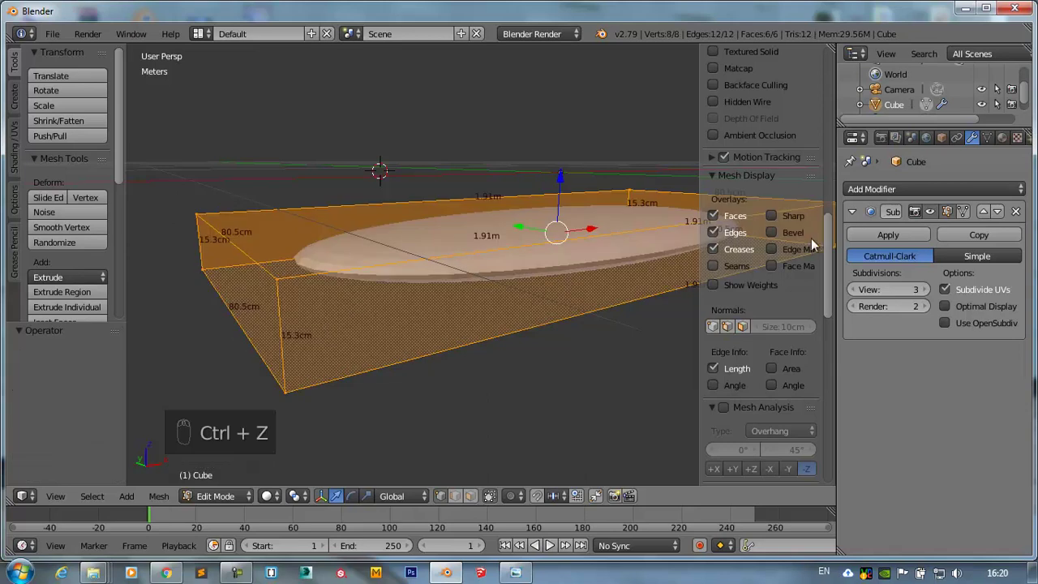
left_click_drag(832, 184, 767, 140)
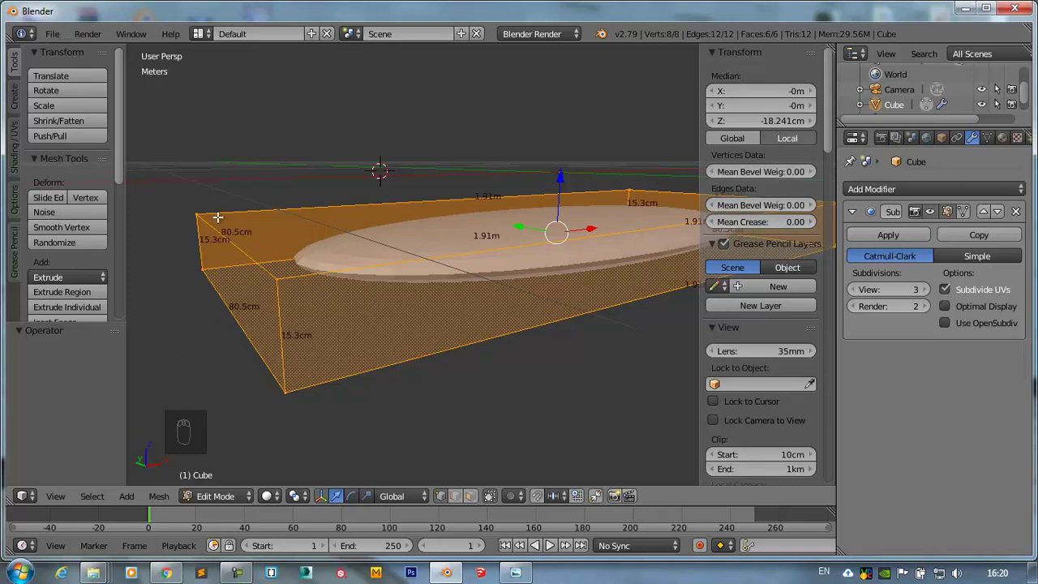
left_click_drag(740, 225, 828, 210)
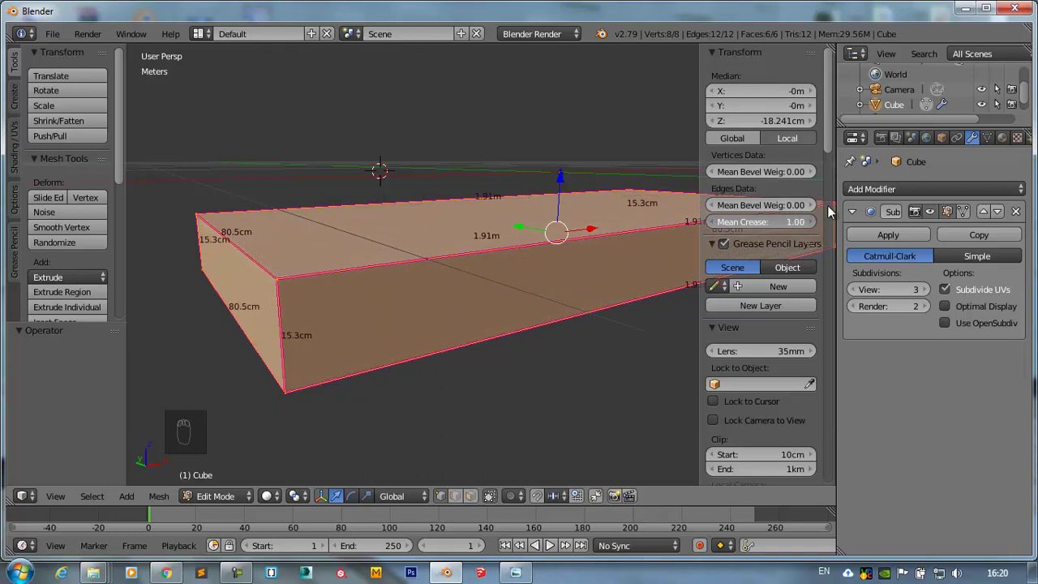
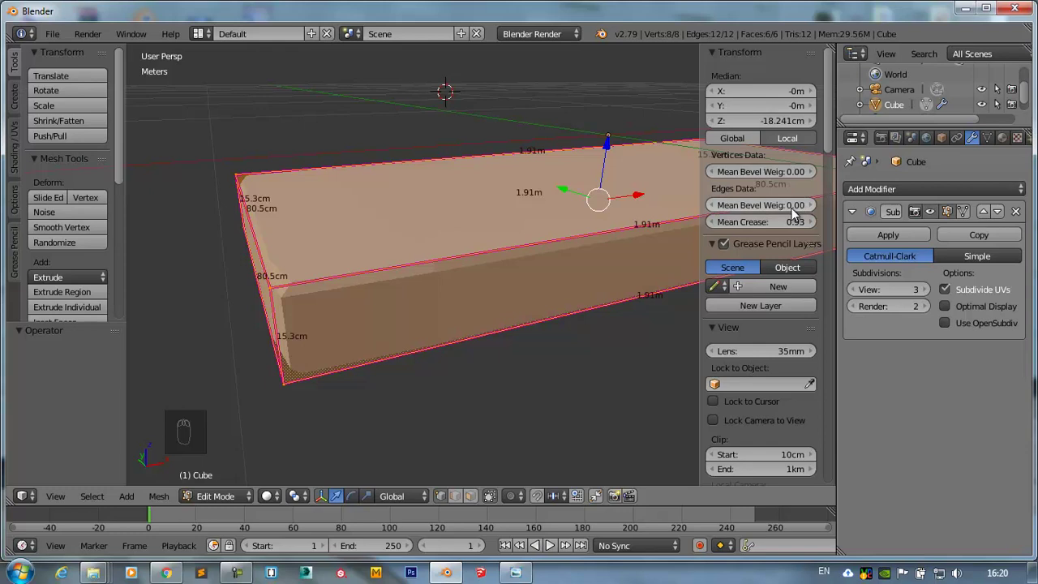
left_click_drag(790, 230, 312, 283)
left_click_drag(313, 283, 503, 261)
- Add two loop cuts across the slab and spread them along X toward its ends
key("ctrl+r")
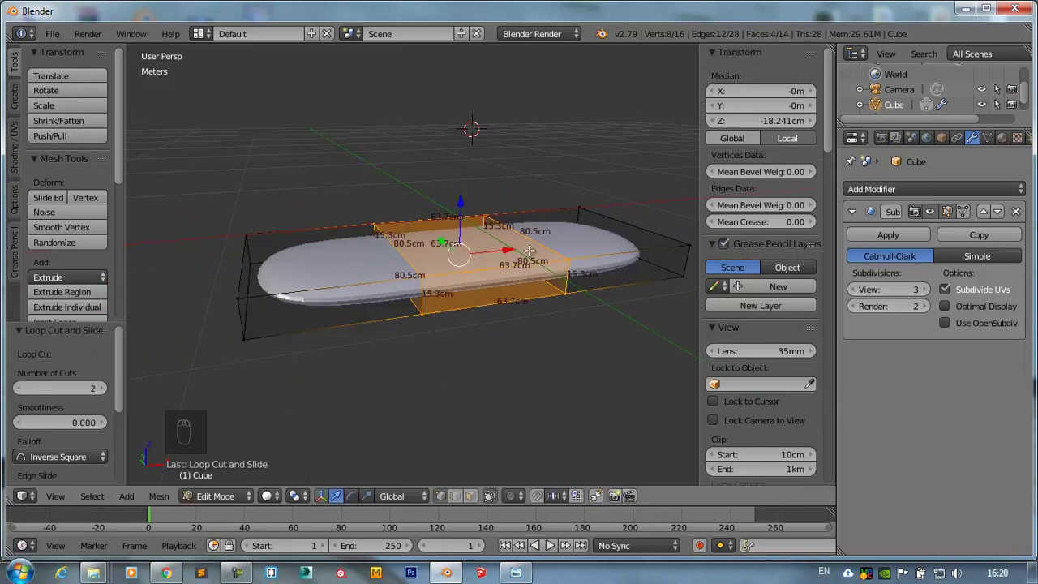
key("s")
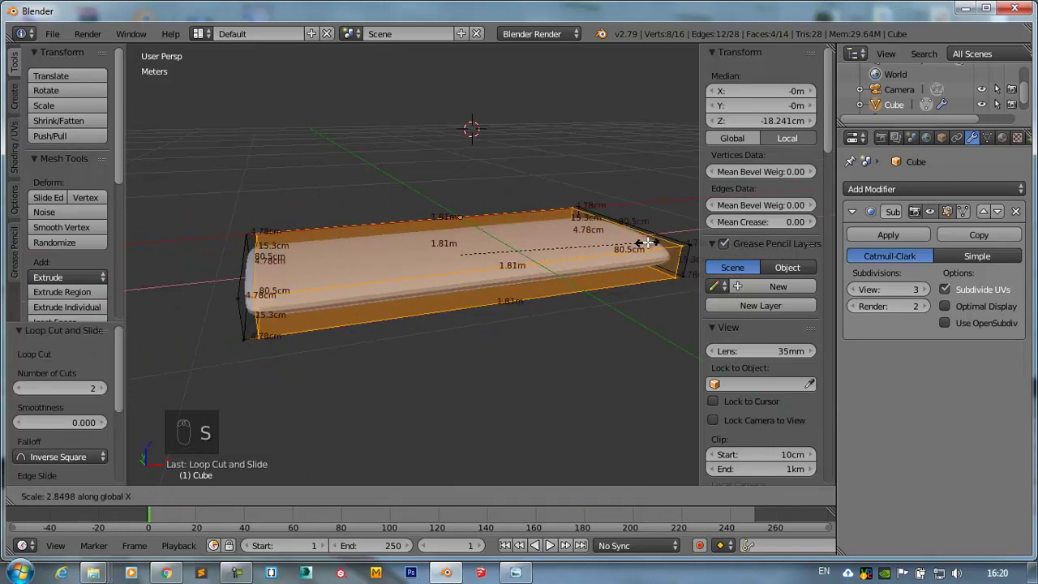
key("KP_1")
middle_click(409, 267)
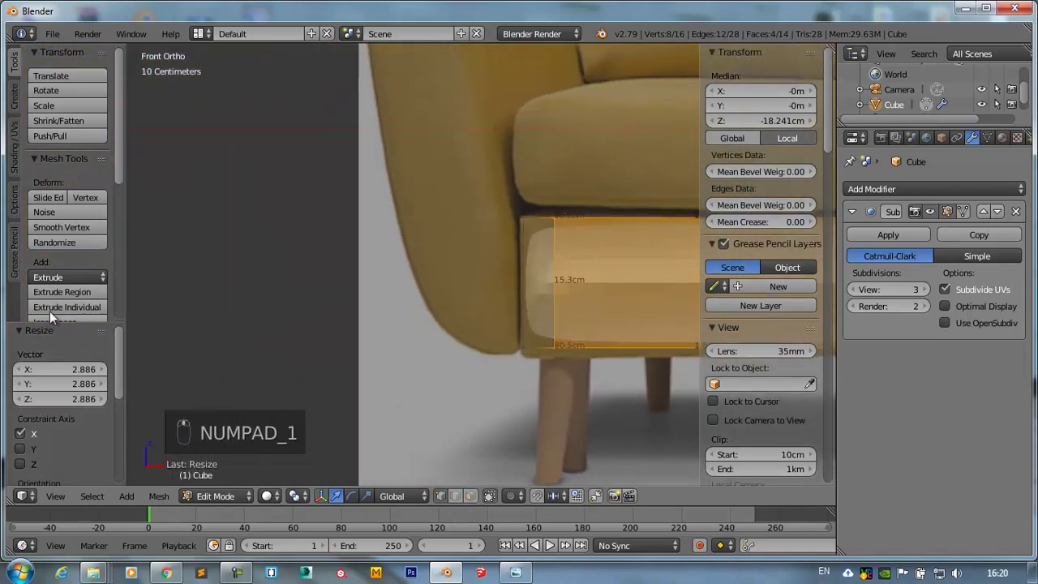
- Select all base vertices and scale them to the reference, about 1.91 m wide and 17 cm tall
middle_click(492, 266)
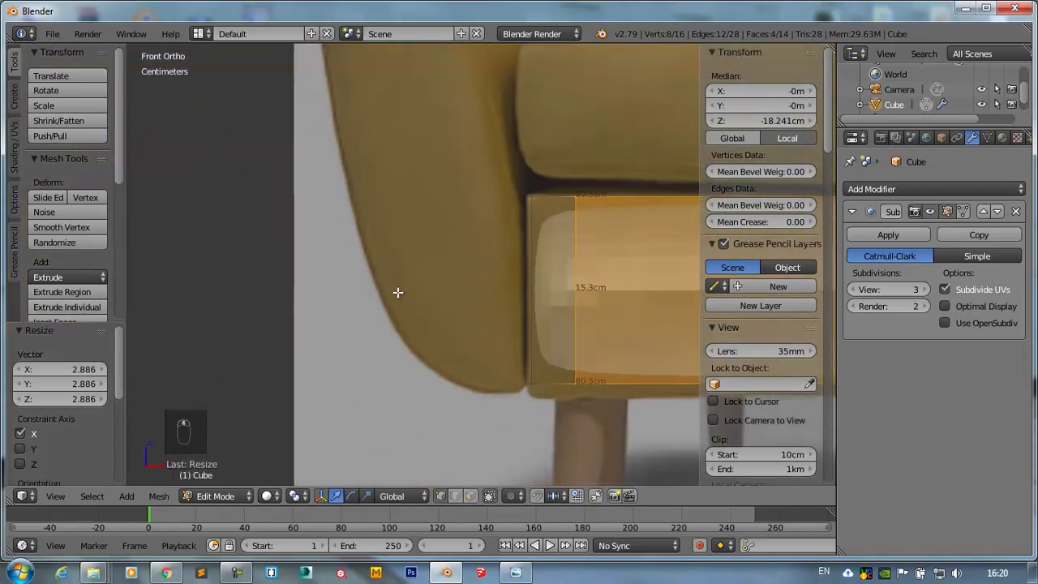
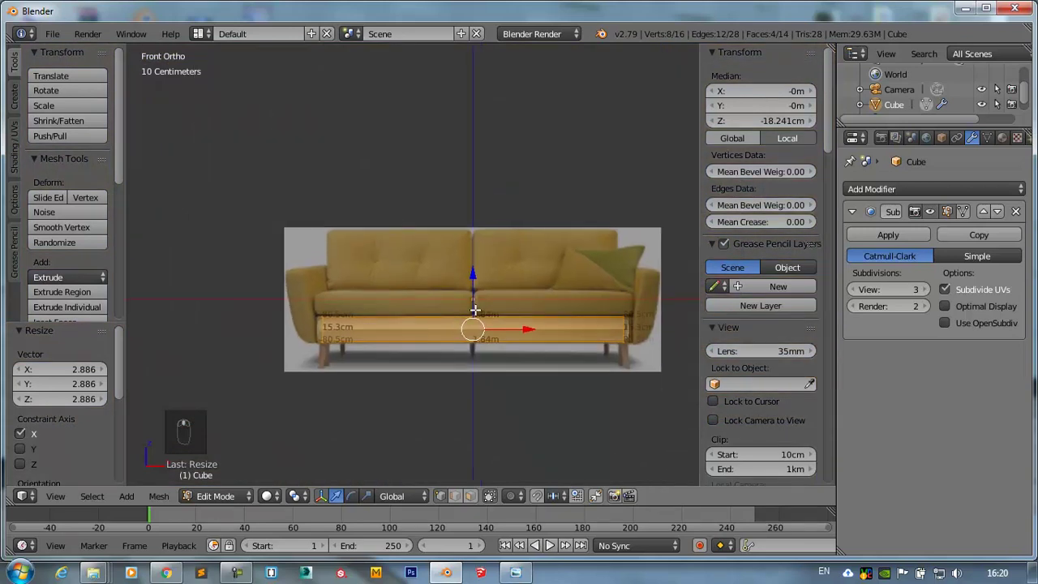
key("a")
key("a")
middle_click(491, 319)
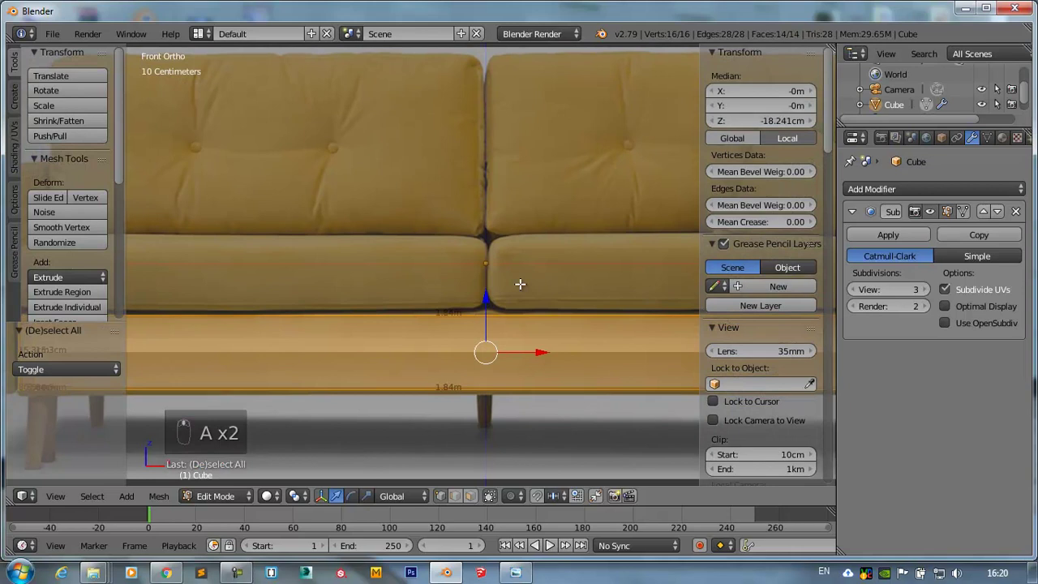
key("s")
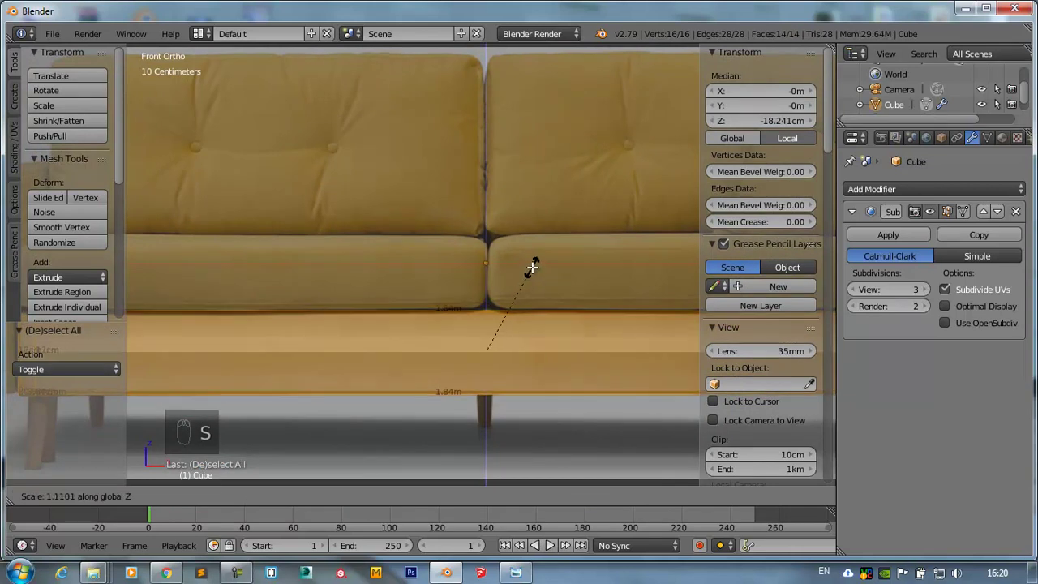
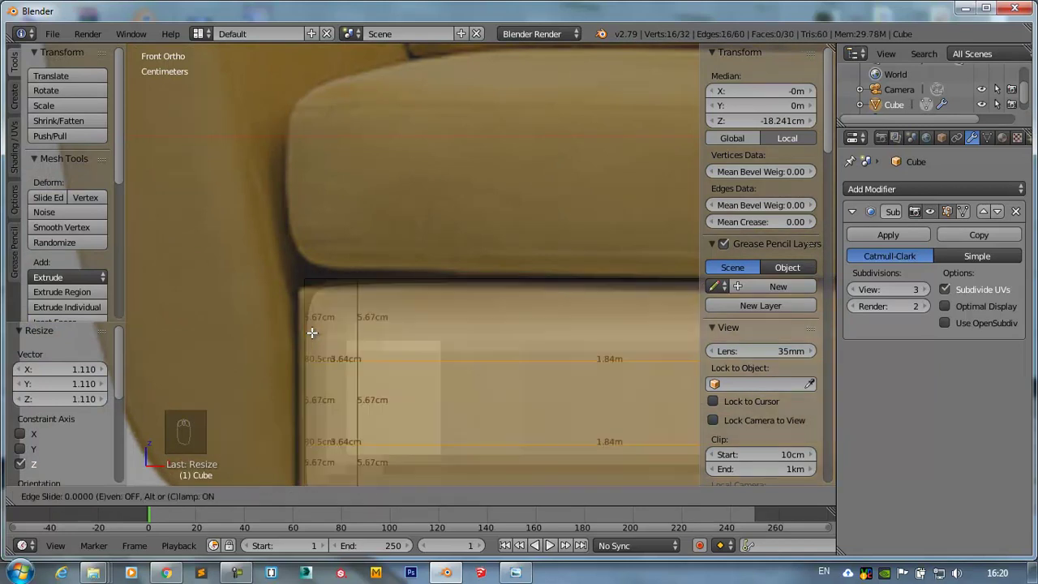
key("s")
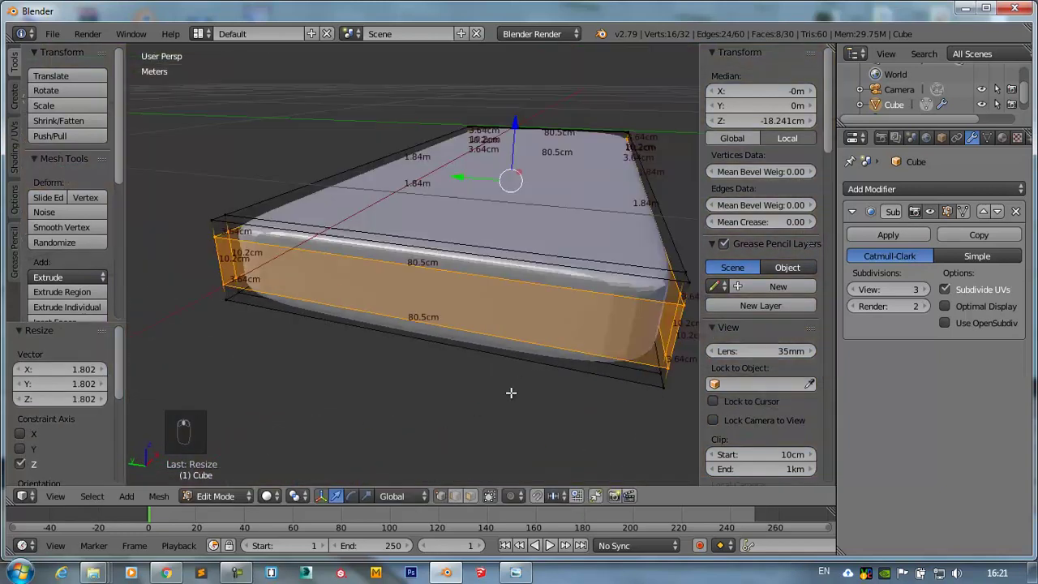
- Insert two more edge loops across the base, spread them toward the ends, and return to object mode
key("ctrl+r")
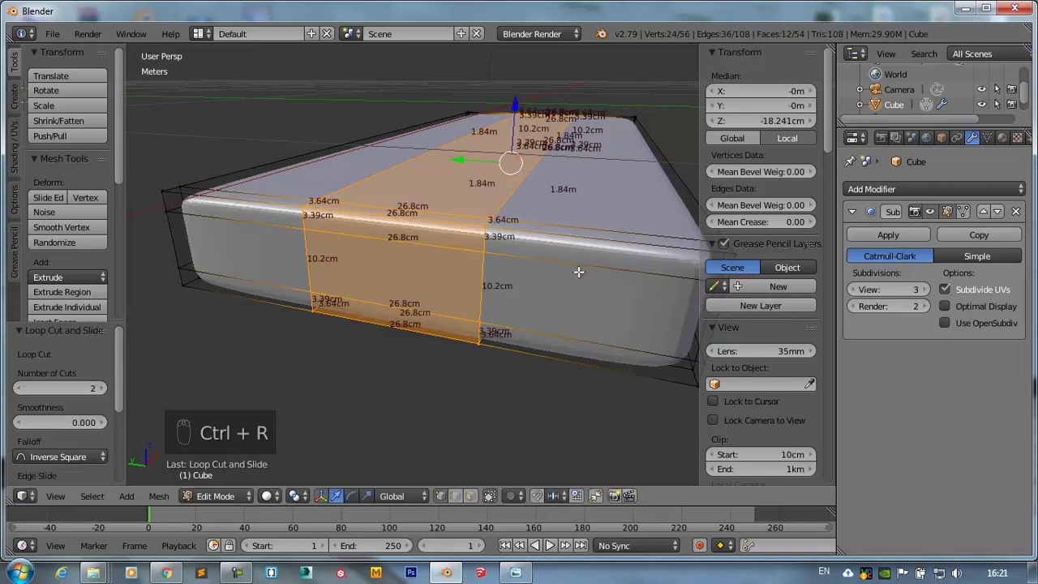
key("s")
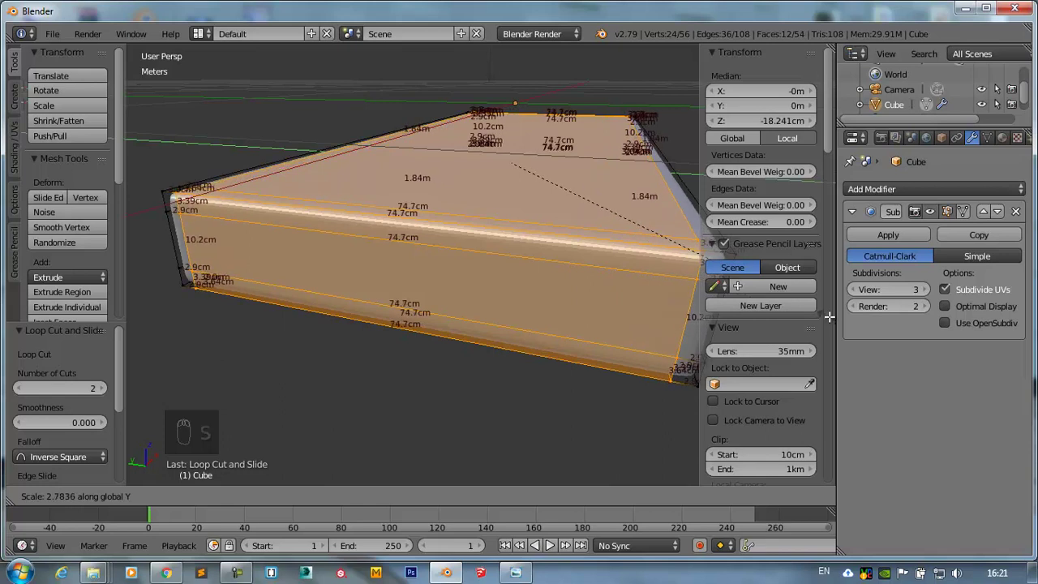
key("Tab")
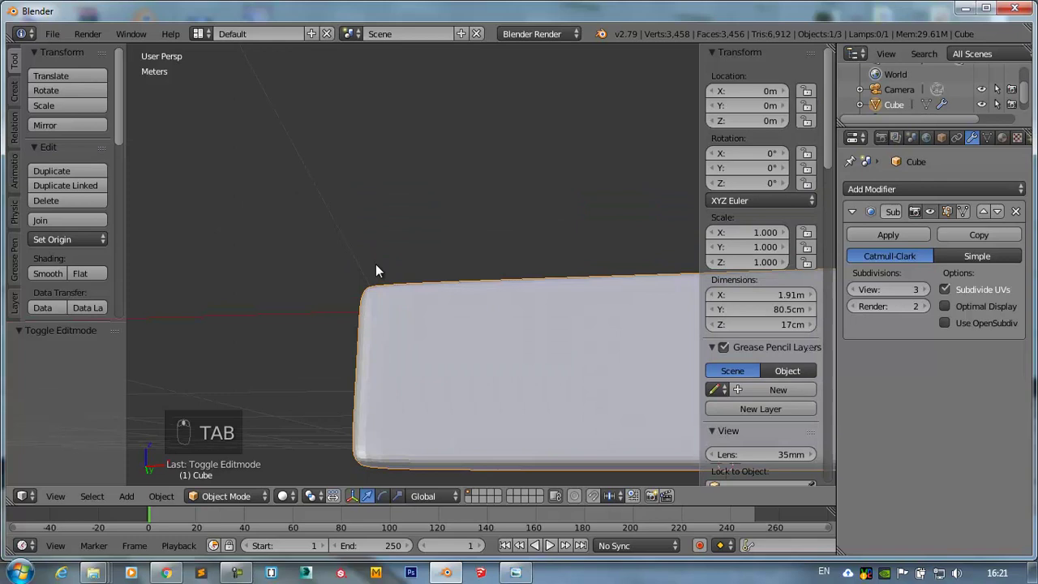
- Set the base to smooth shading, check it in front view, and bring up the side reference photo
left_click(48, 278)
left_click_drag(491, 385, 467, 341)
left_click(467, 341)
key("KP_1")
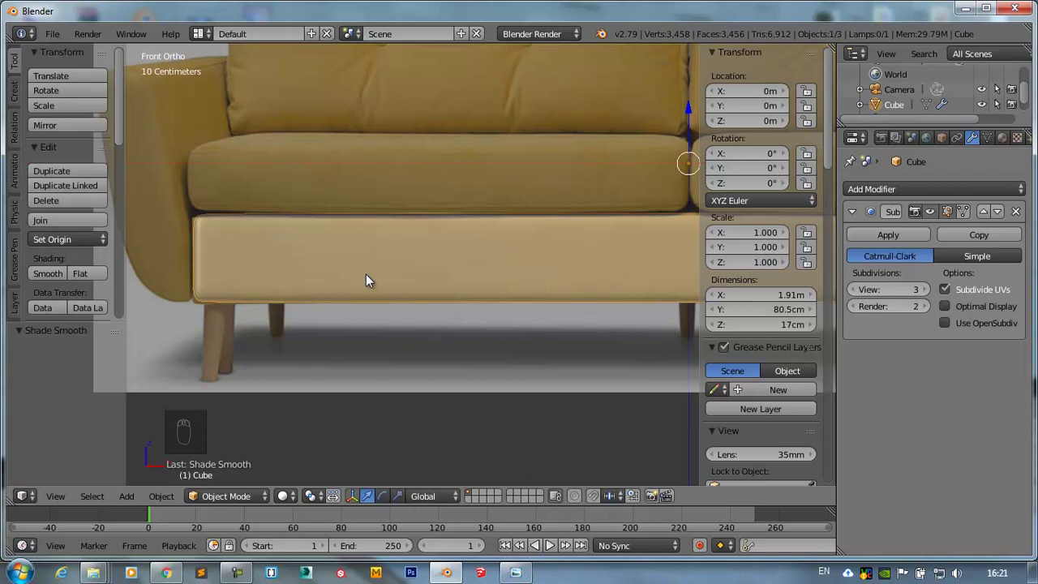
left_click_drag(377, 281, 235, 421)
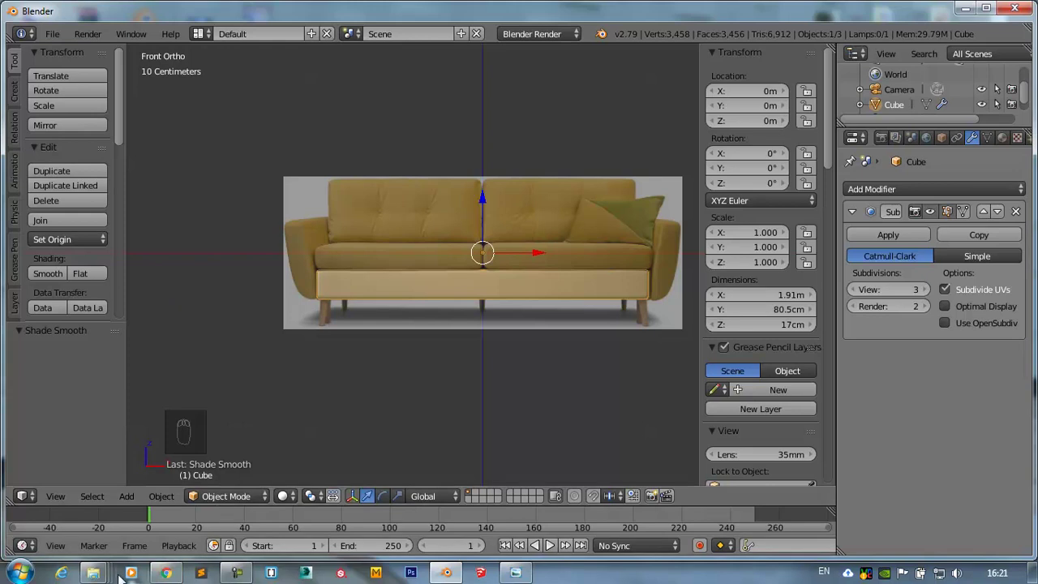
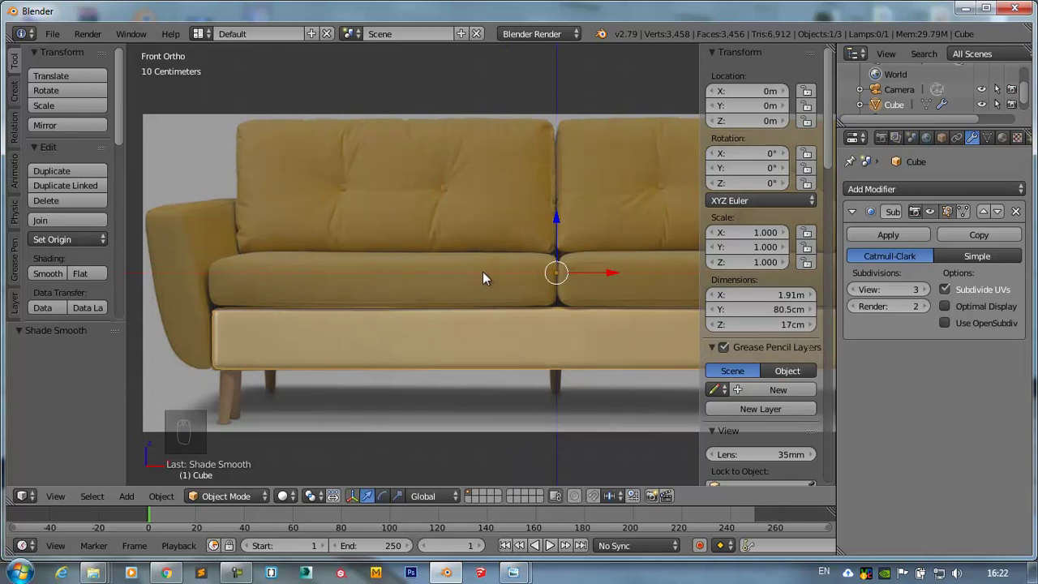
- View the base from the right side and bring up the Set Origin options in the Tool Shelf
left_click_drag(488, 275, 481, 264)
key("KP_1")
key("KP_Enter")
key("KP_3")
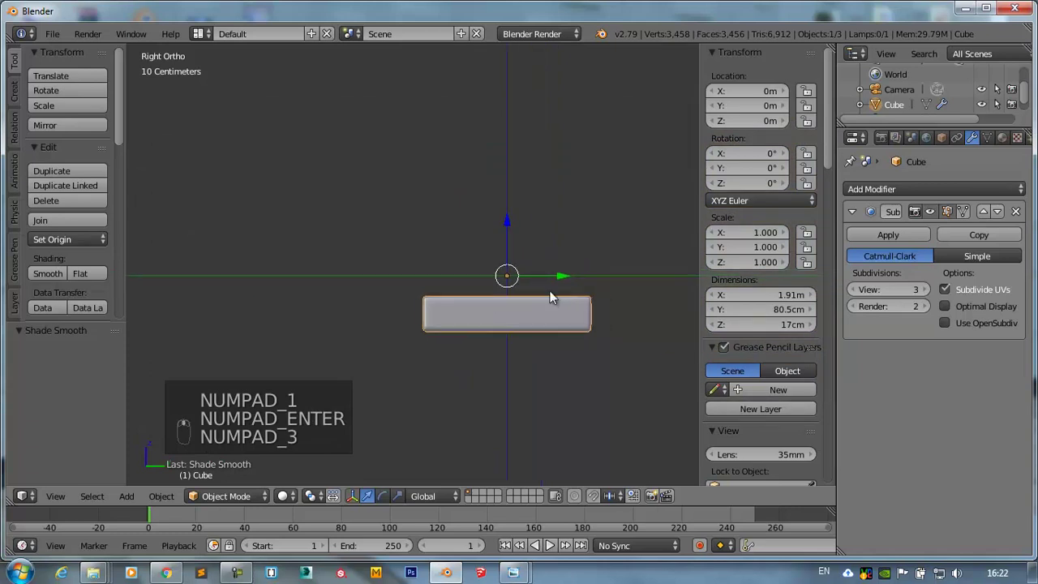
middle_click(514, 287)
left_click_drag(87, 247, 80, 282)
- Duplicate the base, rotate the copy upright 90° on X and move it back as the backrest
key("shift+d")
left_click(585, 312)
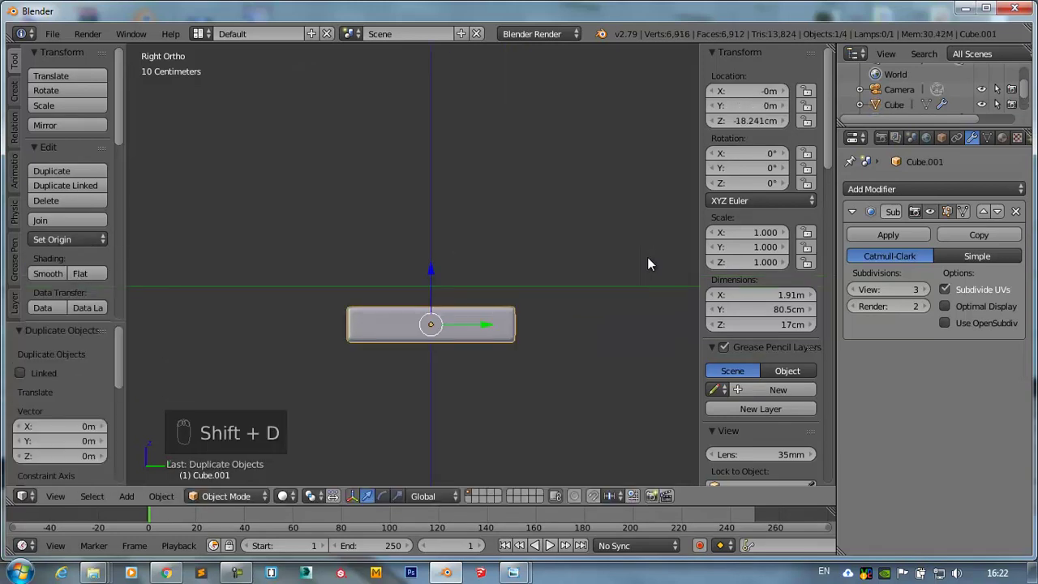
key("r")
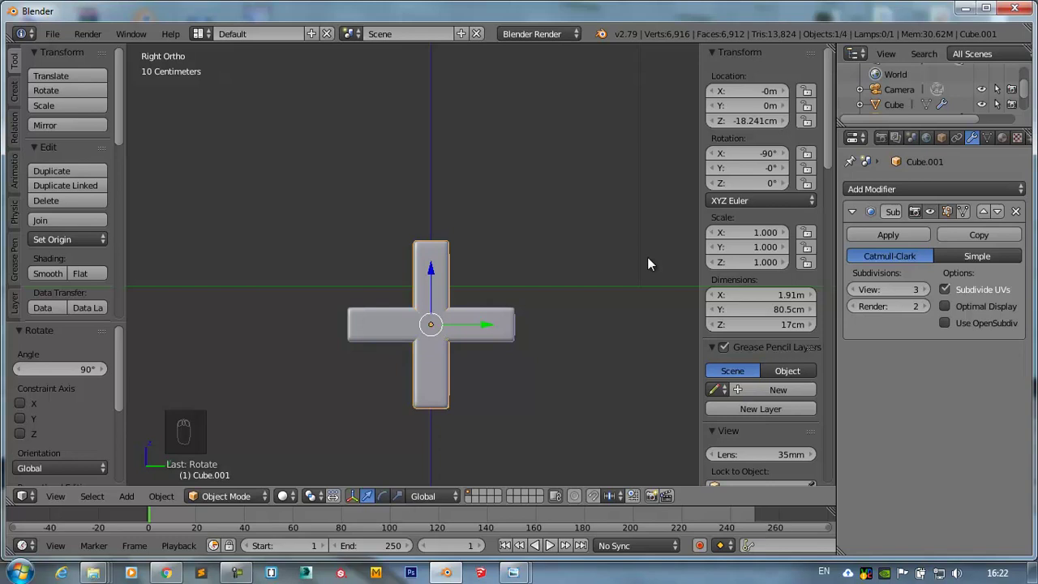
key("g")
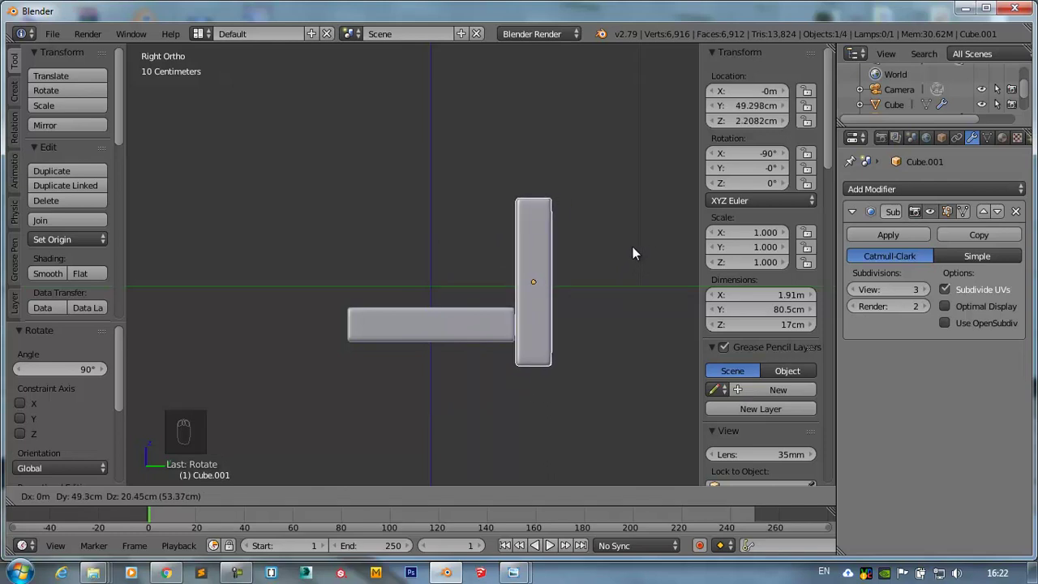
key("KP_1")
left_click_drag(392, 328, 581, 339)
left_click_drag(569, 349, 527, 205)
left_click_drag(528, 204, 528, 203)
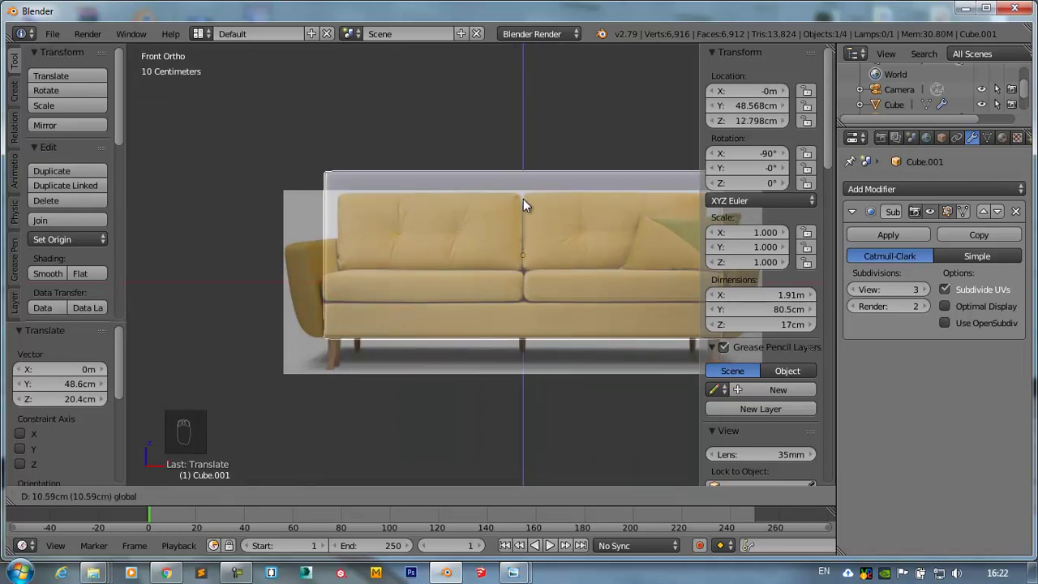
- In side view wireframe, scale the backrest down to about 60.7 cm tall
key("KP_3")
left_click_drag(416, 243, 544, 236)
key("a")
key("z")
left_click_drag(463, 253, 666, 271)
key("s")
left_click(666, 271)
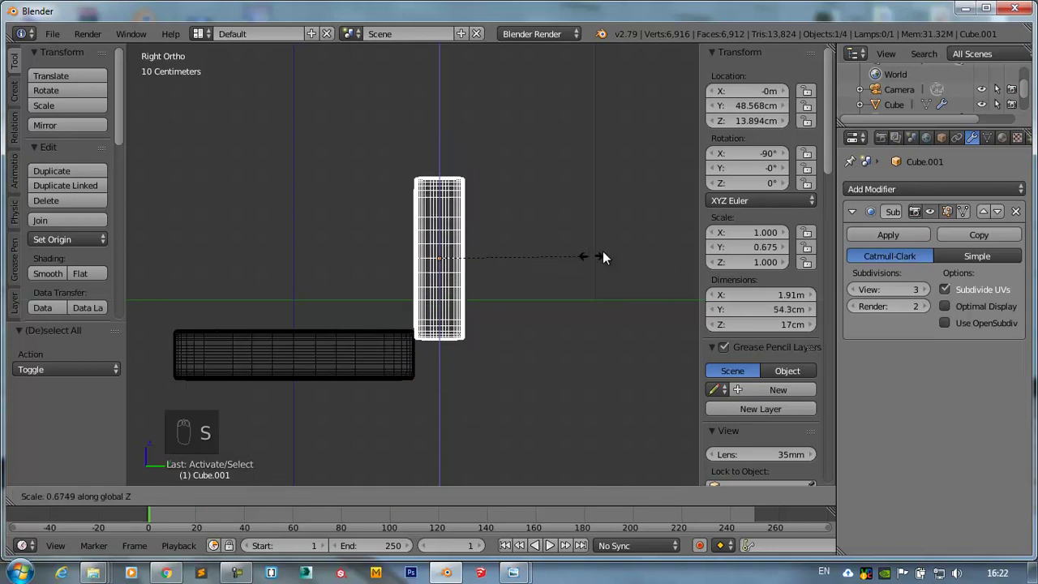
left_click_drag(444, 227, 441, 240)
- Lower the backrest onto the base in front view to match the reference
key("KP_1")
left_click_drag(484, 250, 200, 348)
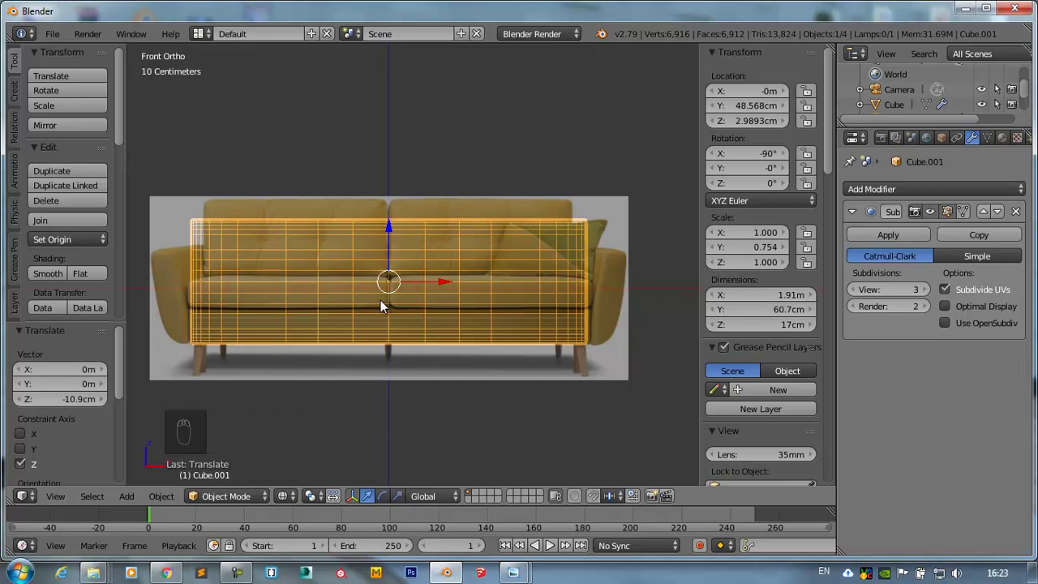
left_click_drag(504, 332, 408, 346)
left_click_drag(408, 346, 446, 390)
- Leave edit mode, undo a stray added cube, and reopen the Add Mesh menu in top view
key("Tab")
key("Tab")
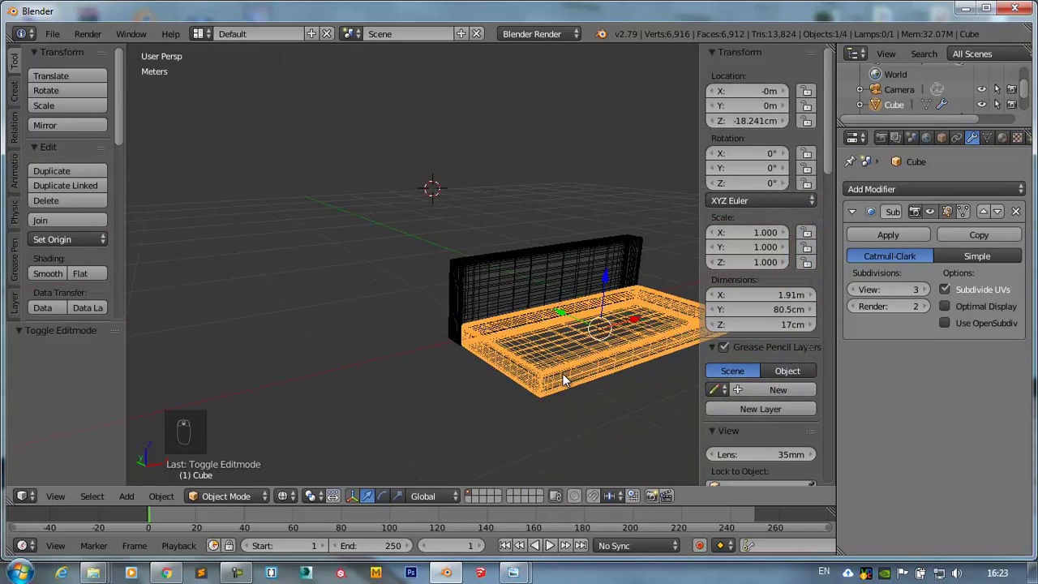
key("KP_7")
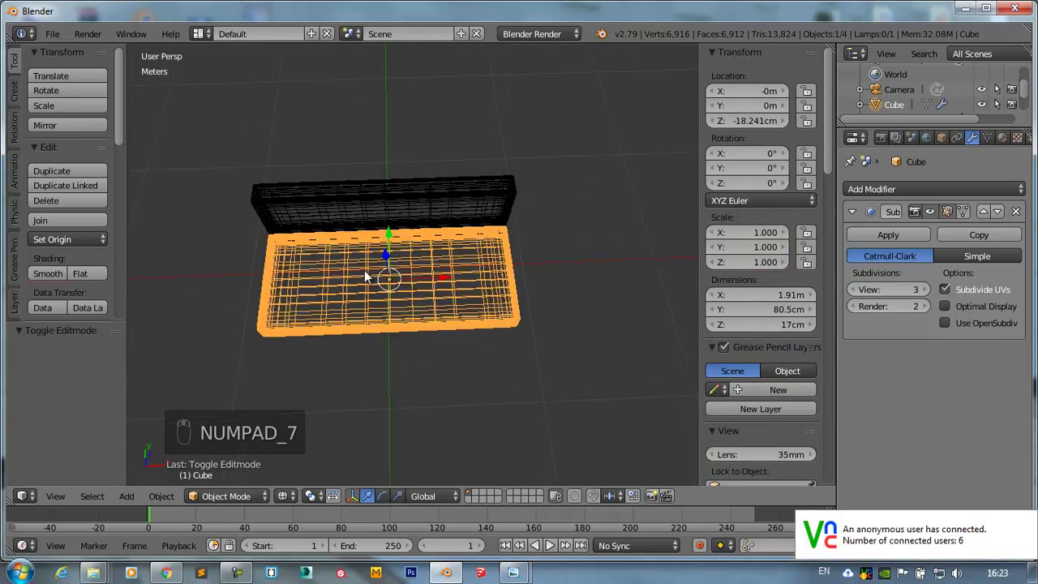
key("shift+a")
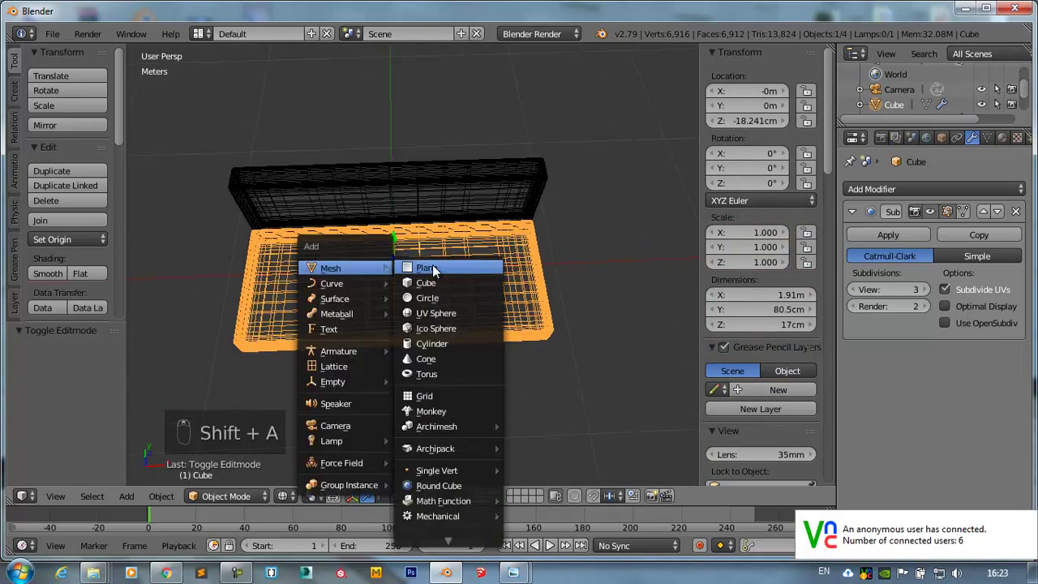
key("KP_1")
left_click_drag(415, 260, 417, 292)
key("ctrl+z")
key("shift+c")
key("shift+a")
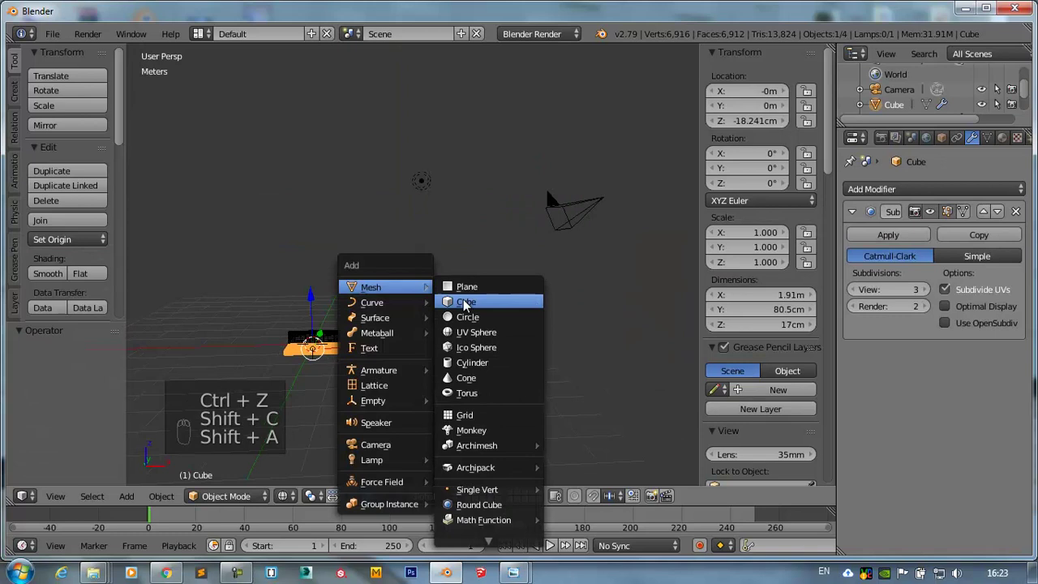
- Add a new cube, move it left along X and narrow it to half the sofa base width
key("KP_1")
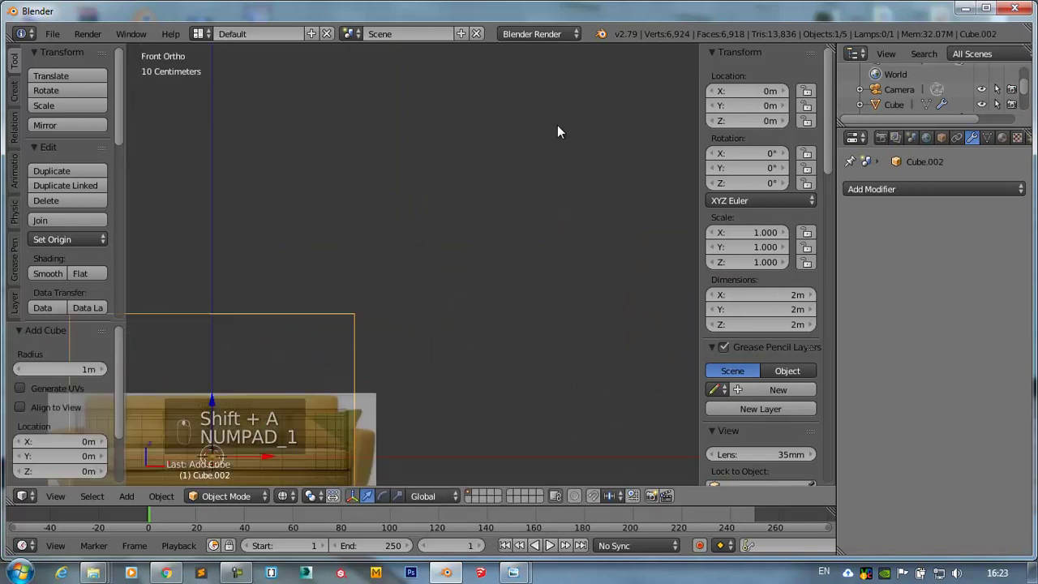
middle_click(589, 301)
key("g")
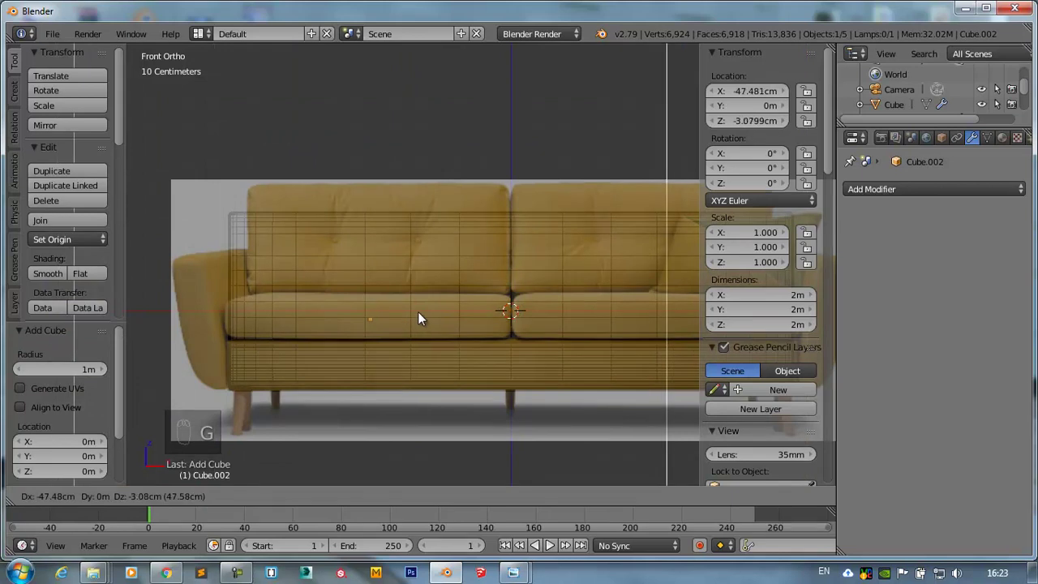
key("Tab")
key("s")
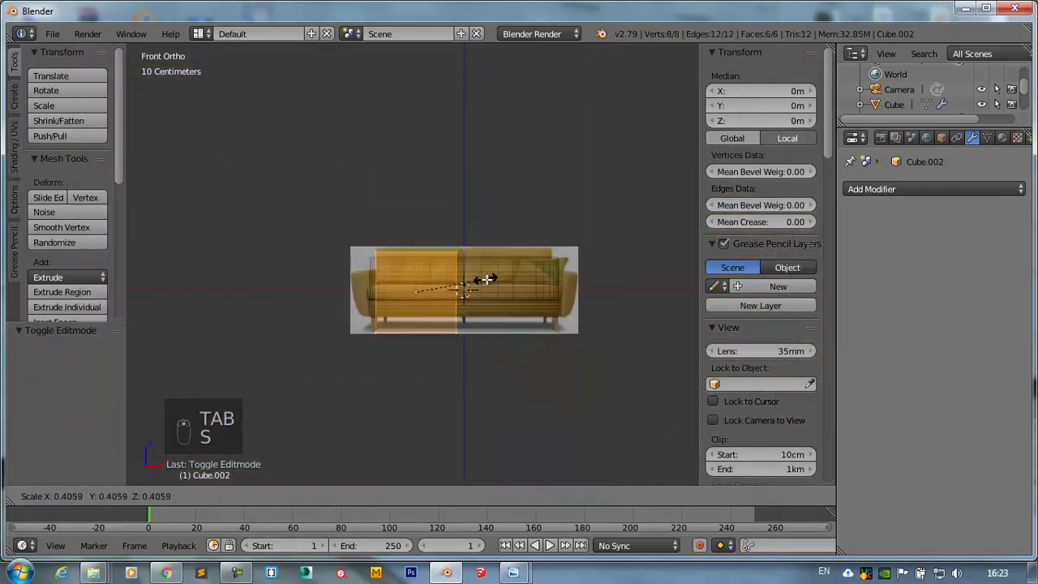
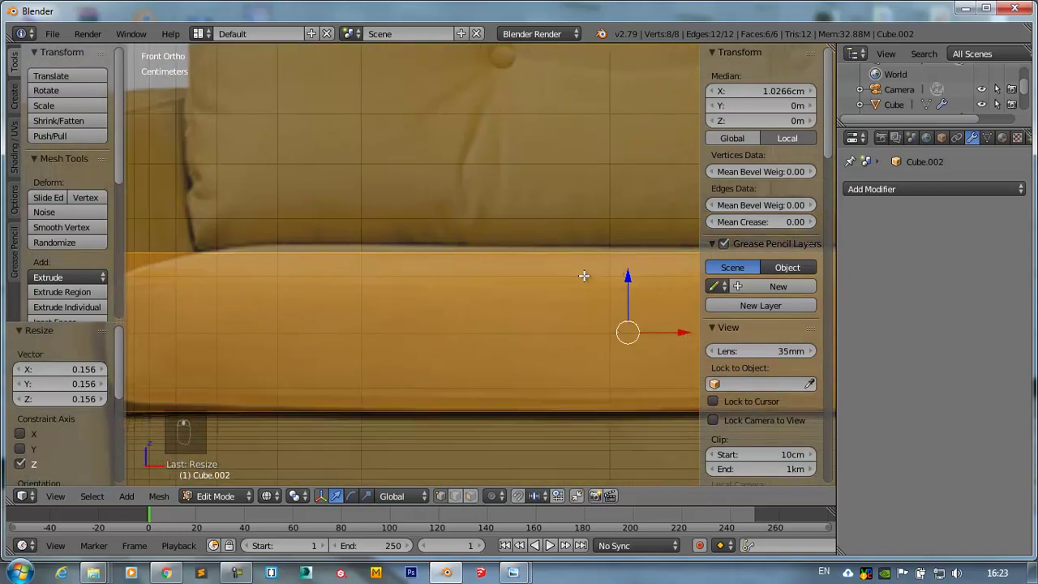
- Flatten the cushion's thickness along Z and shrink its depth along Y to fit the base
key("s")
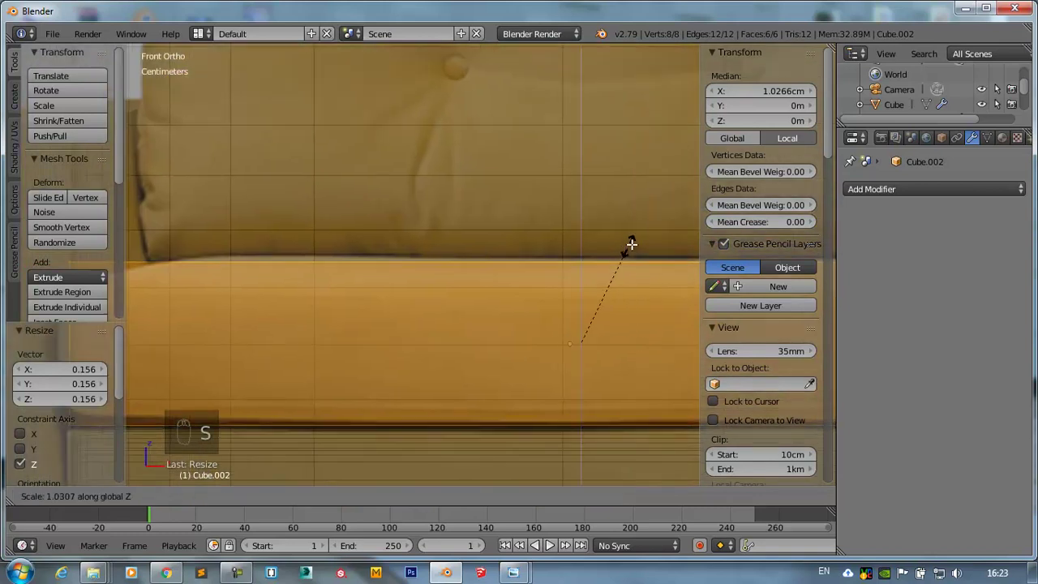
left_click_drag(540, 278, 574, 368)
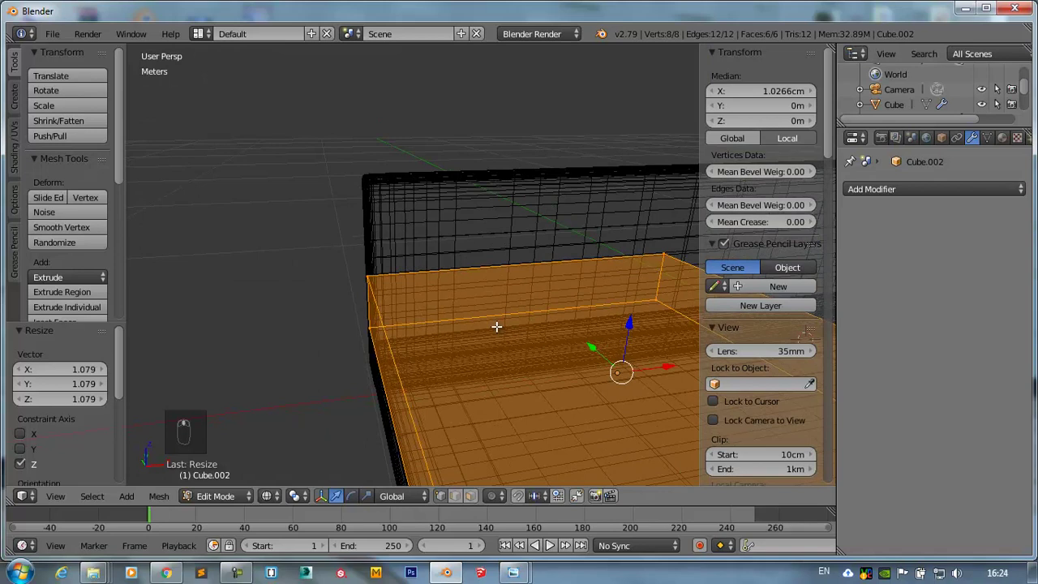
key("KP_7")
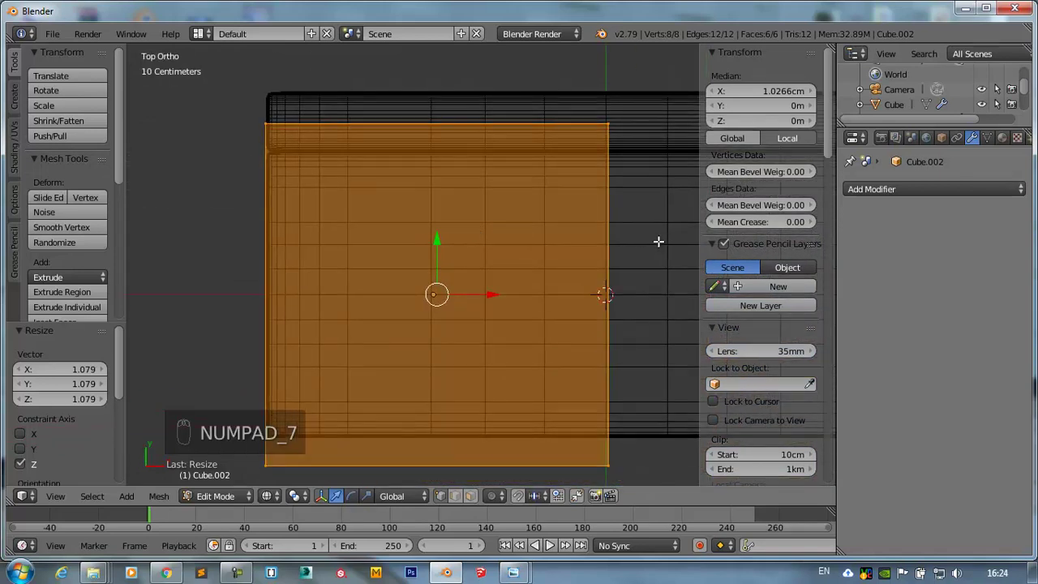
key("s")
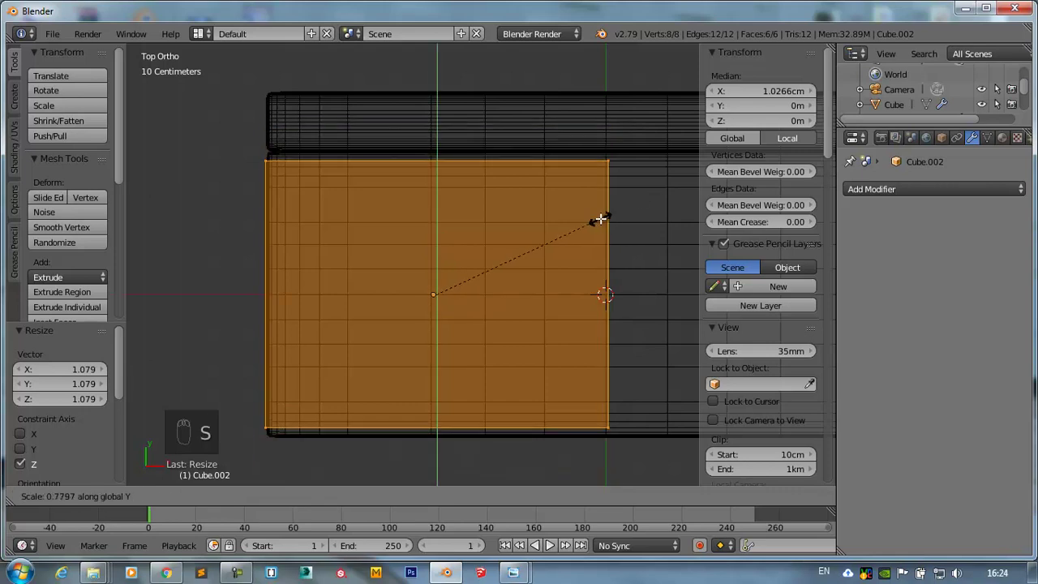
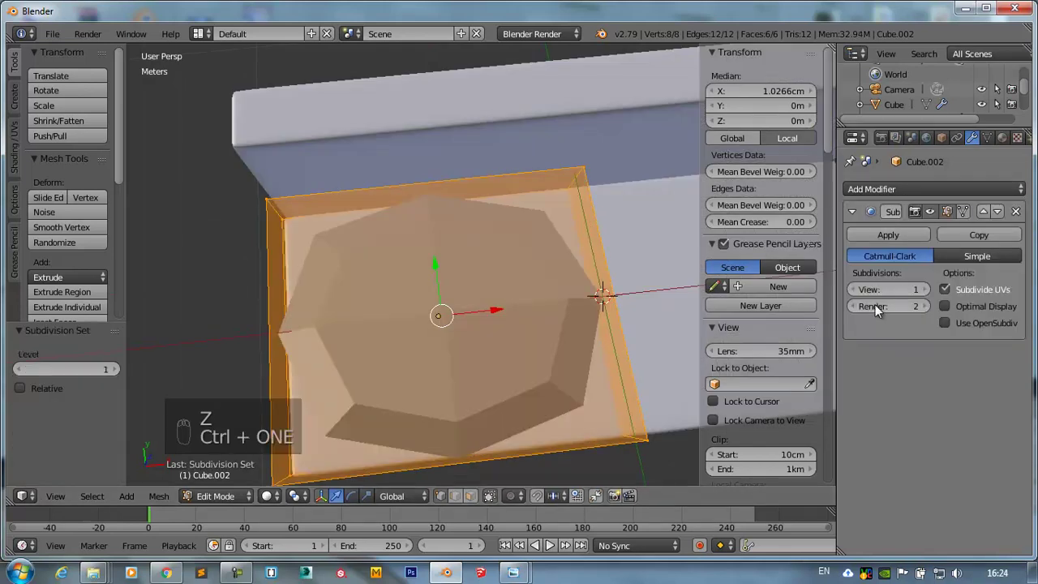
- Set the cushion's Subdivision Surface to level 3 and crease its outer edges to 1.0
key("ctrl+2")
key("ctrl+3")
key("ctrl+4")
key("ctrl+5")
key("ctrl+4")
key("ctrl+3")
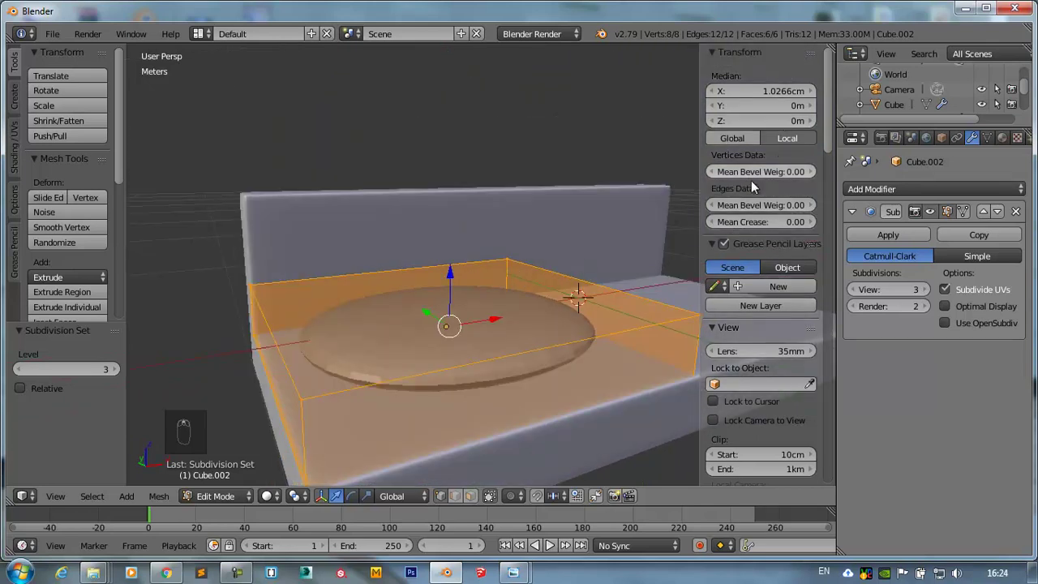
key("shift+e")
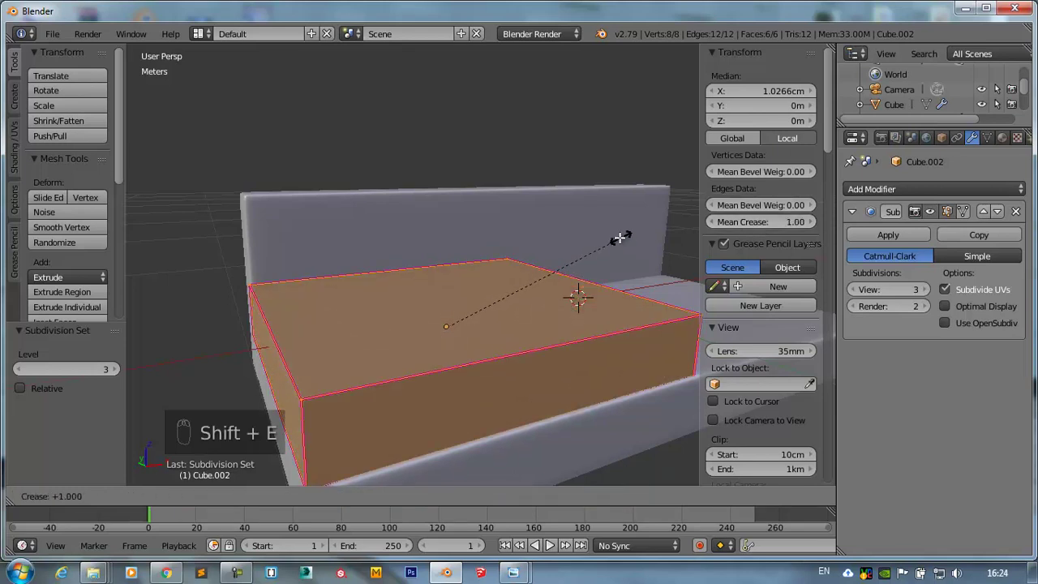
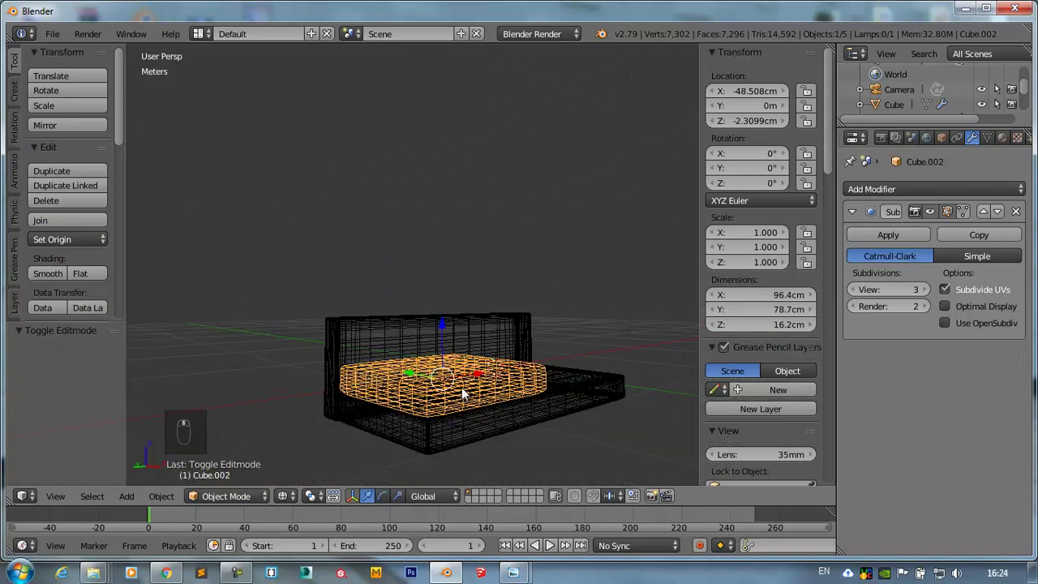
- Clear the edge crease, add two loop cuts across the cushion and scale them outward
key("z")
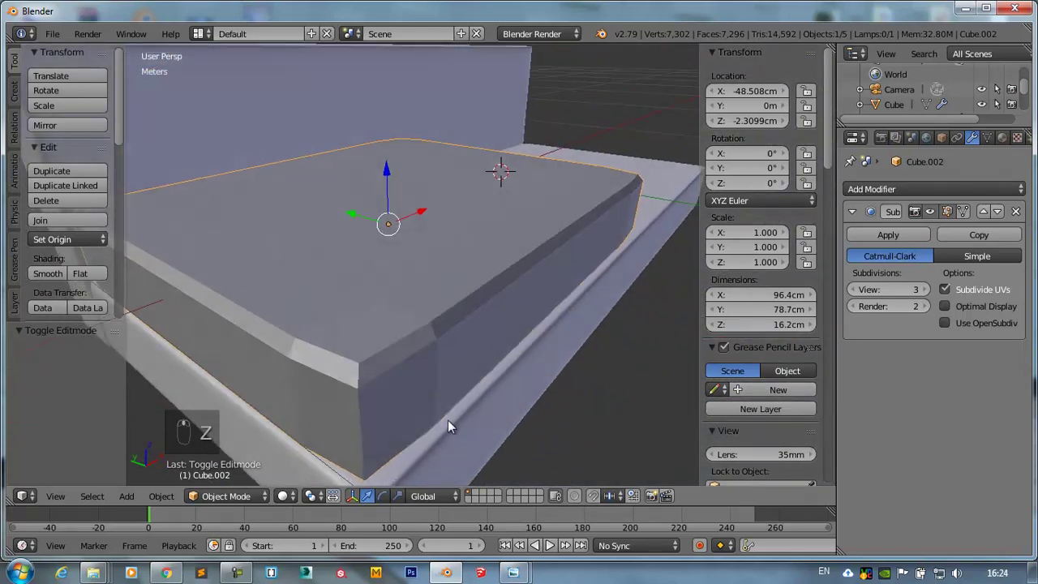
left_click_drag(911, 238, 360, 378)
key("Tab")
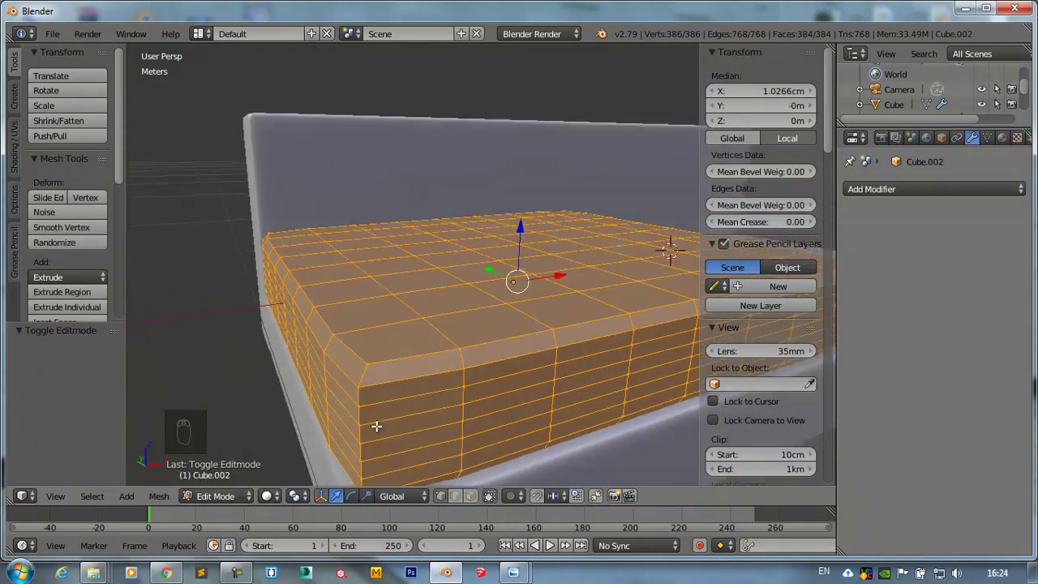
key("ctrl+z")
key("shift+e")
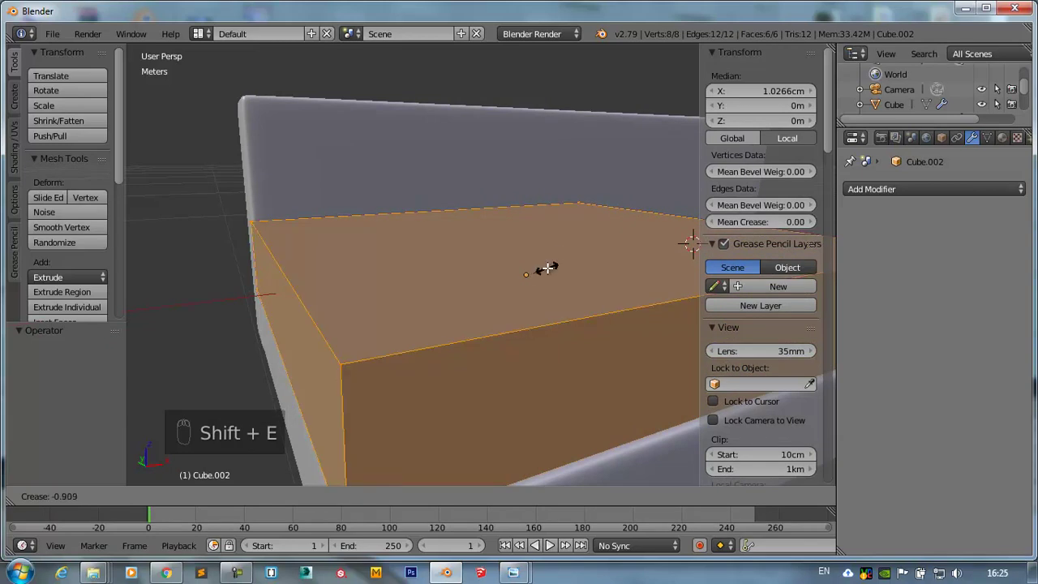
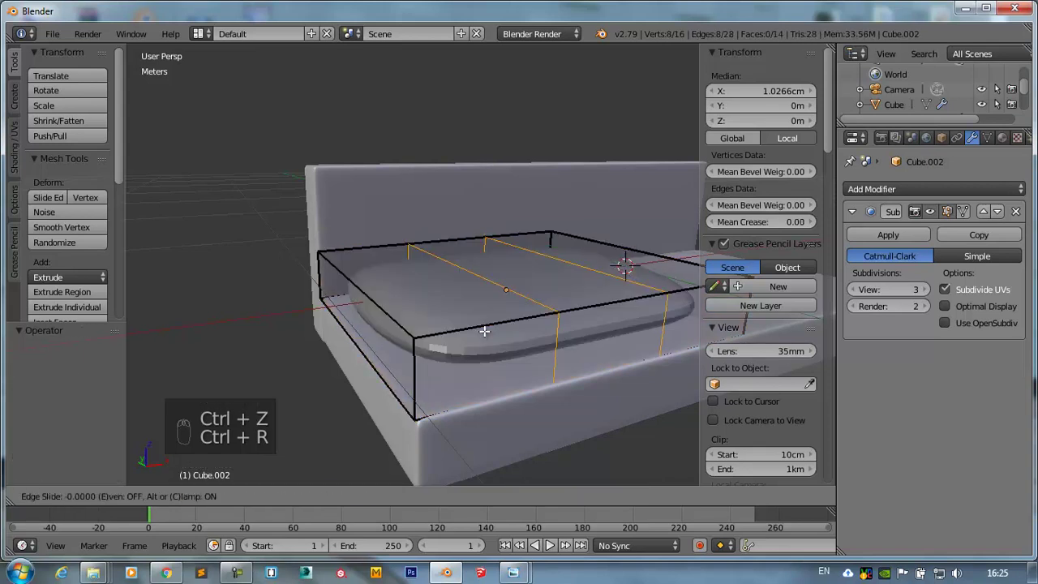
key("s")
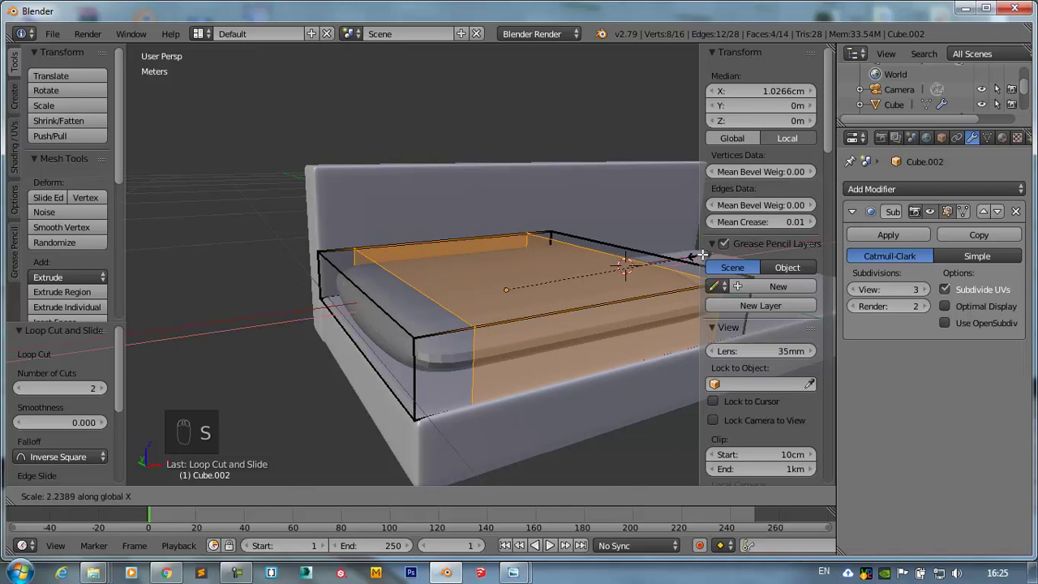
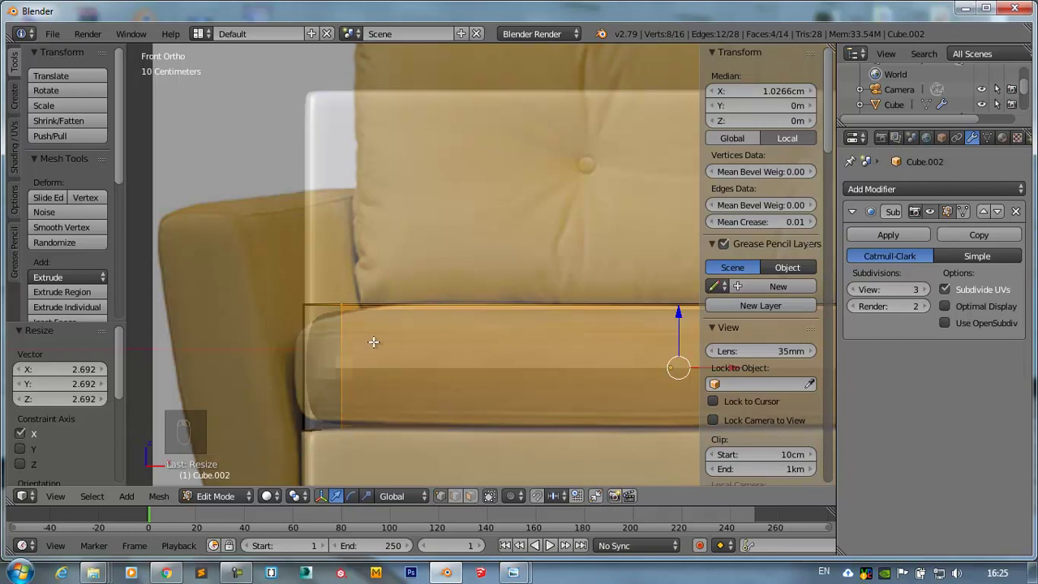
- Cut two loops along the cushion's length in top view and push them toward its edges
key("KP_7")
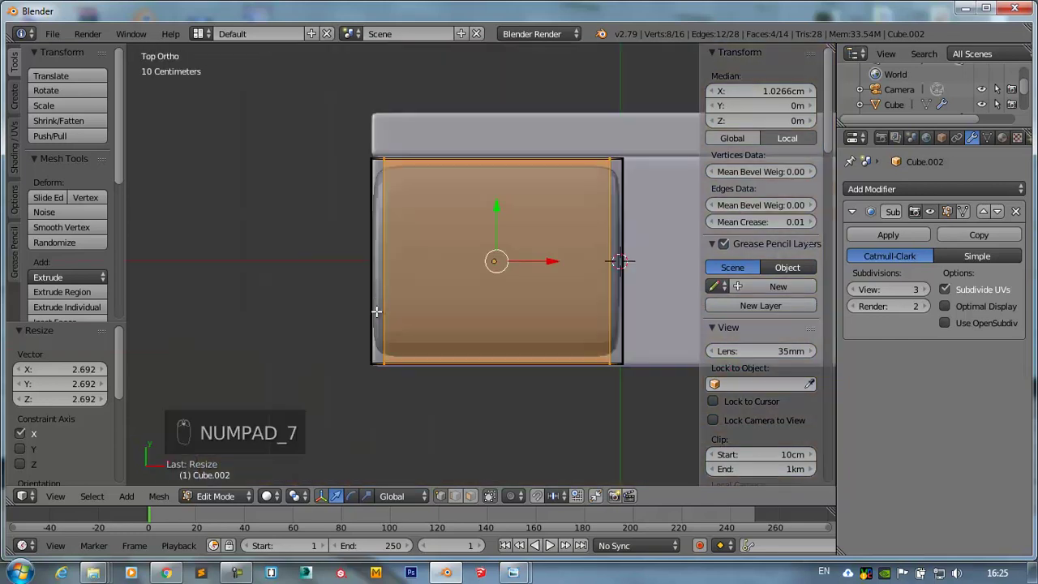
key("ctrl+r")
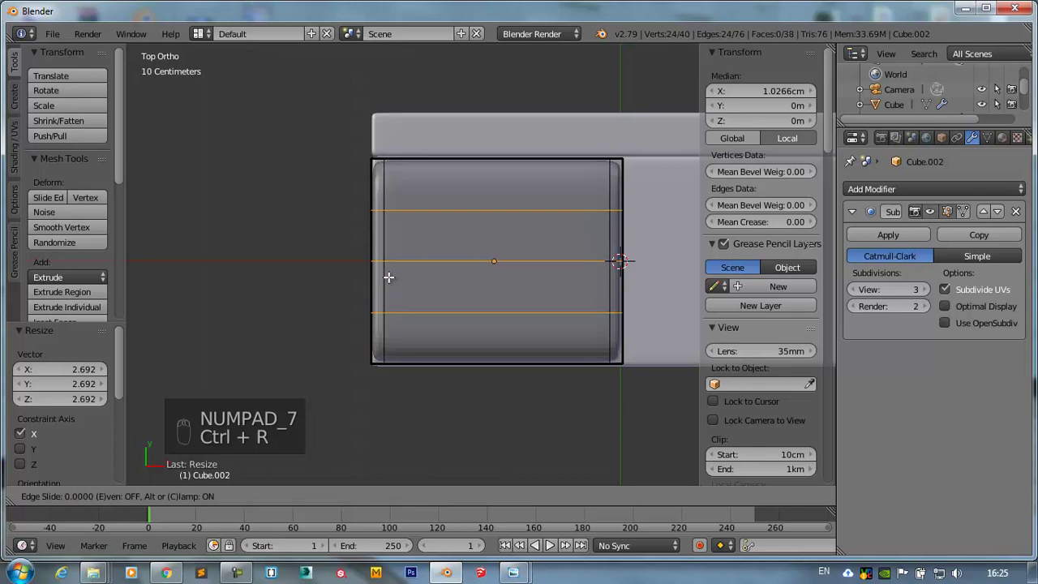
key("ctrl+z")
key("ctrl+r")
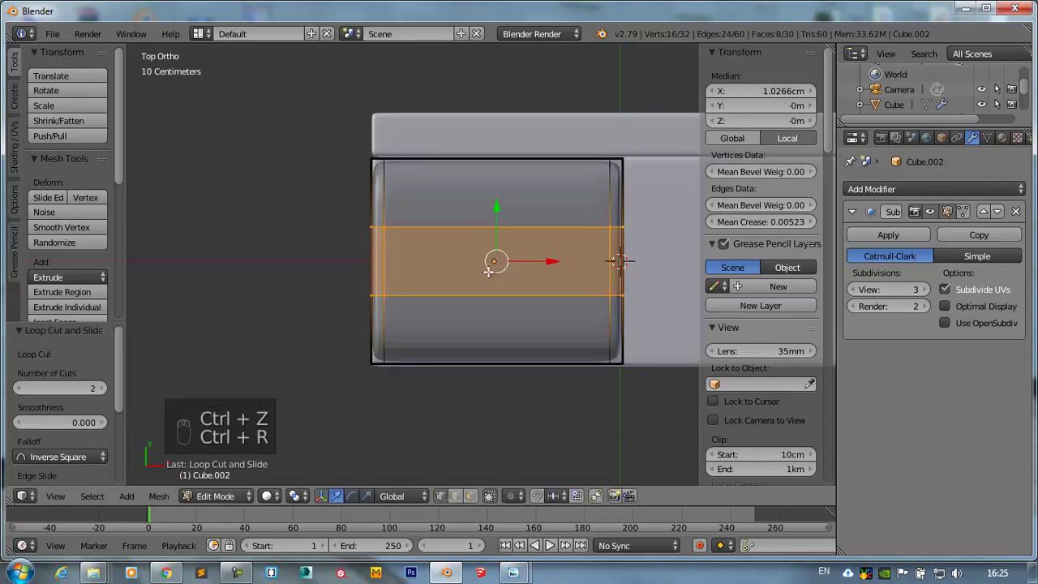
key("s")
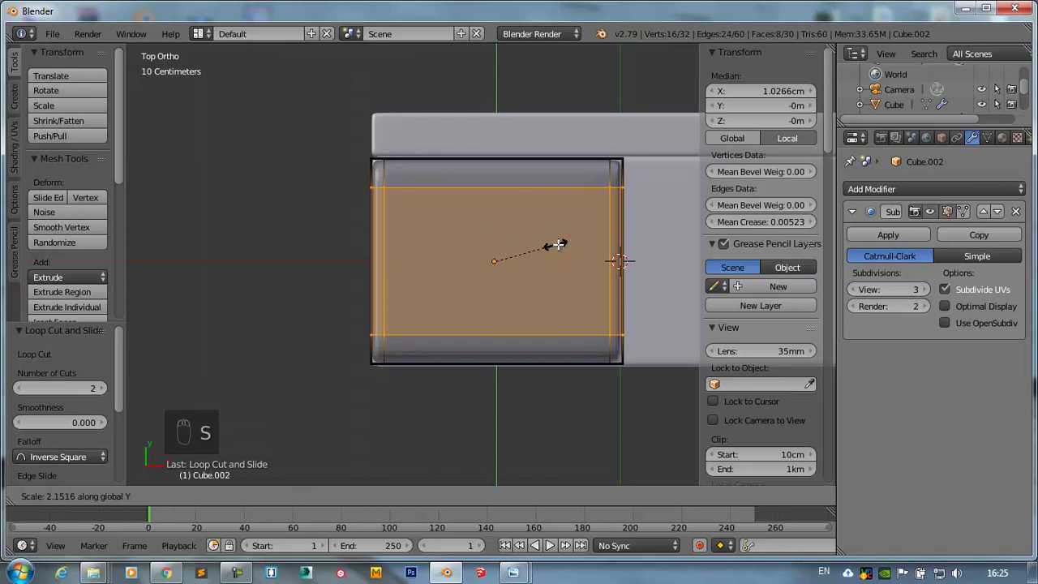
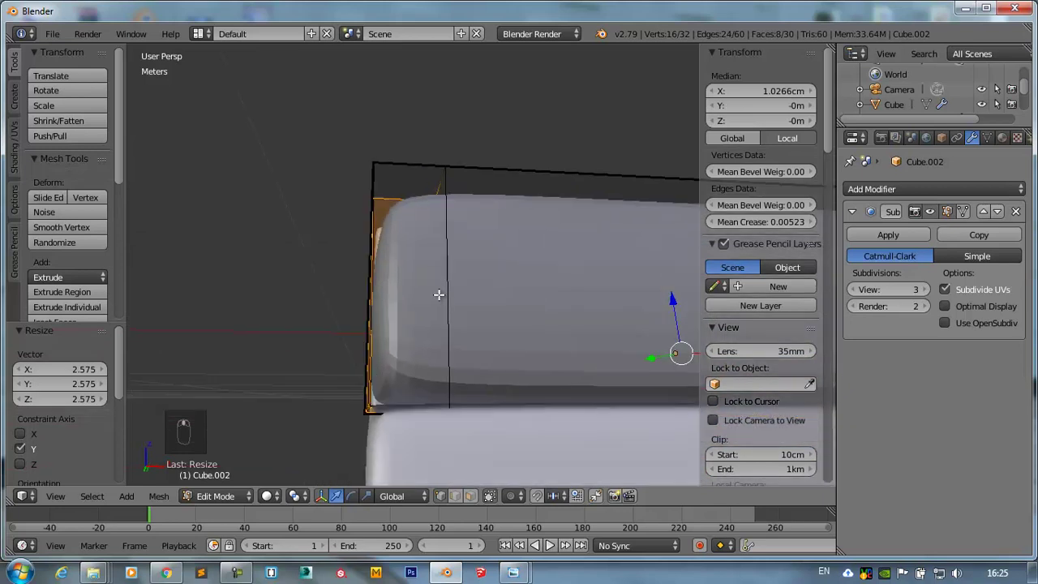
- Cut two loops around the cushion's sides, spread them apart, then select the whole mesh
key("ctrl+r")
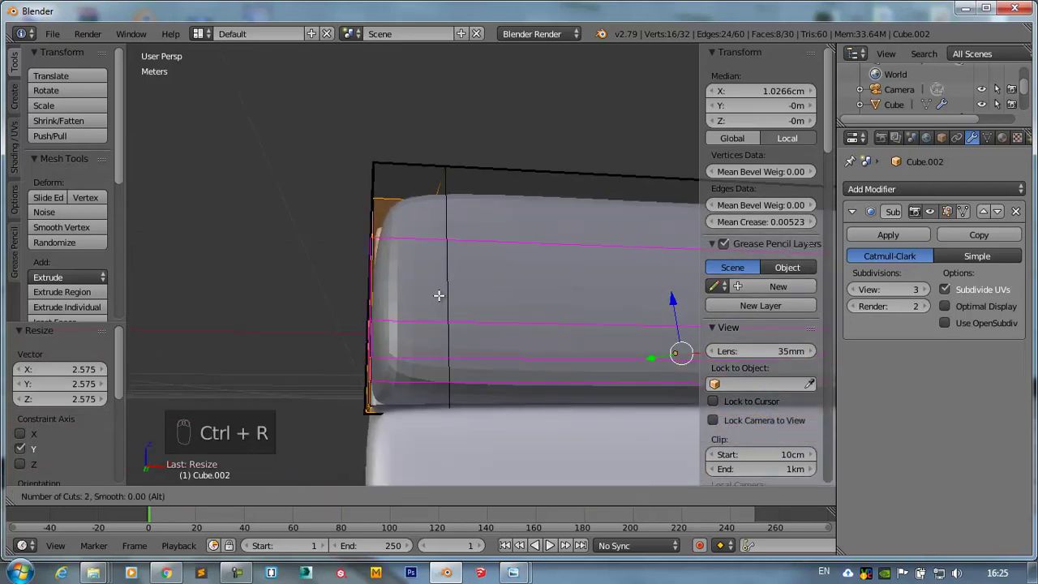
key("ctrl+z")
key("ctrl+r")
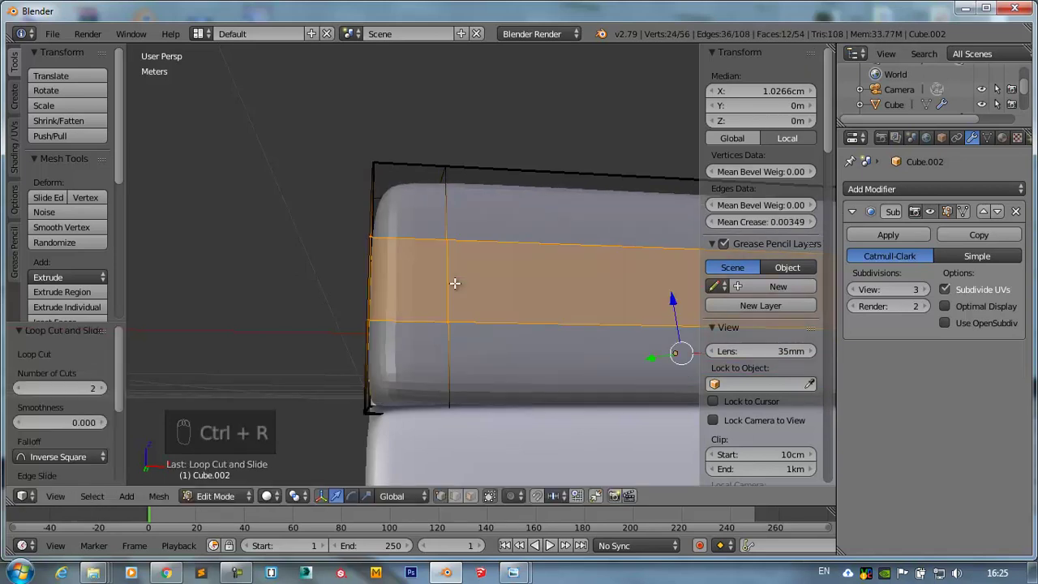
key("KP_1")
left_click_drag(434, 302, 444, 305)
left_click(452, 343)
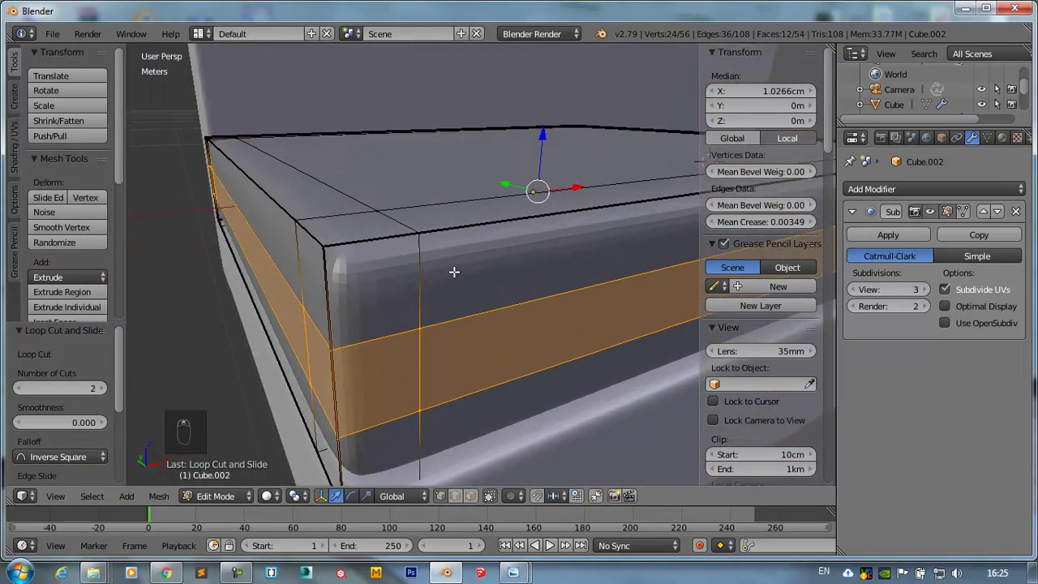
key("a")
key("a")
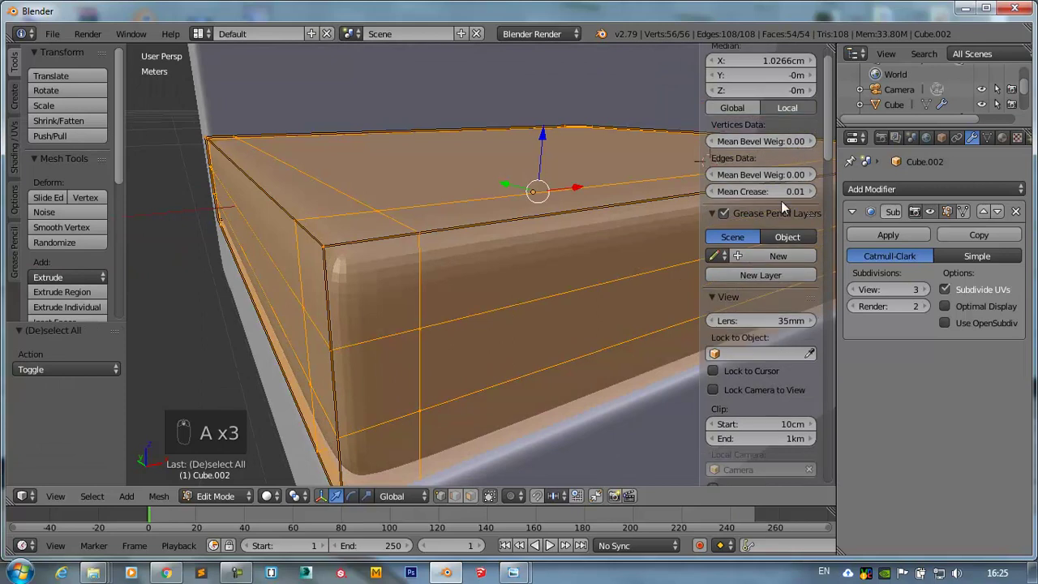
- Leave Edit Mode, inspect the rounded corners, and apply the Subdivision Surface modifier
left_click_drag(782, 200, 458, 268)
key("Tab")
left_click_drag(853, 292, 855, 289)
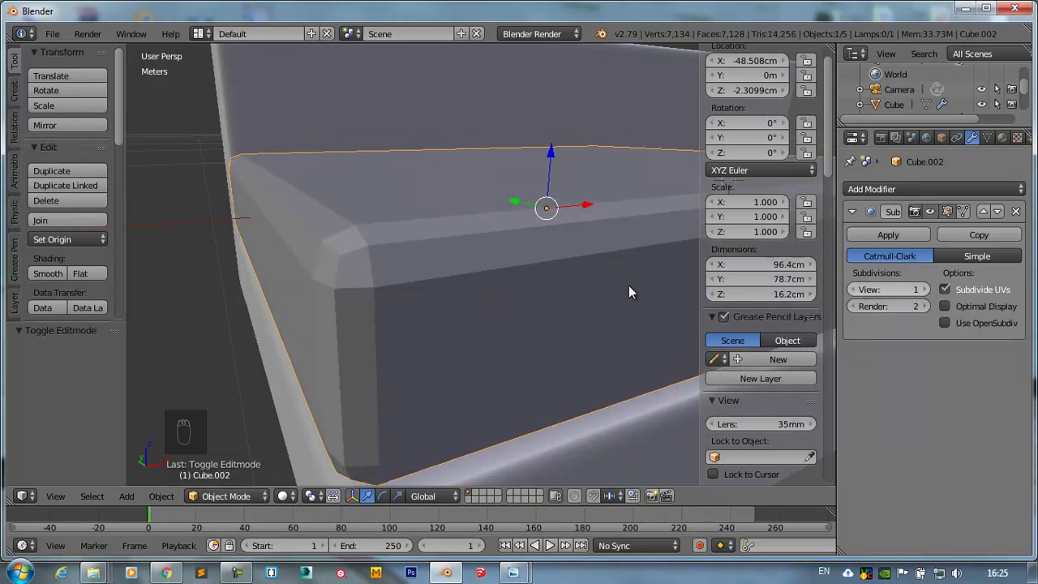
middle_click(474, 264)
left_click_drag(587, 270, 410, 260)
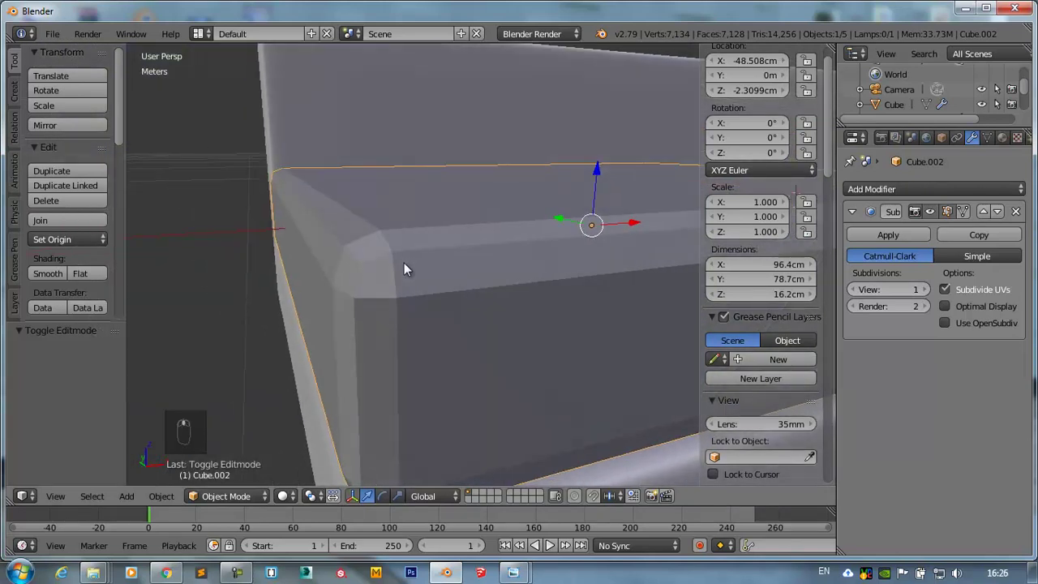
left_click_drag(409, 277, 409, 276)
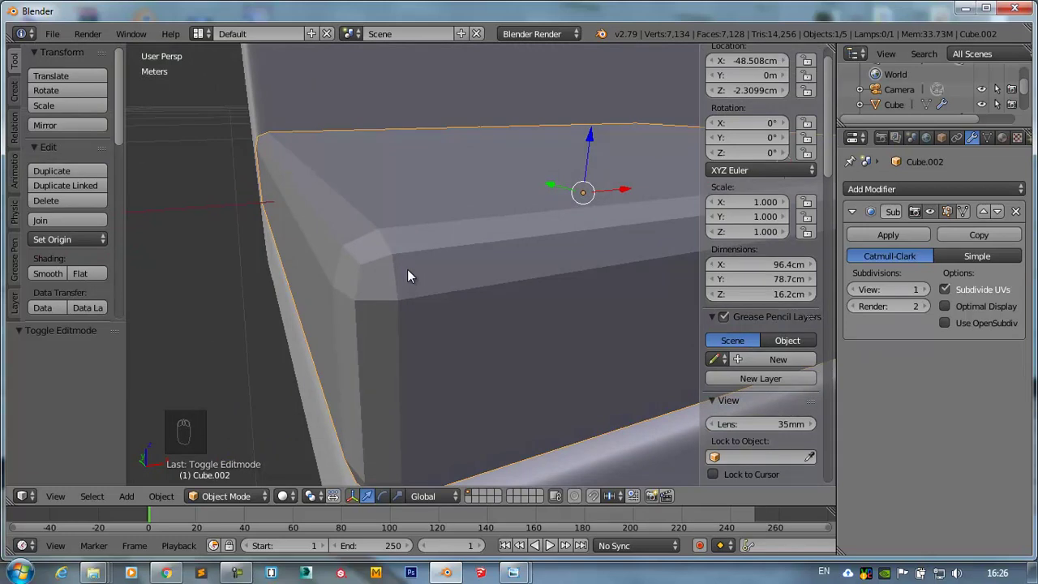
key("z")
key("z")
left_click_drag(930, 294, 324, 245)
middle_click(324, 246)
left_click(885, 239)
- Check the cushion's new dense 866-vertex mesh from the front and re-enter Edit Mode
left_click_drag(355, 264, 371, 215)
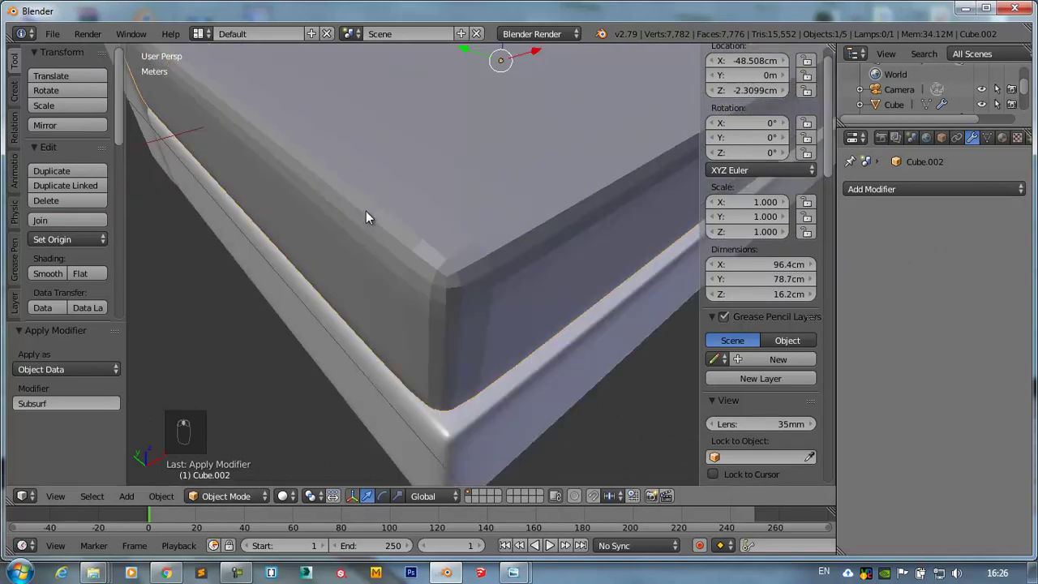
key("Tab")
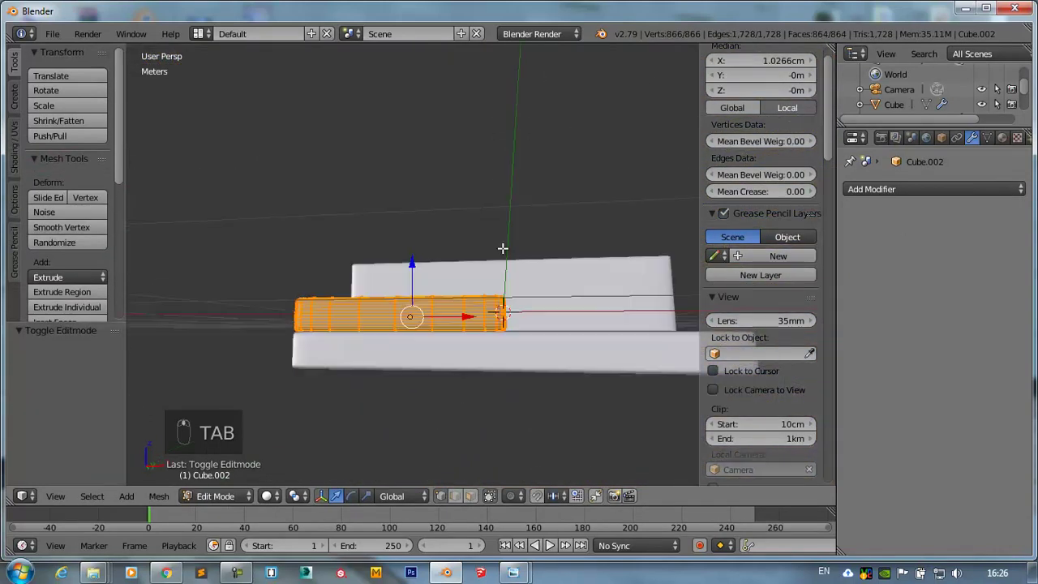
key("KP_1")
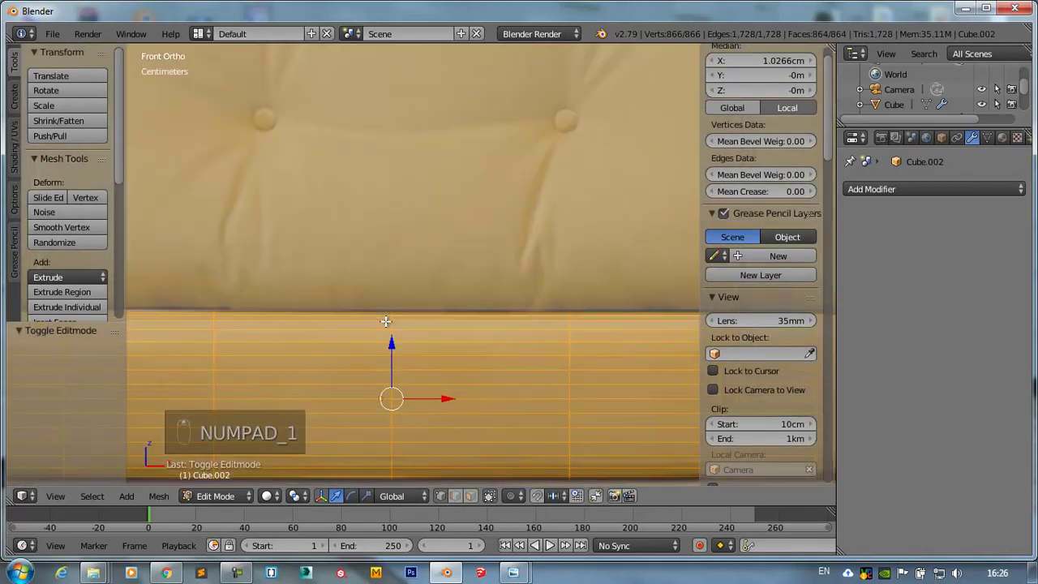
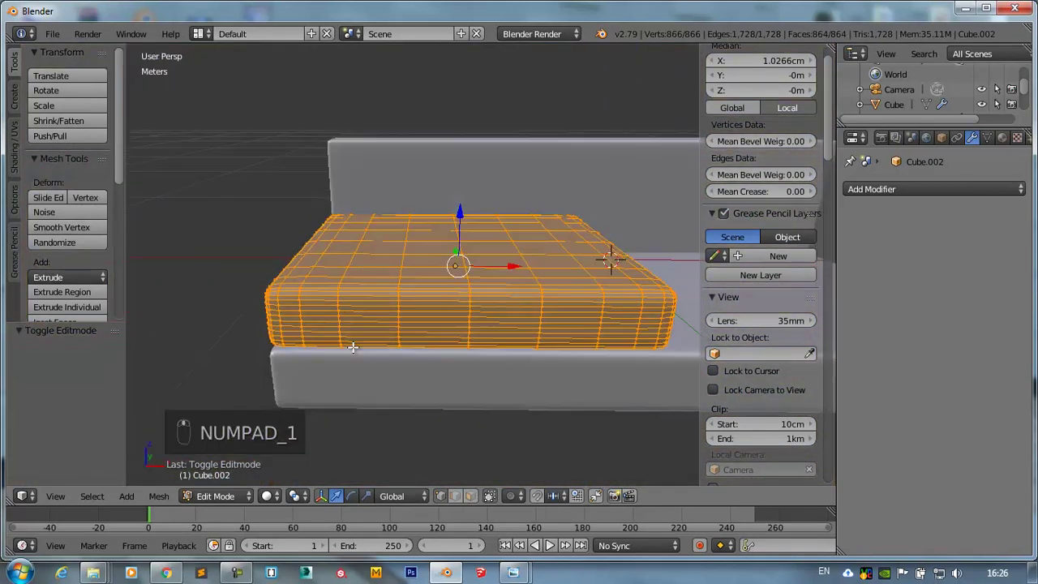
key("Tab")
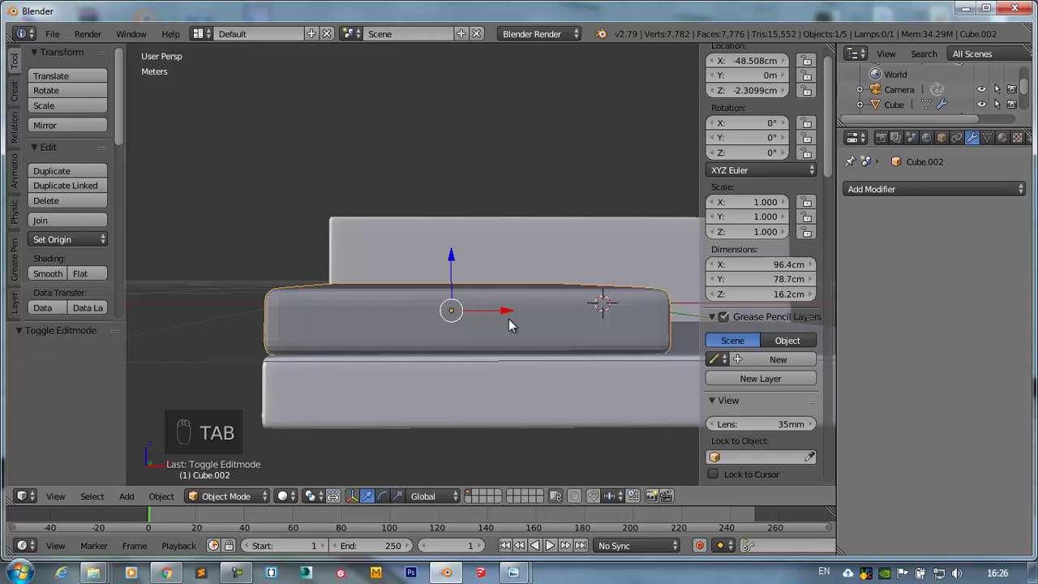
key("KP_1")
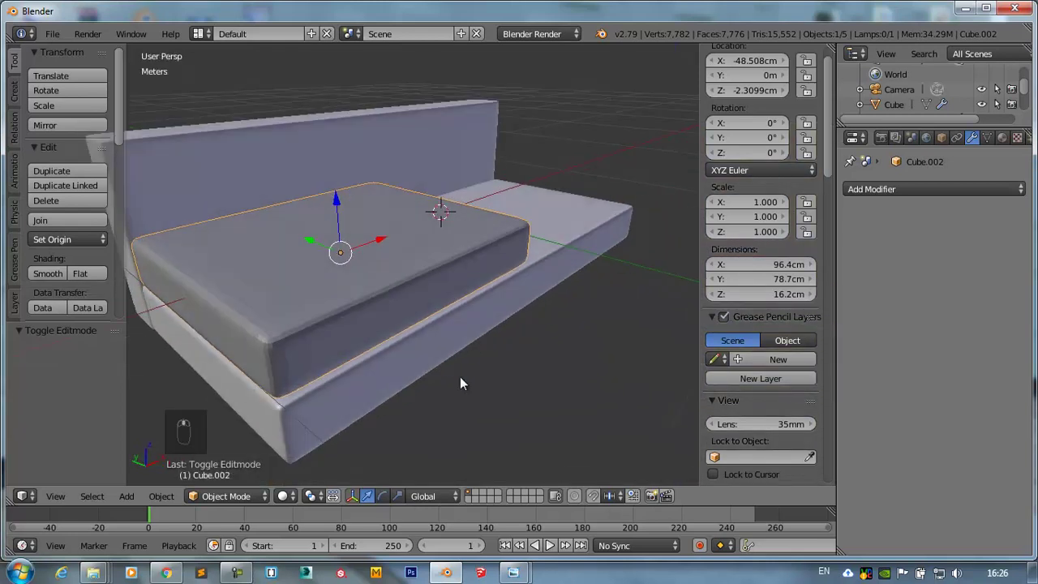
key("Tab")
- Inset a face strip along the cushion's top edge and extrude it slightly outward as a piping seam
key("ctrl+Tab")
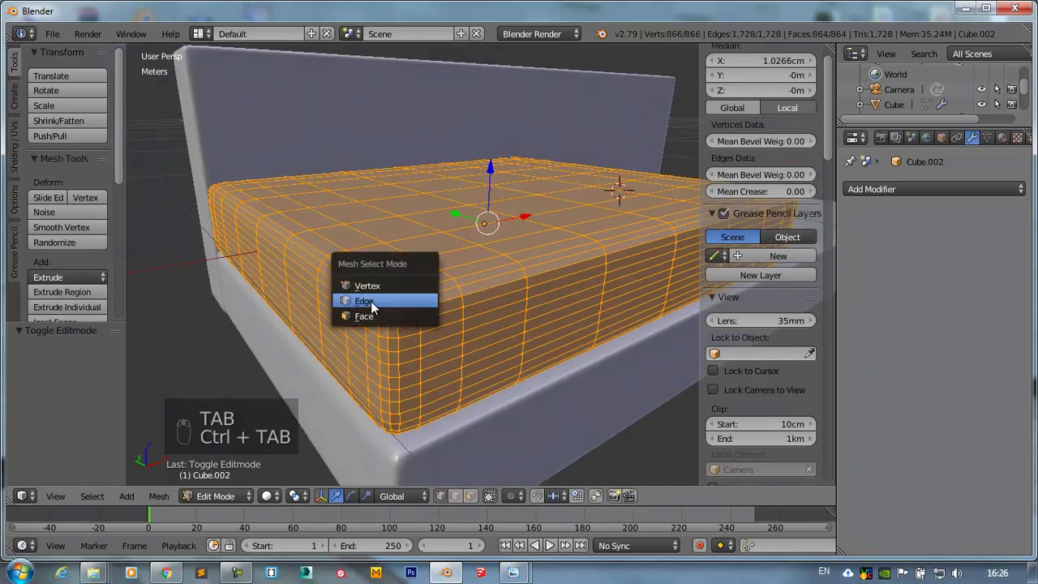
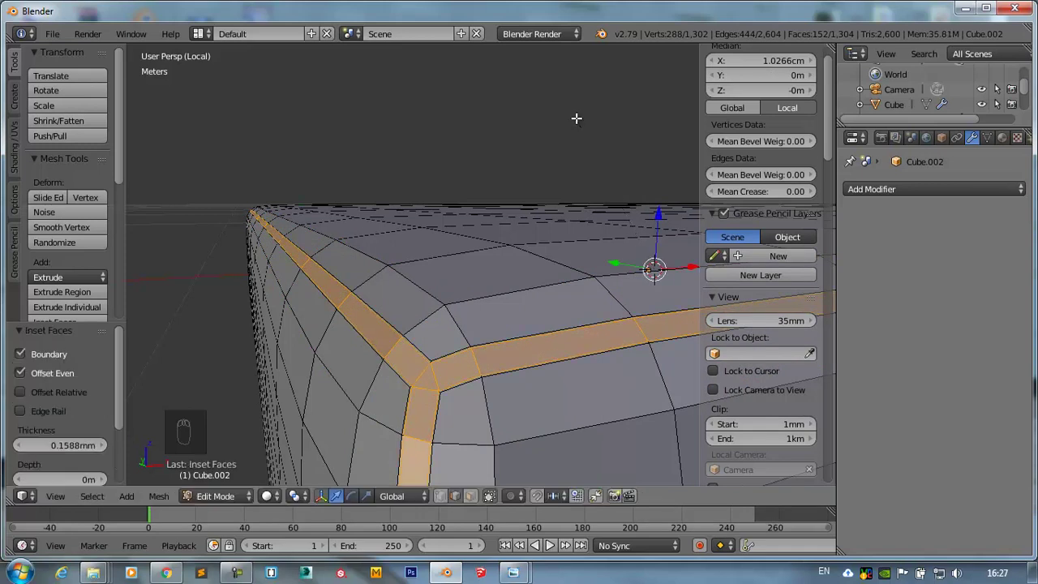
key("e")
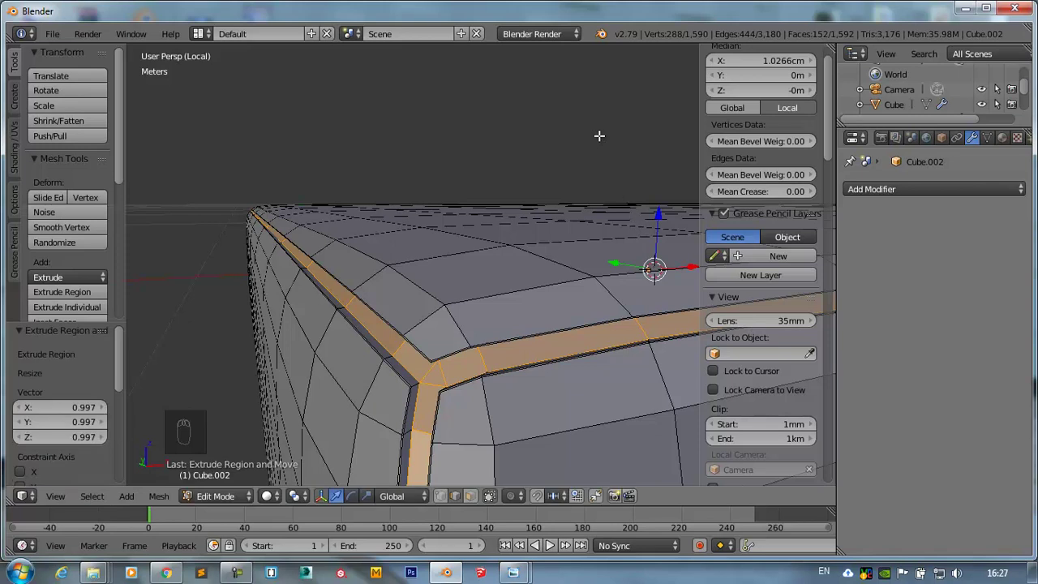
key("i")
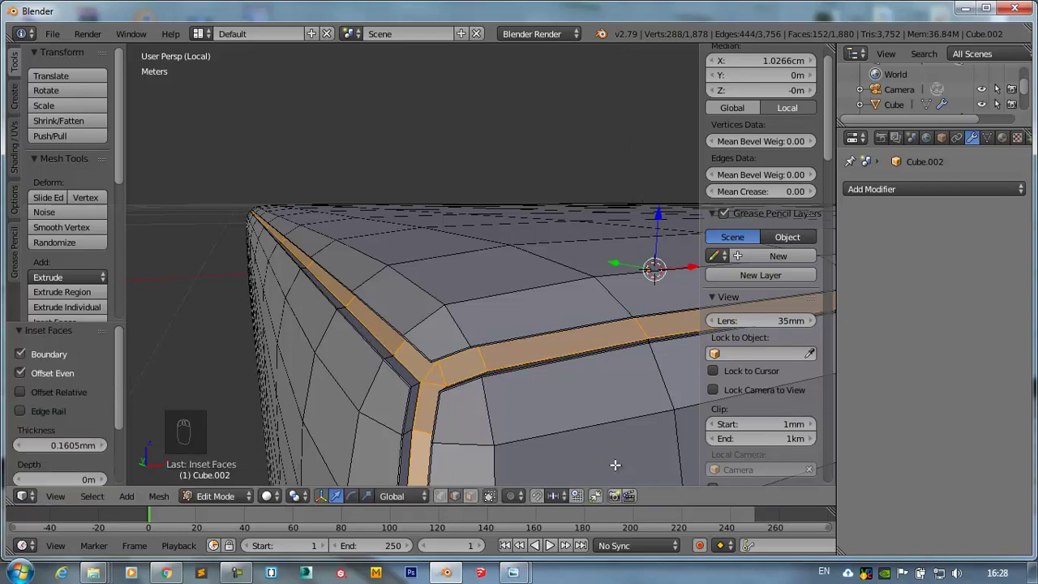
left_click_drag(578, 342, 657, 194)
key("e")
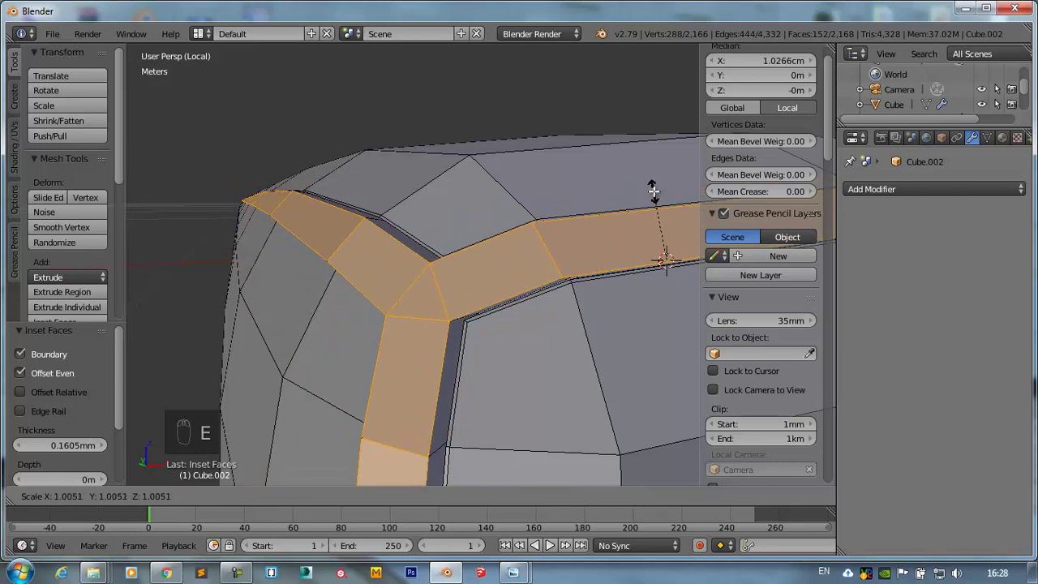
left_click(533, 266)
- Add a level-1 Subdivision Surface and smooth shading to the cushion in Object Mode
key("Tab")
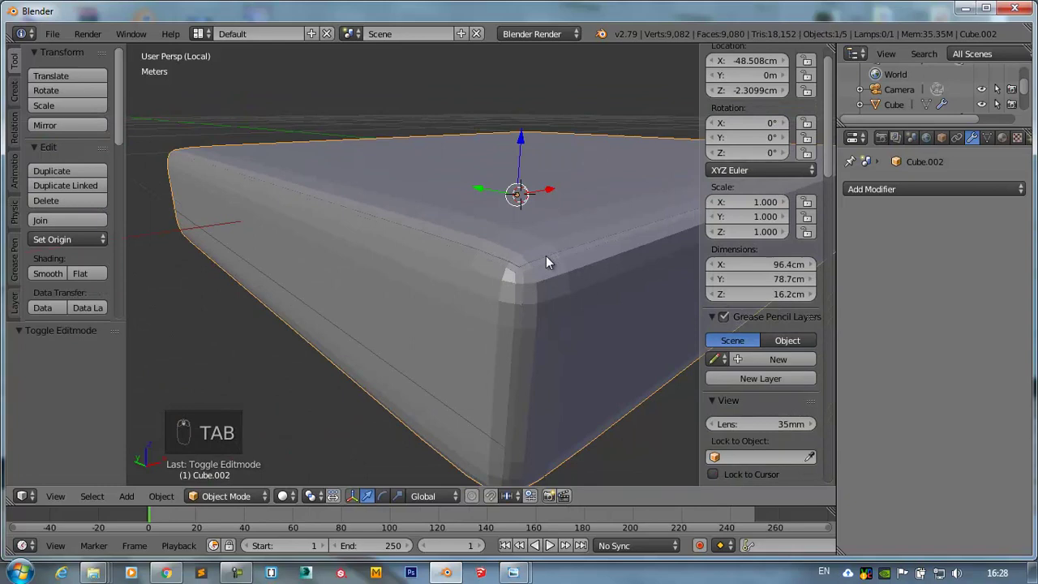
key("ctrl+1")
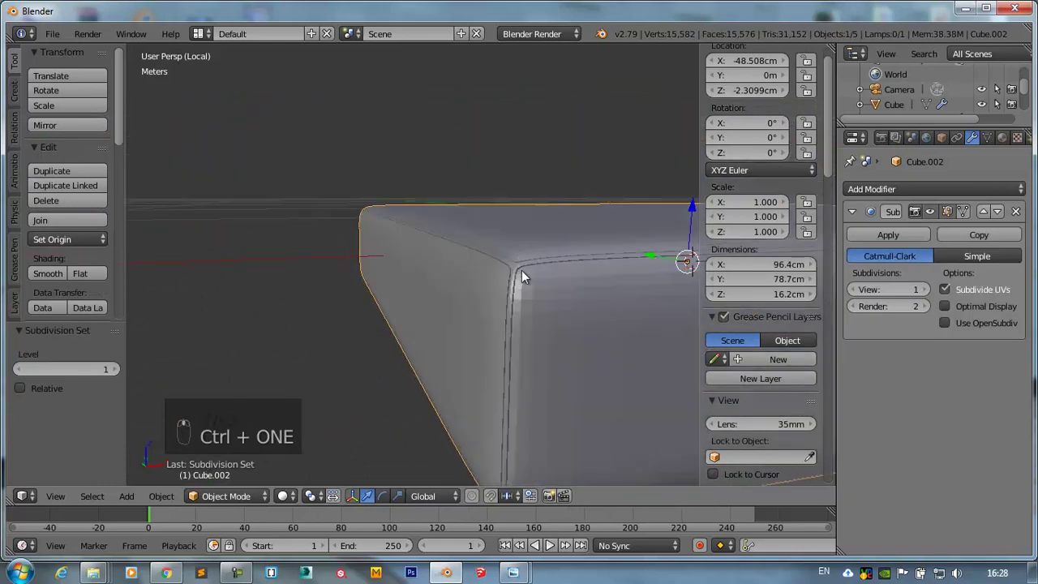
middle_click(56, 284)
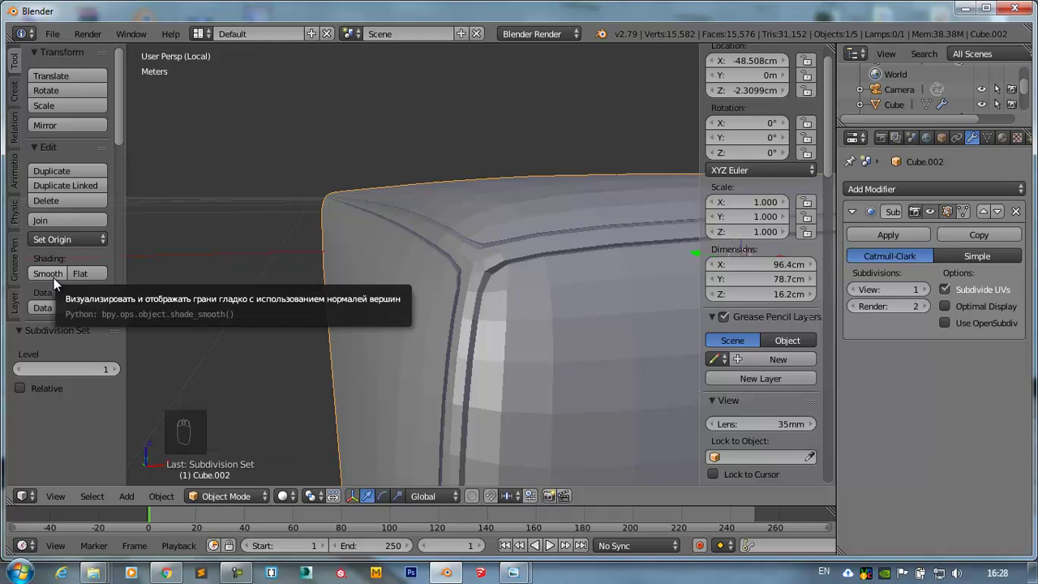
left_click_drag(56, 285, 160, 287)
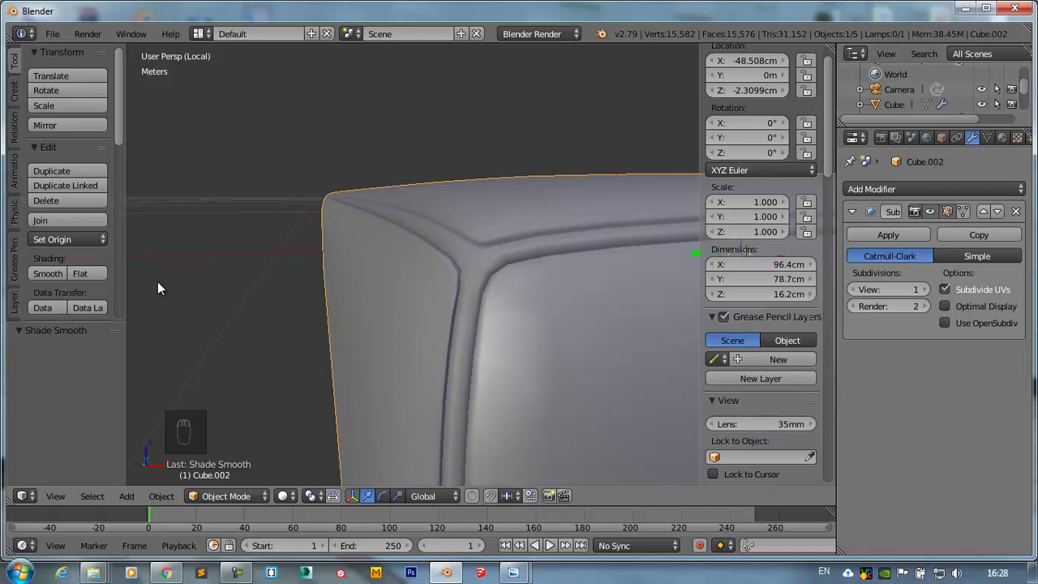
left_click_drag(566, 282, 562, 283)
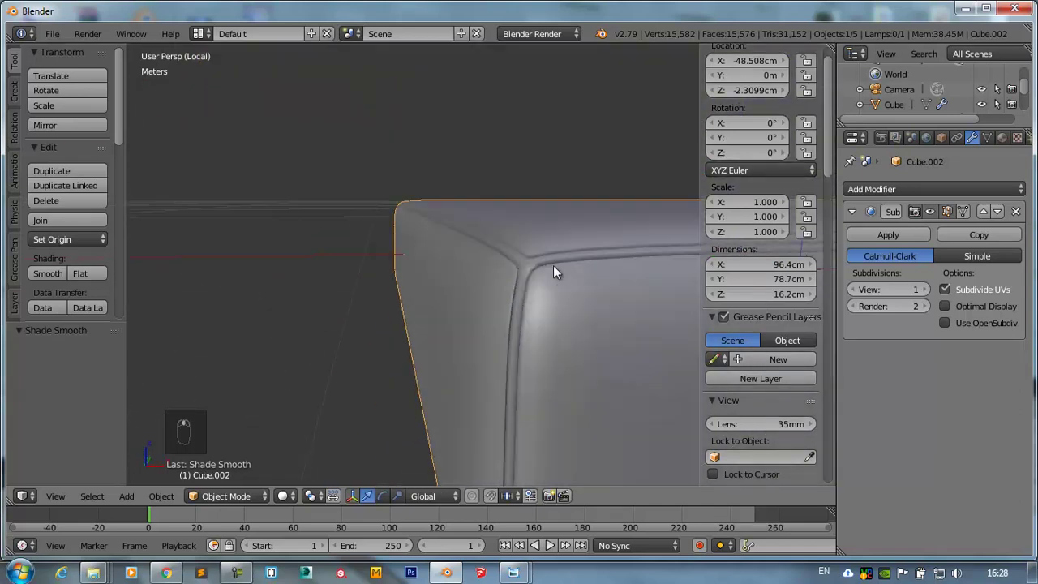
- Orbit around the seam and corners, then remove the Subsurf modifier again
left_click_drag(651, 282, 549, 248)
left_click_drag(387, 294, 1022, 215)
left_click_drag(1023, 216, 522, 158)
middle_click(522, 158)
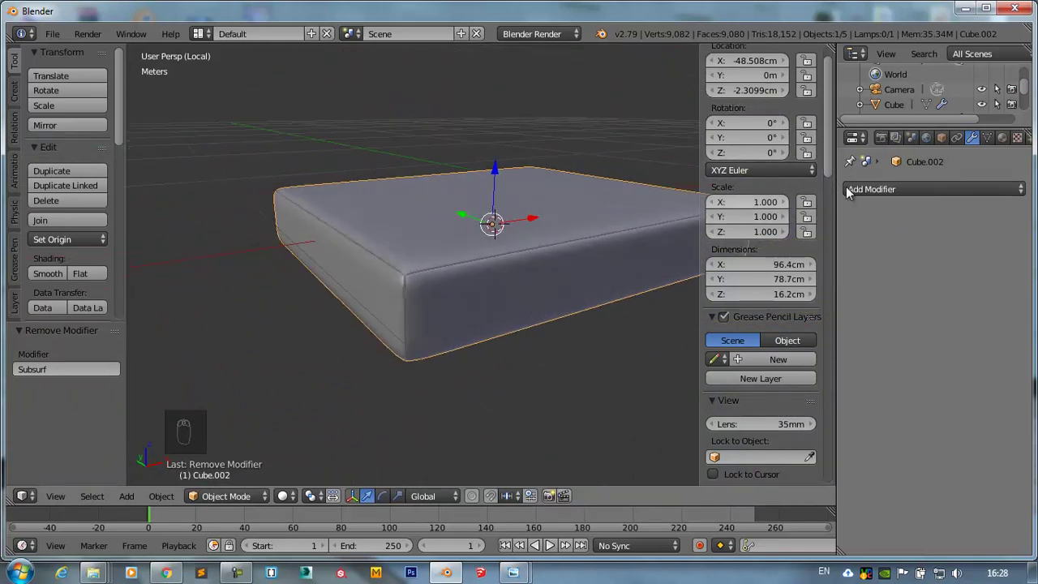
left_click_drag(872, 191, 589, 223)
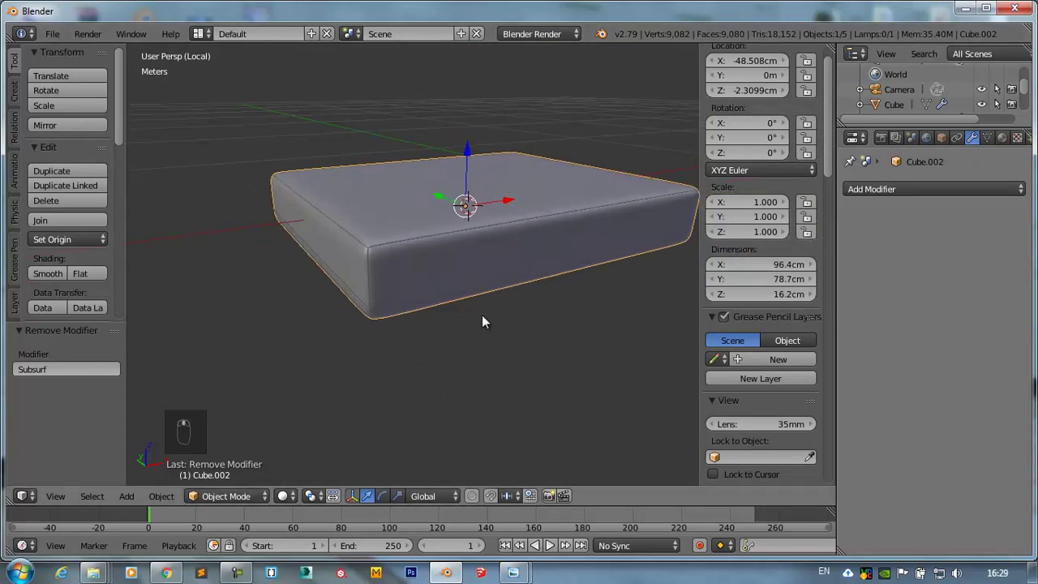
- Bevel the cushion's seam edges with Ctrl+B in Edit Mode and confirm
key("Tab")
key("Tab")
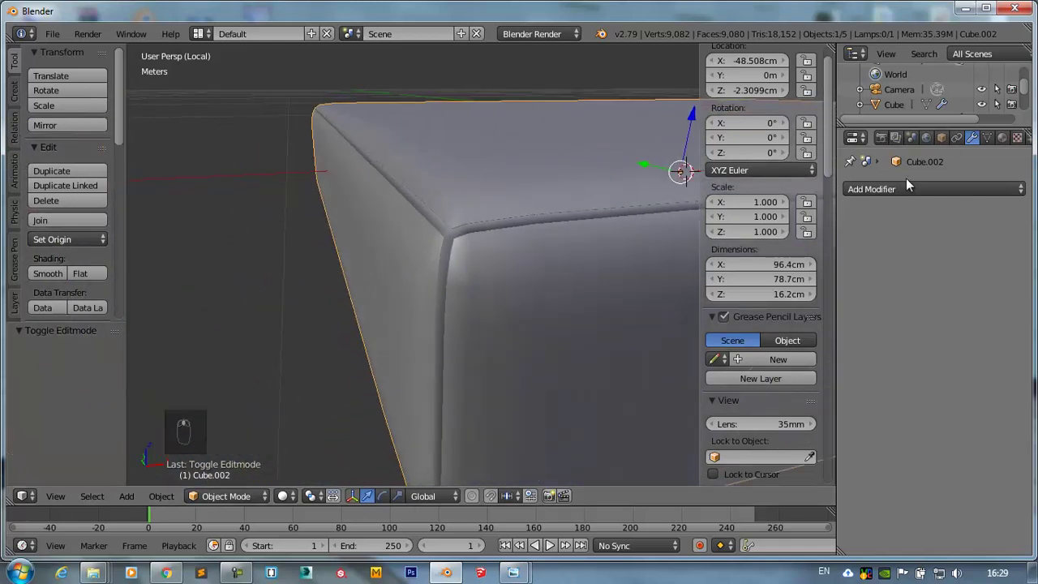
key("Tab")
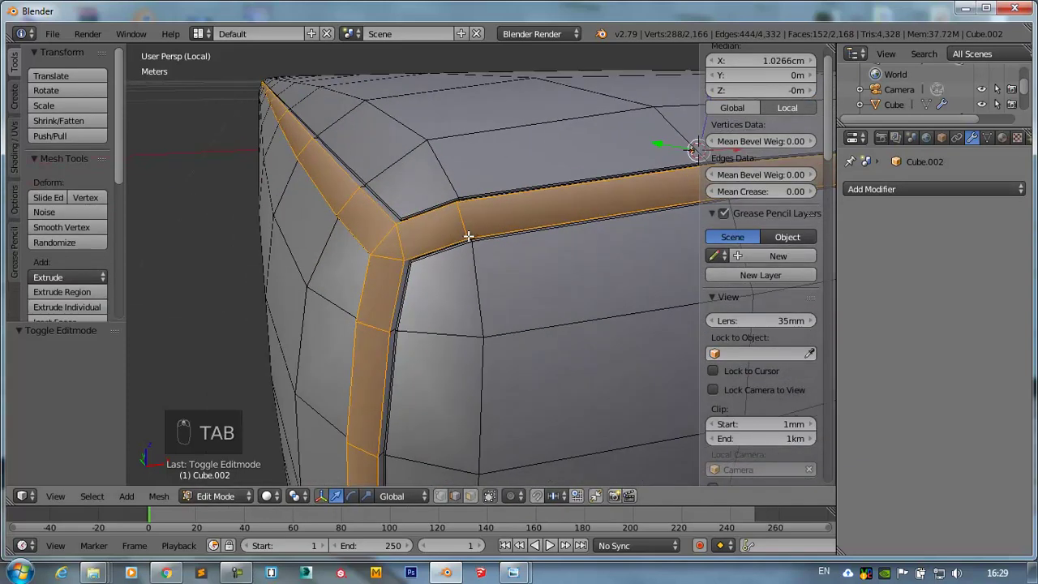
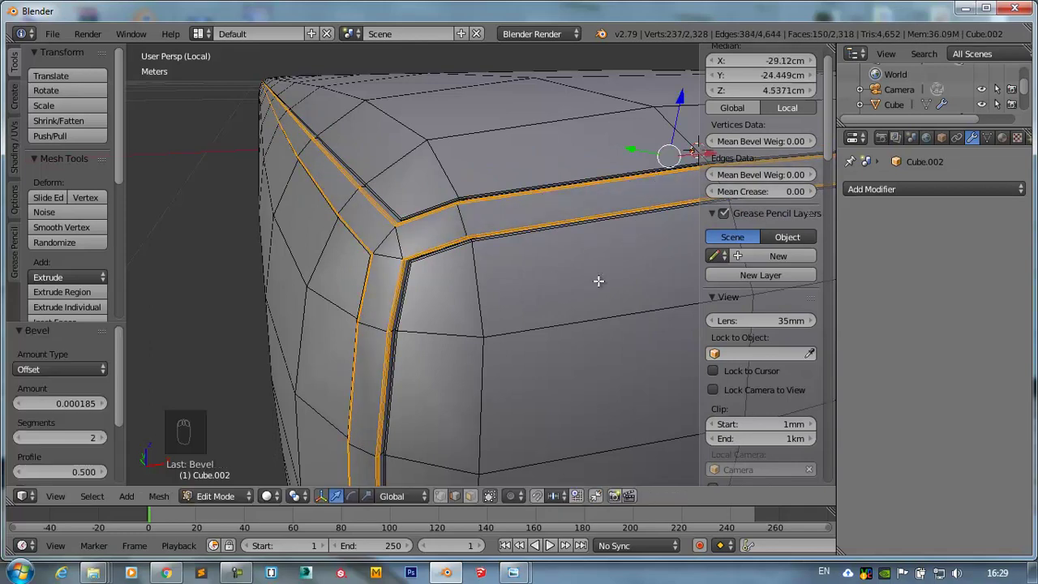
key("Tab")
left_click(476, 316)
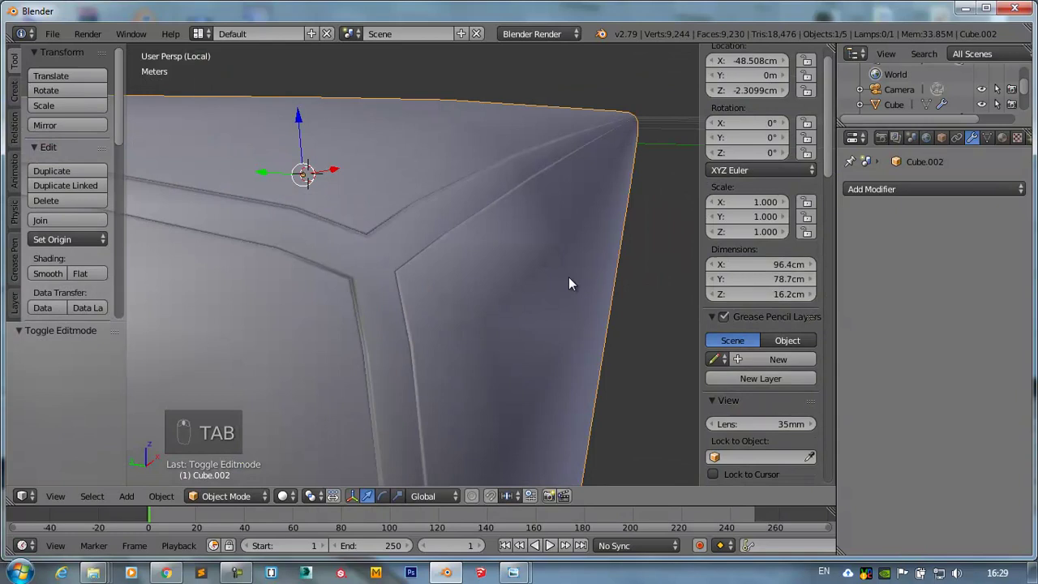
- Add a Subdivision Surface at level 2 for viewport and render, then switch to Sculpt Mode
key("ctrl+1")
middle_click(419, 271)
left_click_drag(492, 239, 559, 234)
key("Tab")
key("ctrl+z")
key("ctrl+z")
key("Tab")
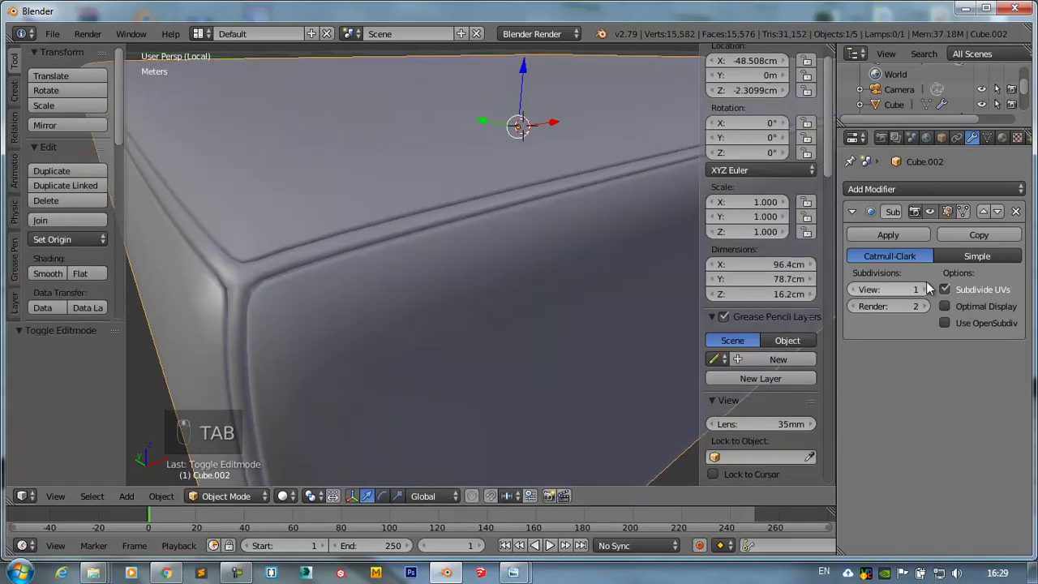
left_click_drag(931, 293, 326, 343)
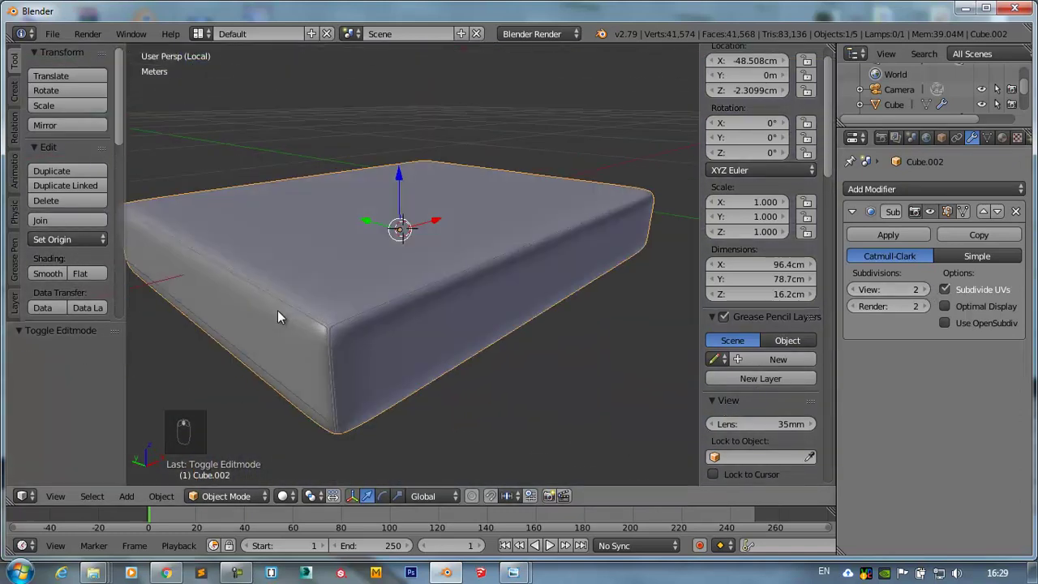
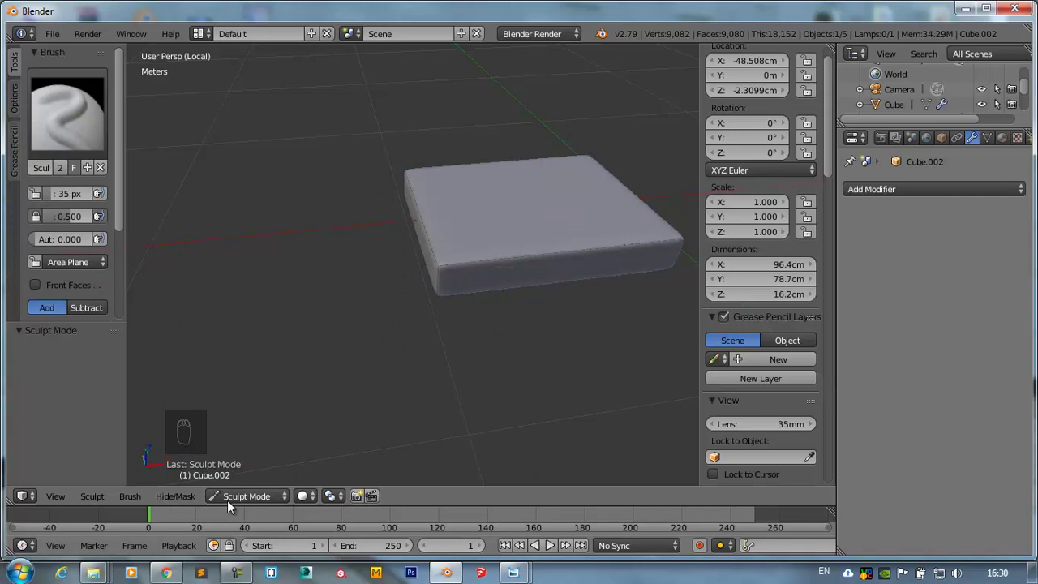
- Duplicate the cushion 2.12 m along X as Cube.003 and save the scene as DIVAN1.blend
left_click_drag(237, 503, 246, 453)
middle_click(503, 246)
key("shift+d")
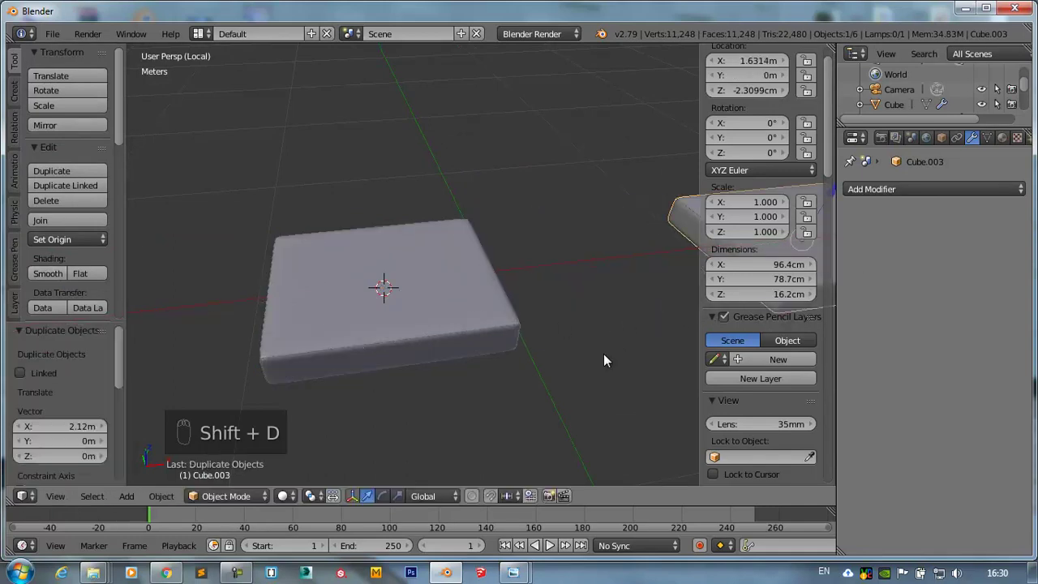
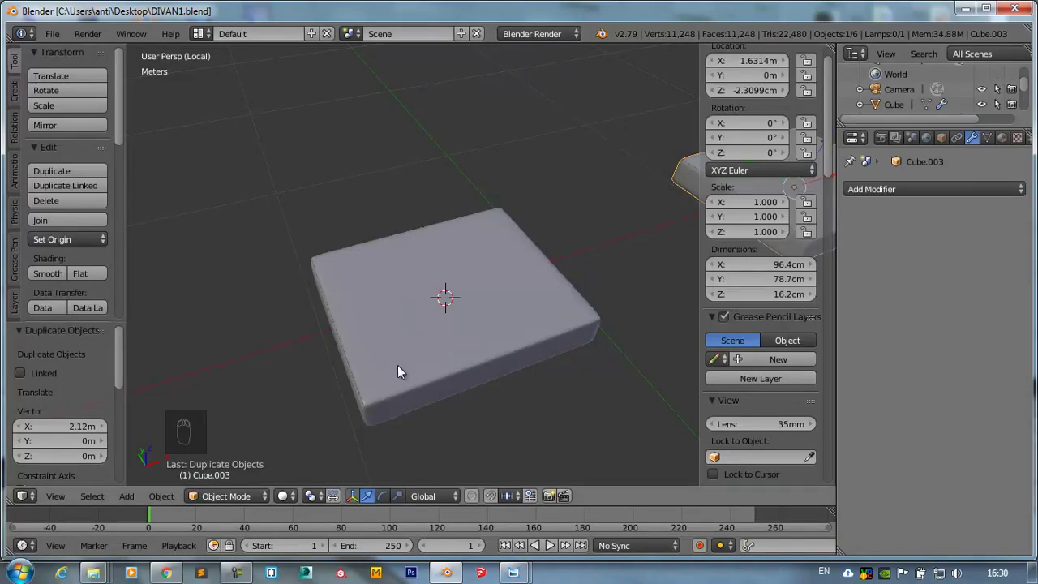
left_click_drag(426, 328, 449, 341)
middle_click(230, 430)
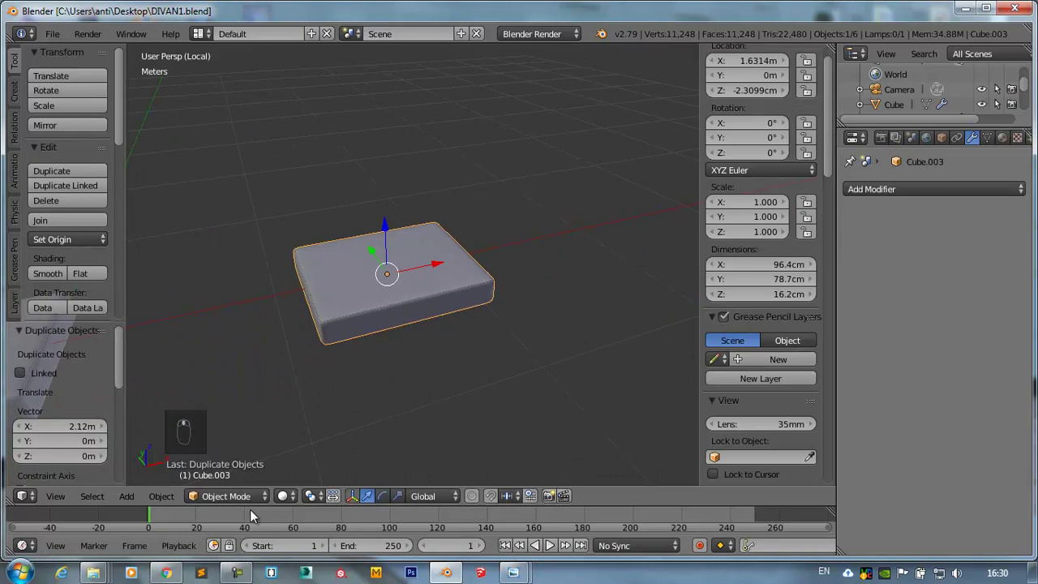
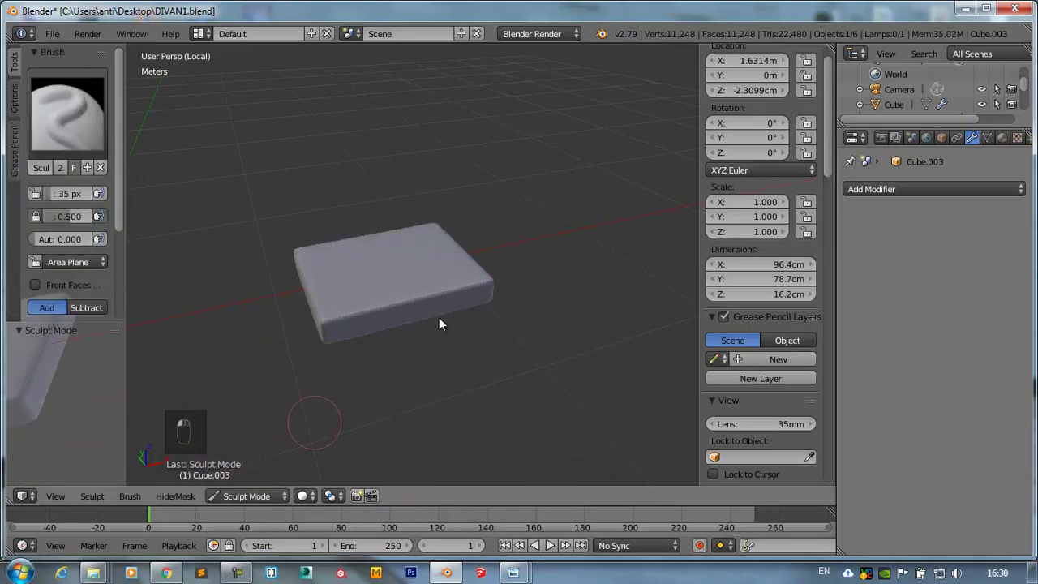
- Undo a test stroke, go to front view and resize the Grab brush with F
left_click_drag(355, 224, 605, 354)
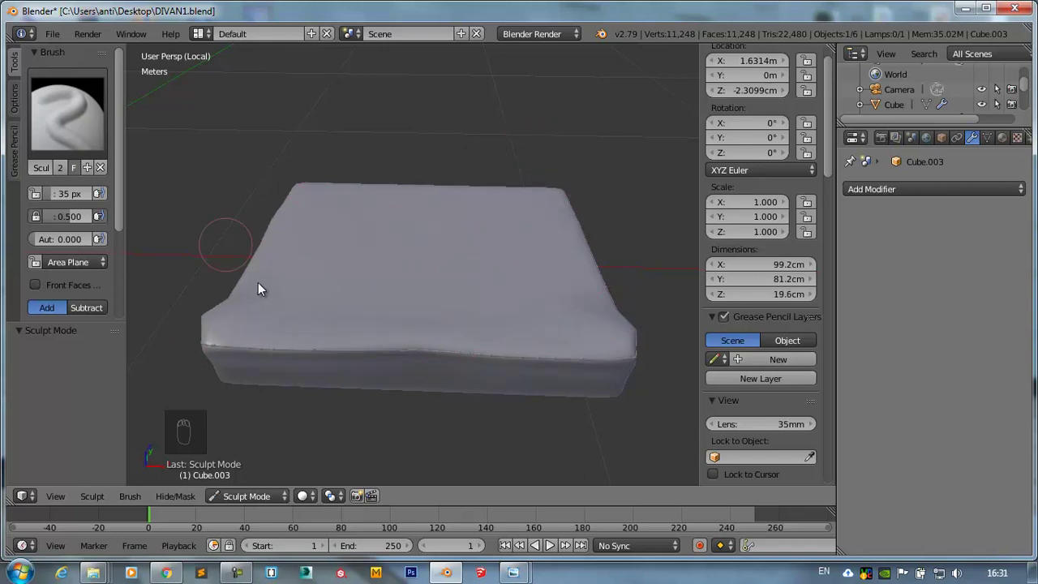
key("ctrl+z")
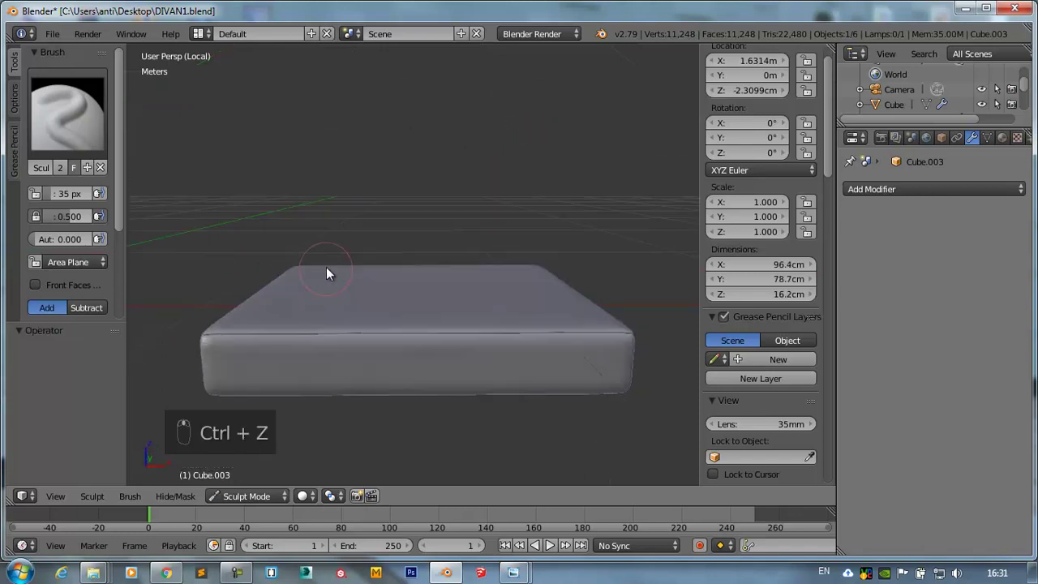
key("KP_1")
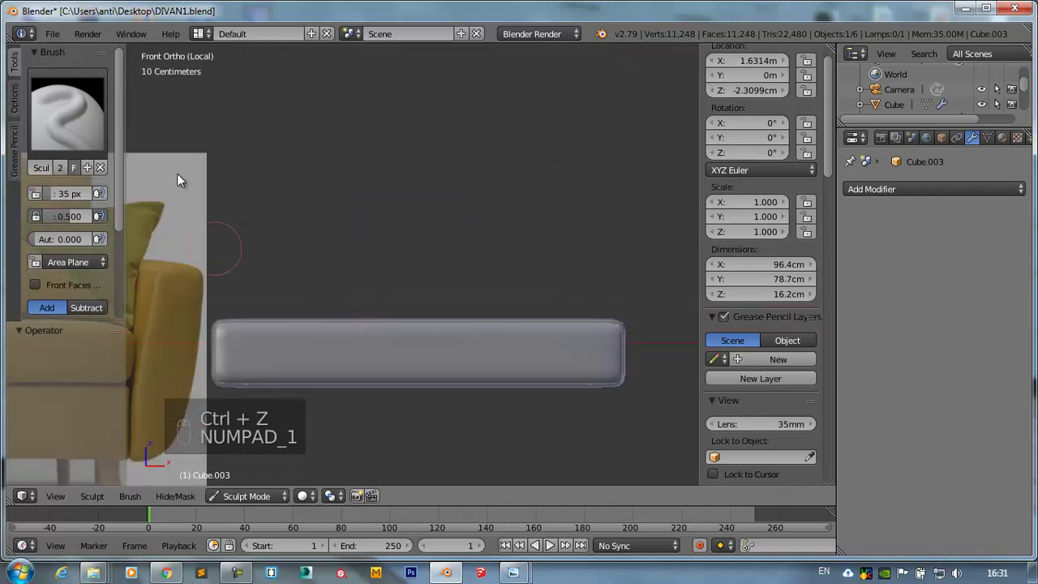
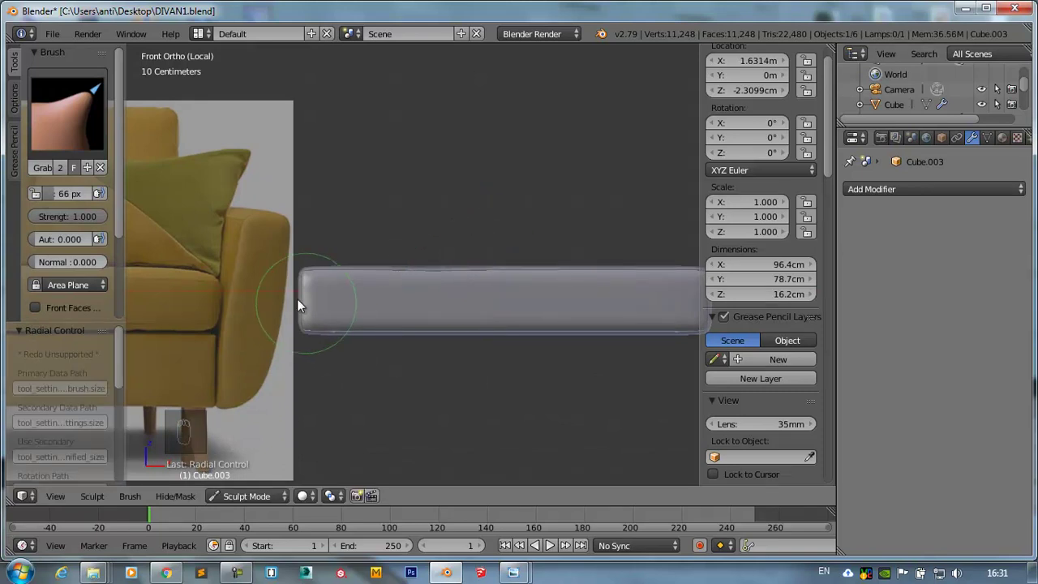
left_click(307, 305)
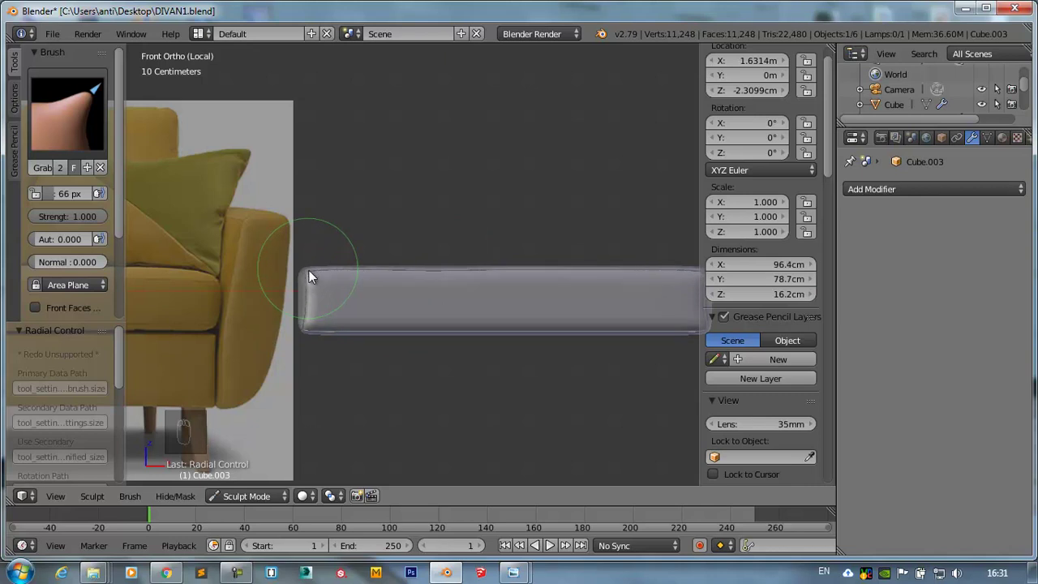
left_click(593, 293)
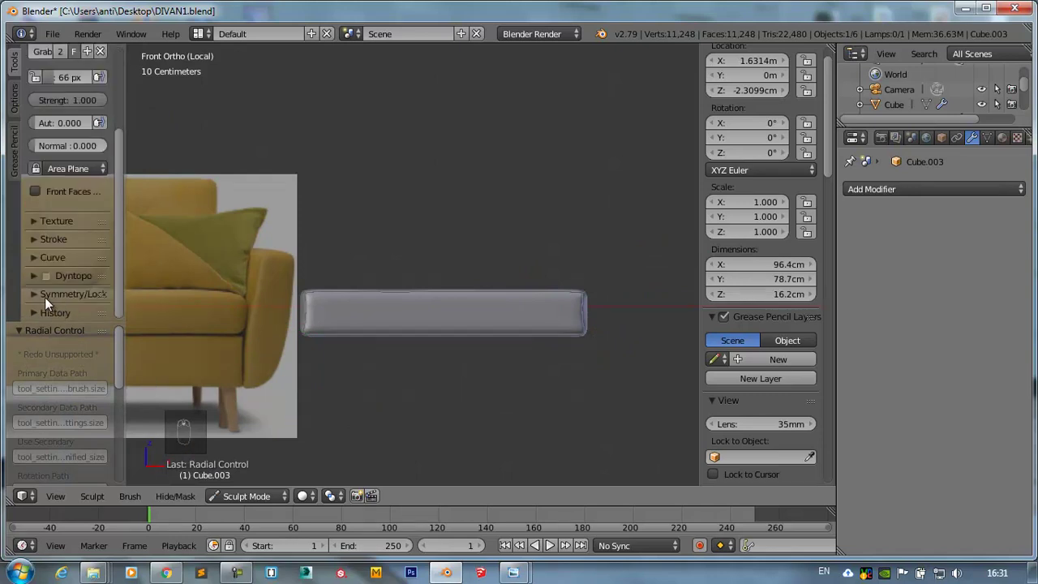
- Drag the cushion's ends and side with the Grab brush to round them off softly
left_click_drag(32, 303, 431, 296)
left_click_drag(431, 299, 293, 223)
left_click_drag(317, 224, 320, 224)
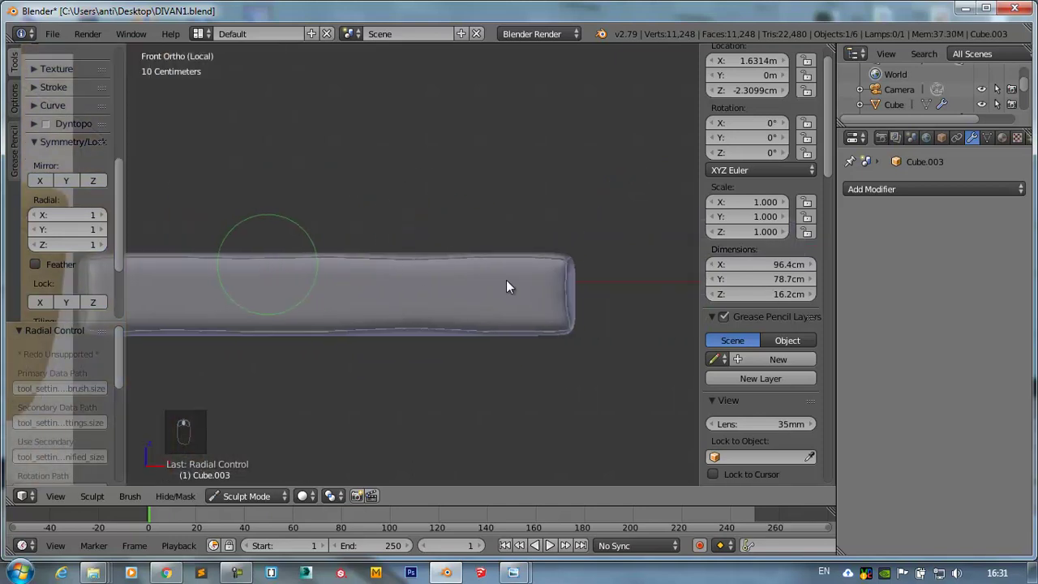
left_click_drag(470, 289, 466, 400)
left_click_drag(451, 291, 414, 250)
left_click_drag(414, 250, 538, 170)
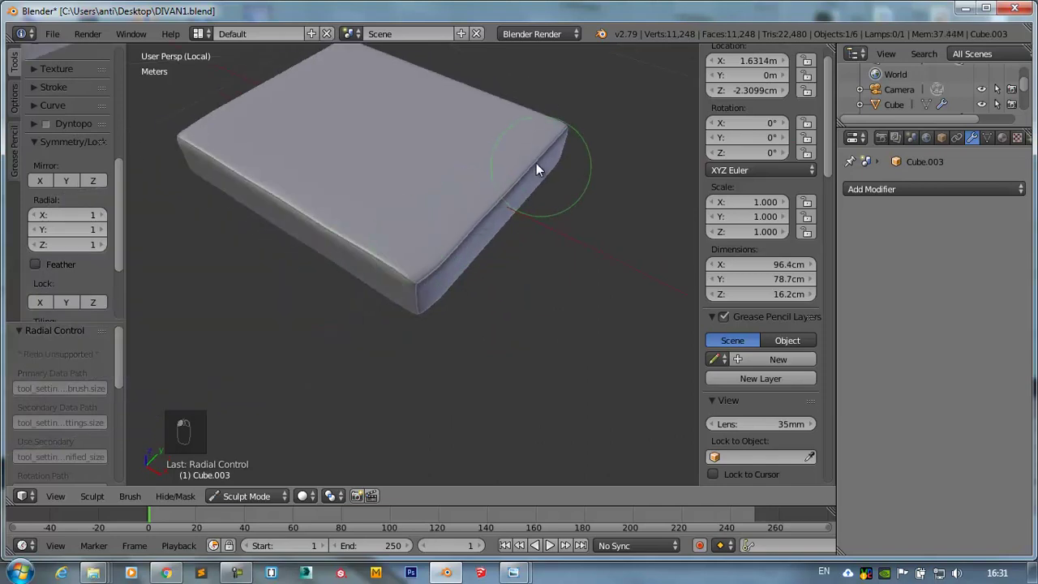
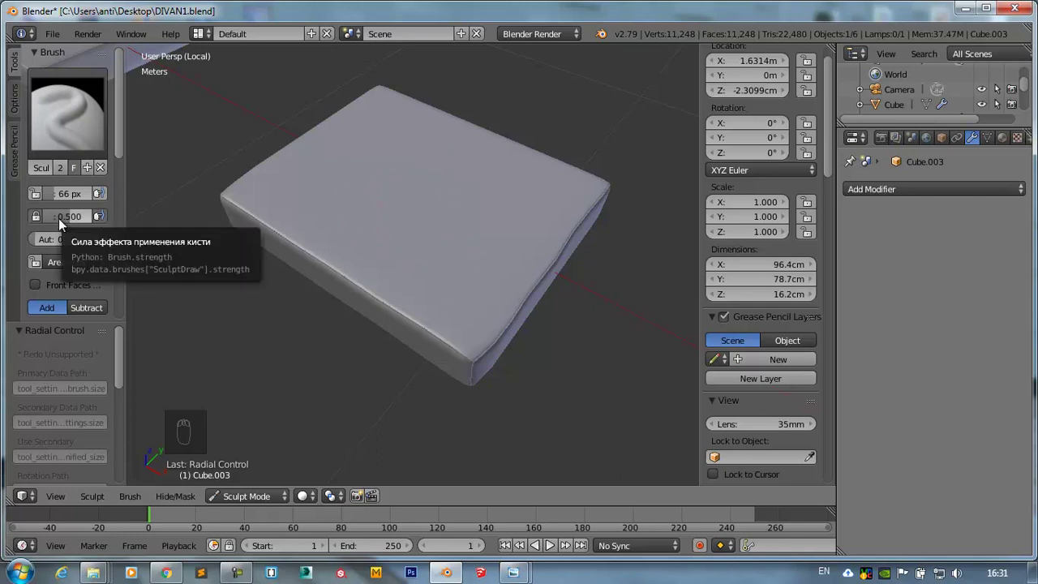
- Switch to the standard sculpt brush at about quarter strength and test a stroke on the cushion top
key("shift+f")
left_click_drag(419, 220, 383, 174)
middle_click(383, 175)
left_click(382, 175)
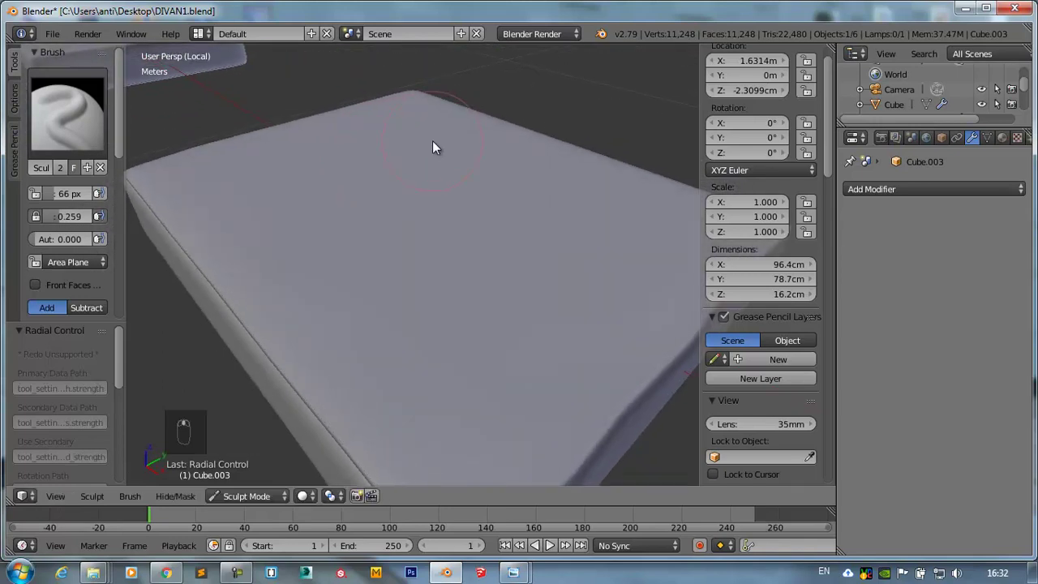
left_click_drag(290, 171, 571, 126)
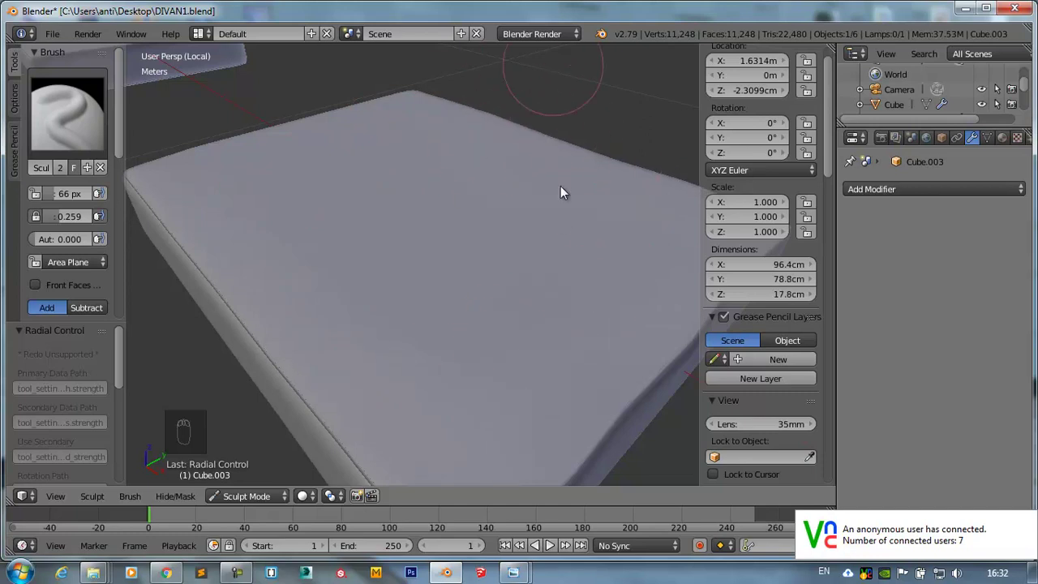
key("ctrl+z")
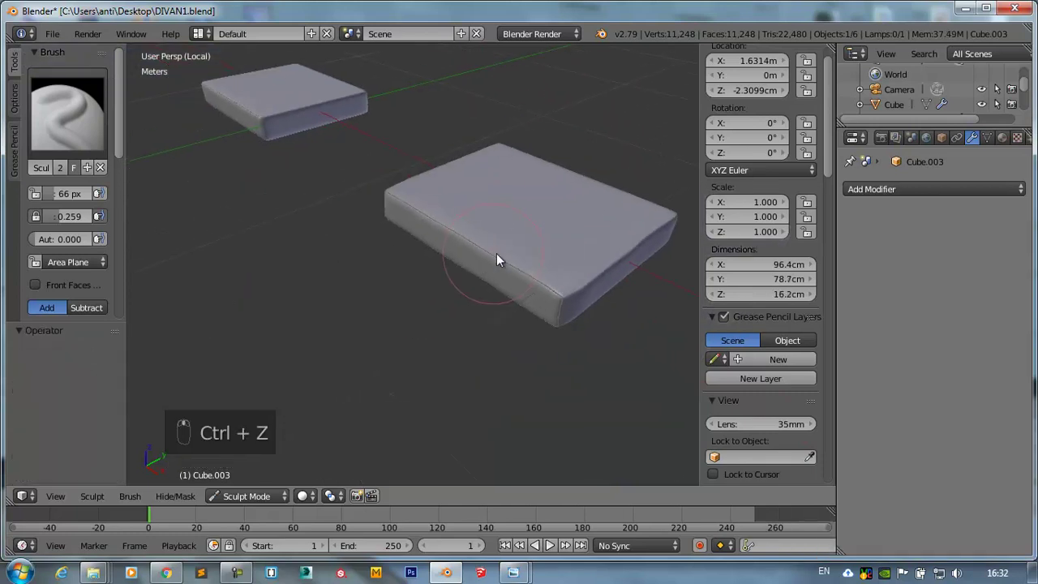
- Sculpt soft bulges along the cushion's long side and round out its front corner
left_click_drag(467, 284, 476, 308)
left_click_drag(482, 248, 524, 358)
left_click_drag(525, 359, 514, 297)
left_click_drag(506, 336, 570, 322)
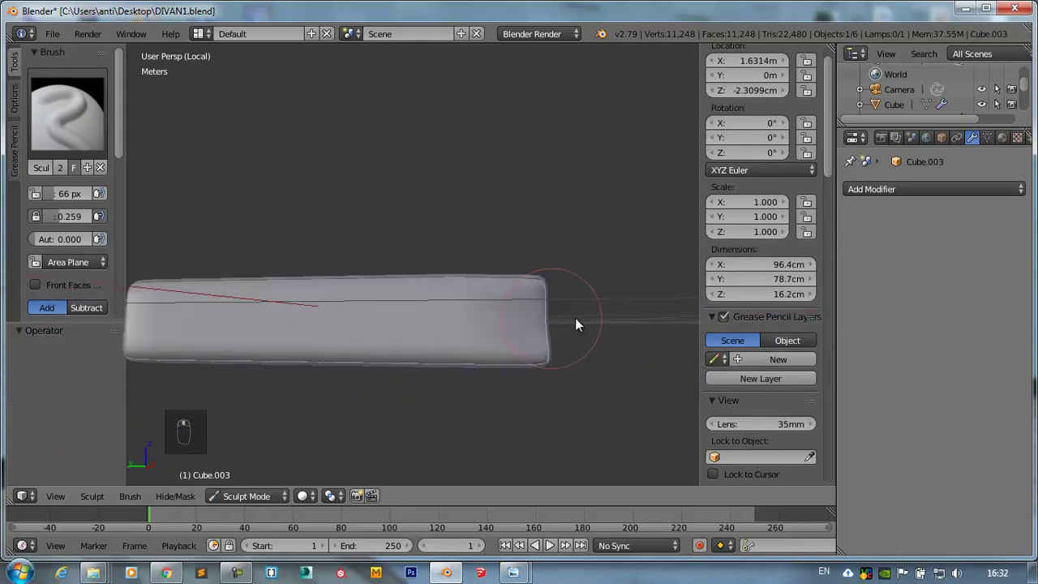
left_click_drag(508, 326, 529, 324)
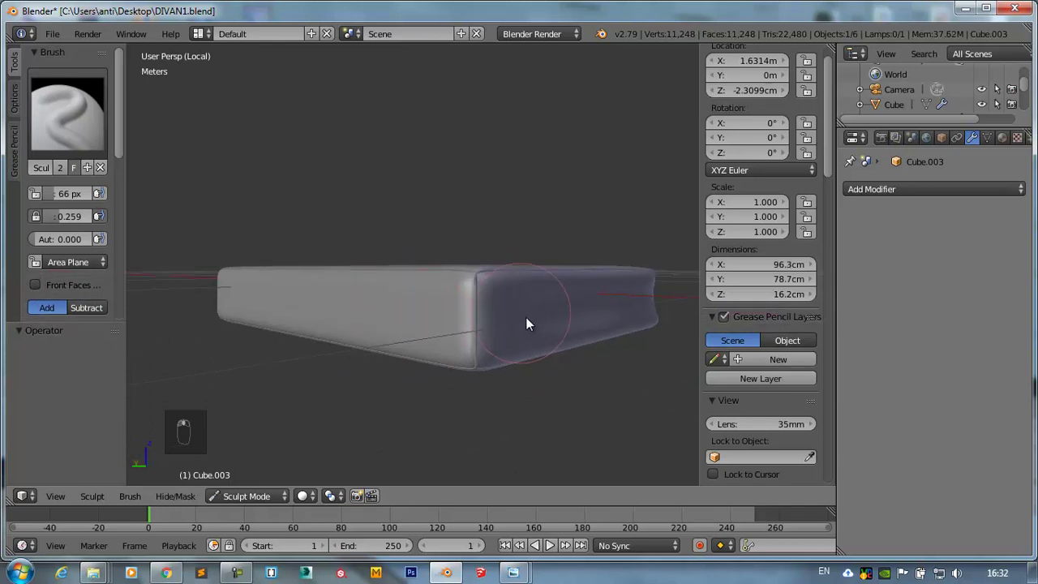
left_click_drag(357, 315, 195, 225)
left_click_drag(195, 224, 329, 286)
- From above, sculpt uneven rounded bulges around the remaining cushion edges
key("KP_7")
left_click_drag(329, 286, 353, 130)
left_click_drag(317, 140, 249, 147)
left_click_drag(245, 146, 244, 265)
left_click_drag(244, 274, 549, 232)
left_click_drag(550, 232, 247, 504)
left_click_drag(247, 503, 369, 397)
left_click_drag(368, 396, 345, 408)
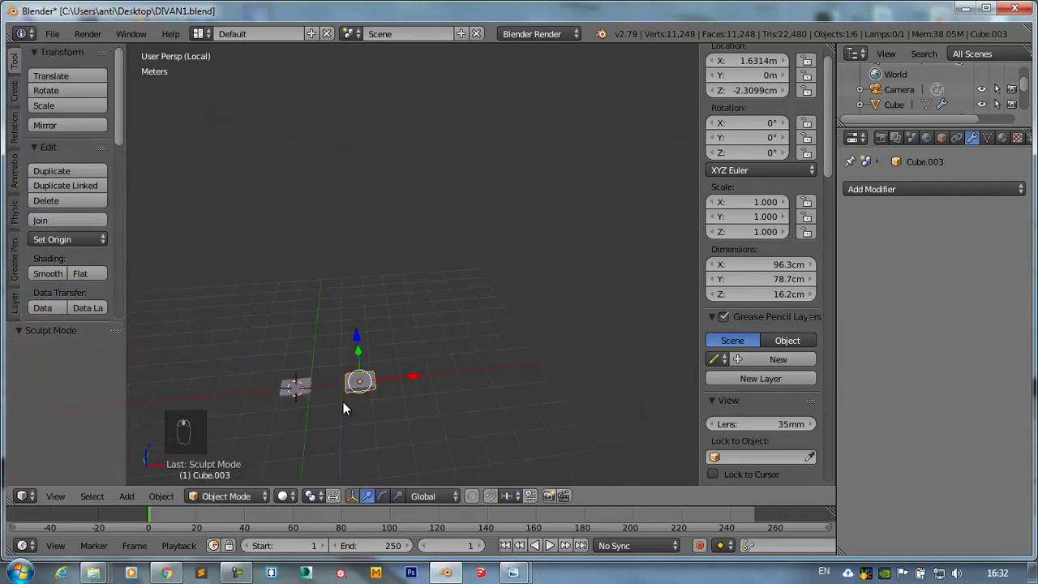
- Move the second cushion back behind the seat and frame it against the reference photo from the front
left_click_drag(293, 396, 317, 389)
key("m")
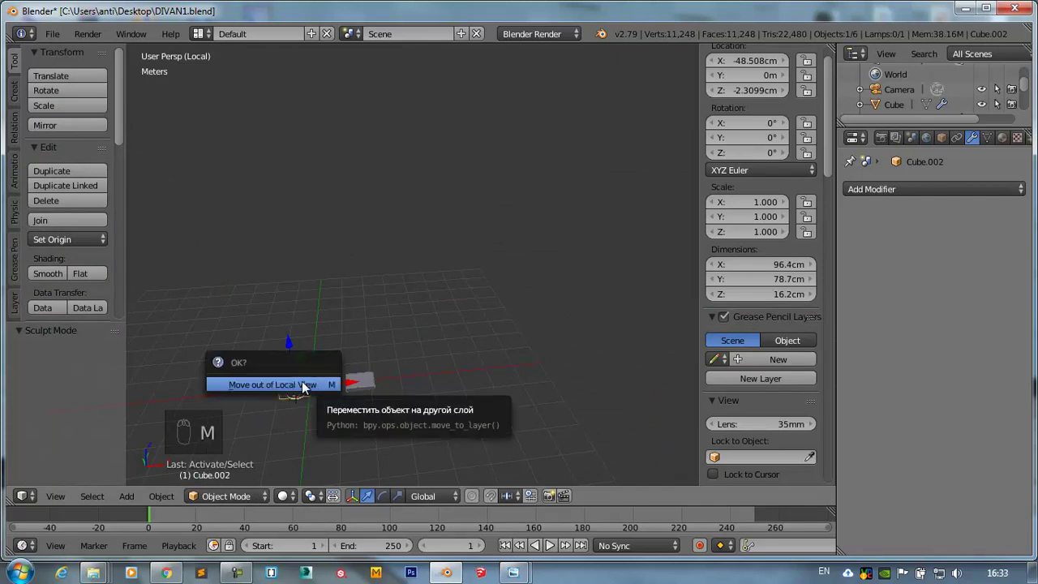
left_click_drag(305, 348, 351, 392)
key("KP_1")
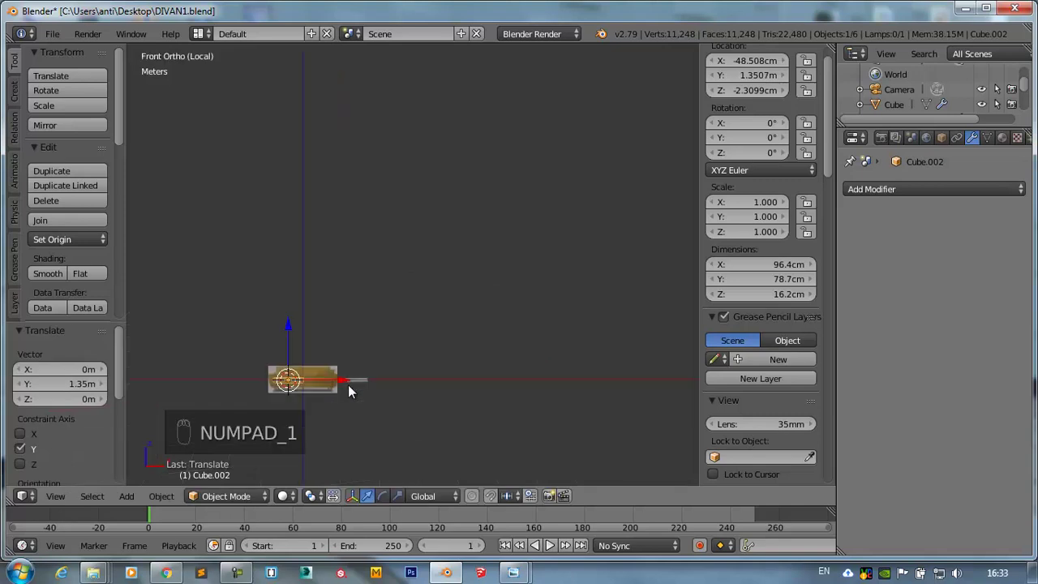
middle_click(452, 304)
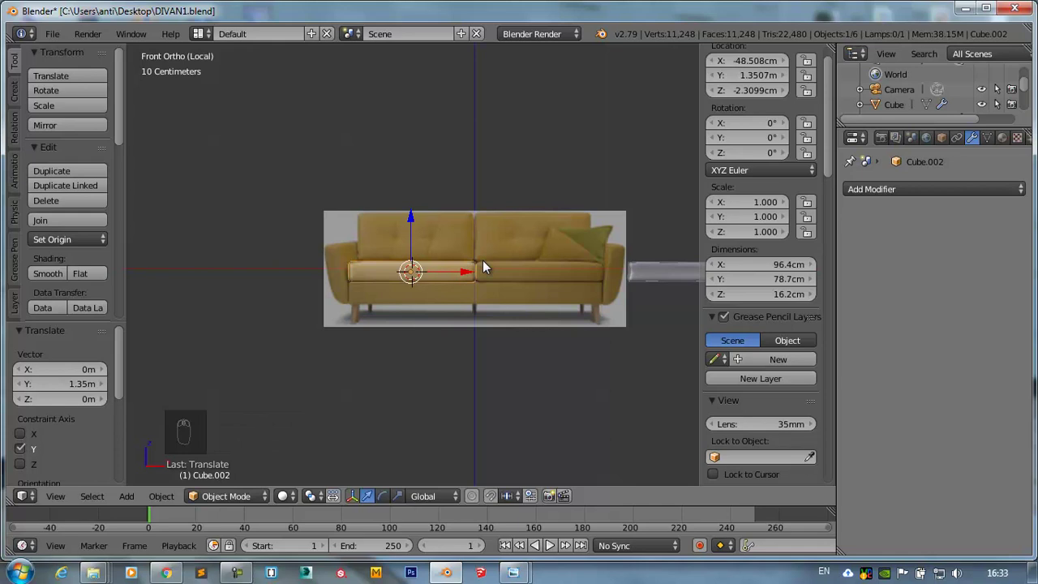
- Rotate the back cushion upright 90° on X, resize it to backrest height and raise it onto the backrest
key("r")
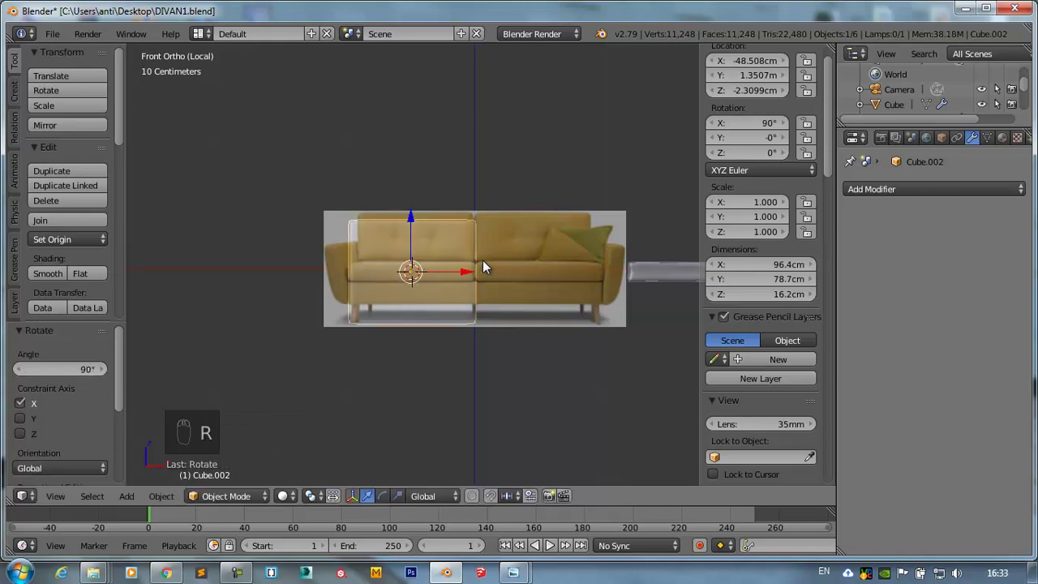
key("s")
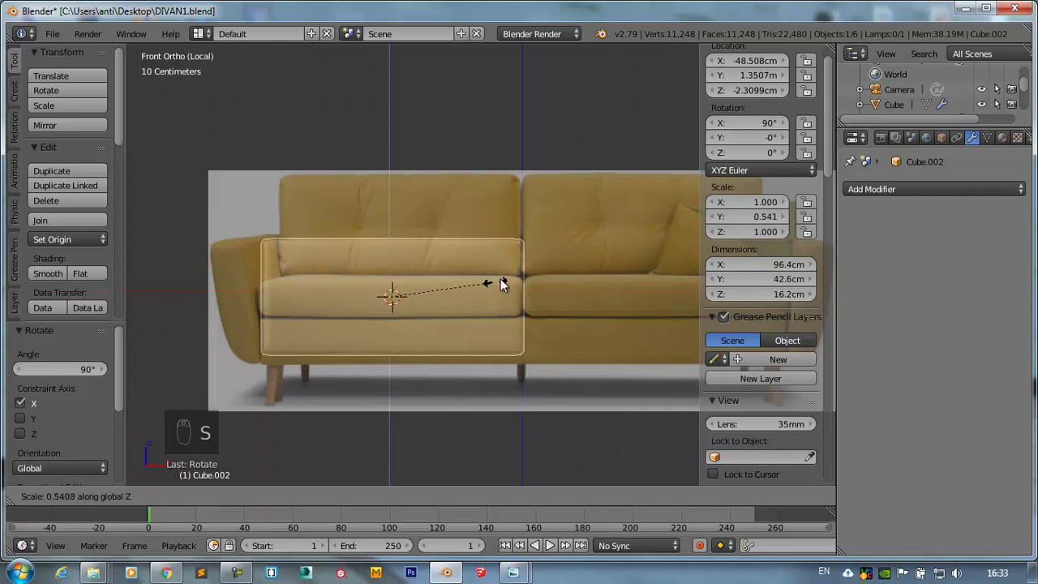
left_click_drag(395, 191, 394, 164)
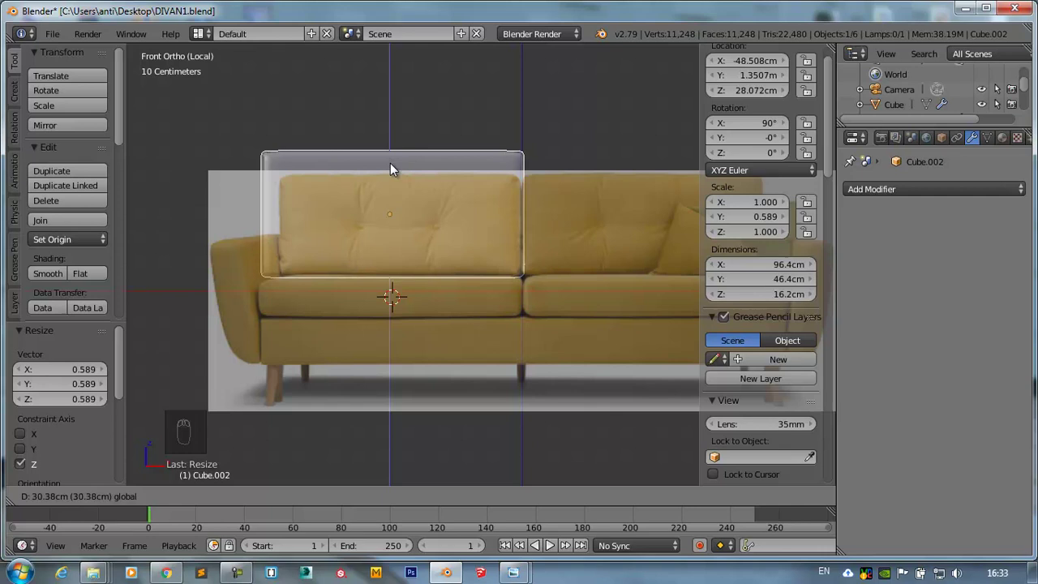
key("s")
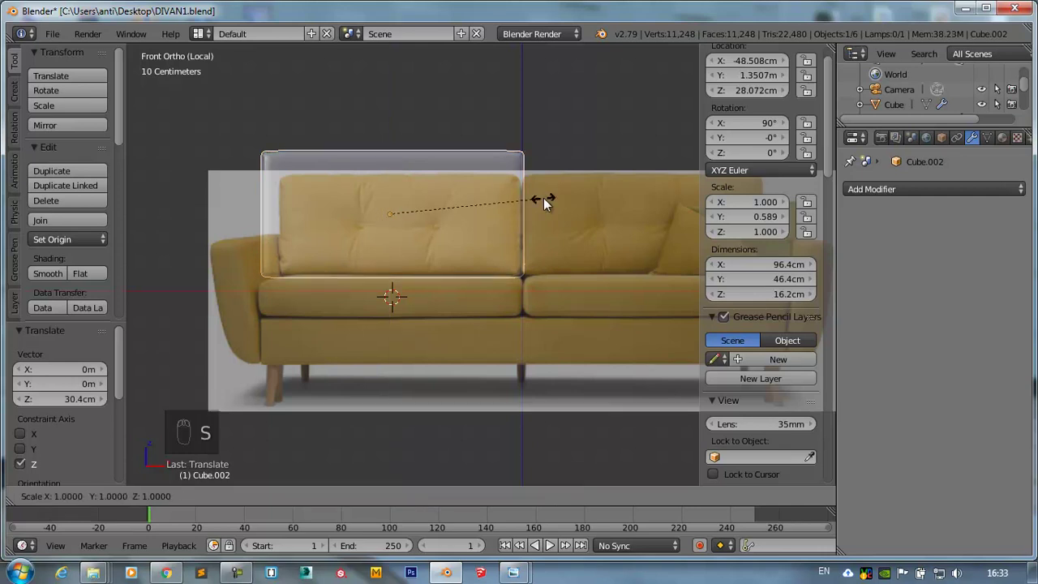
- Slide the seat cushion along X to sit under the left back cushion
left_click_drag(329, 222, 547, 270)
left_click_drag(548, 270, 285, 259)
left_click_drag(567, 262, 286, 256)
left_click_drag(289, 256, 573, 287)
- Duplicate the whole seat cushion mesh 97 cm along X to form the right seat cushion
key("Tab")
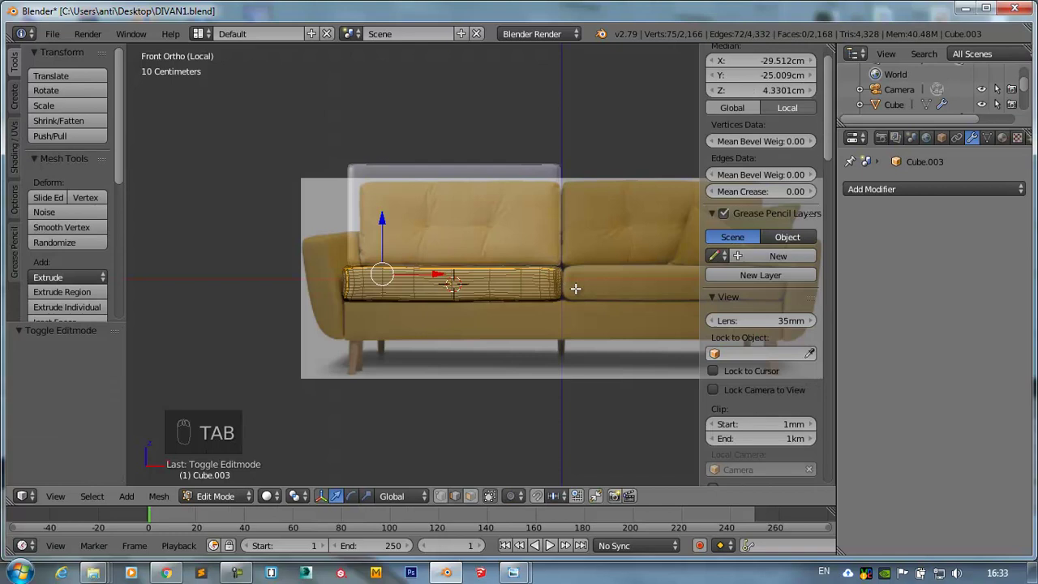
key("a")
key("a")
middle_click(416, 306)
key("shift+d")
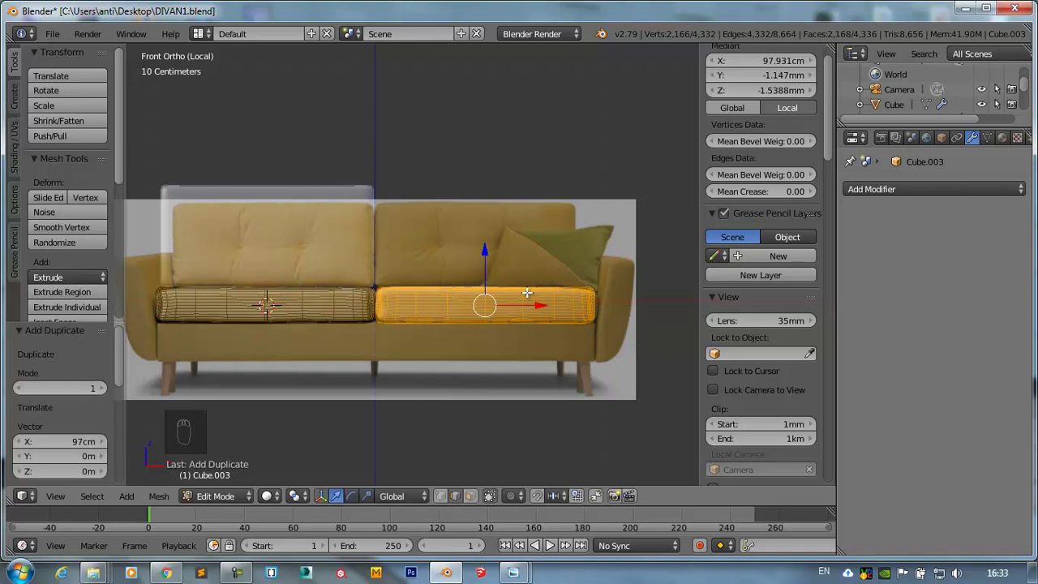
key("Tab")
middle_click(400, 398)
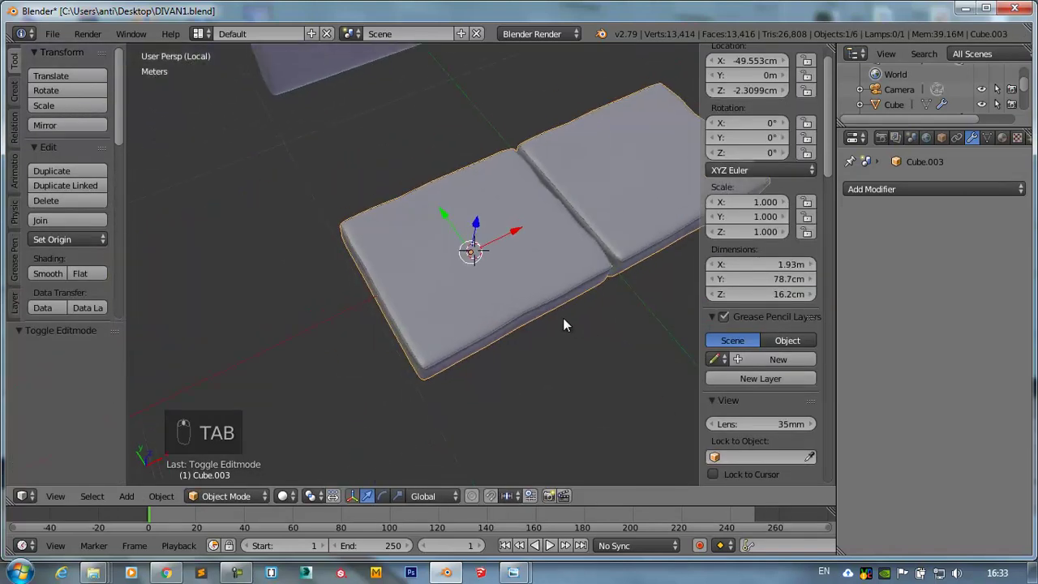
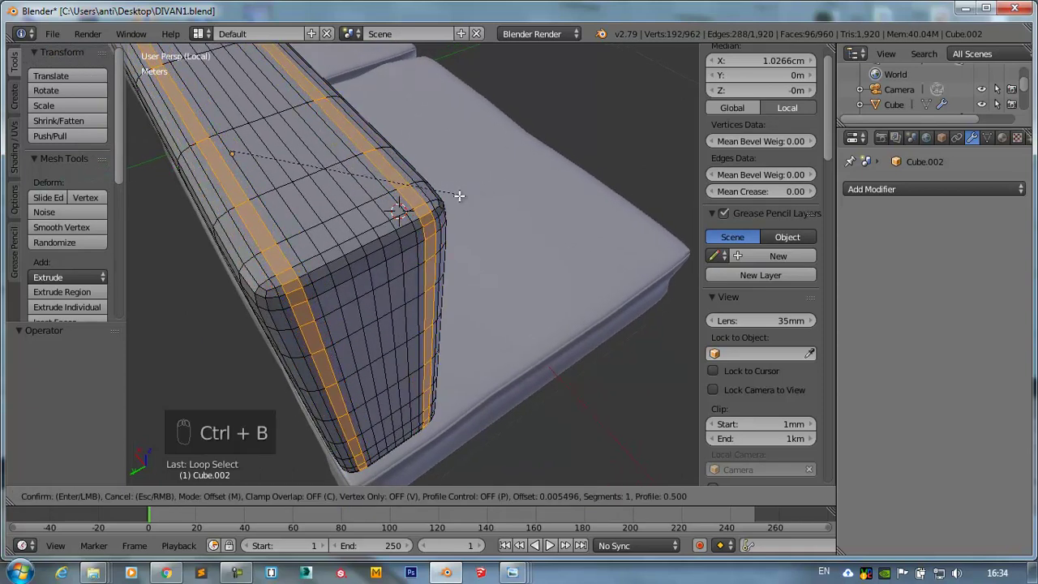
- Confirm the seam-loop bevel and extrude-scale the seam bands slightly inward on the back cushion
key("e")
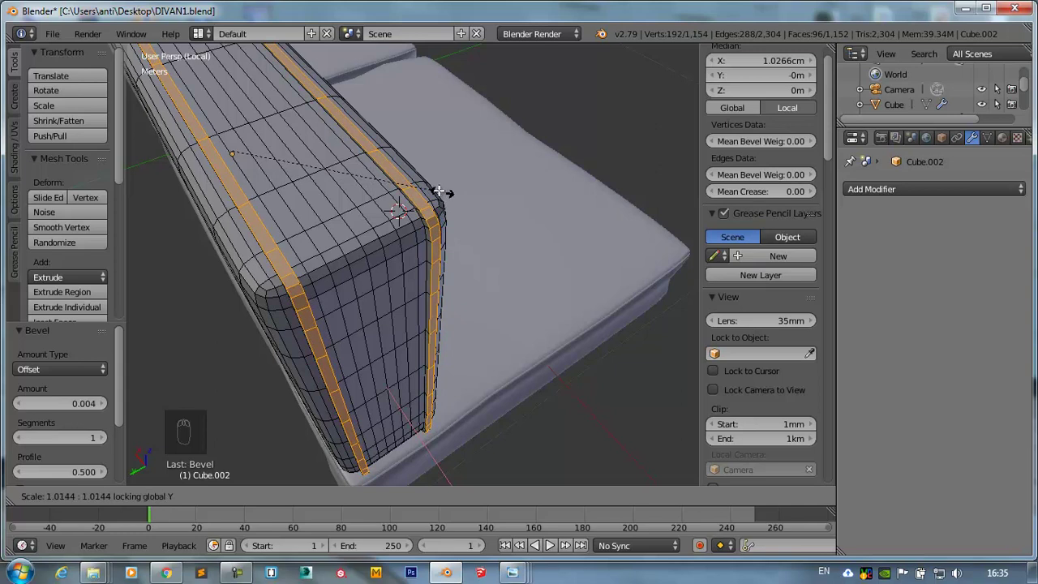
key("KP_1")
key("KP_3")
key("KP_1")
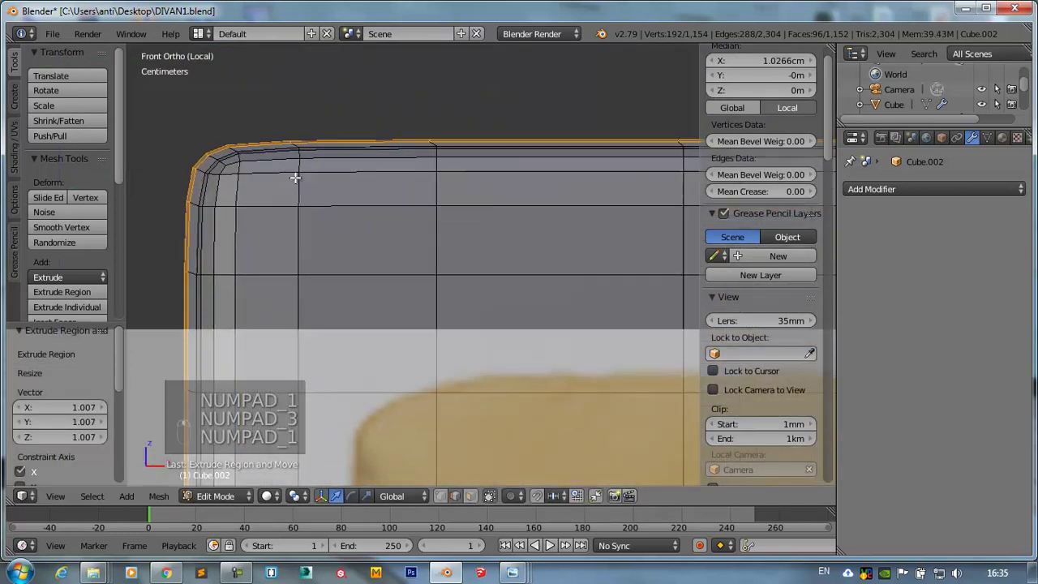
key("s")
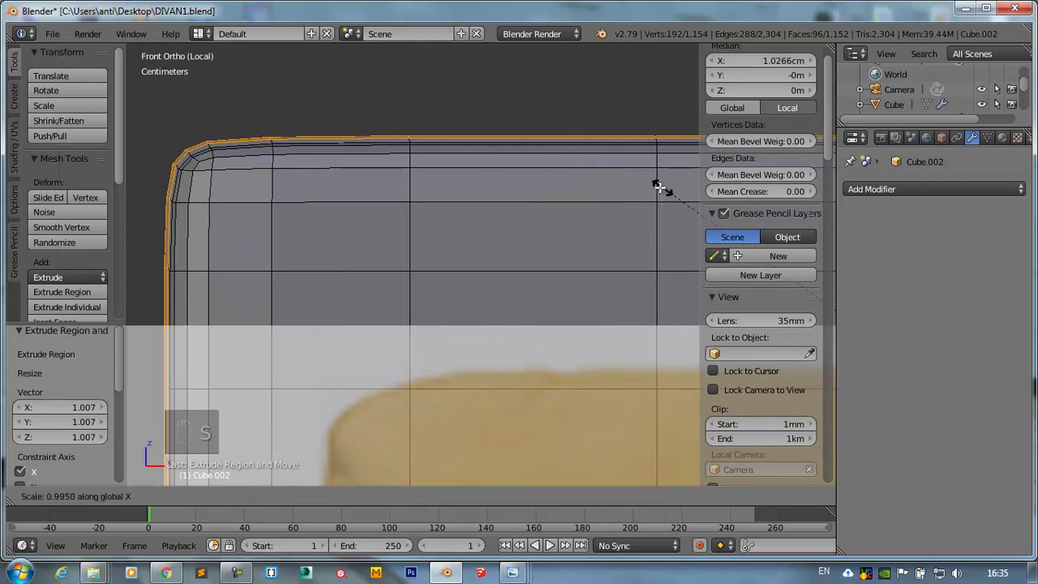
key("Tab")
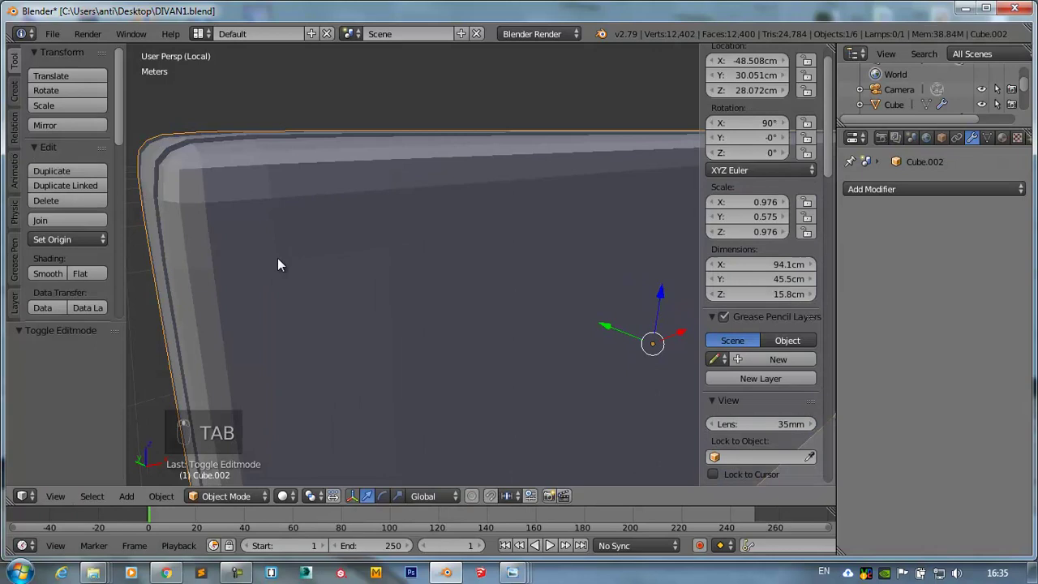
- Add a one-level Subdivision Surface modifier and select the back cushion's front faces
key("ctrl+1")
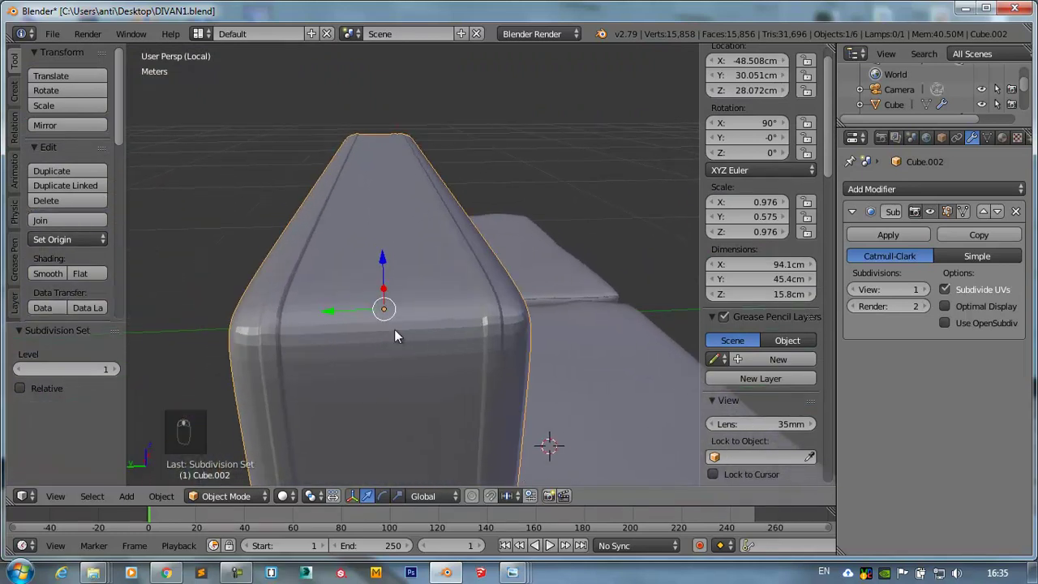
left_click_drag(407, 333, 50, 280)
left_click(50, 281)
key("Tab")
left_click(244, 326)
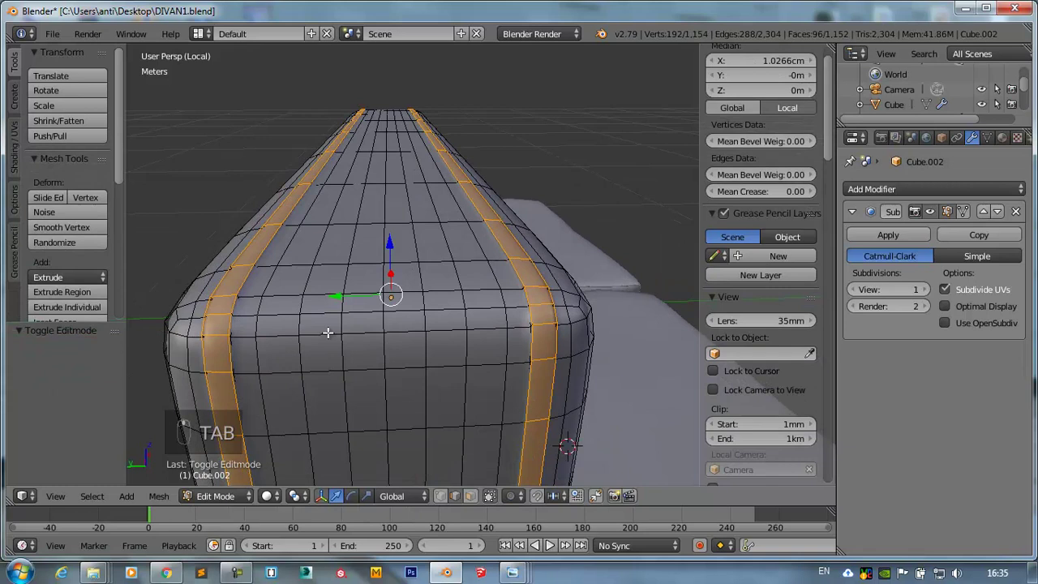
key("ctrl+Tab")
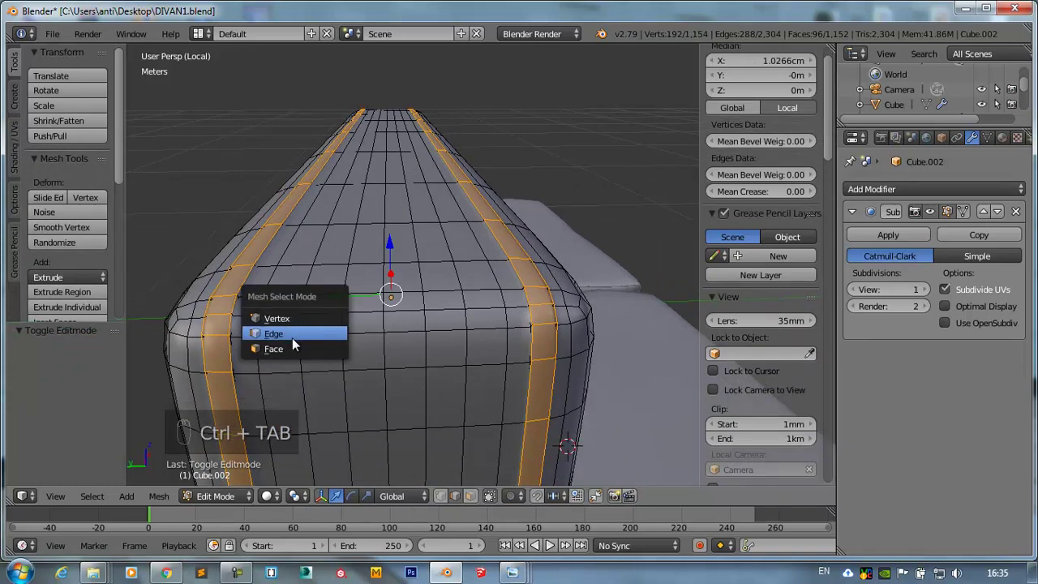
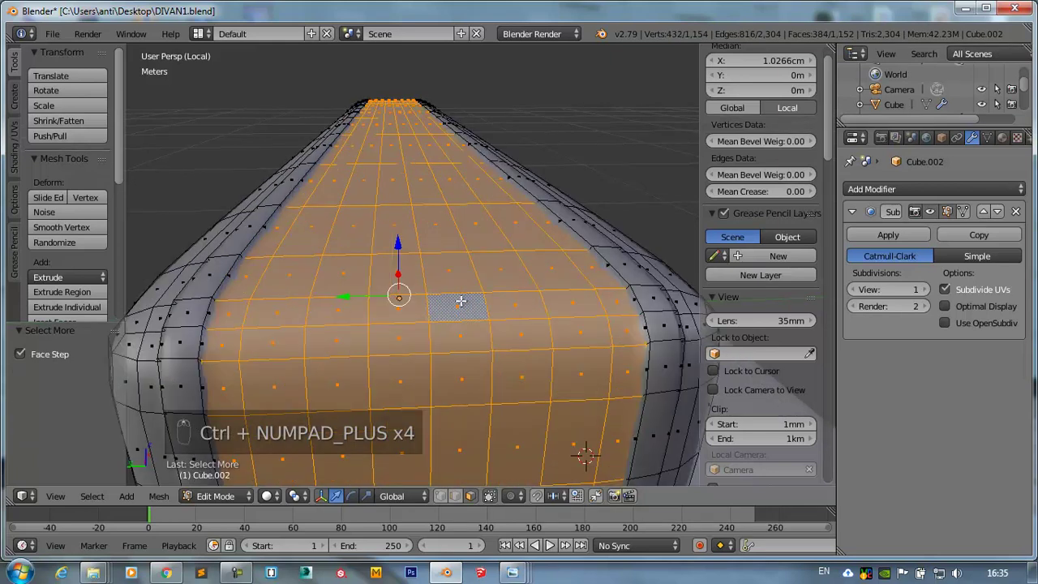
- Scale the front panel to 0.961 in Y and adjust in X so it sits slightly inside the seam border
key("s")
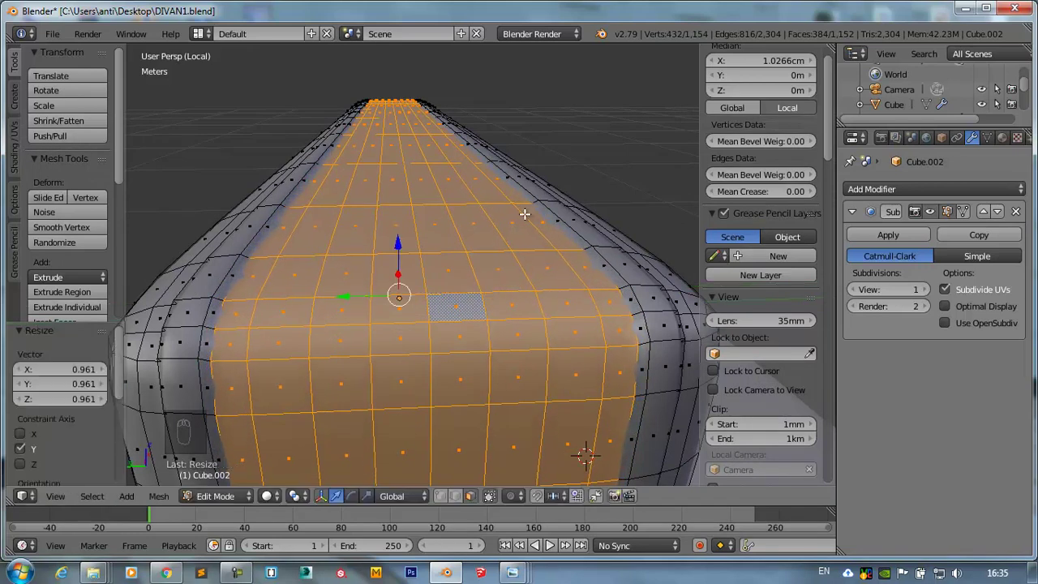
key("s")
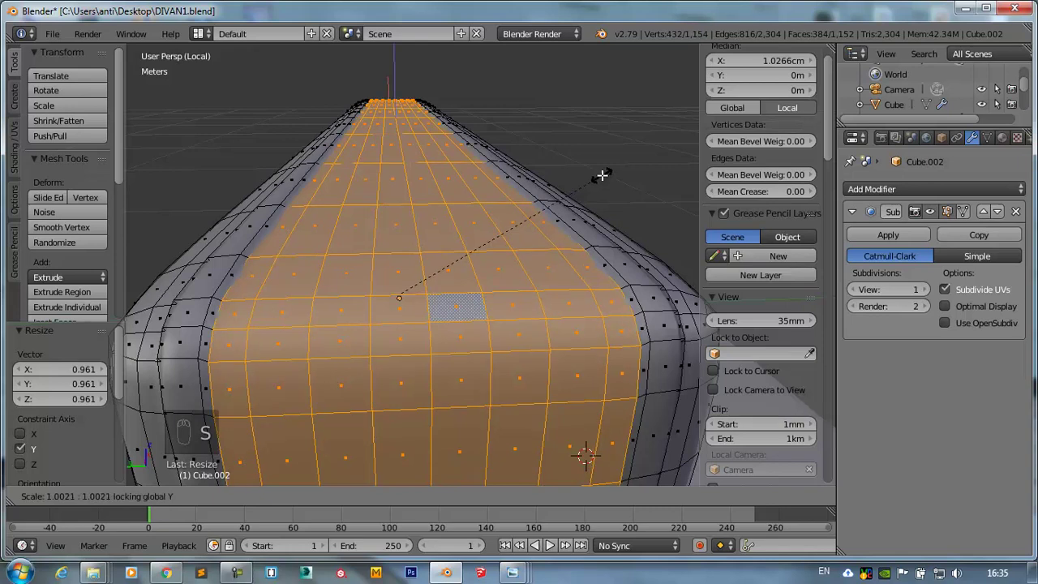
key("KP_1")
key("s")
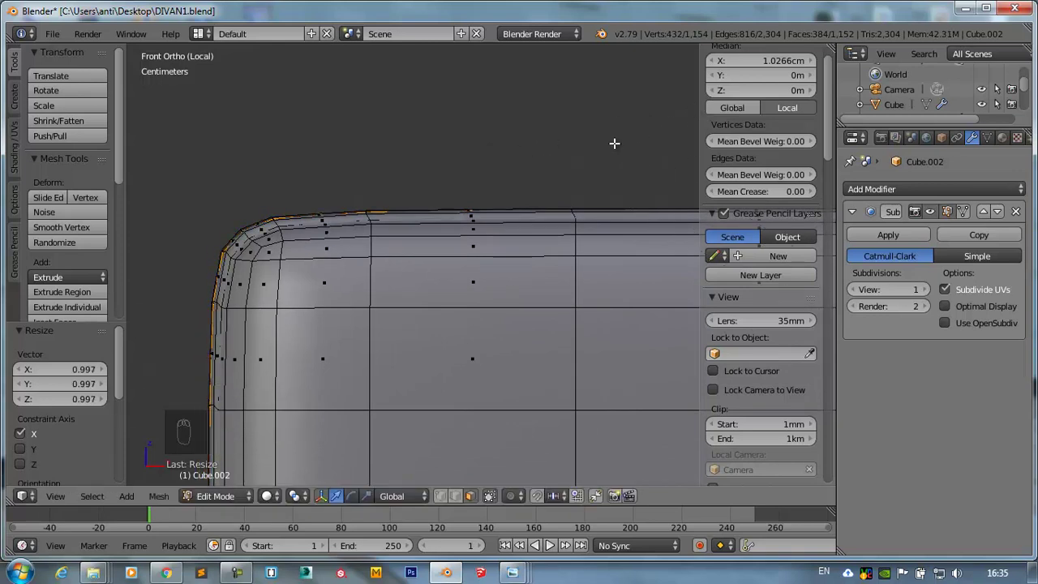
middle_click(577, 236)
key("Tab")
left_click_drag(497, 311, 409, 381)
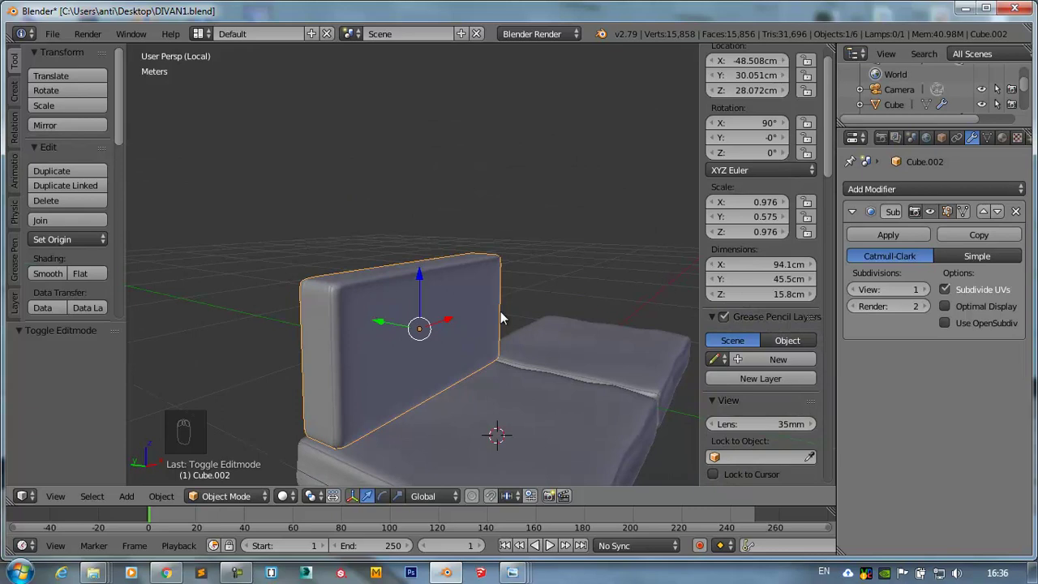
- Add a Force force field, raise it inside the back cushion and set its strength to 50
key("shift+a")
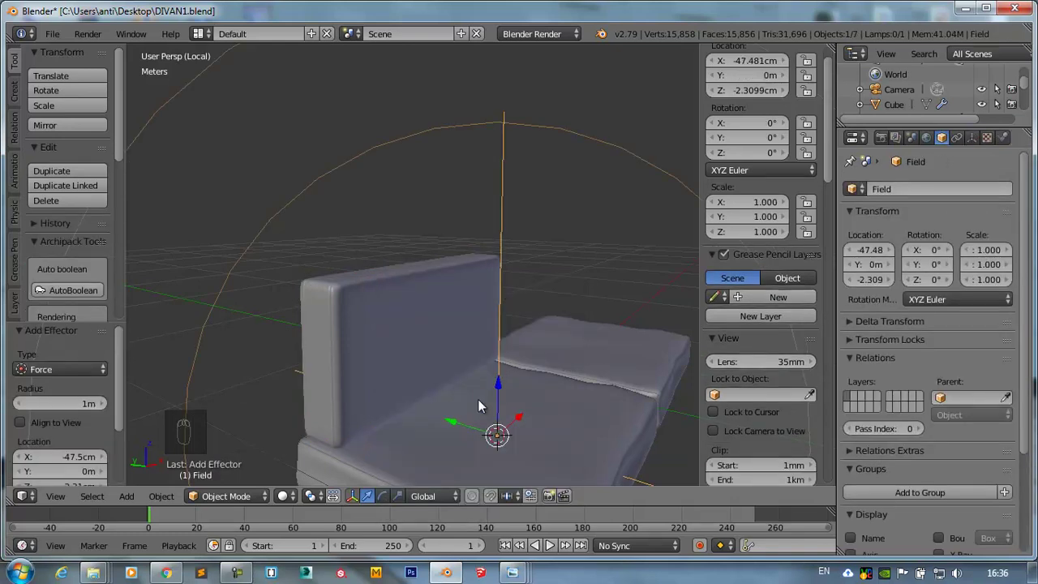
key("KP_7")
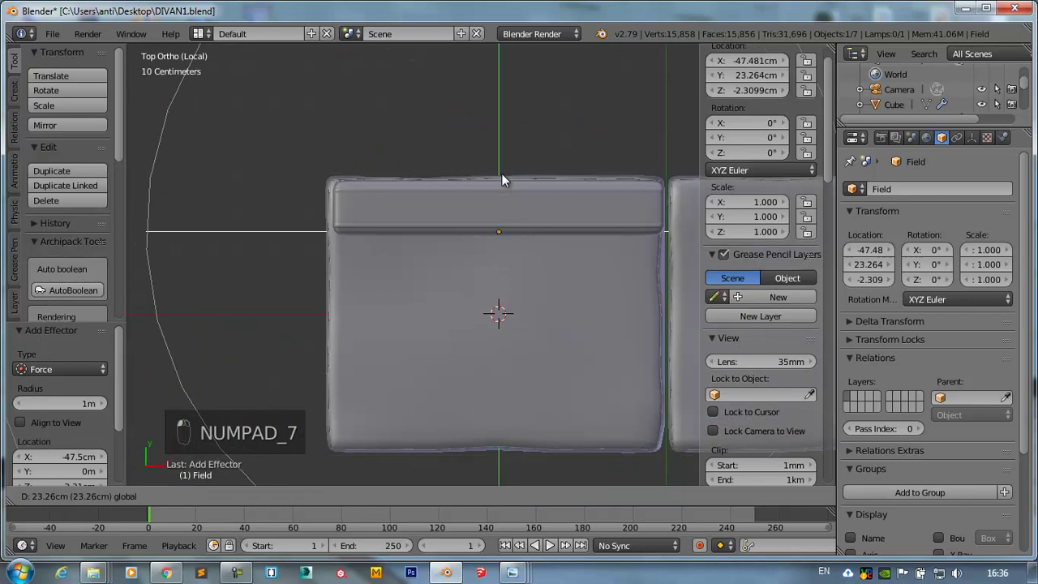
key("KP_1")
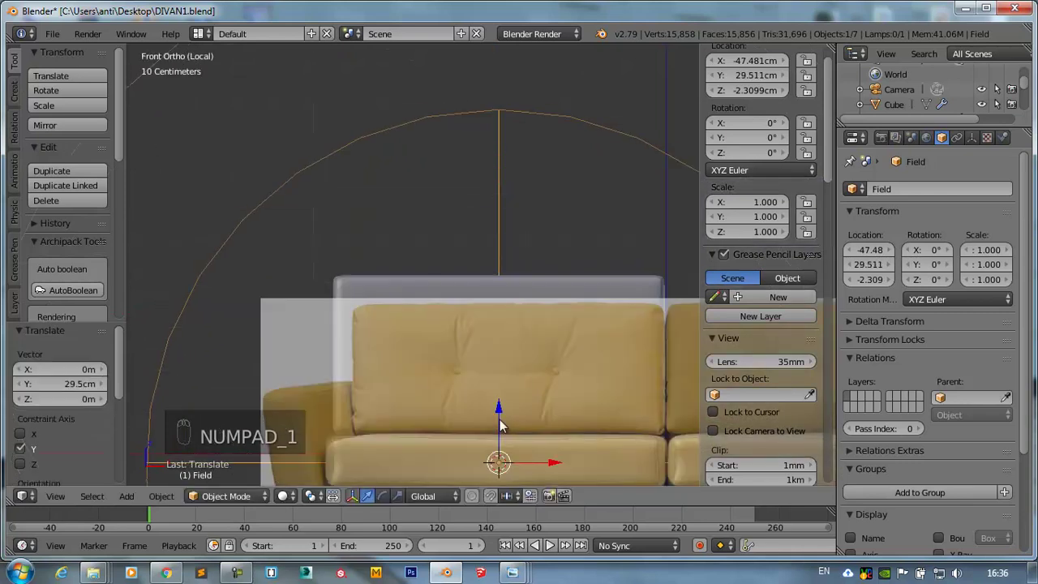
left_click_drag(499, 367, 505, 317)
left_click_drag(505, 317, 1008, 140)
left_click_drag(1009, 140, 902, 300)
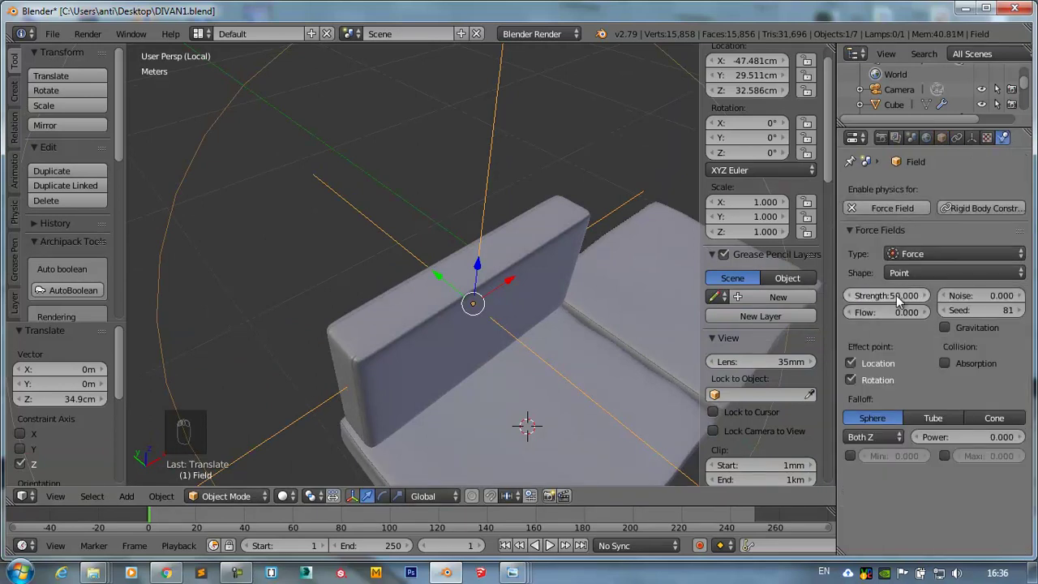
- Give the back cushion Cloth physics and play the simulation so it inflates
left_click_drag(539, 226, 900, 279)
left_click_drag(887, 246, 522, 421)
left_click_drag(522, 421, 556, 548)
left_click_drag(557, 548, 573, 437)
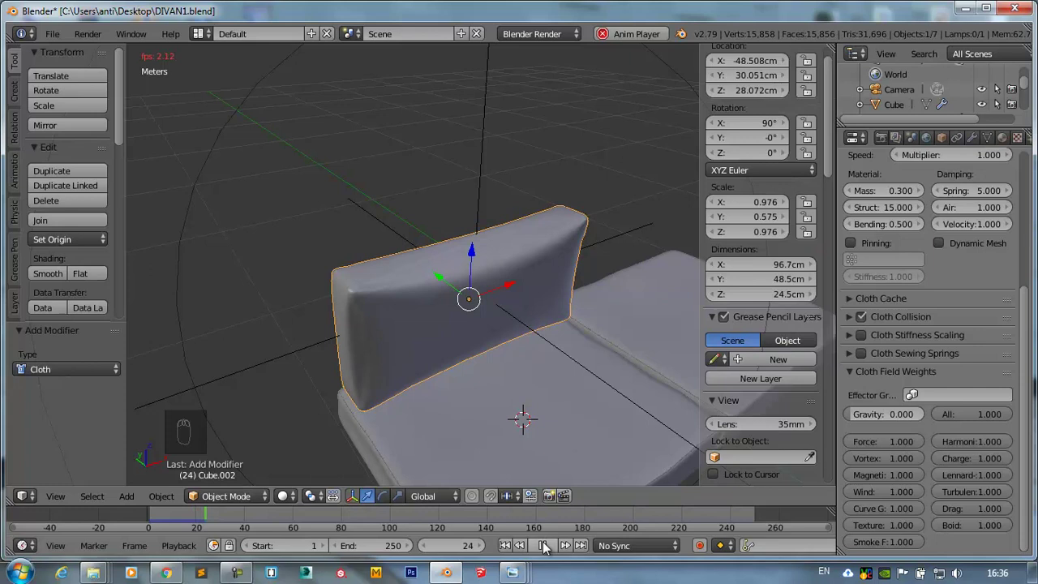
- Stop playback, inspect the puffed backrest from several angles and expand the Cloth Cache panel
left_click(547, 545)
left_click_drag(673, 316, 565, 386)
left_click_drag(342, 289, 525, 431)
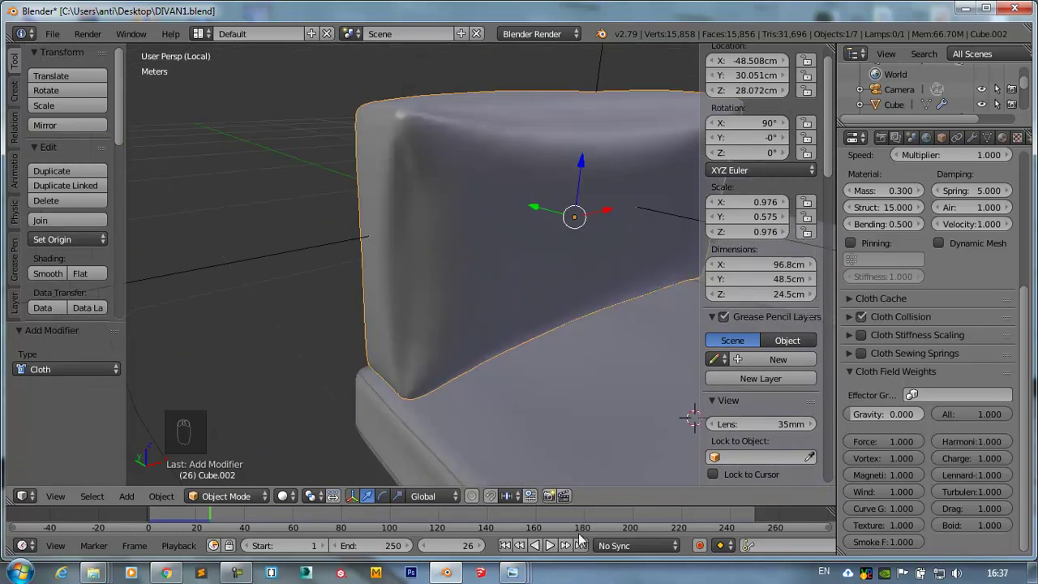
left_click_drag(509, 547, 833, 406)
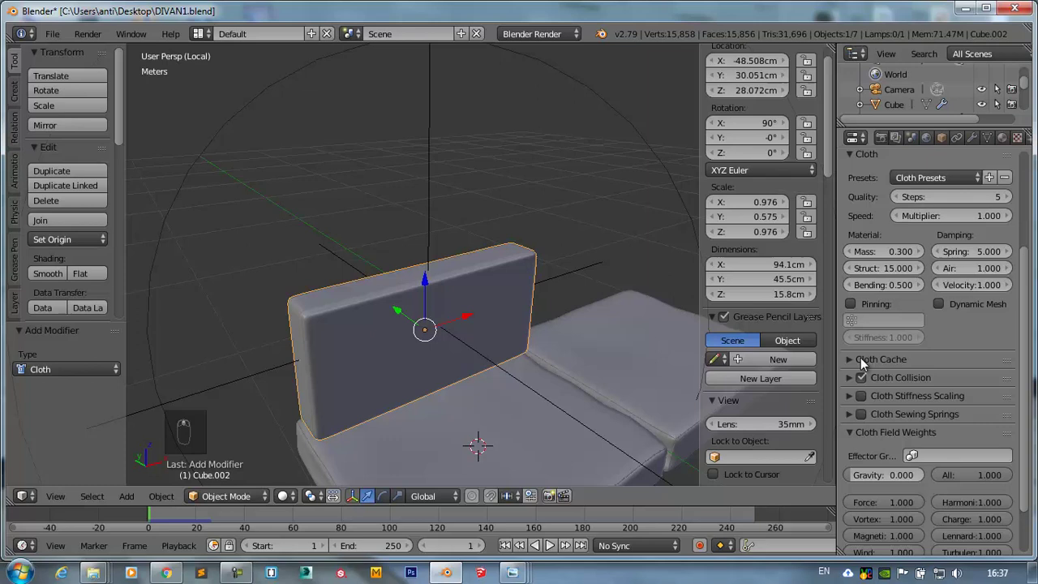
left_click_drag(851, 364, 1012, 401)
left_click_drag(1011, 402, 439, 250)
- Delete the force field and add a Turbulence force field above the backrest
middle_click(439, 250)
left_click_drag(435, 238, 427, 237)
key("Delete")
key("shift+a")
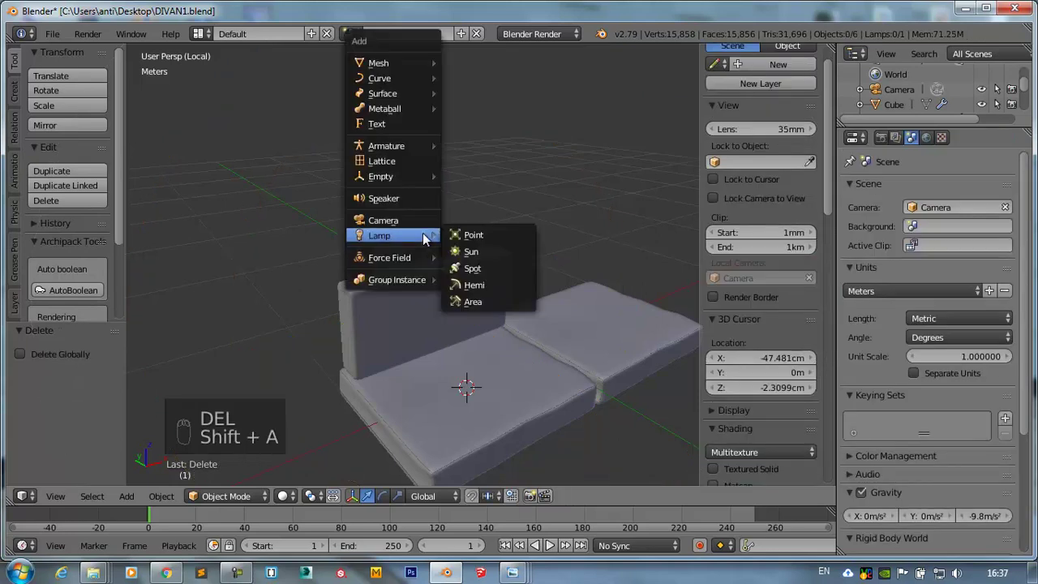
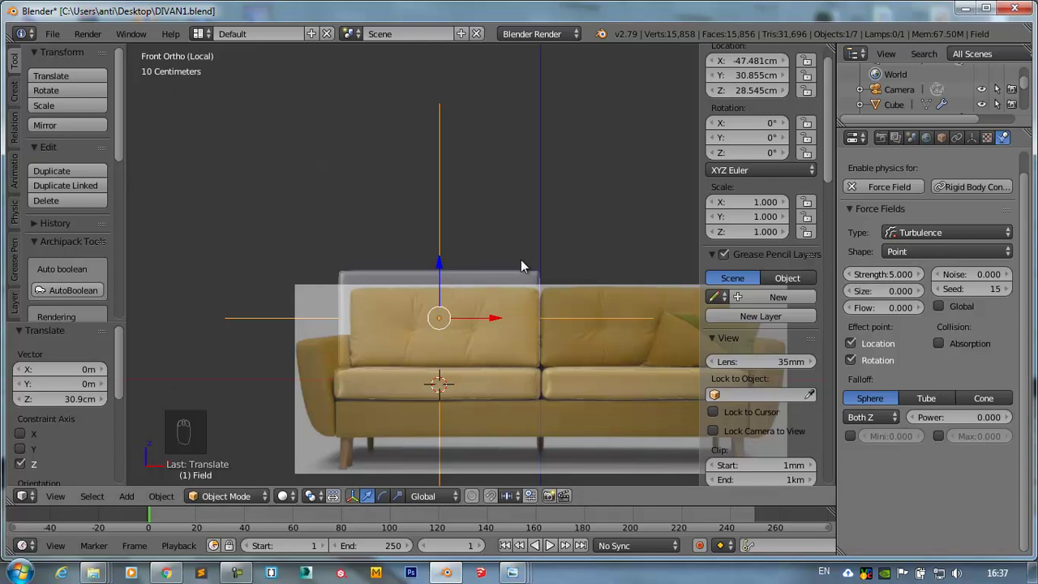
middle_click(474, 270)
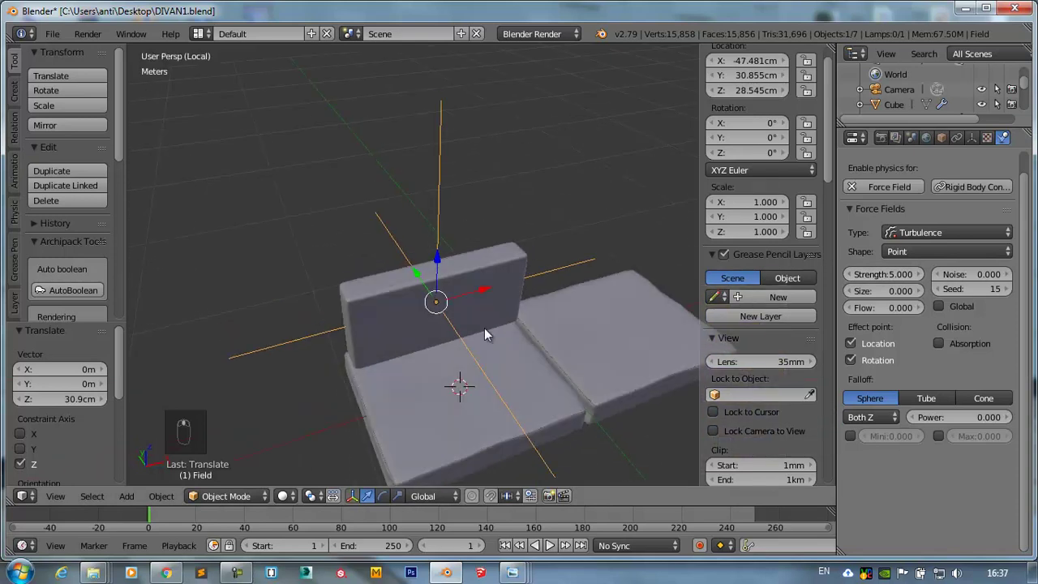
- Bake the cloth cache and play the animation so the backrest cushion puffs up
left_click_drag(552, 550, 552, 550)
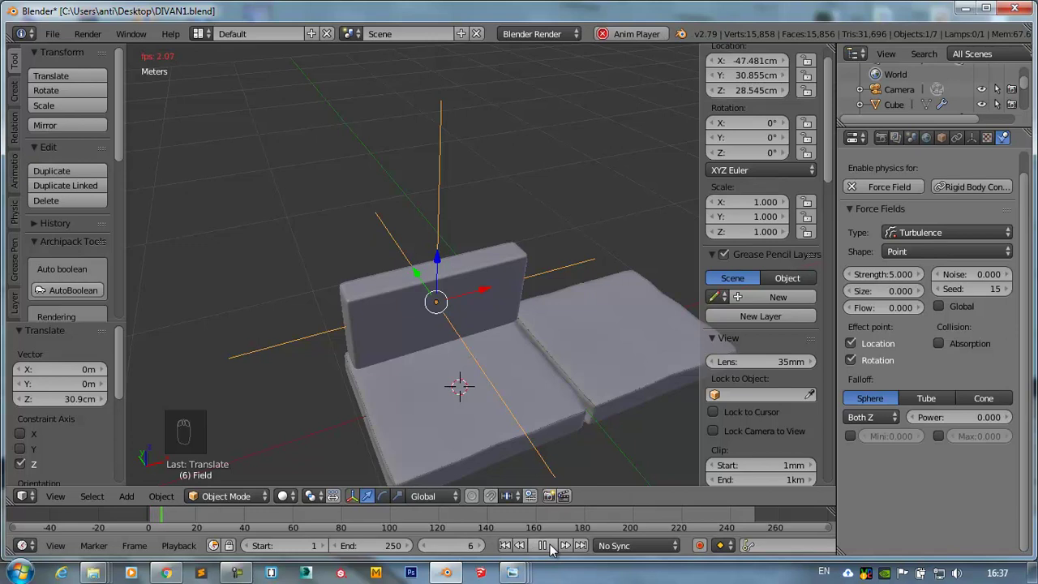
left_click_drag(530, 556, 489, 285)
left_click_drag(493, 268, 998, 337)
left_click_drag(998, 338, 885, 402)
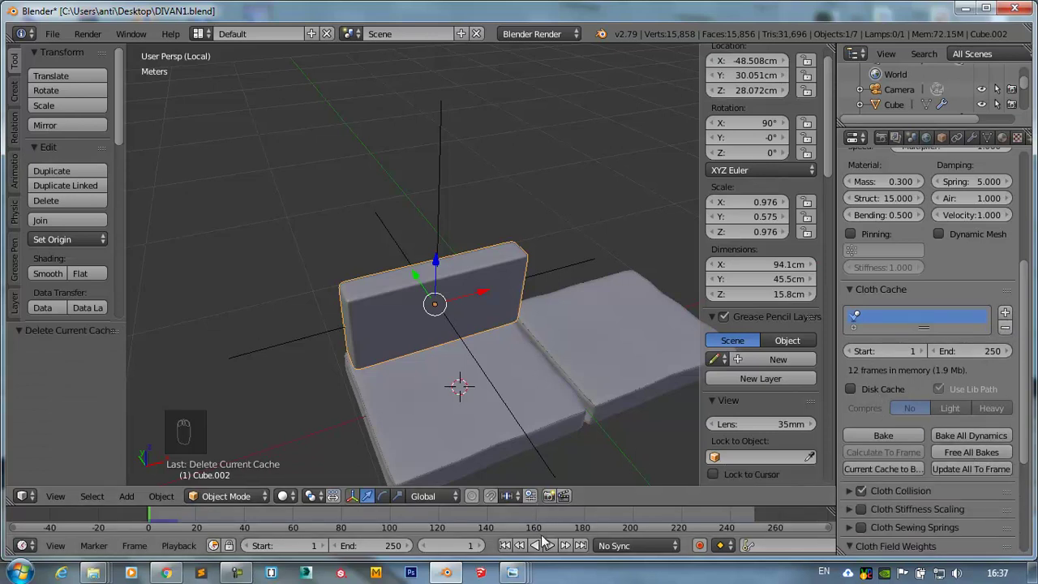
left_click_drag(549, 551, 537, 552)
left_click_drag(519, 553, 550, 549)
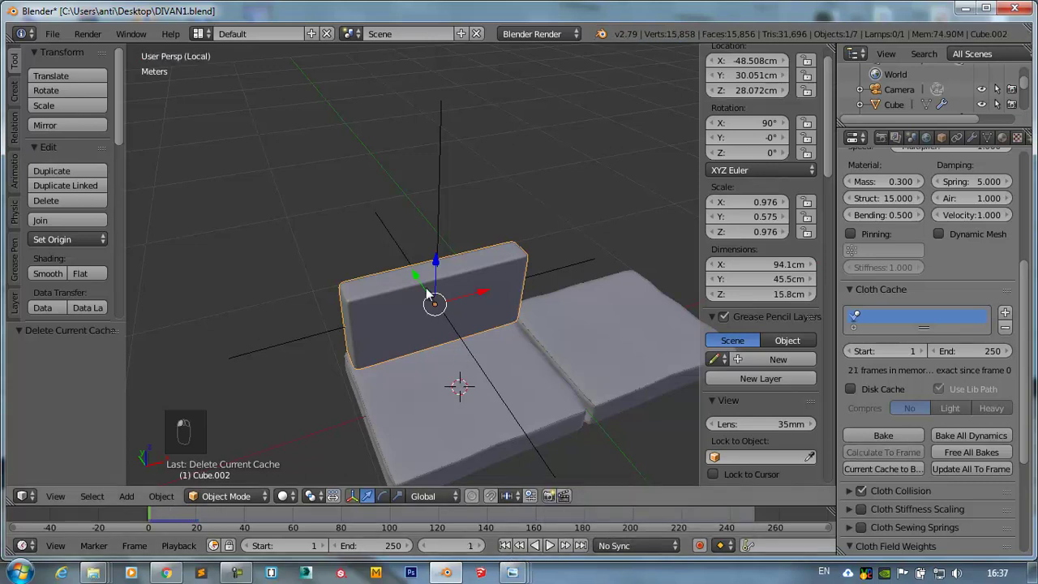
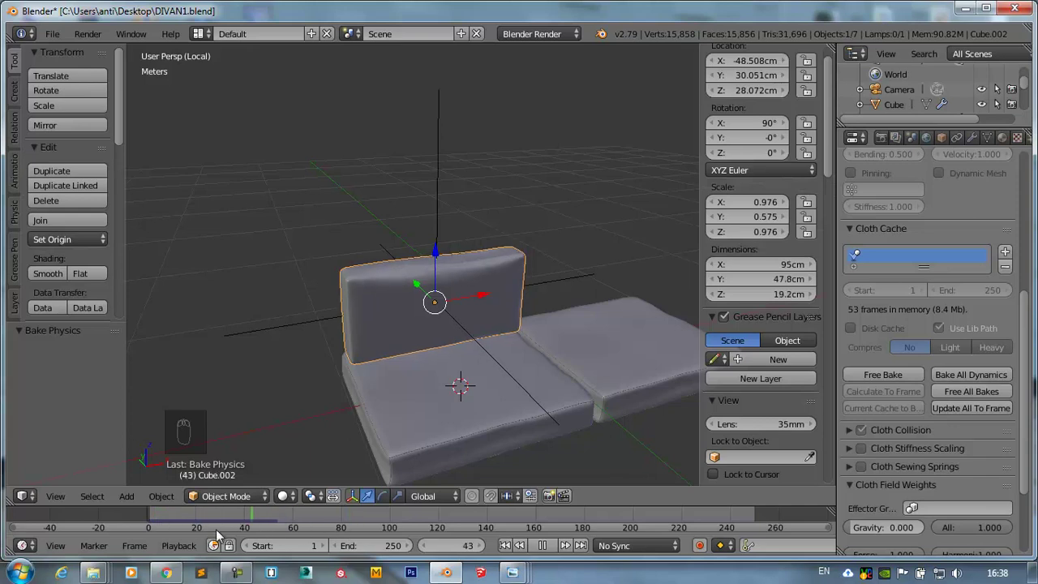
- Orbit the deformed backrest cushion to inspect it up close and face-on
left_click_drag(467, 364, 422, 295)
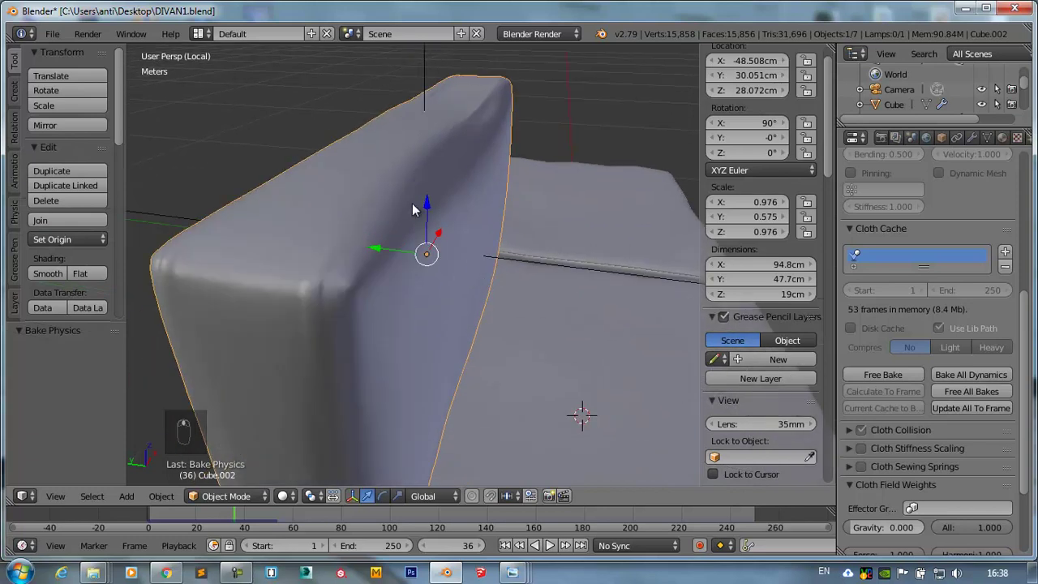
left_click_drag(244, 515, 273, 537)
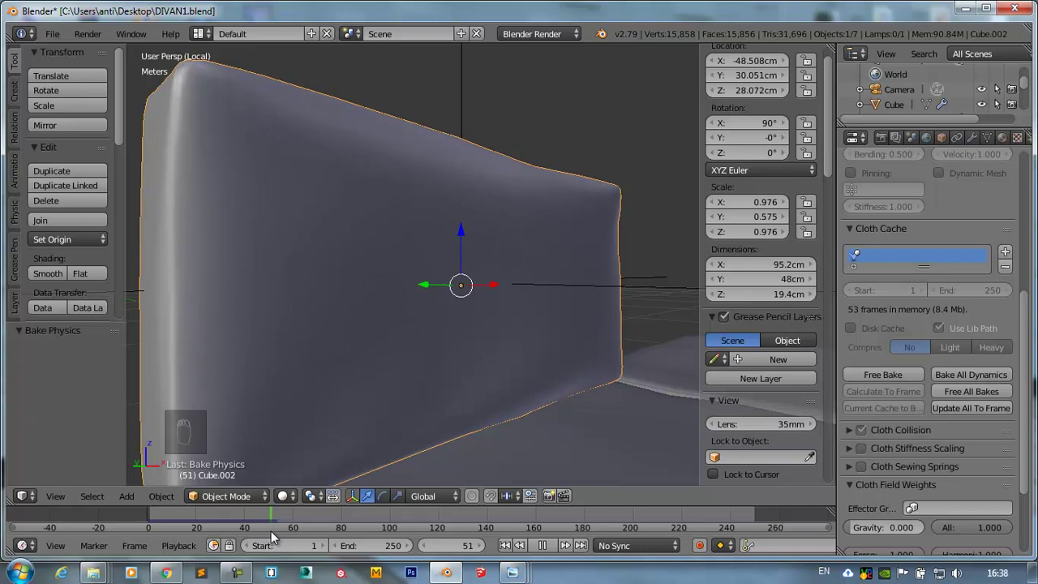
left_click_drag(320, 392, 276, 515)
left_click_drag(272, 516, 253, 530)
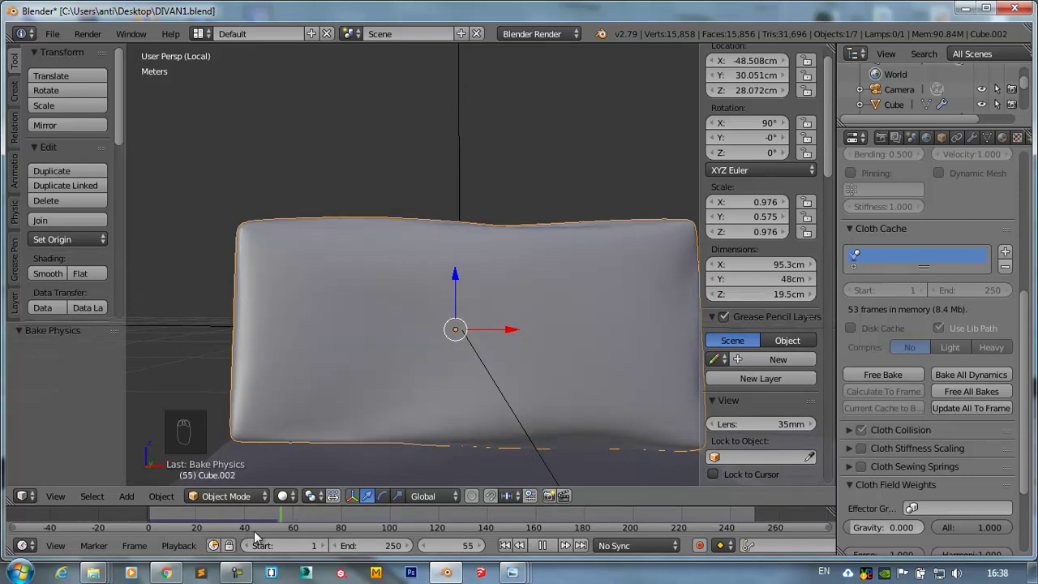
- Scrub the simulation to settle the backrest on frame 28, then return to front view
left_click_drag(451, 465, 479, 400)
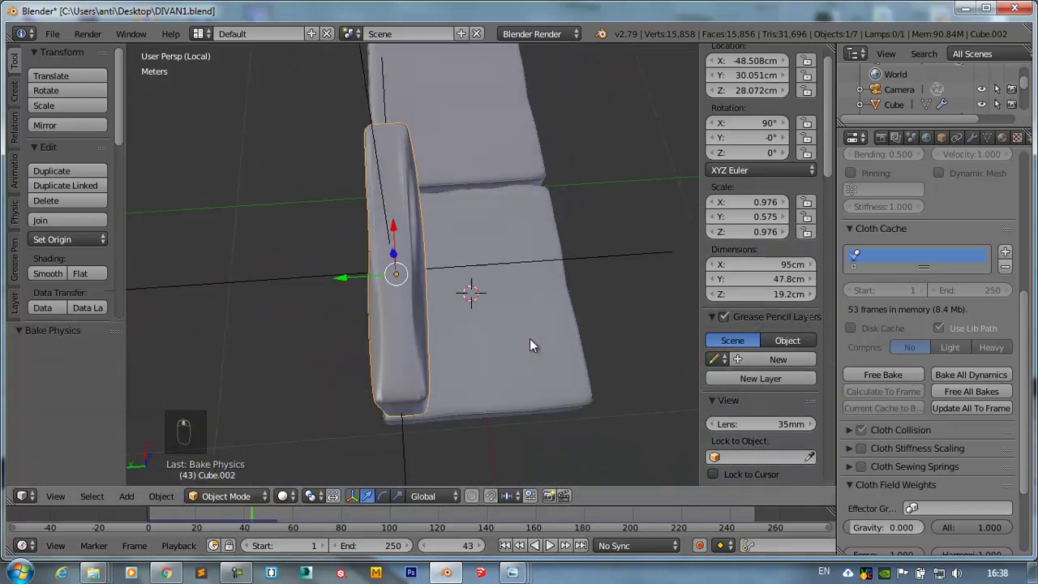
left_click_drag(453, 300, 386, 260)
key("KP_7")
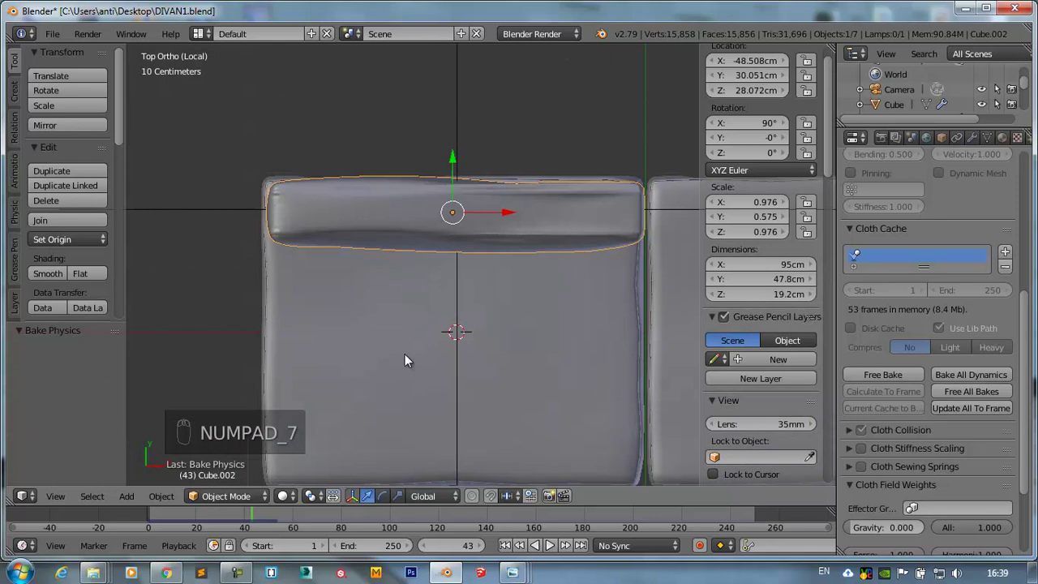
left_click_drag(253, 518, 229, 520)
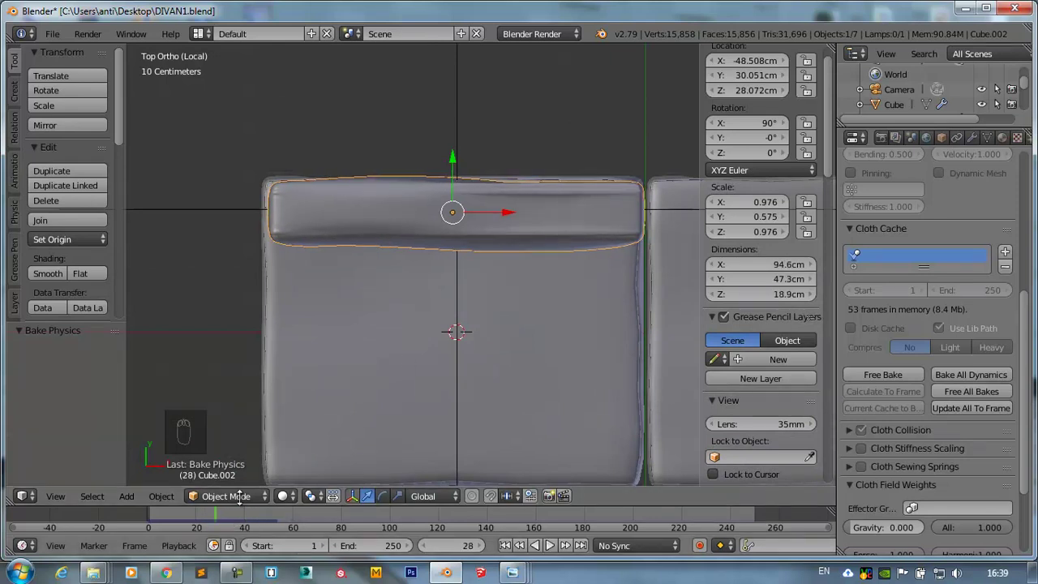
left_click_drag(532, 215, 435, 295)
key("KP_1")
left_click_drag(460, 280, 371, 136)
- Add an ico sphere, shrink it to button size, flatten it in Y and seat it on the left tuft point
key("shift+a")
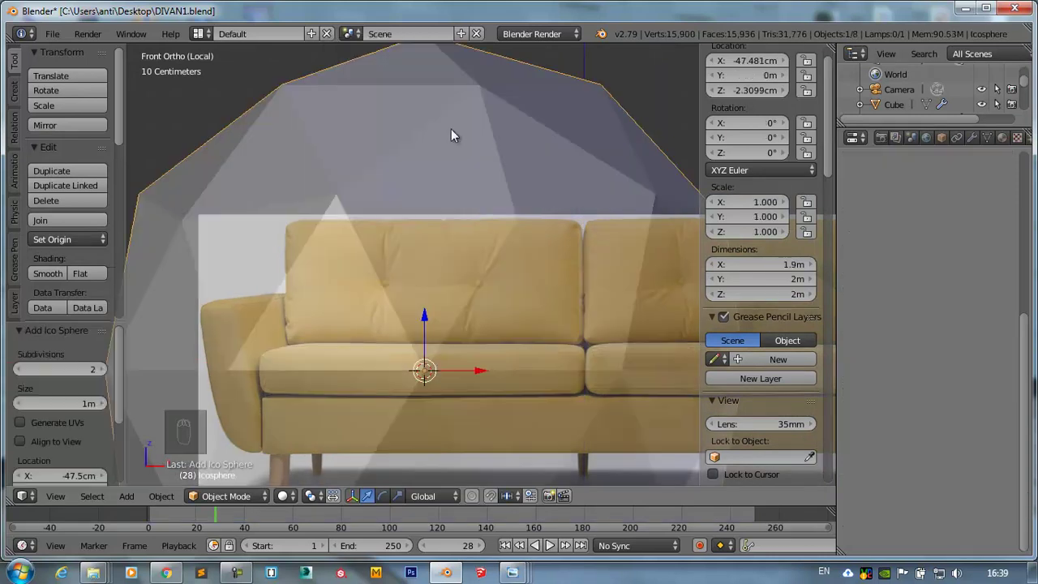
key("s")
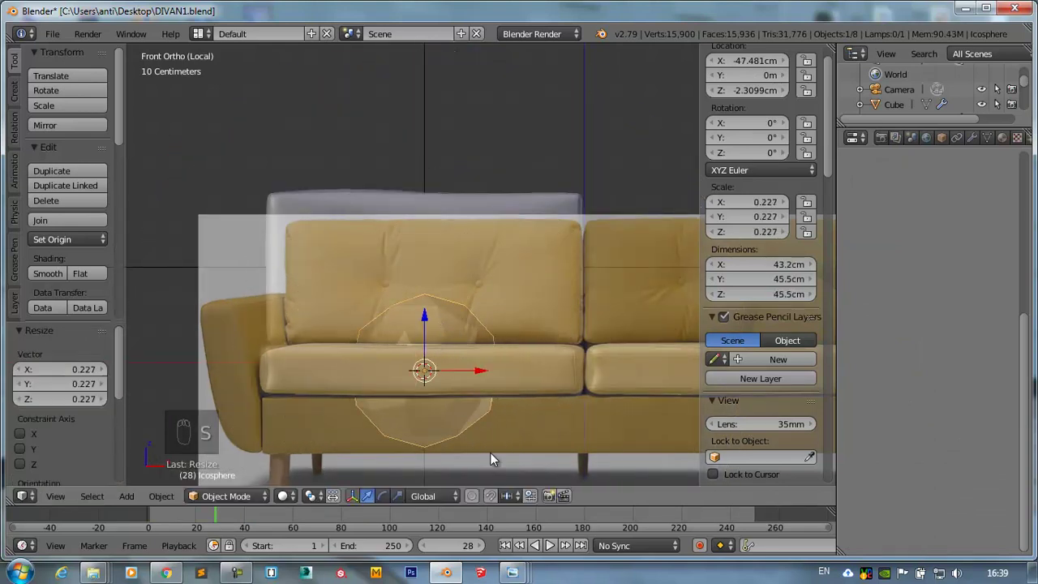
key("g")
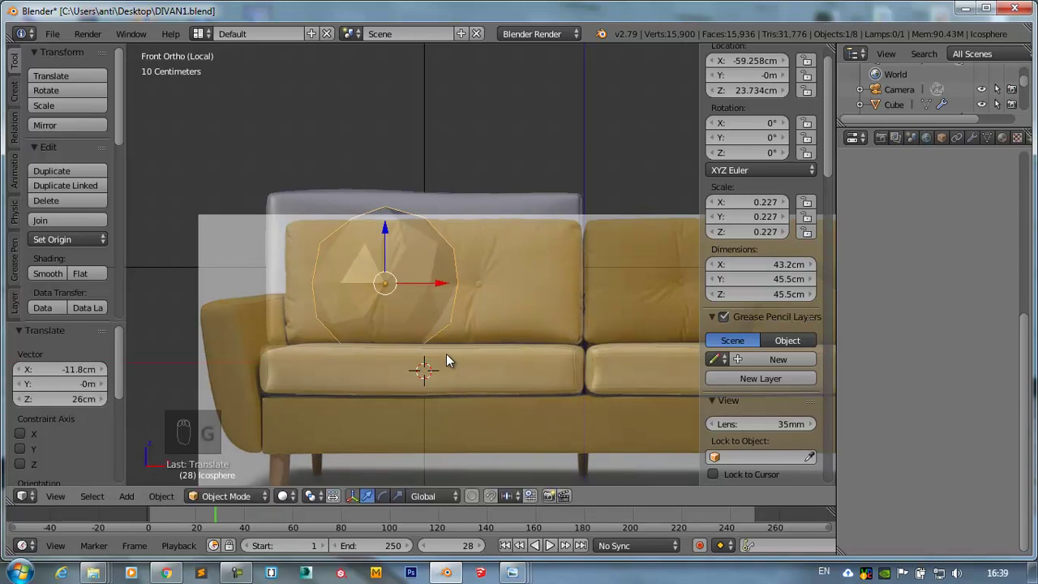
key("KP_7")
key("s")
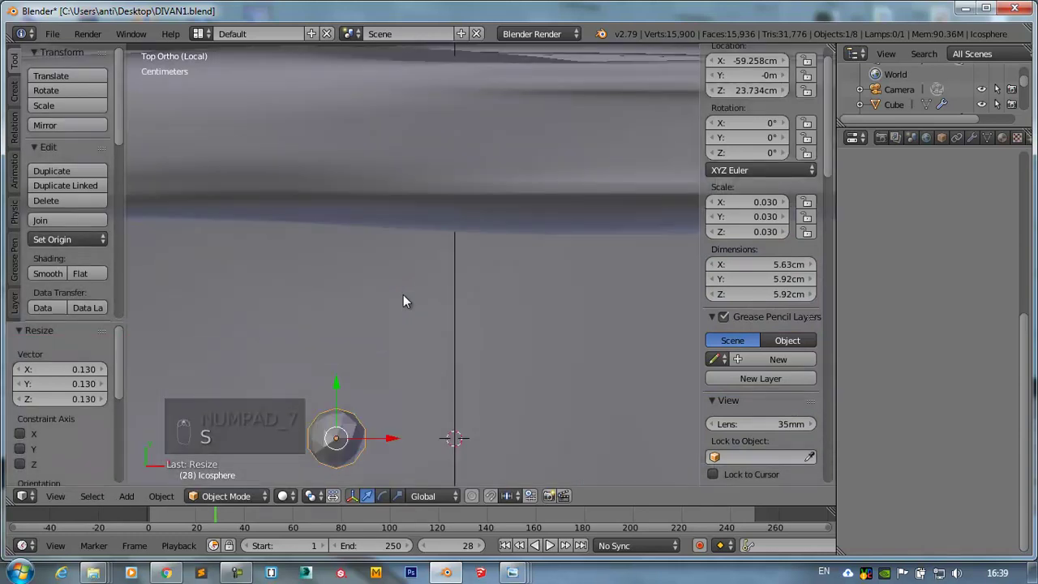
key("s")
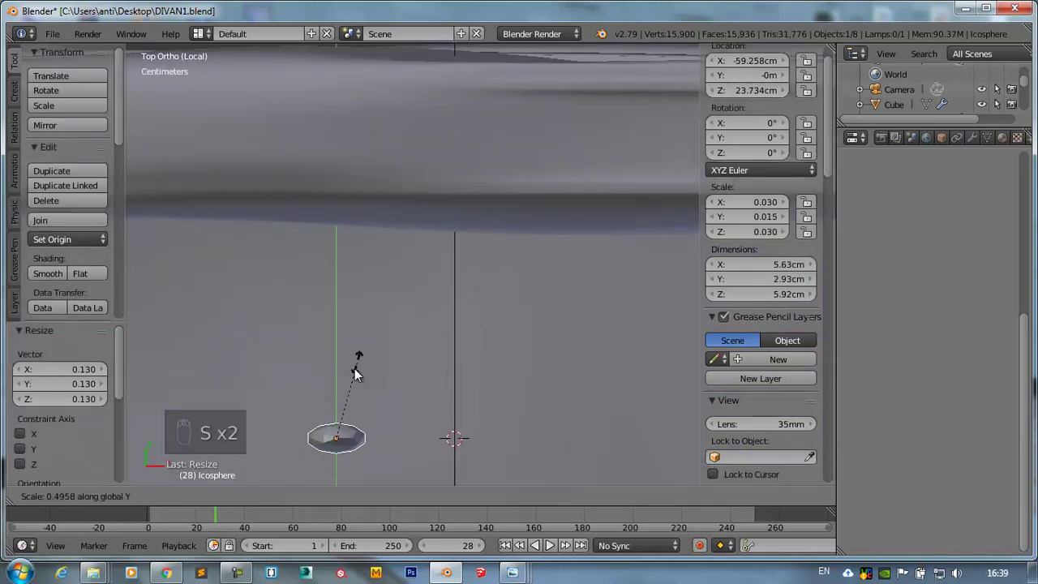
left_click_drag(337, 378, 333, 174)
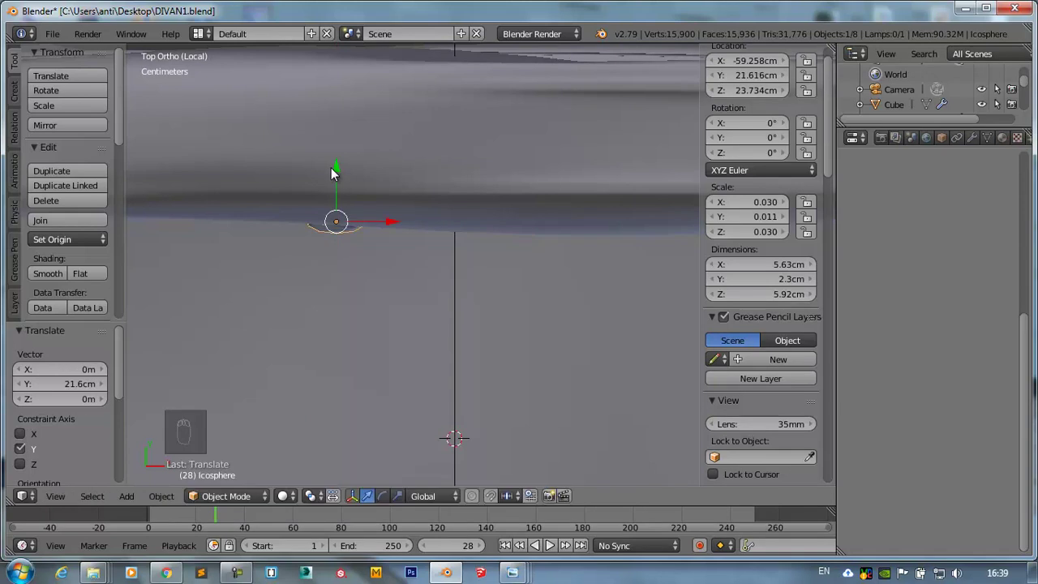
key("KP_1")
left_click(373, 125)
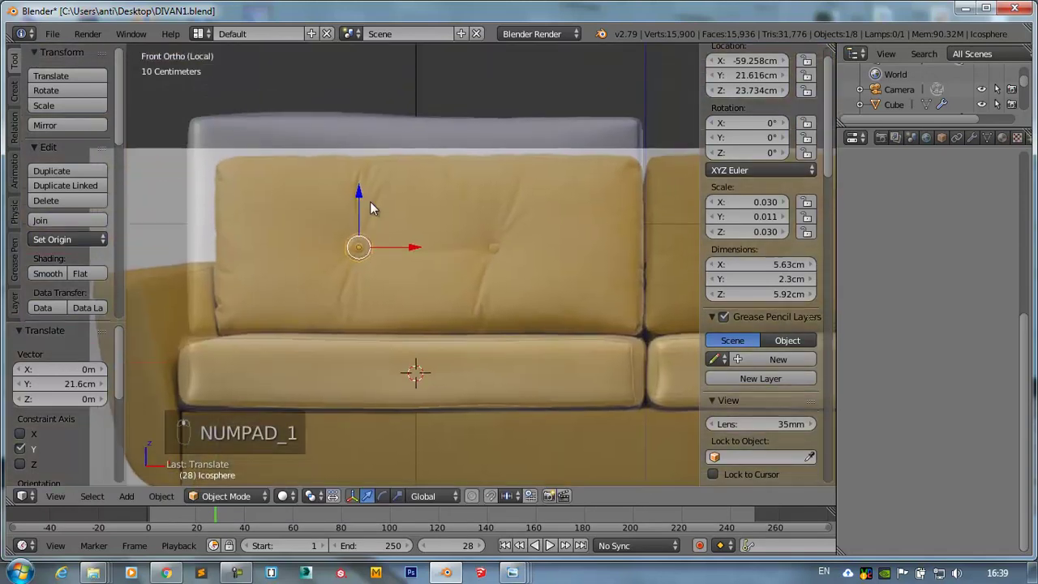
- Smooth the button with a level-2 subdivision and smooth shading, shrinking it to about 3 cm
key("ctrl+1")
key("ctrl+2")
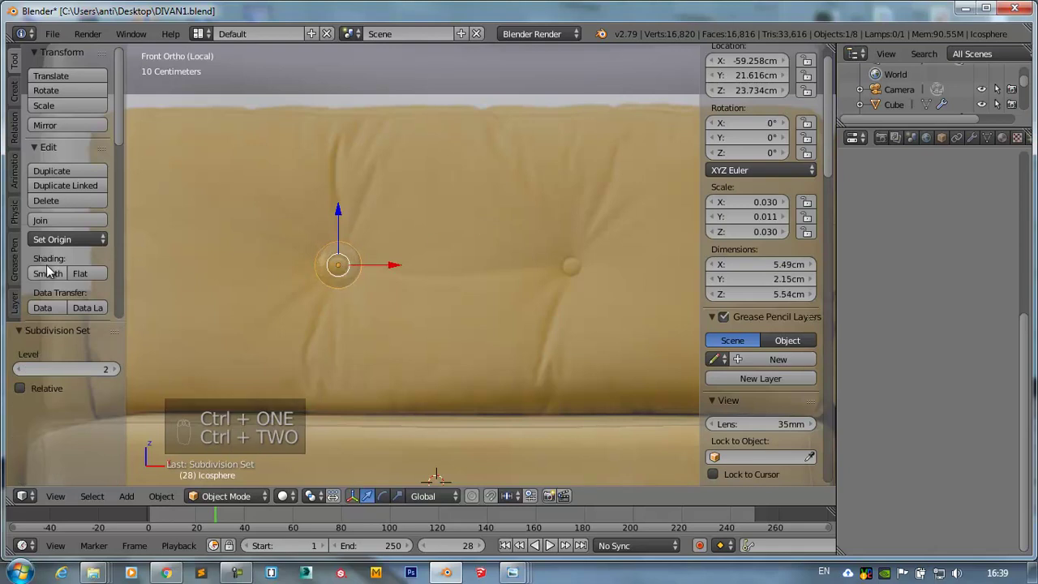
left_click_drag(52, 273, 470, 238)
key("s")
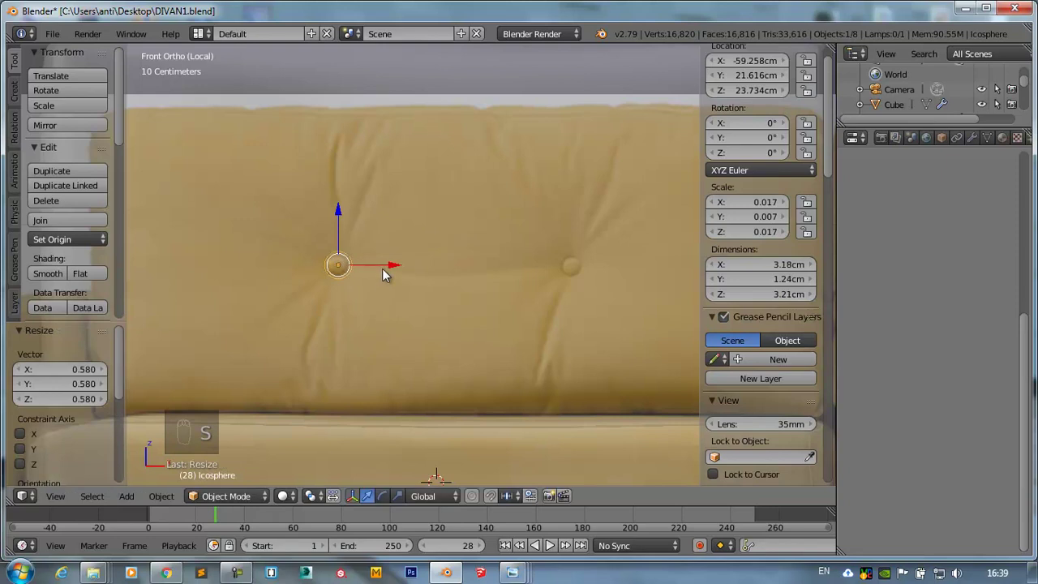
- Duplicate the button 27.9 cm sideways to the second tuft point
key("shift+d")
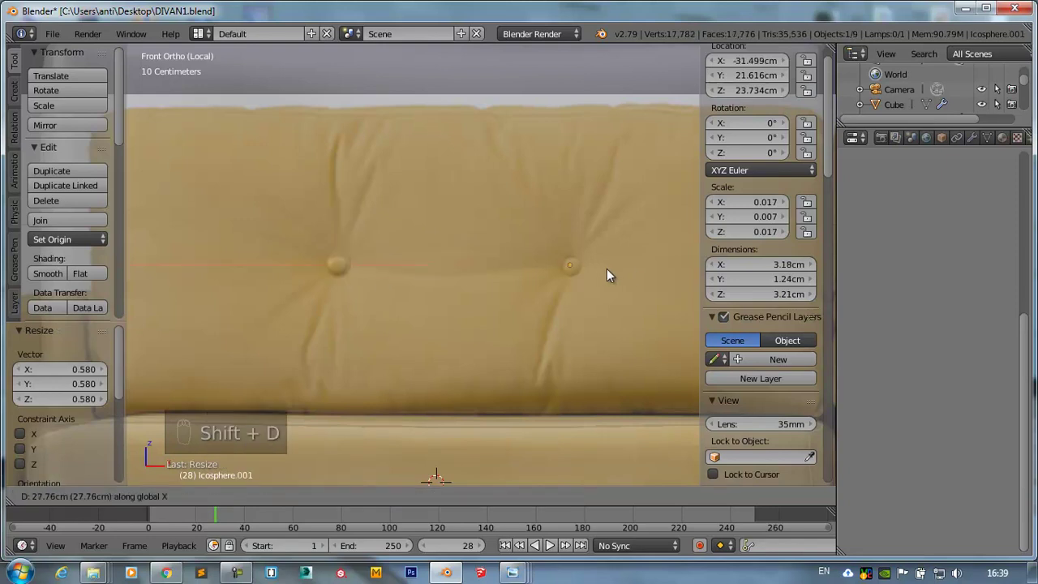
key("KP_7")
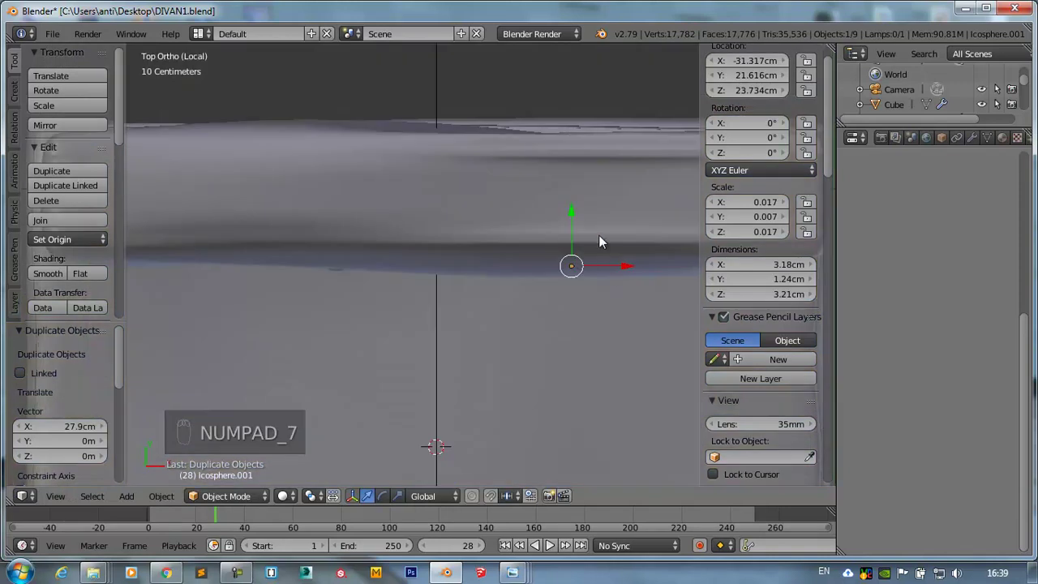
left_click_drag(575, 223, 574, 231)
left_click(526, 162)
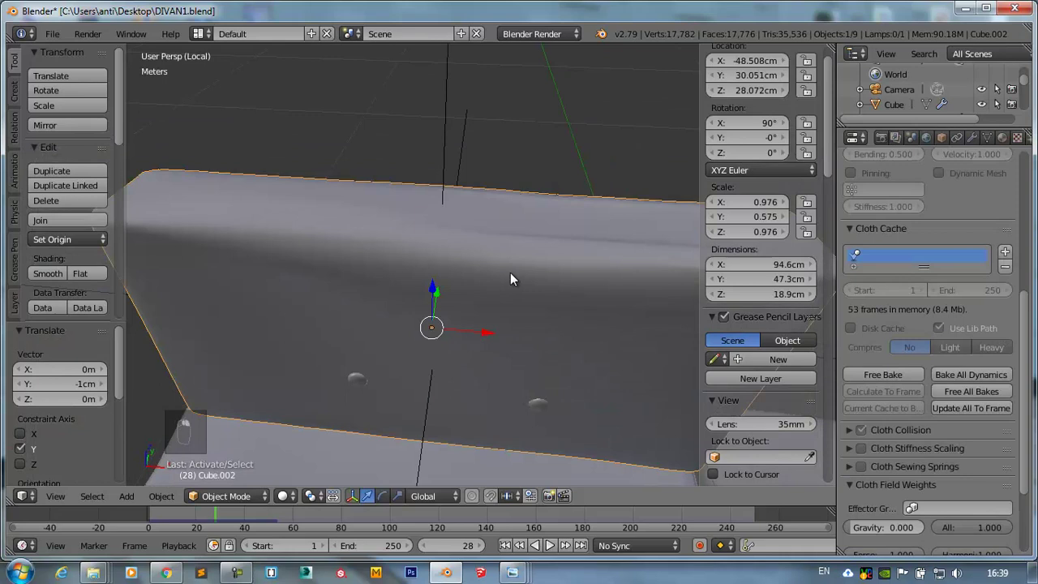
- Select the backrest cushion in front view and hide the reference photo behind the sofa
key("KP_1")
right_click(543, 331)
middle_click(531, 184)
left_click_drag(531, 169, 464, 379)
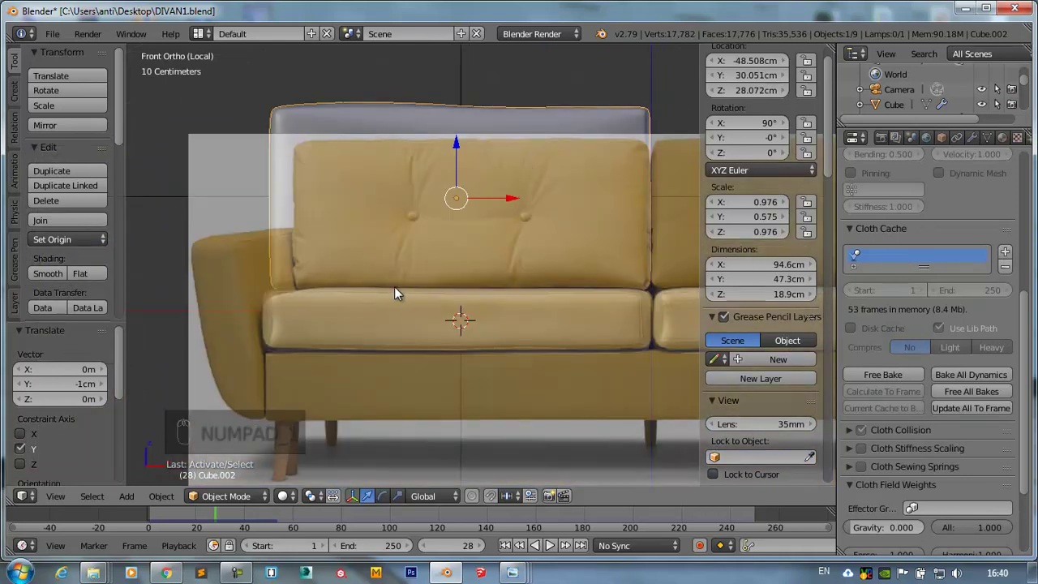
left_click_drag(397, 293, 838, 227)
left_click_drag(838, 227, 406, 216)
left_click_drag(407, 215, 366, 317)
left_click_drag(366, 317, 503, 290)
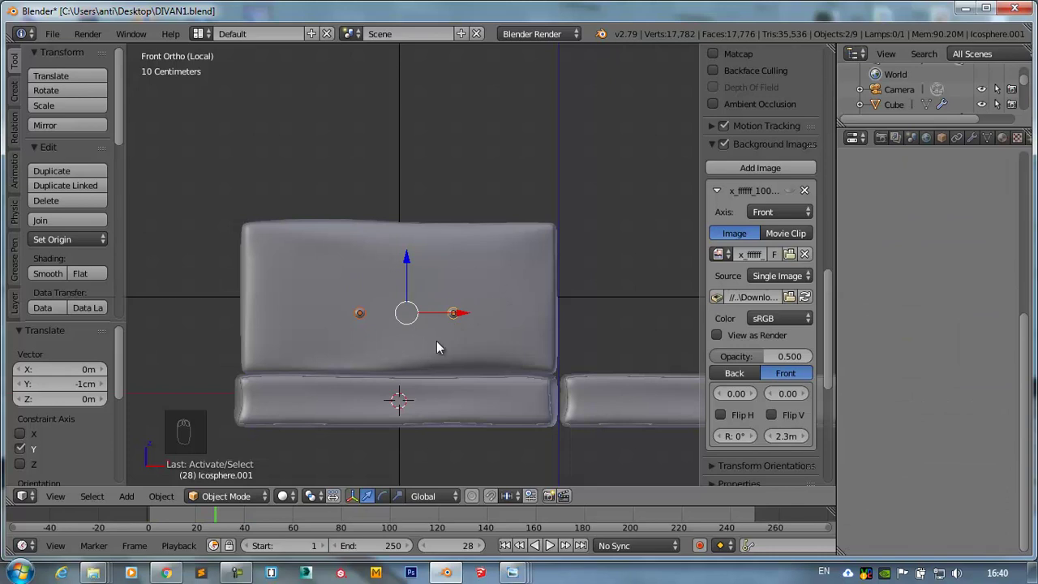
- Scale the two tufting buttons farther apart and shift the cushion about -1.81 cm along X
key("s")
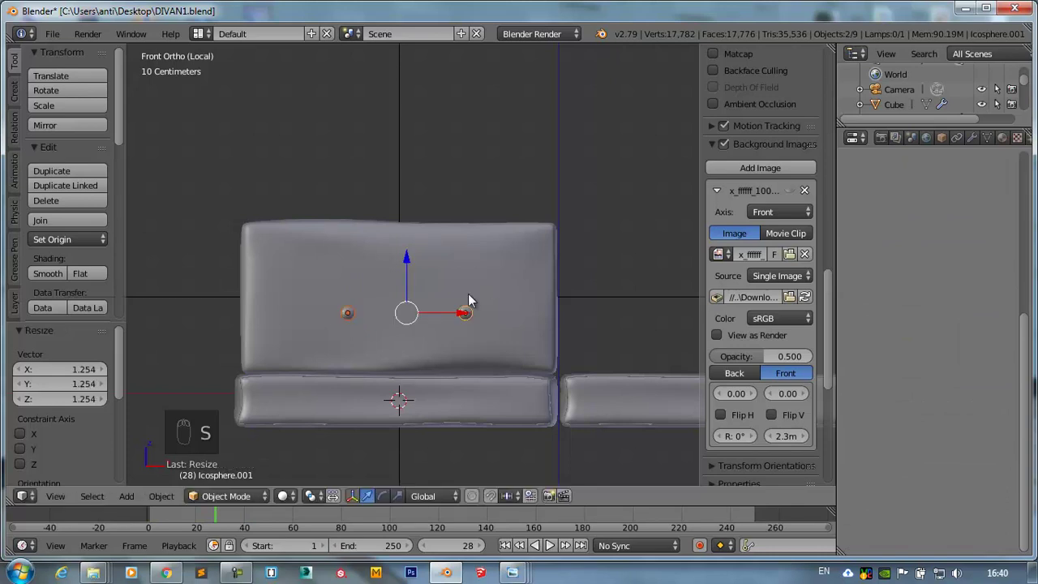
left_click_drag(414, 258, 481, 280)
key("s")
left_click_drag(458, 308, 362, 275)
right_click(360, 283)
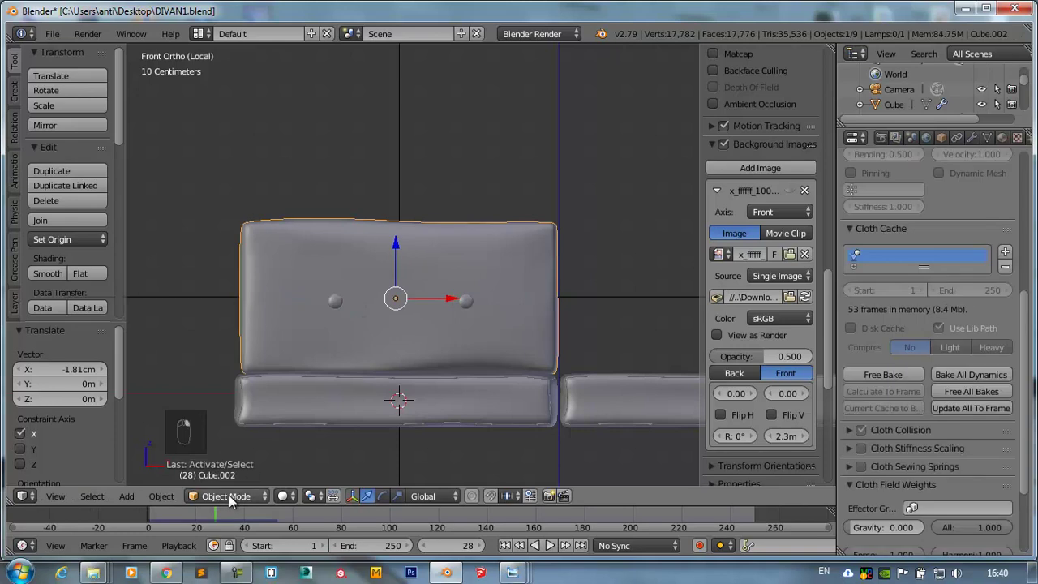
- Choose the Crease sculpt brush and adjust its strength while framing the backrest cushion
left_click(227, 455)
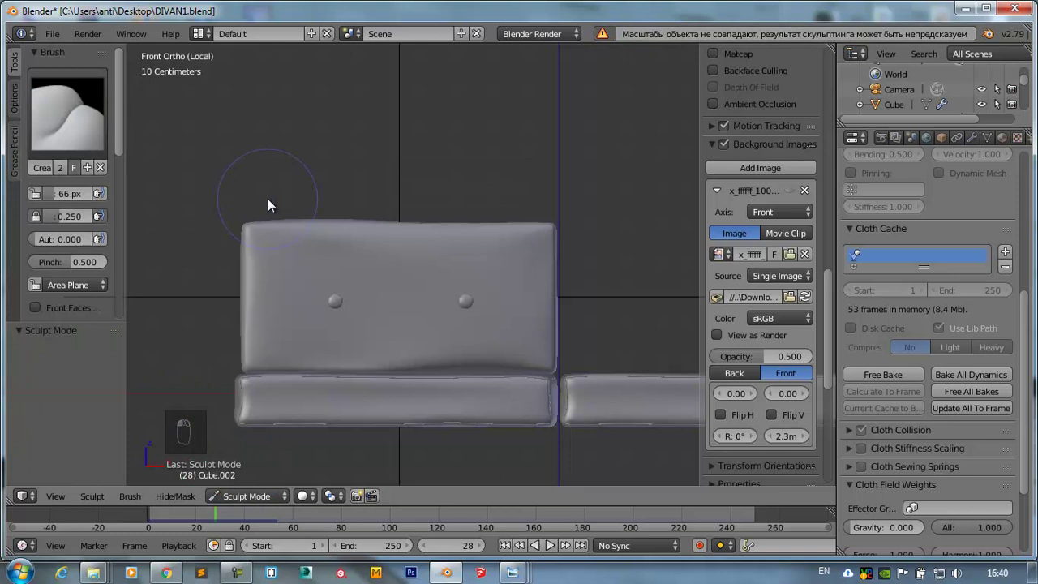
middle_click(327, 309)
left_click_drag(355, 319, 347, 347)
left_click_drag(272, 385, 75, 288)
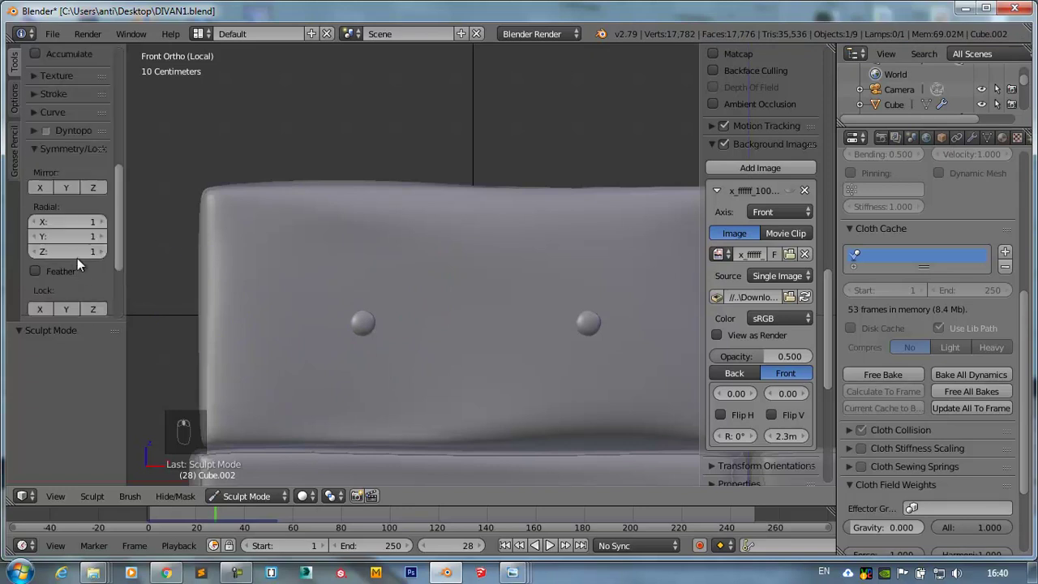
left_click_drag(37, 125, 392, 138)
left_click_drag(373, 321, 392, 400)
left_click_drag(418, 288, 456, 217)
key("shift+f")
left_click_drag(429, 229, 477, 271)
middle_click(477, 271)
left_click_drag(461, 322, 488, 205)
middle_click(356, 256)
left_click_drag(358, 252, 194, 448)
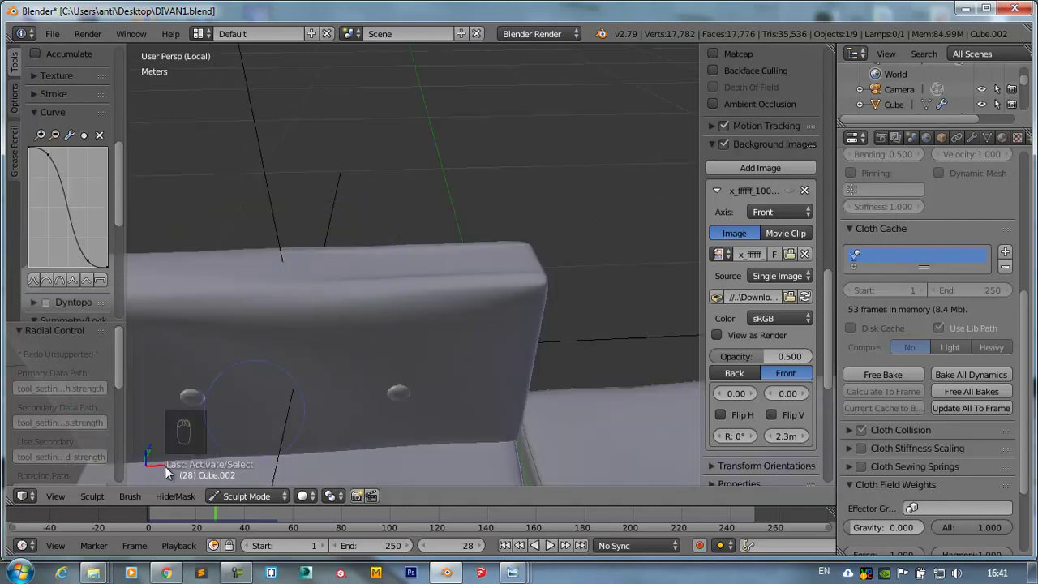
left_click_drag(243, 480, 914, 237)
middle_click(914, 238)
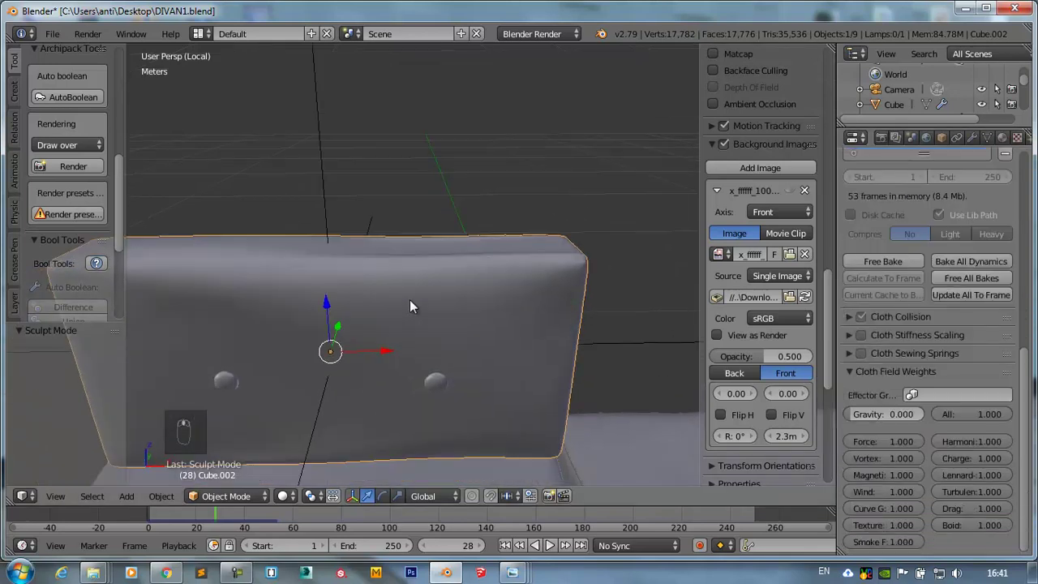
- Convert the backrest cushion to a plain mesh with Alt+C, baking in its modifiers
key("alt+c")
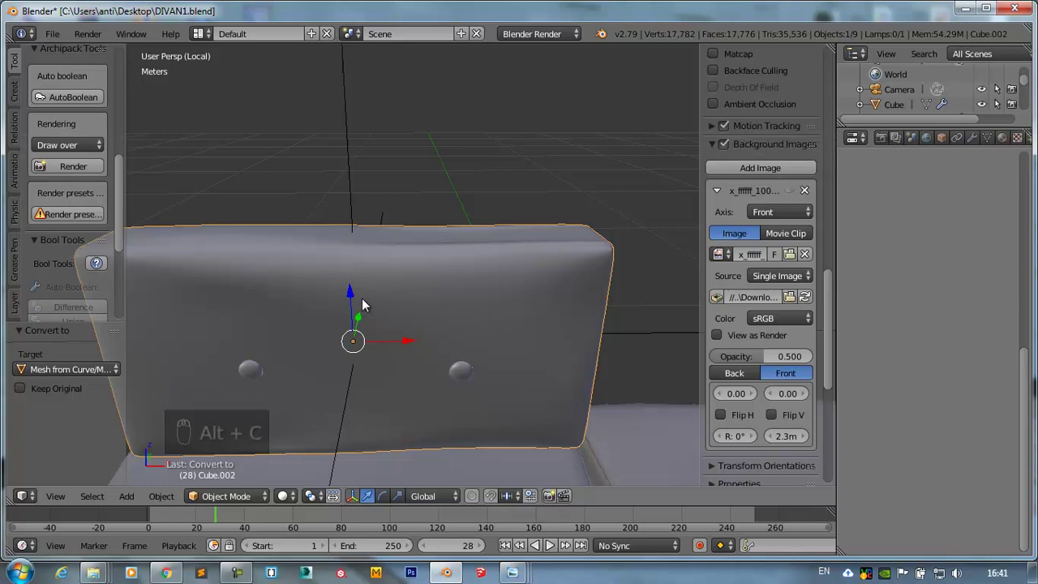
left_click_drag(168, 518, 278, 345)
key("KP_Decimal")
key("Right")
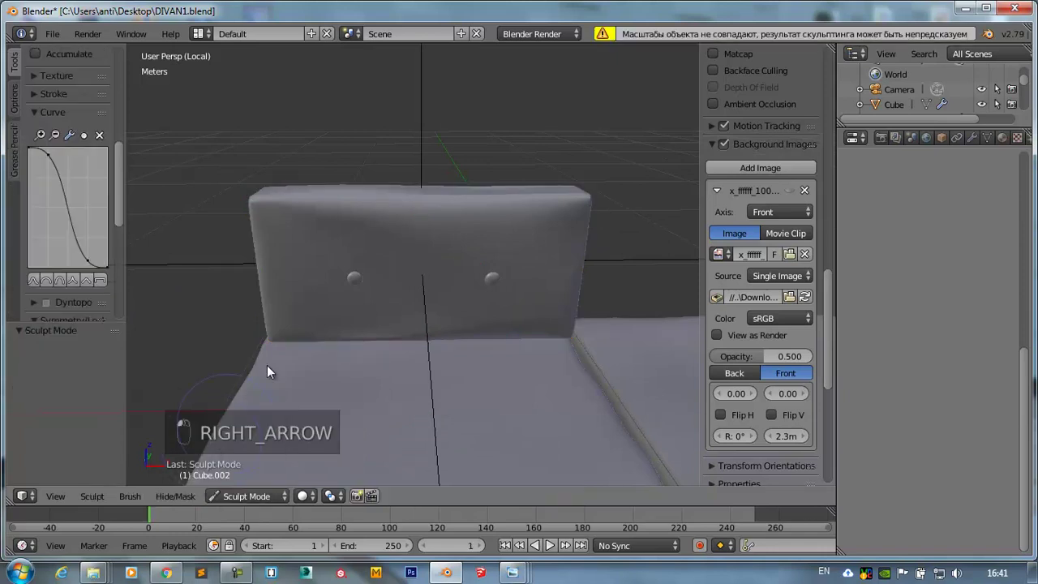
left_click(344, 311)
key("ctrl+z")
key("KP_1")
middle_click(360, 266)
left_click_drag(285, 222, 284, 234)
key("ctrl+z")
key("ctrl+z")
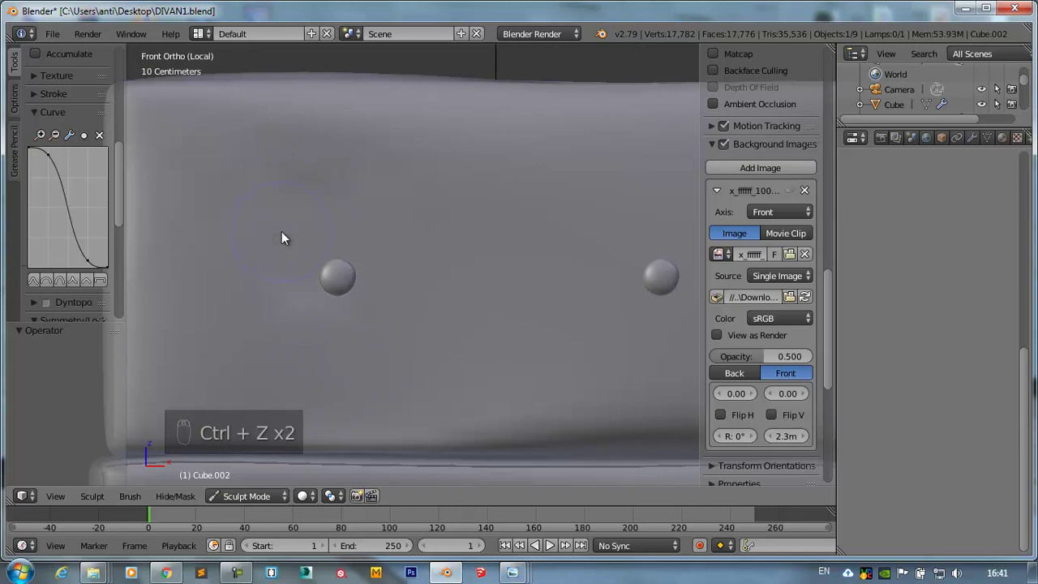
- Show the converted cushion as wireframe and enter Edit Mode on the 4,610-vertex mesh
left_click_drag(309, 251, 336, 237)
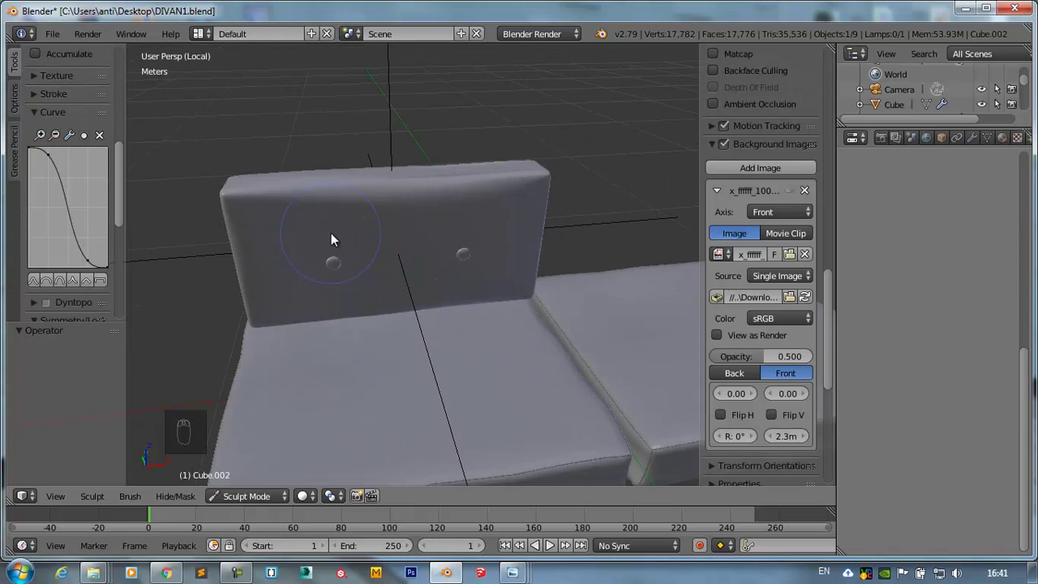
key("z")
left_click(342, 231)
left_click_drag(360, 224, 309, 282)
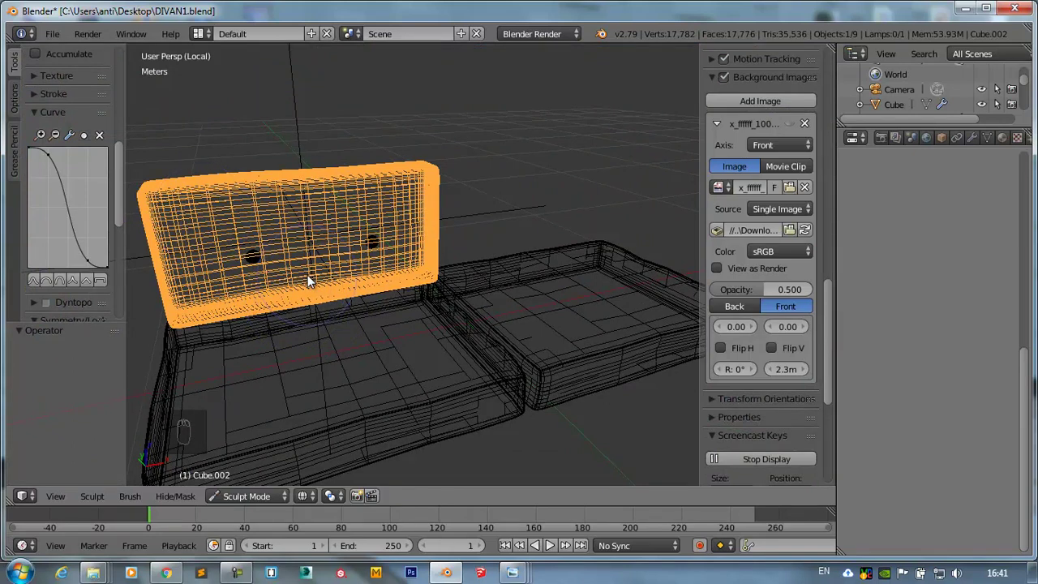
key("Tab")
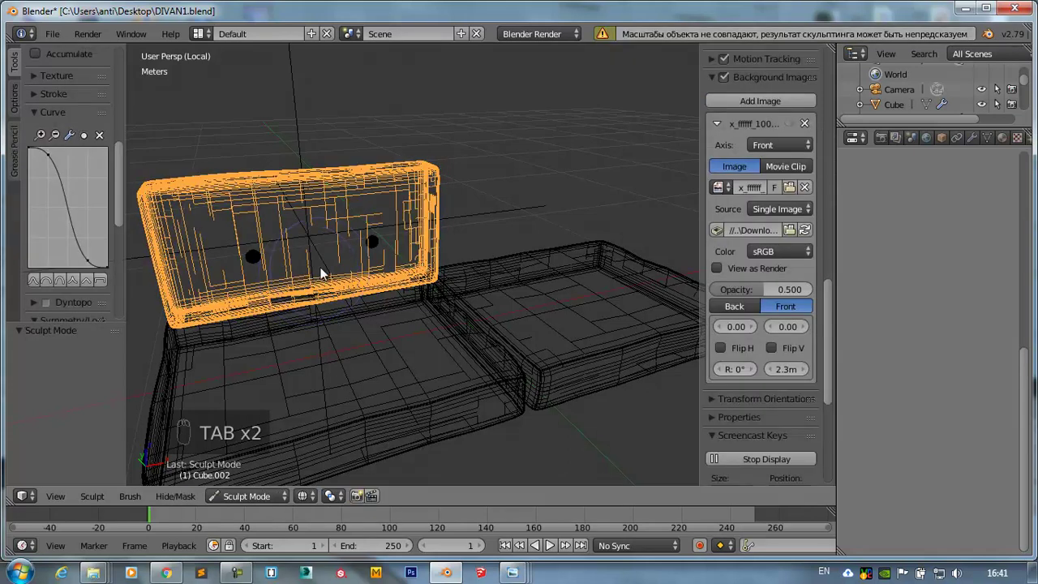
left_click_drag(428, 261, 409, 267)
key("KP_1")
- Box-select the front panel faces inside the cushion's rounded border and try Subdivide from Specials
key("z")
key("Tab")
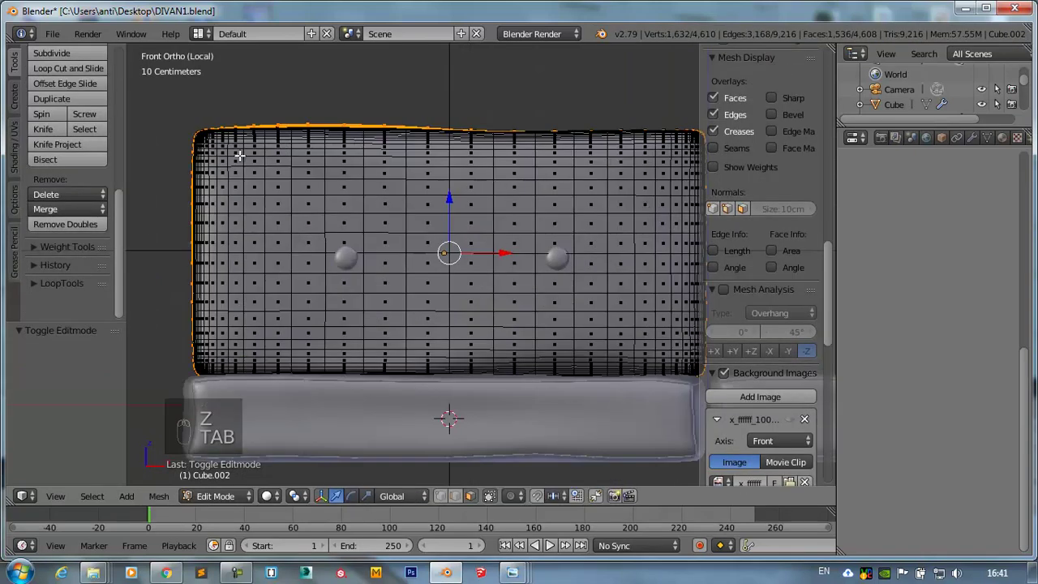
key("a")
key("b")
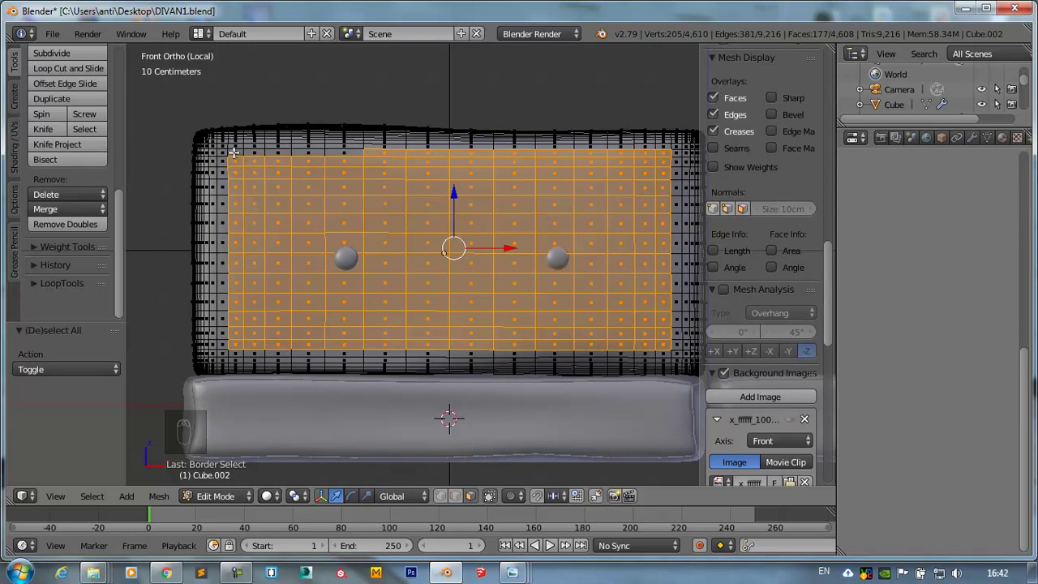
left_click_drag(237, 149, 237, 149)
key("b")
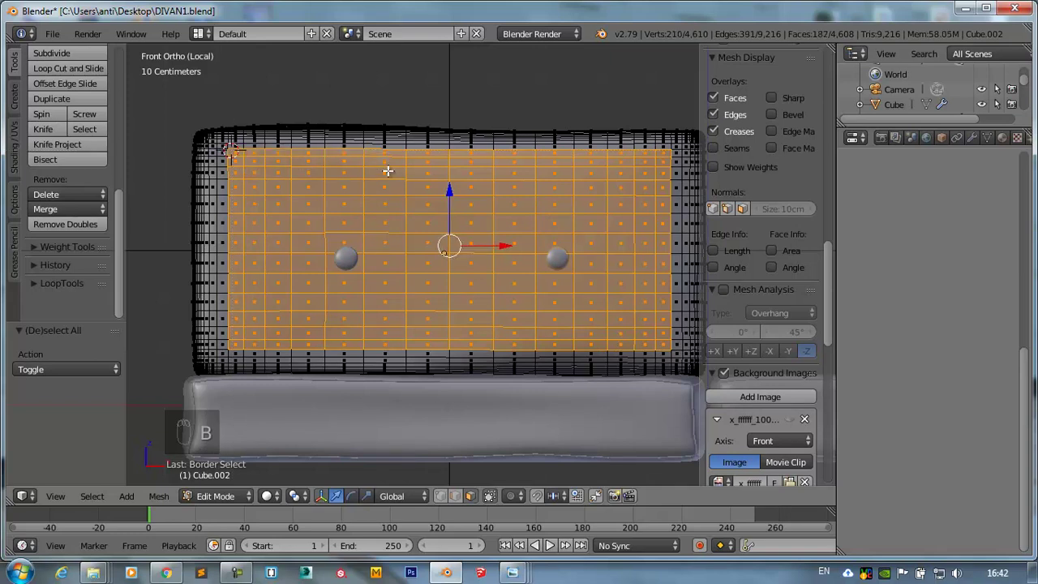
key("w")
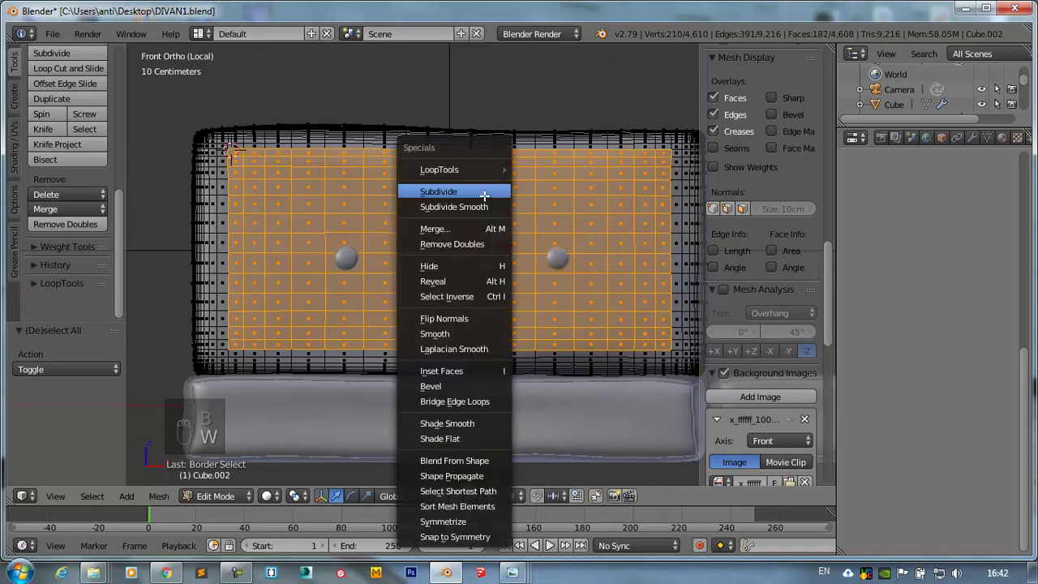
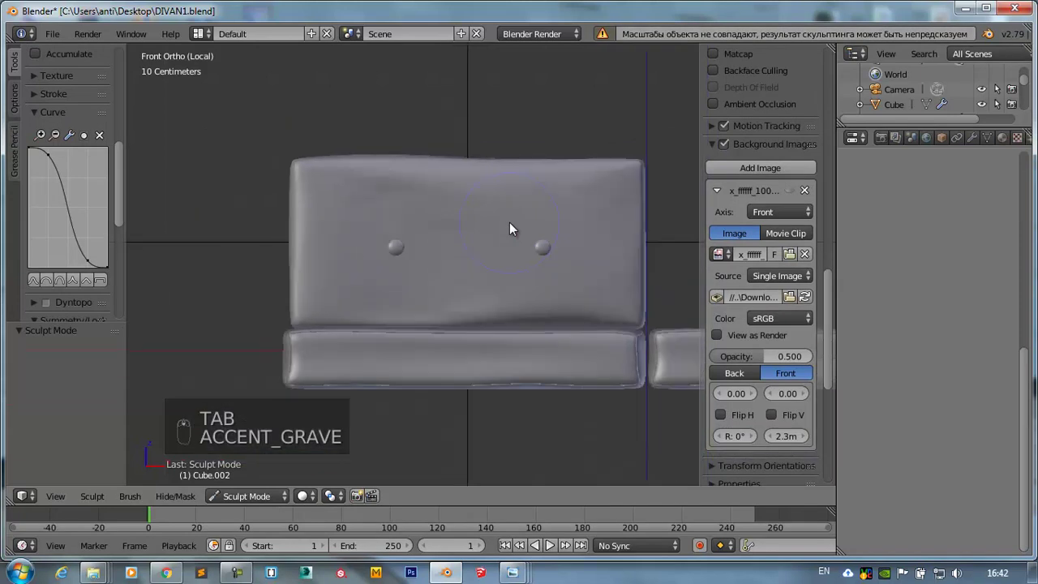
- Undo the trial subdivision back to 4,610 vertices and return to Sculpt Mode
key("Tab")
key("ctrl+z")
key("ctrl+z")
key("ctrl+z")
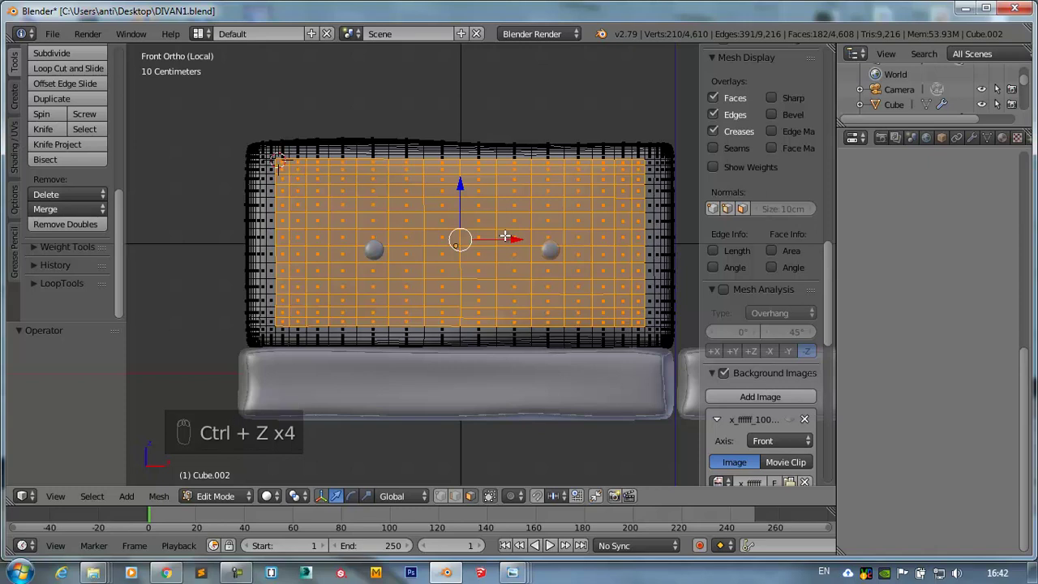
key("Tab")
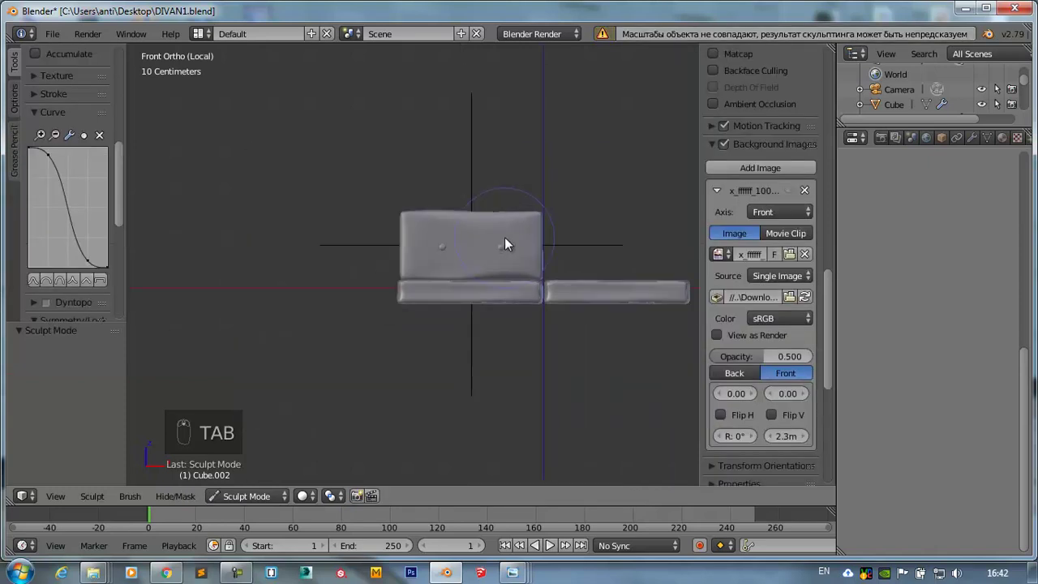
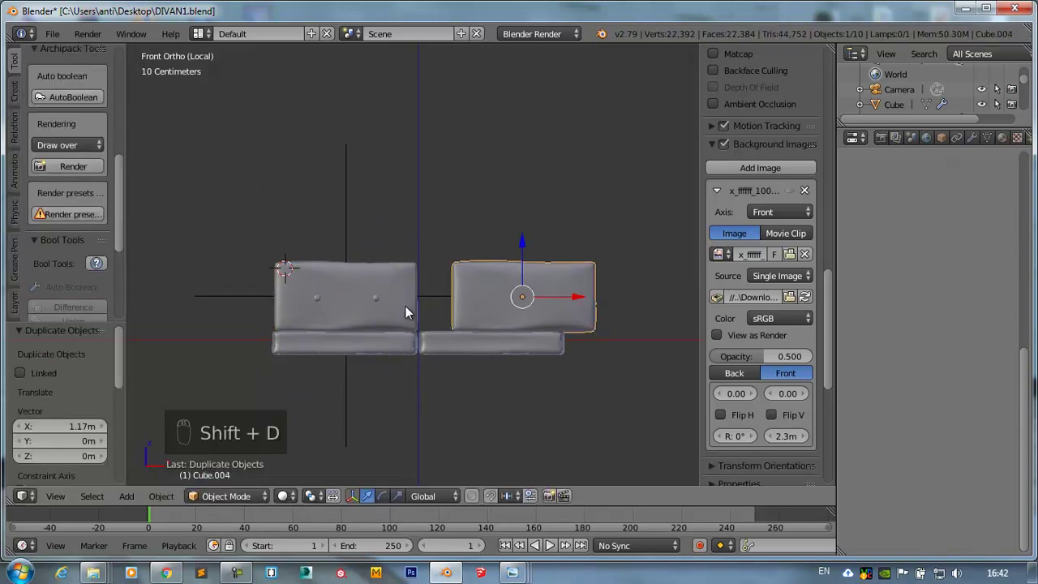
- Duplicate the backrest cushion as Cube.004 about 1.17 m to the right and reselect the original
right_click(515, 260)
left_click(372, 463)
right_click(467, 270)
- Subdivide the original cushion's selected front panel twice in Edit Mode, then leave editing
key("Tab")
key("w")
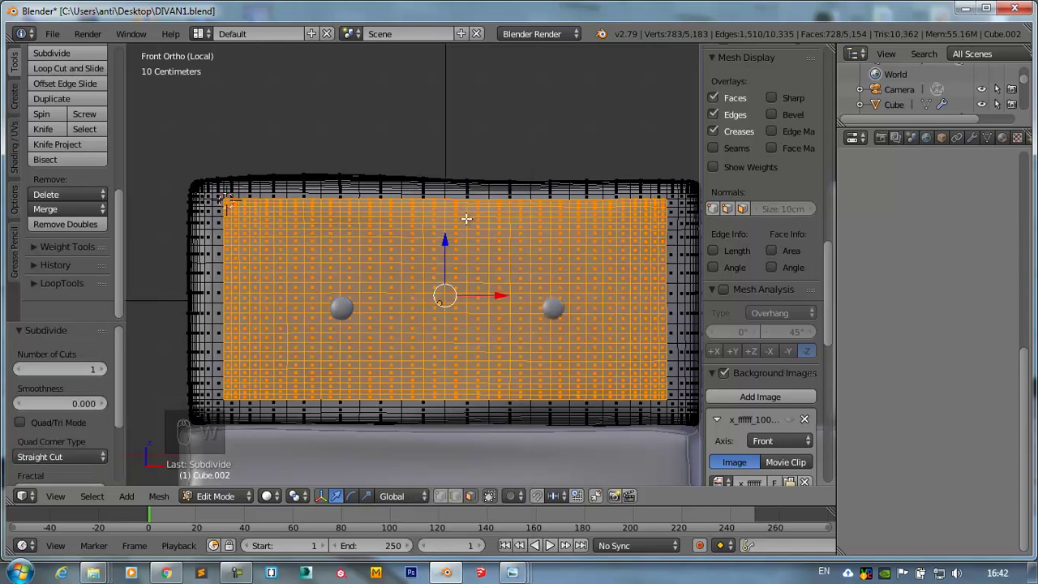
key("w")
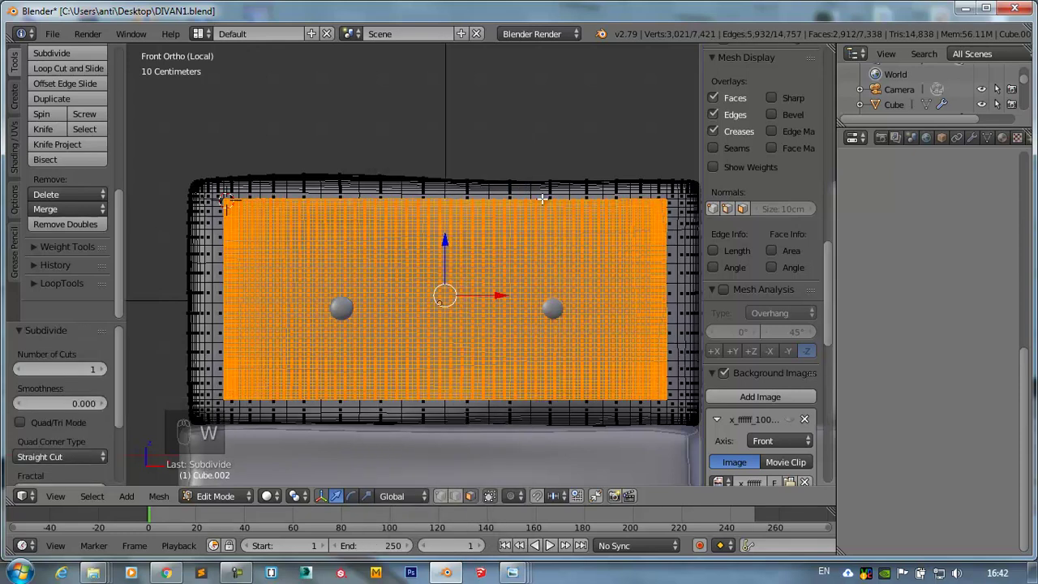
key("Tab")
key("Tab")
key("Tab")
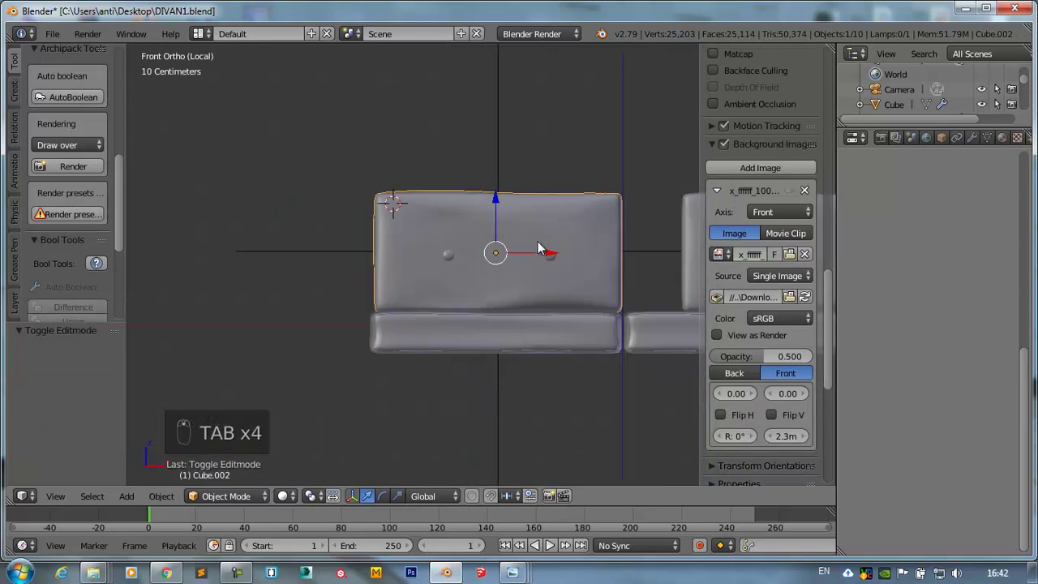
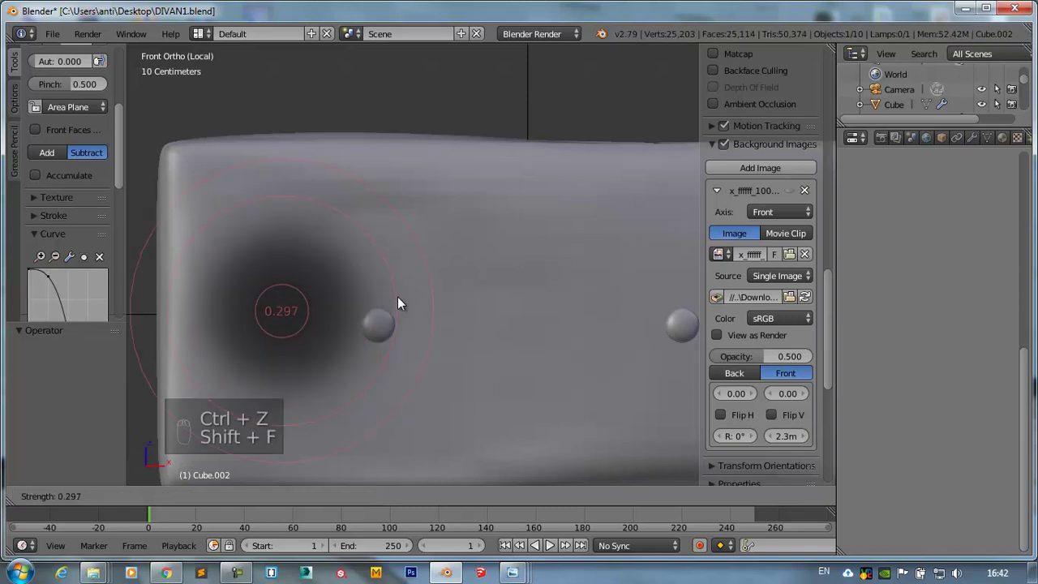
- Sculpt first crease folds from the left button, lowering the brush strength with Shift+F
left_click_drag(457, 269, 390, 297)
left_click_drag(390, 298, 379, 297)
key("shift+f")
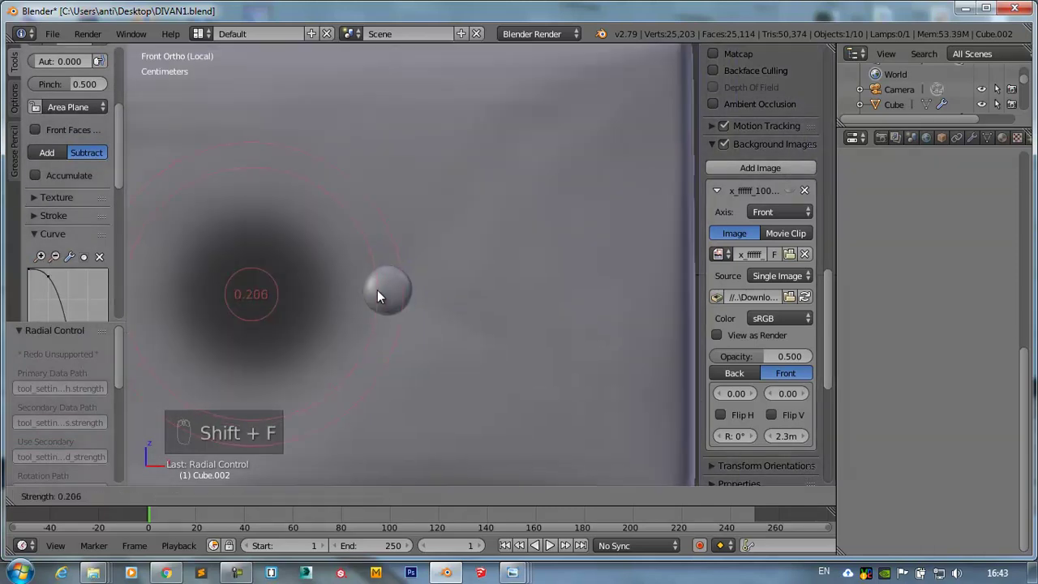
left_click_drag(402, 278, 647, 253)
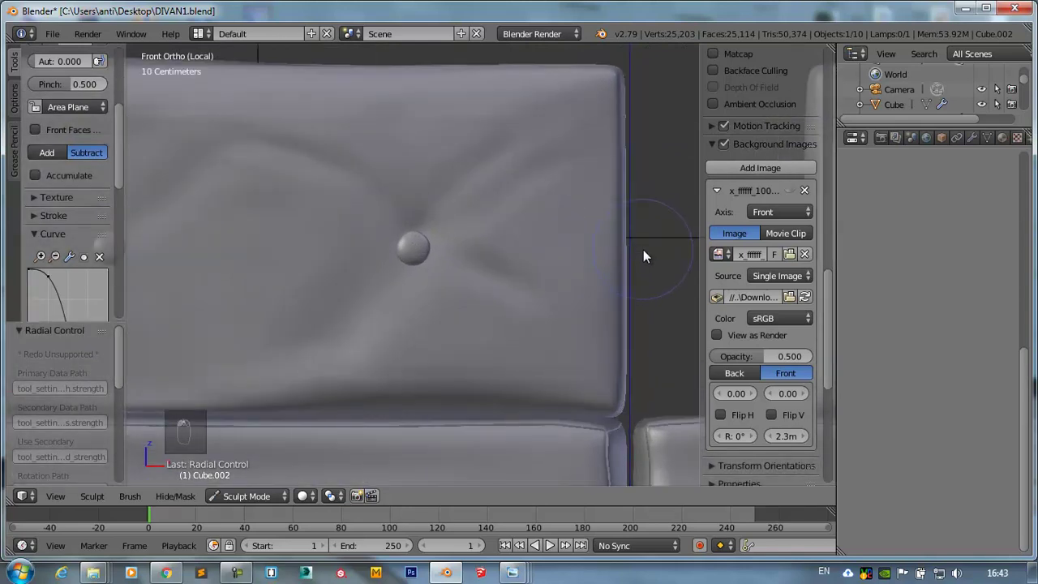
left_click_drag(446, 229, 601, 264)
key("ctrl+z")
key("ctrl+z")
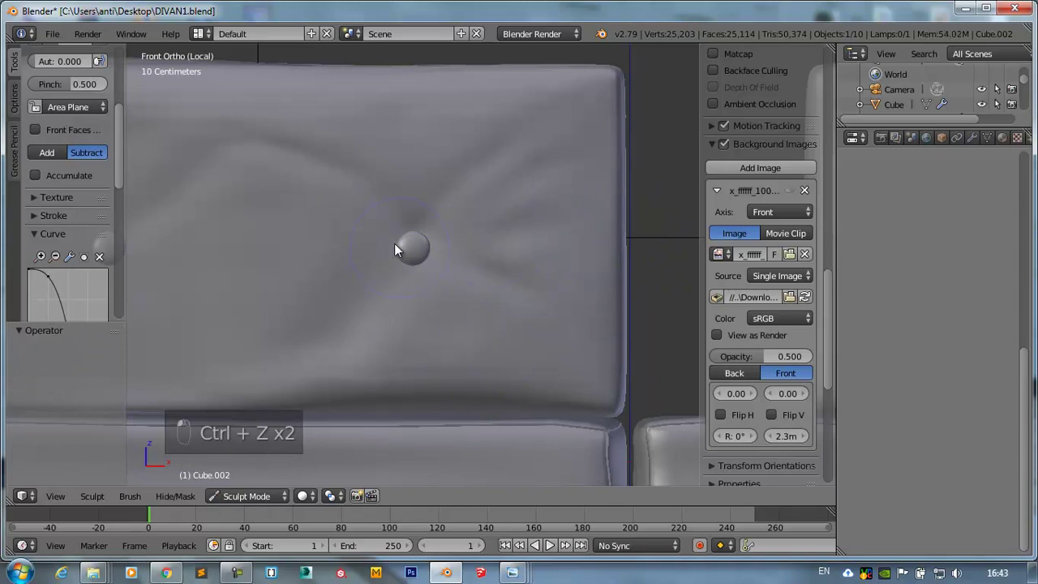
- Sculpt radiating folds around both tufting buttons with the Crease brush in Subtract mode
left_click_drag(382, 247, 429, 226)
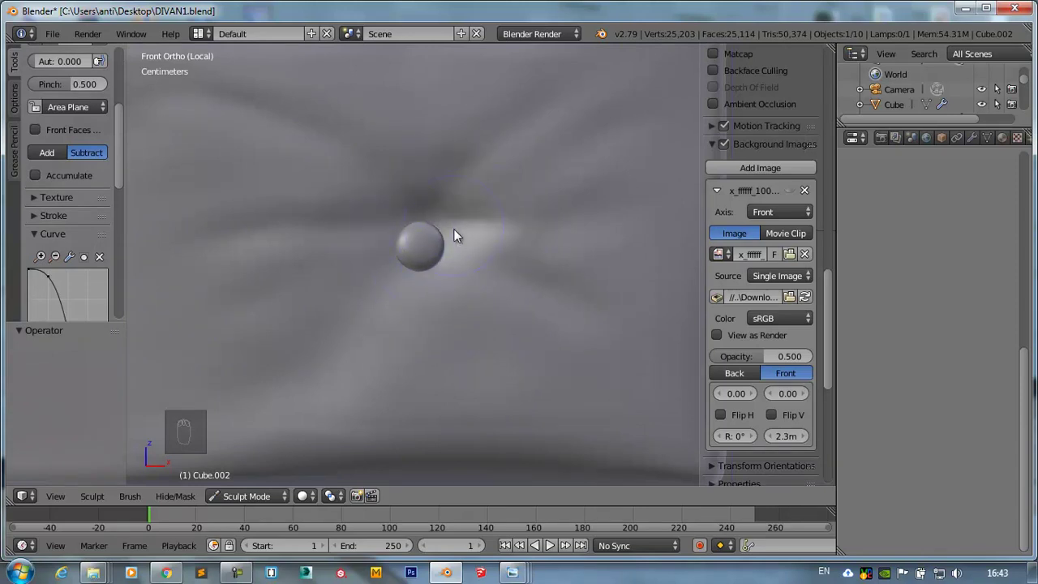
left_click_drag(380, 282, 408, 292)
middle_click(408, 292)
left_click_drag(347, 244, 385, 167)
left_click_drag(382, 235, 330, 289)
left_click_drag(331, 289, 443, 318)
key("Tab")
key("Tab")
left_click_drag(265, 498, 460, 311)
- Duplicate the plain backrest cushion with Shift+D and place the copy to the right along X
key("Tab")
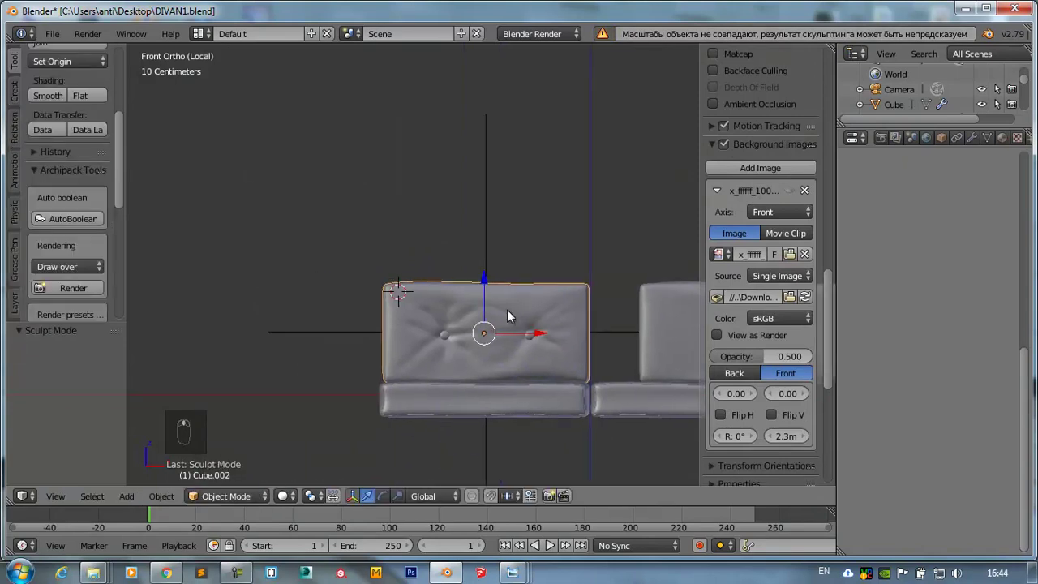
left_click_drag(386, 322, 356, 335)
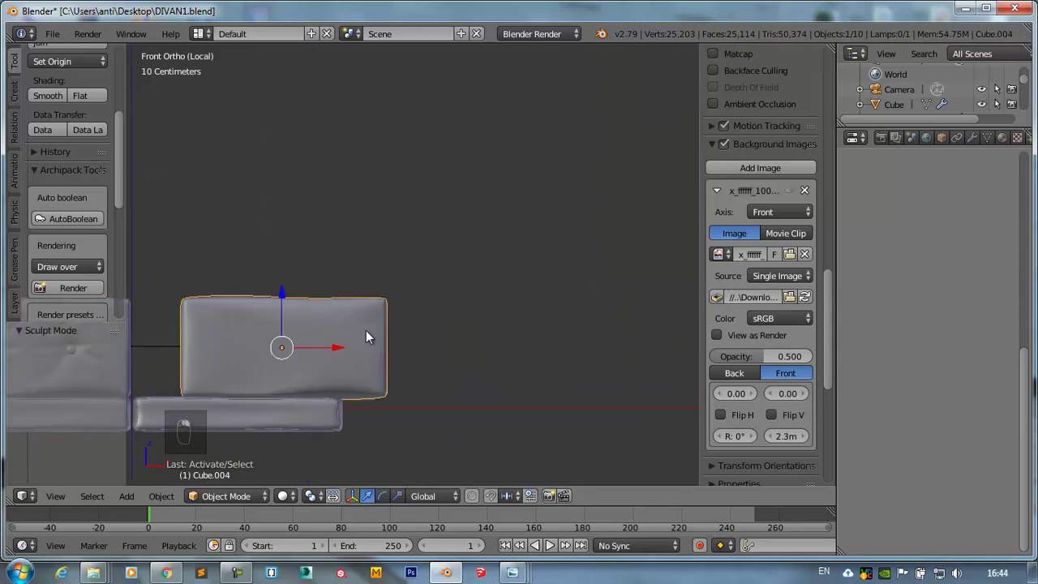
key("shift+d")
right_click(371, 334)
right_click(638, 333)
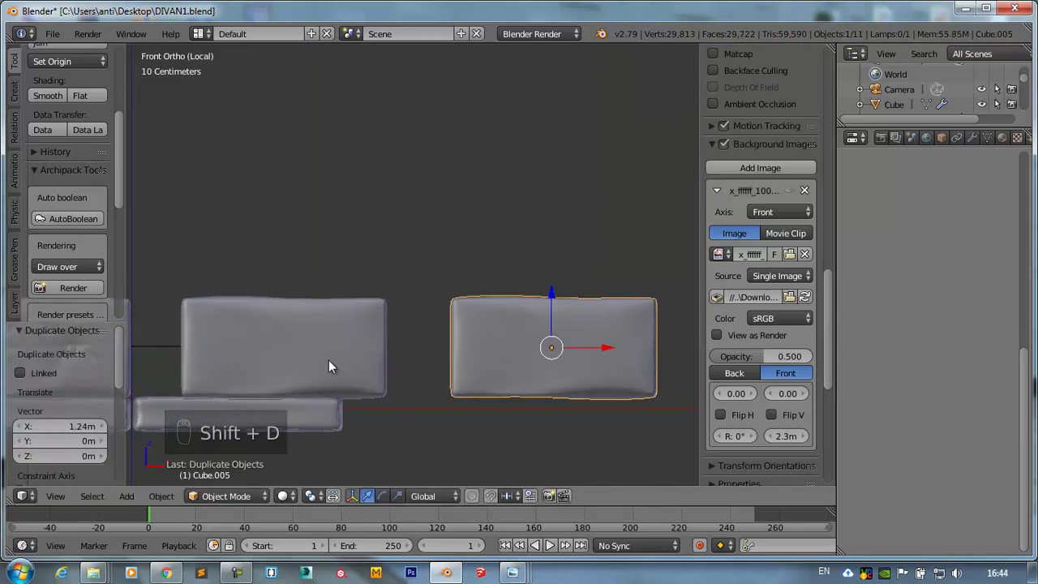
left_click_drag(328, 366, 945, 142)
middle_click(959, 141)
left_click_drag(972, 148, 736, 369)
left_click_drag(736, 369, 996, 275)
left_click_drag(995, 276, 464, 322)
middle_click(464, 321)
- Add a Multiresolution modifier to Cube.004 and subdivide it to level 2
key("z")
left_click(351, 336)
key("z")
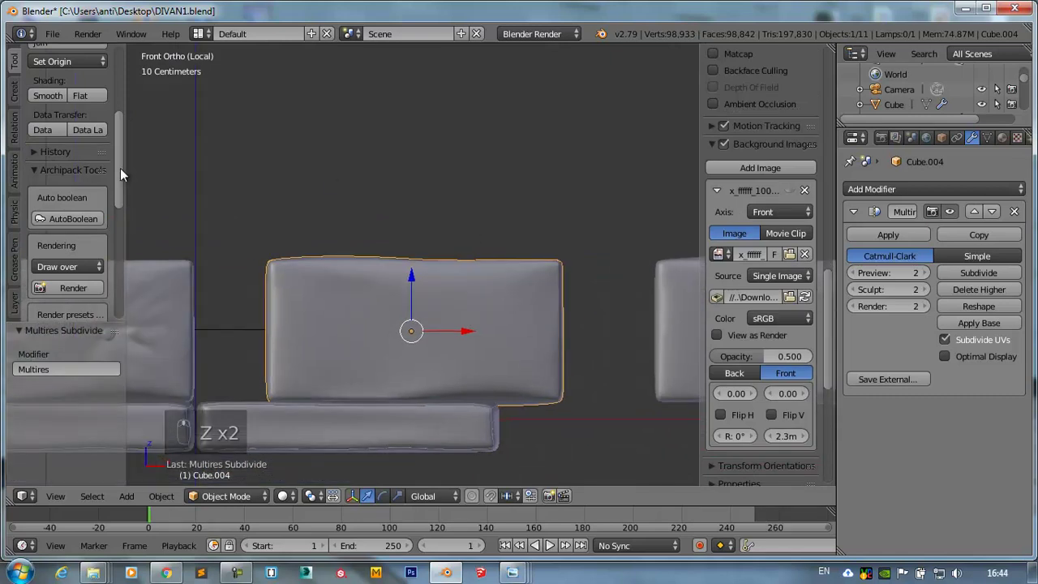
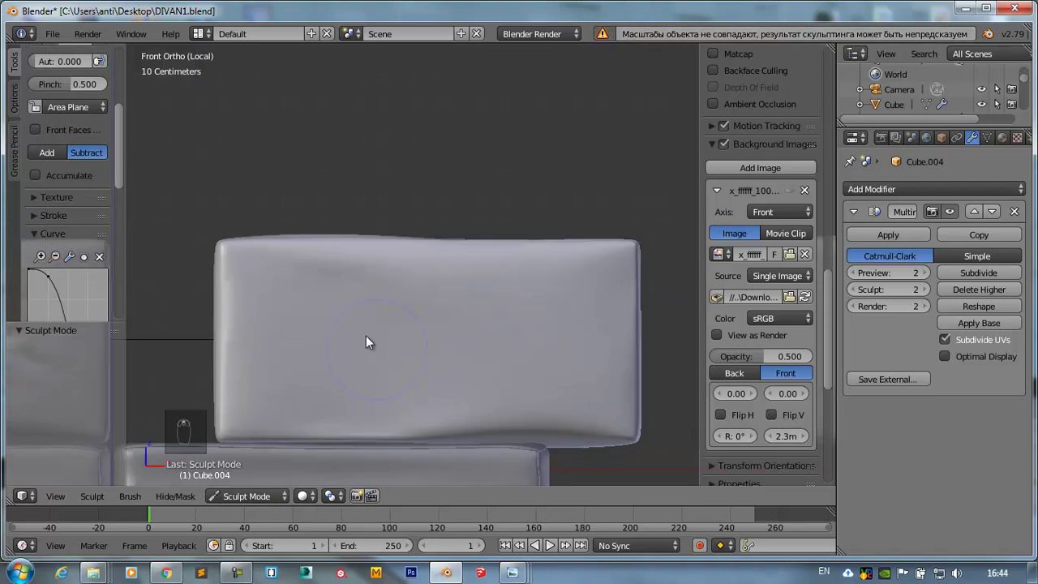
- Sculpt soft crease wrinkles across the plain back cushion, then remove its Multiresolution modifier
left_click_drag(297, 289, 516, 322)
left_click_drag(483, 364, 989, 277)
left_click_drag(987, 278, 697, 38)
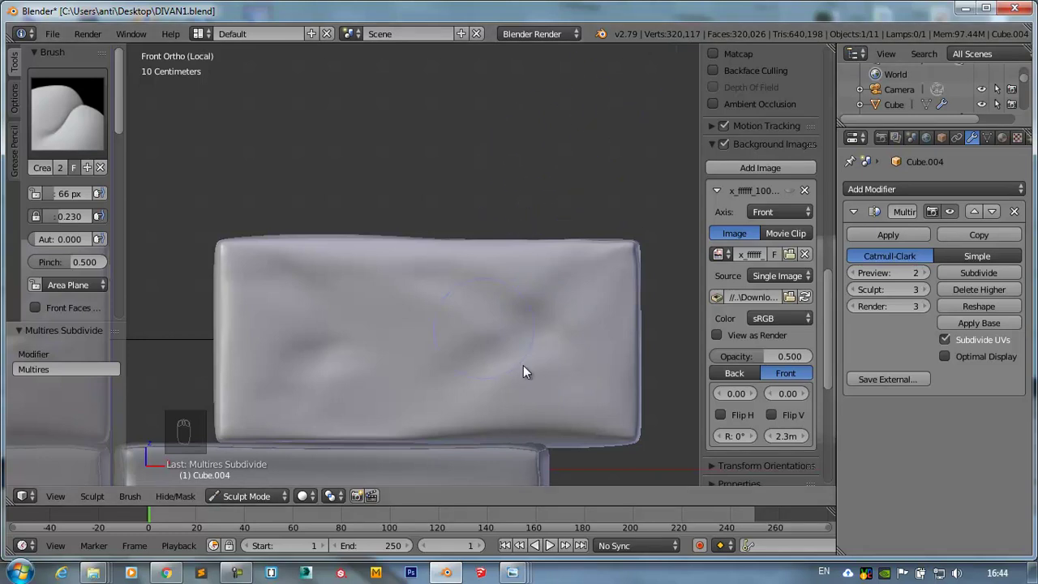
left_click_drag(517, 287, 1011, 223)
left_click_drag(1011, 223, 529, 291)
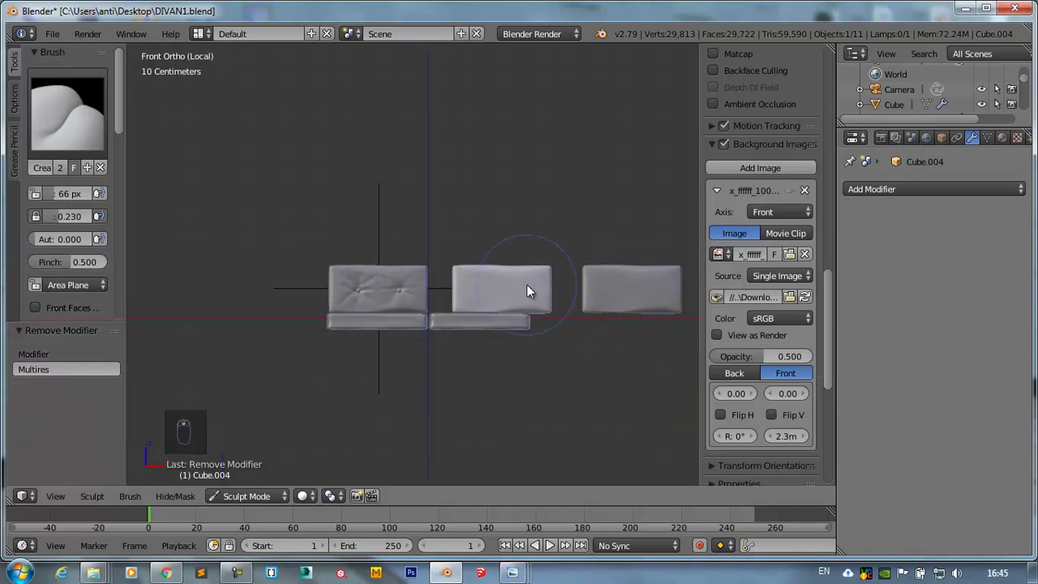
- Switch to the tufted back cushion Cube.002 and enter Sculpt Mode on it
left_click_drag(501, 407, 501, 284)
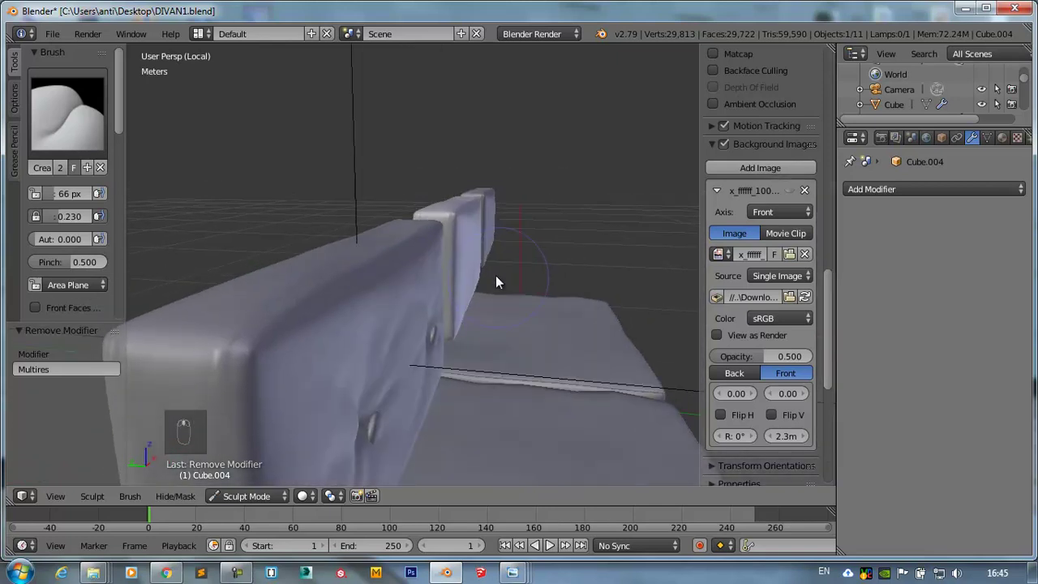
left_click_drag(258, 312, 42, 277)
left_click_drag(42, 277, 305, 302)
middle_click(316, 306)
key("ctrl+1")
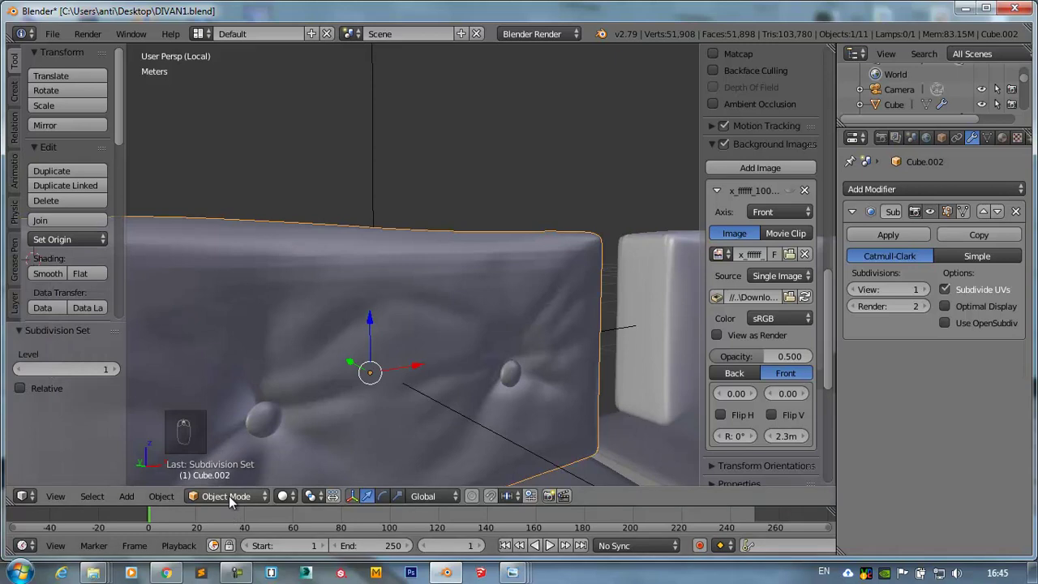
left_click(300, 327)
left_click_drag(338, 275, 563, 265)
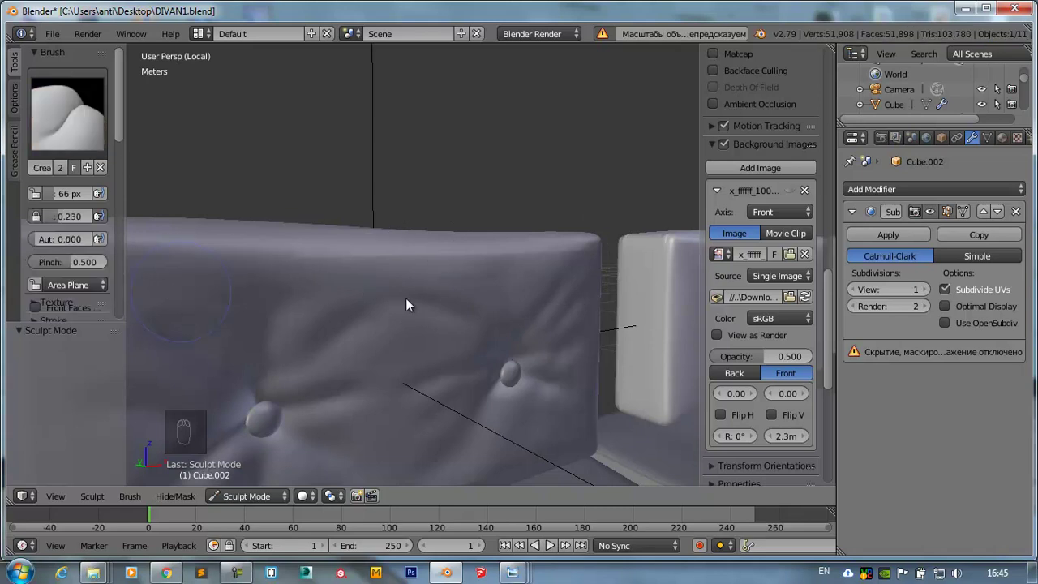
- Deepen the creases radiating from the buttons, then soften them with the Smooth brush
left_click_drag(291, 241, 290, 291)
left_click_drag(324, 267, 520, 291)
left_click_drag(521, 291, 417, 317)
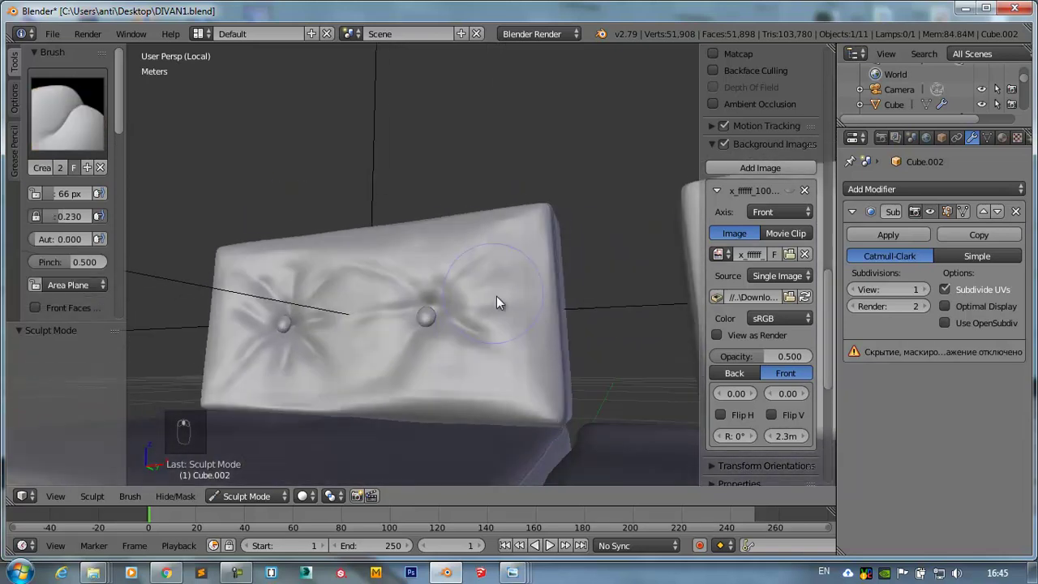
left_click_drag(368, 417, 325, 399)
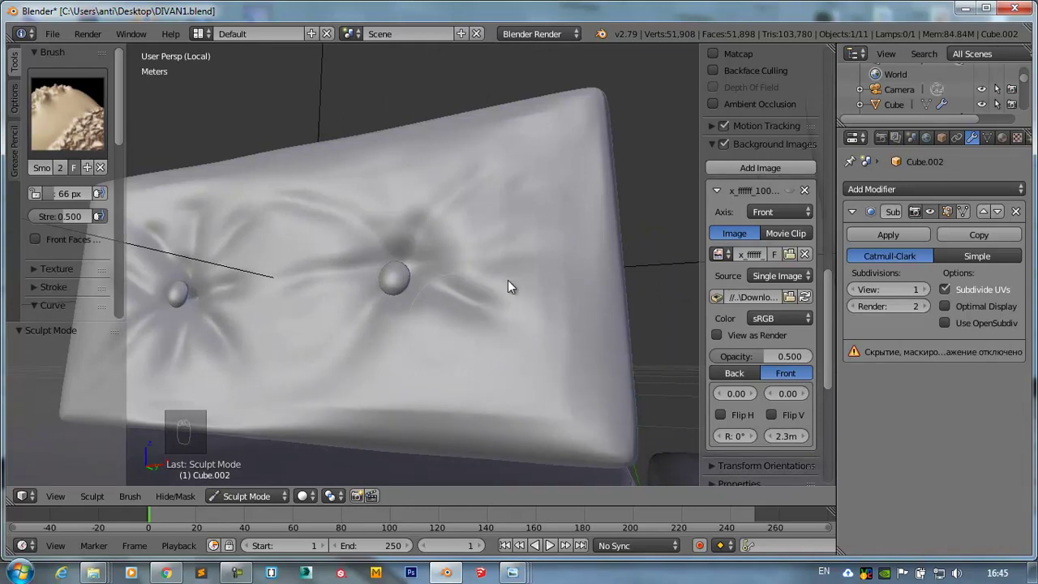
middle_click(556, 456)
middle_click(320, 420)
left_click_drag(326, 403, 335, 374)
left_click_drag(335, 375, 427, 406)
- Exit local view to show the whole sofa with the new cushion copy Cube.005 at its right
key("KP_7")
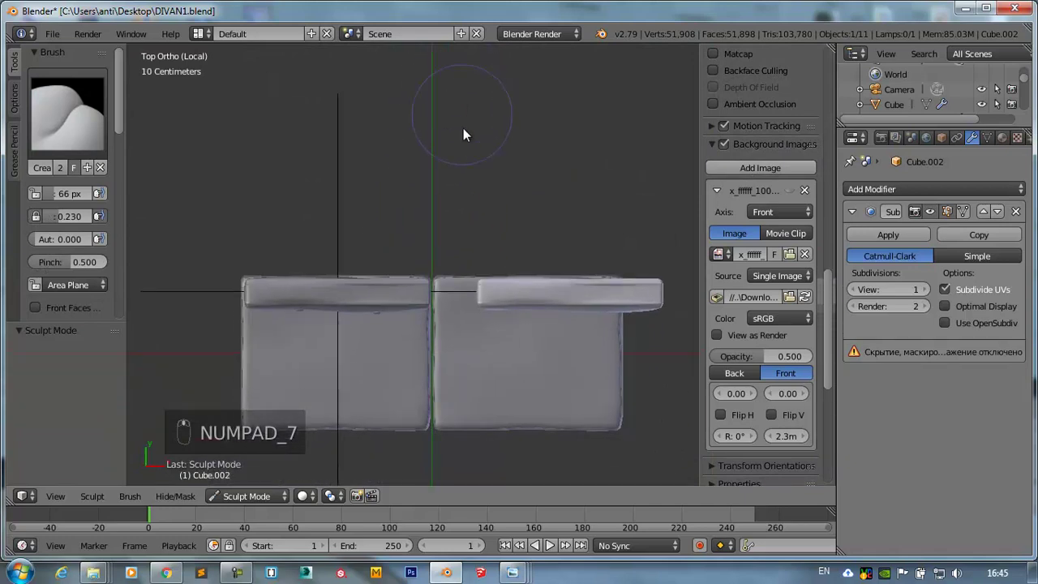
left_click_drag(260, 472, 604, 309)
left_click_drag(576, 294, 269, 500)
left_click_drag(269, 500, 570, 299)
key("KP_Divide")
left_click_drag(561, 252, 319, 334)
middle_click(319, 334)
left_click_drag(492, 243, 479, 484)
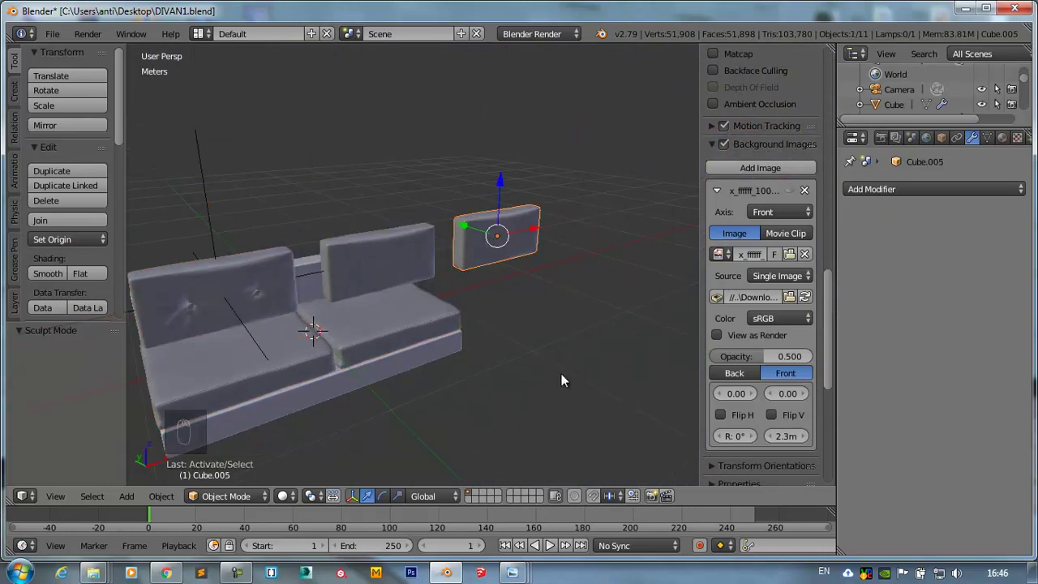
- Move the two spare plain cushions onto another layer to hide them
key("m")
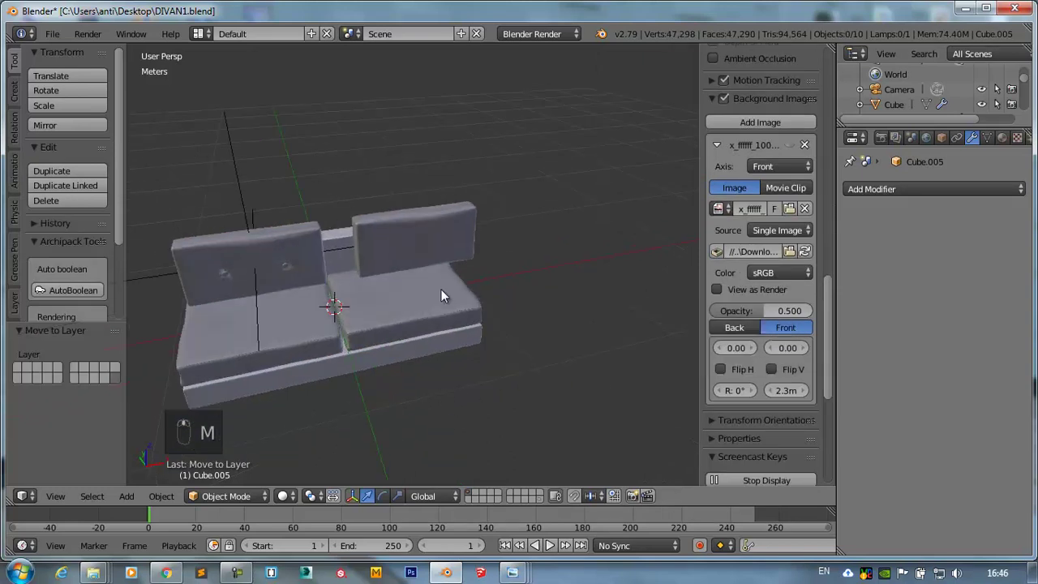
left_click_drag(426, 223, 429, 222)
key("m")
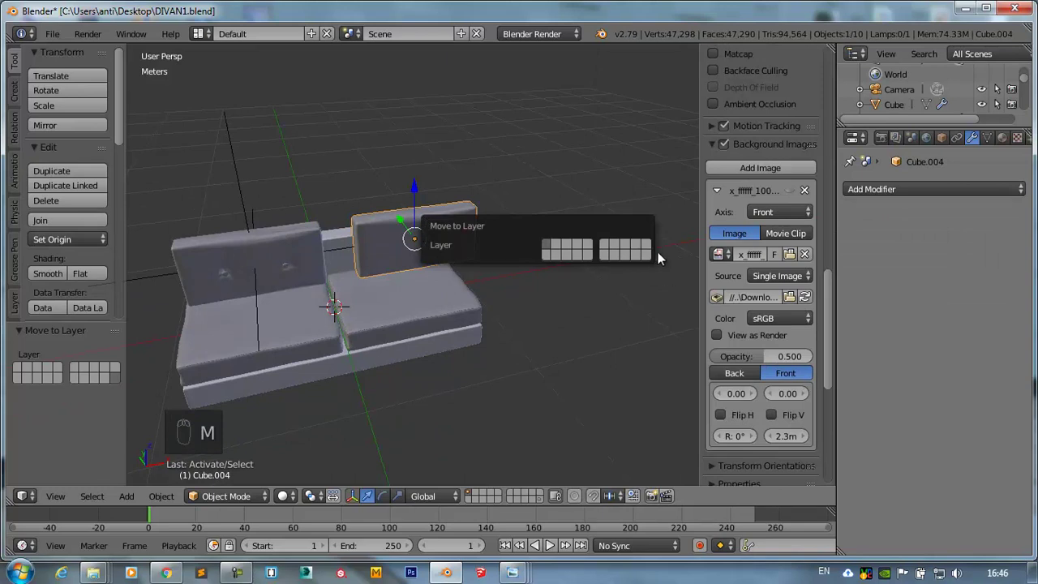
left_click_drag(452, 390, 438, 355)
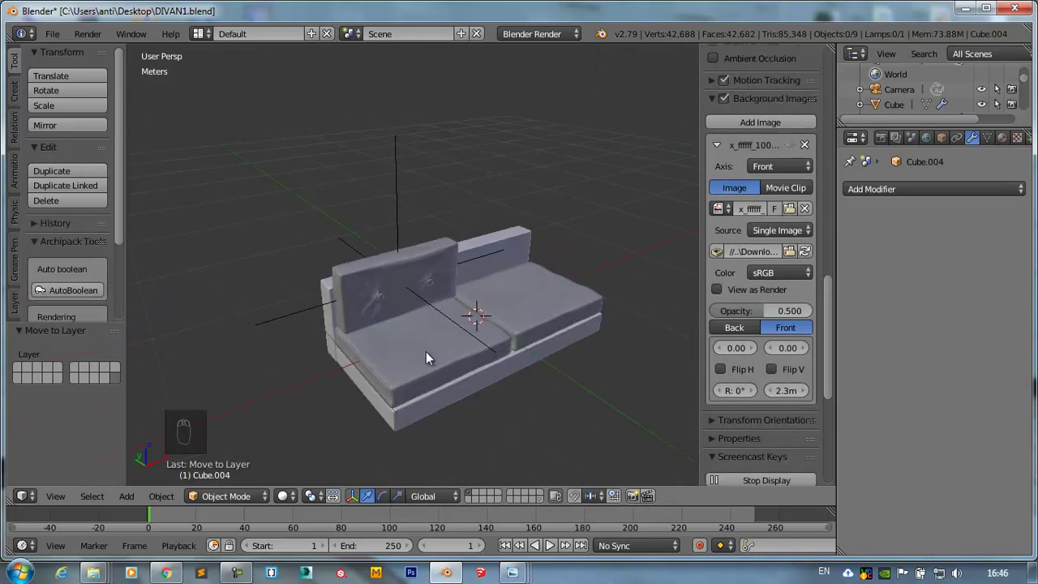
key("KP_3")
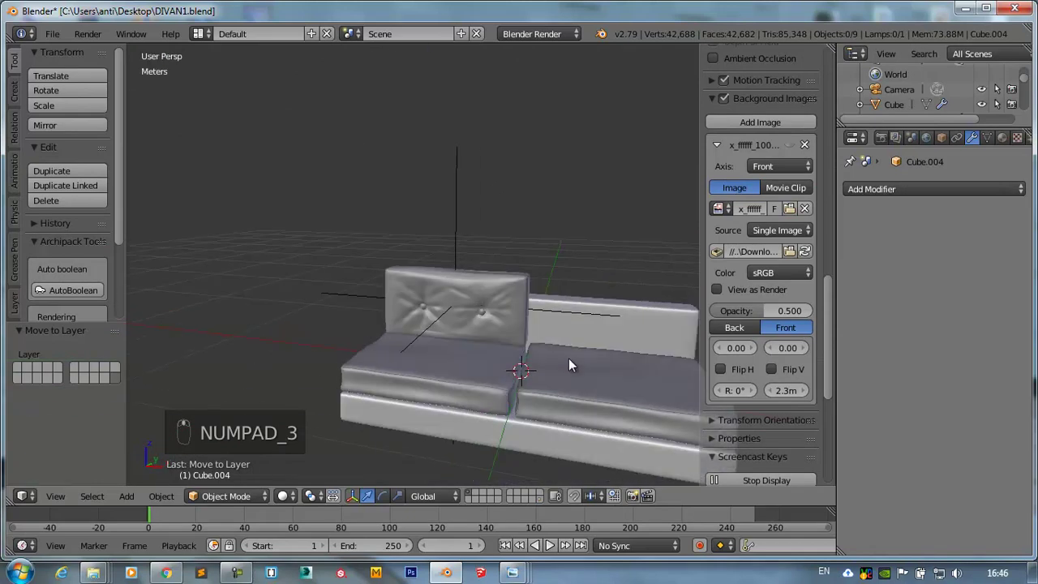
- Select the tufted back cushion and apply its Subdivision Surface modifier permanently
left_click_drag(466, 284, 1032, 211)
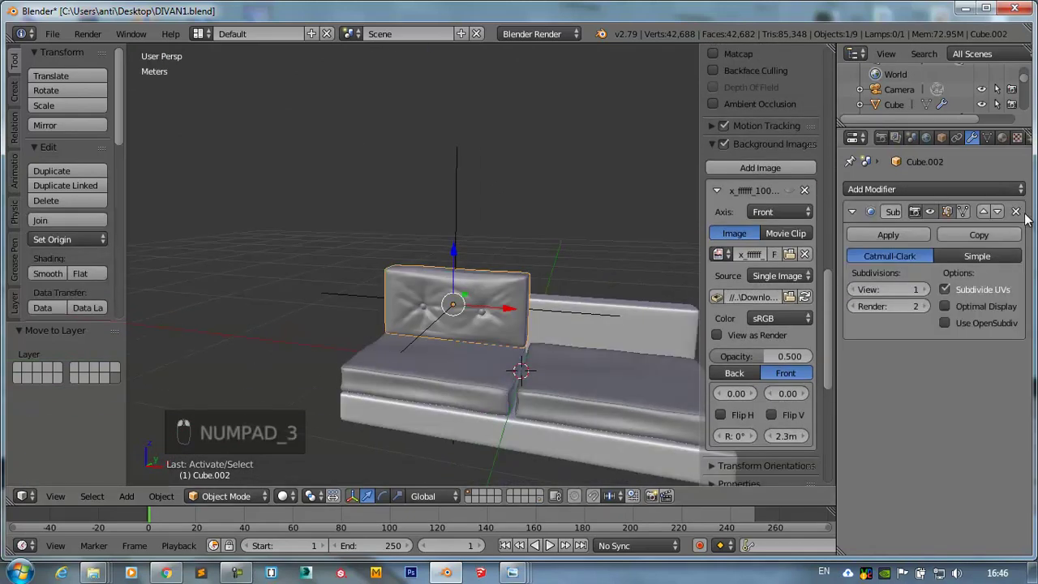
left_click_drag(578, 321, 376, 252)
middle_click(376, 252)
left_click_drag(386, 246, 1019, 216)
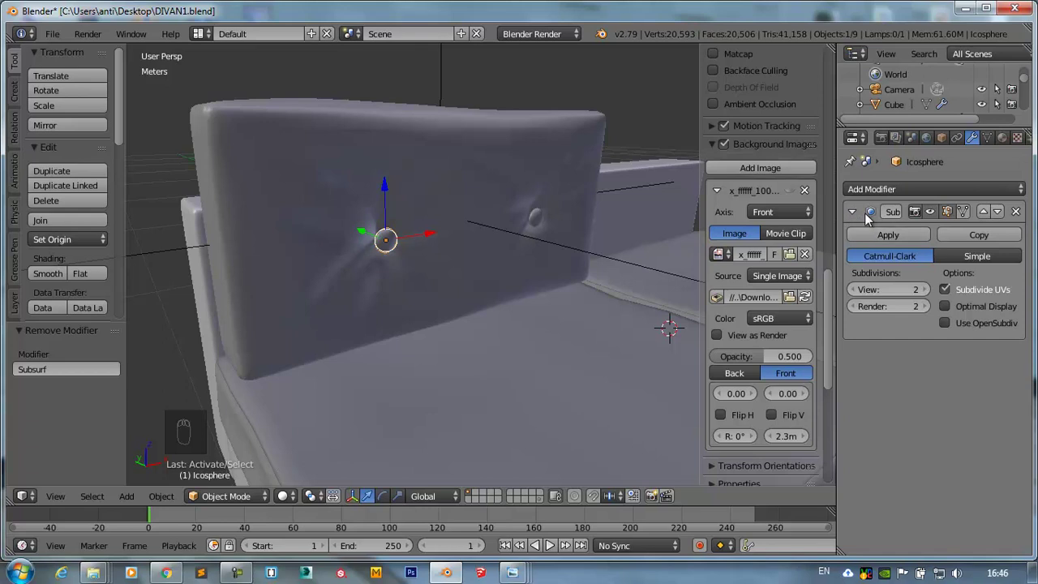
left_click_drag(860, 294, 864, 239)
middle_click(532, 222)
left_click(867, 282)
- Select the tufting buttons with the cushion and join them into Cube.002 with Ctrl+J
right_click(865, 286)
middle_click(855, 296)
left_click_drag(873, 260, 414, 168)
left_click_drag(476, 222, 421, 190)
left_click_drag(422, 190, 512, 219)
middle_click(512, 219)
left_click_drag(511, 218, 407, 170)
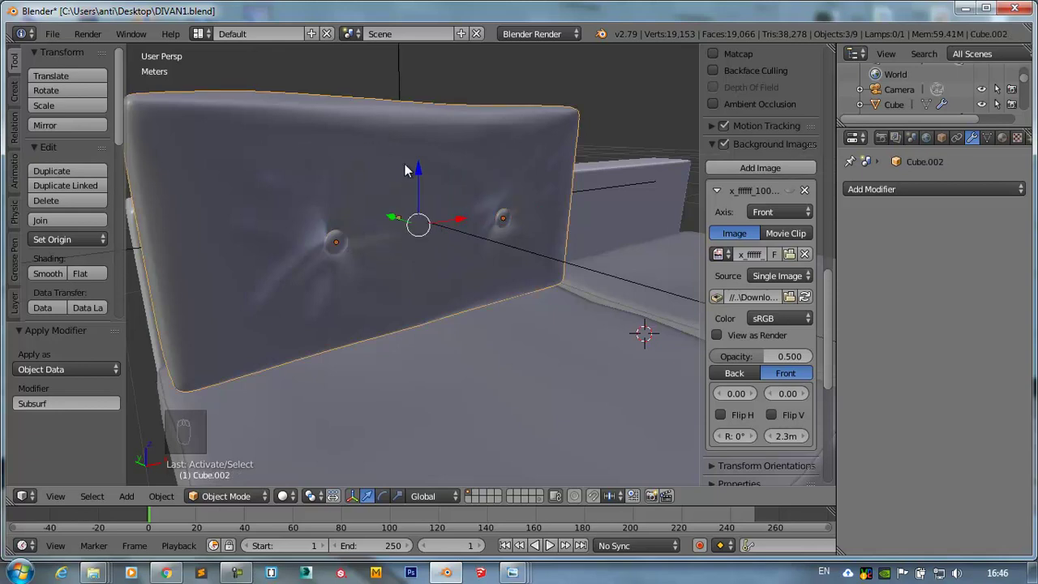
key("ctrl+j")
- Duplicate the tufted back cushion 95.5 cm along X and select both cushions
key("KP_1")
middle_click(370, 353)
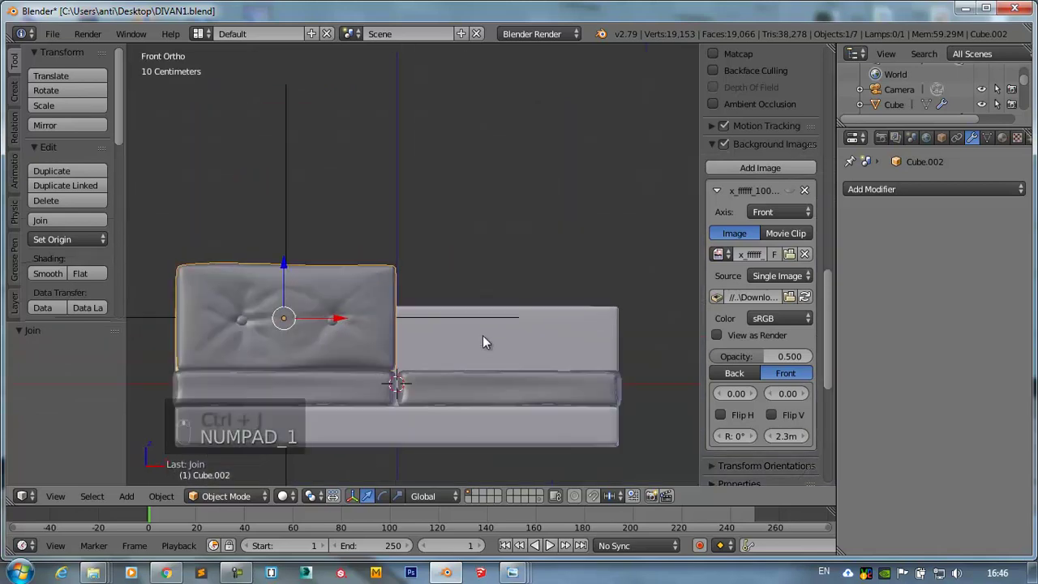
key("shift+d")
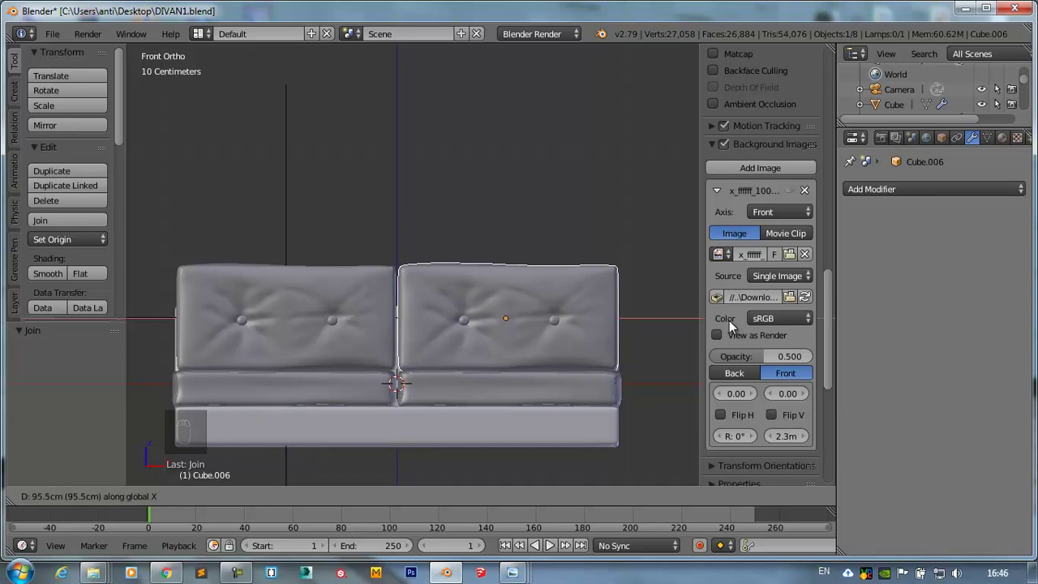
right_click(366, 292)
- From the side view, tilt both back cushions backward and nudge them into place on the seat
key("KP_1")
key("KP_3")
left_click_drag(505, 296, 529, 276)
key("r")
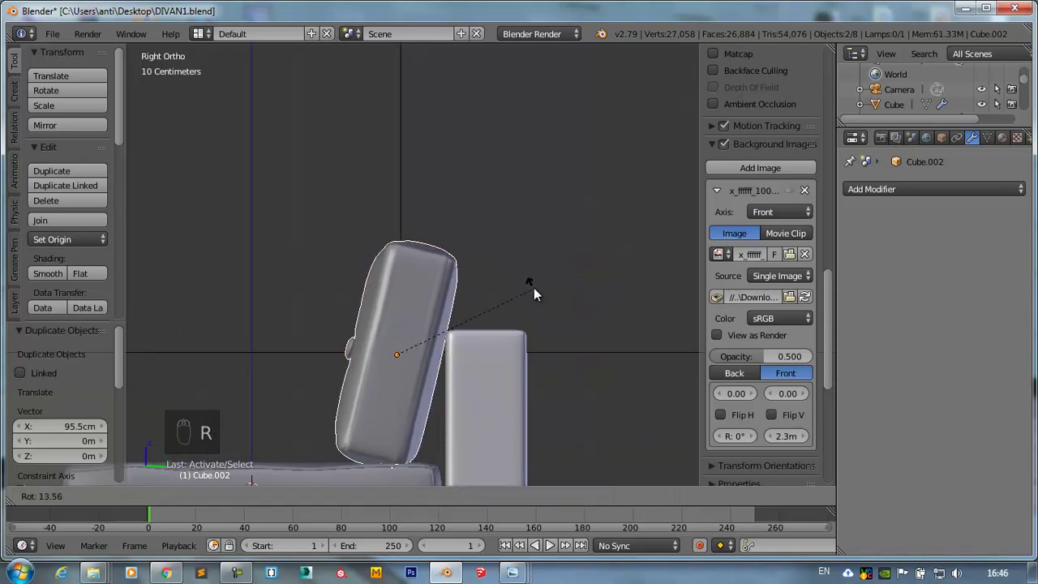
key("g")
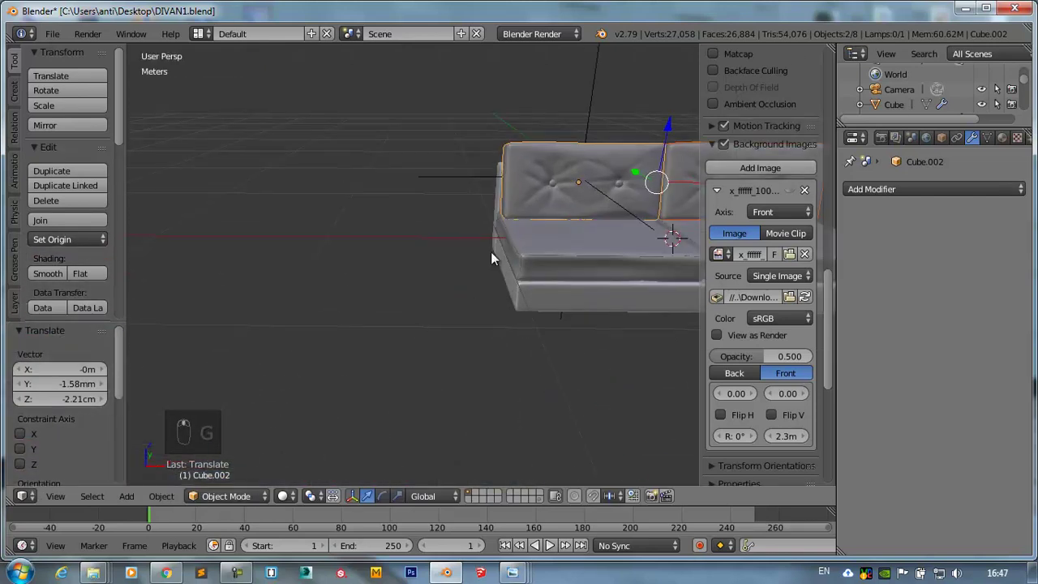
left_click_drag(534, 261, 409, 228)
- Add a new cube, Cube.007, to the scene from the top view
key("KP_7")
left_click_drag(411, 223, 530, 232)
key("shift+a")
- Shrink the new cube and move it in wireframe to the sofa's left end
key("s")
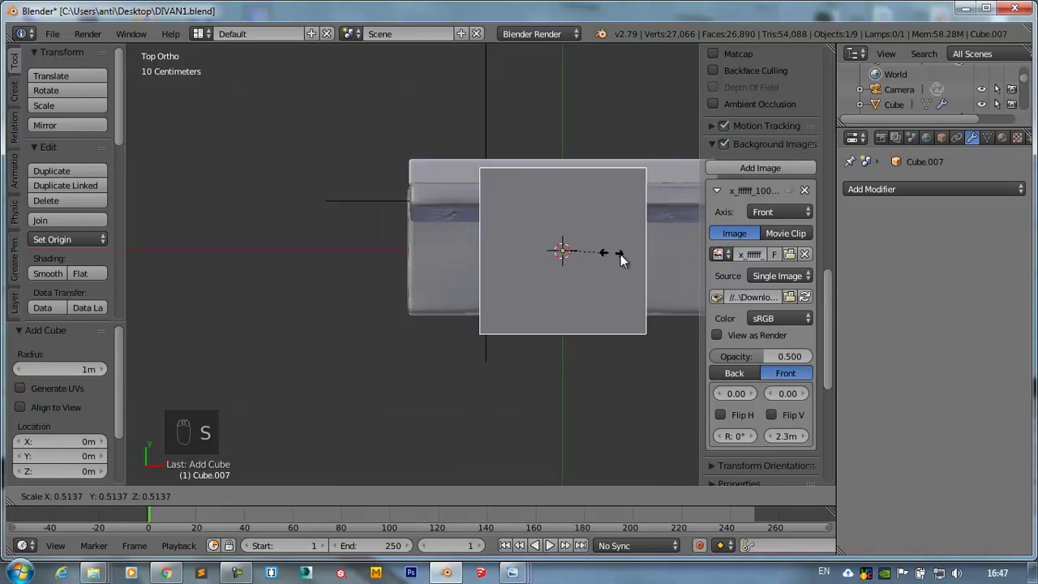
key("z")
key("g")
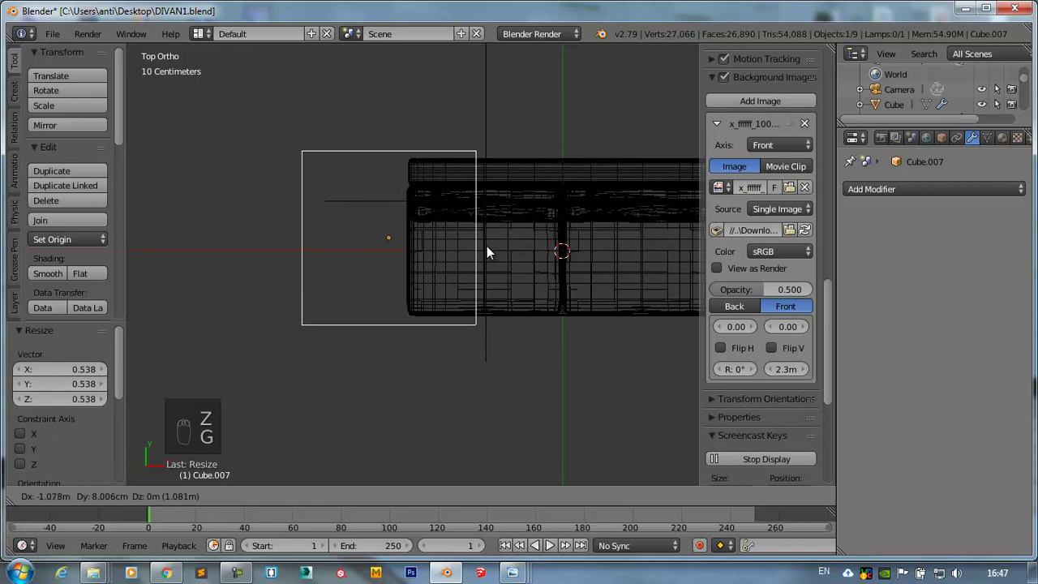
key("s")
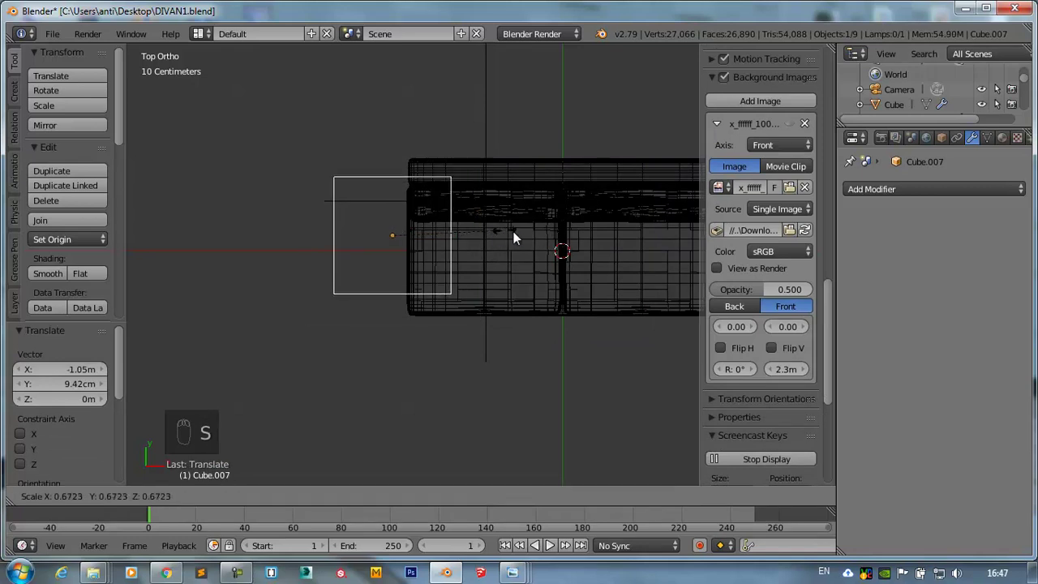
left_click_drag(395, 203, 395, 212)
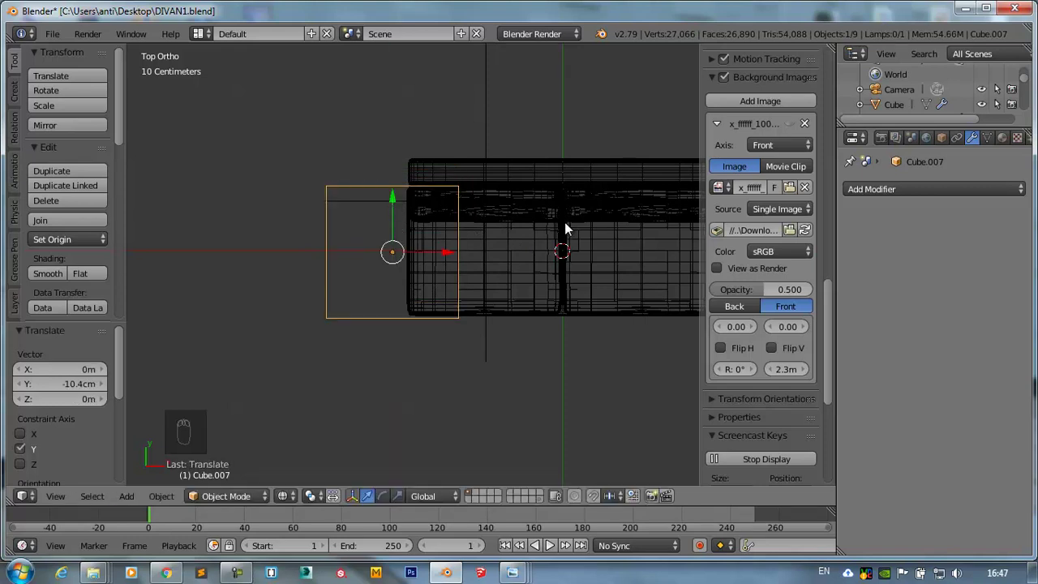
- In Edit Mode squeeze the cube along X into a thin upright slab
key("Tab")
key("s")
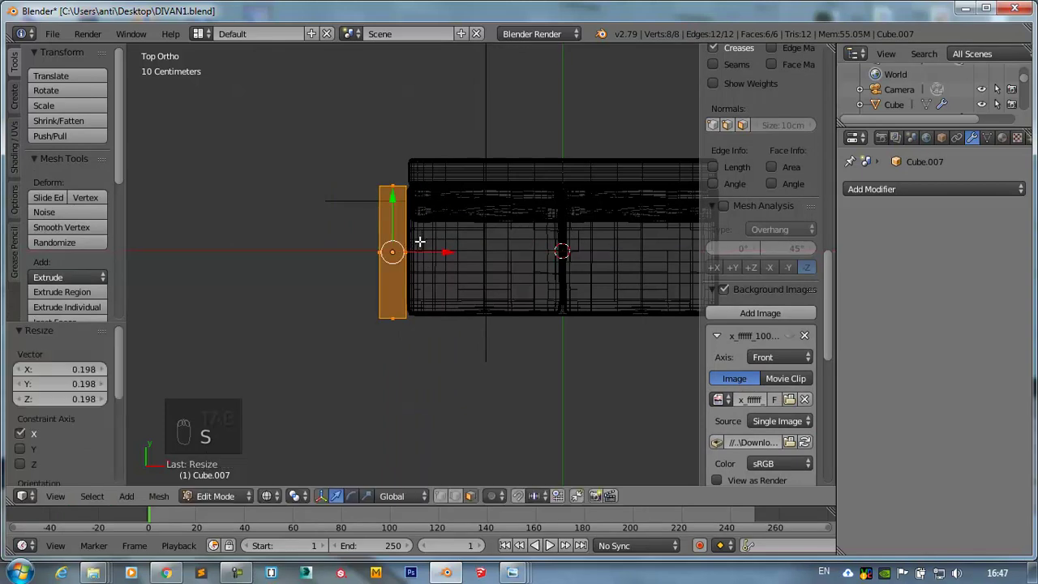
key("KP_1")
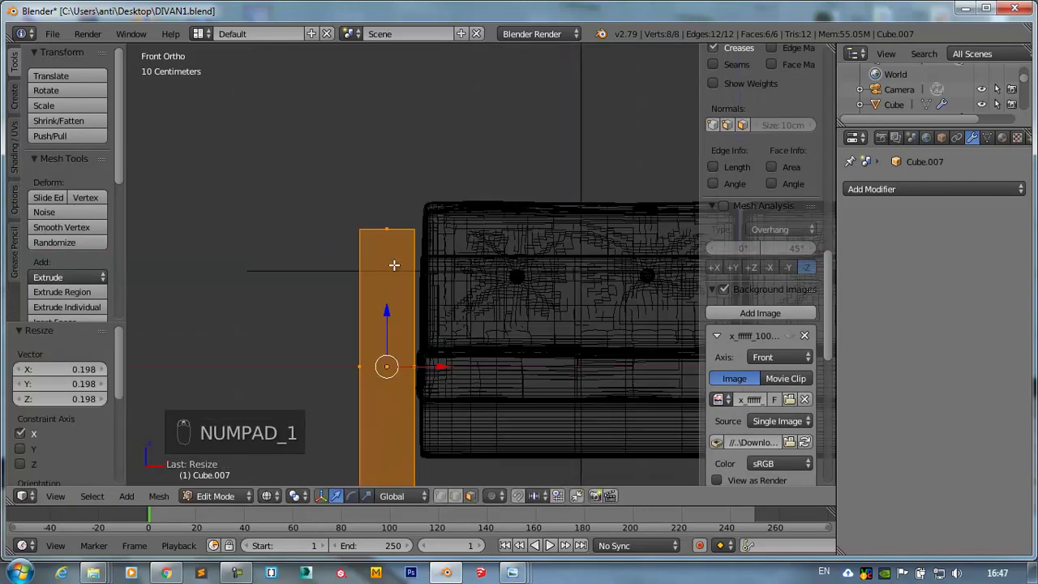
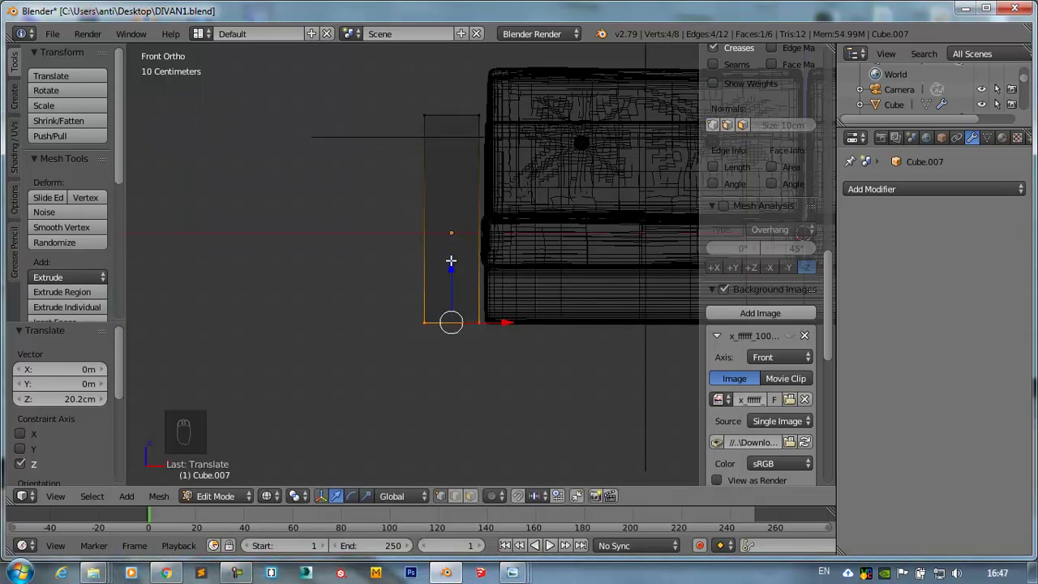
- Add edge loops across the armrest and select its end faces from the top view
key("ctrl+r")
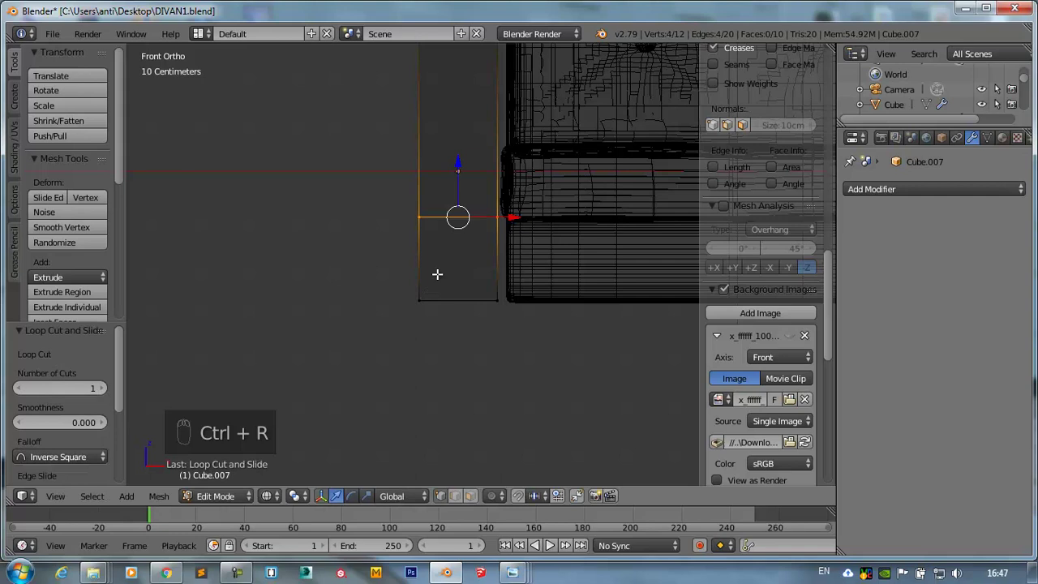
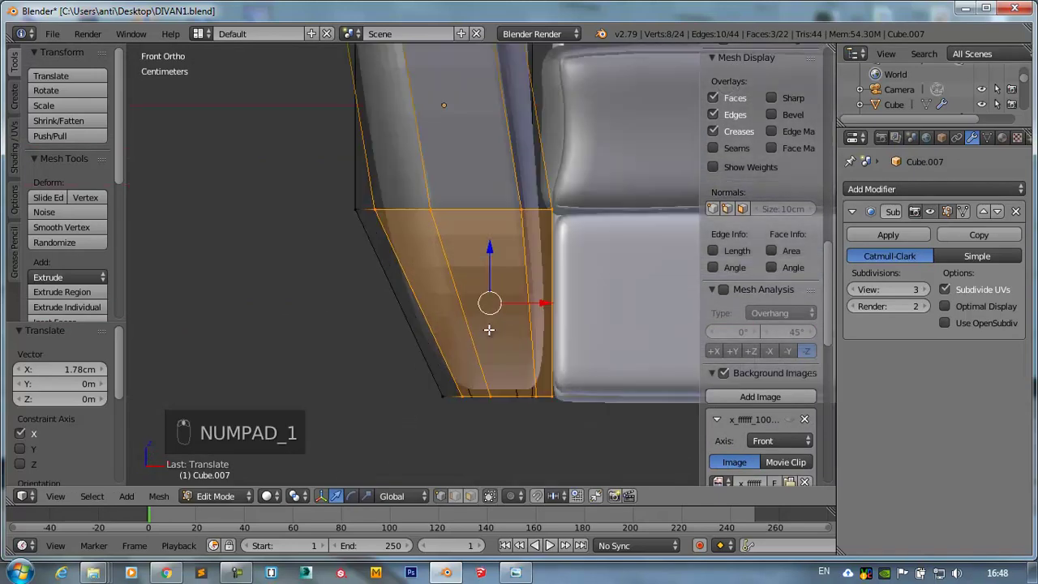
key("a")
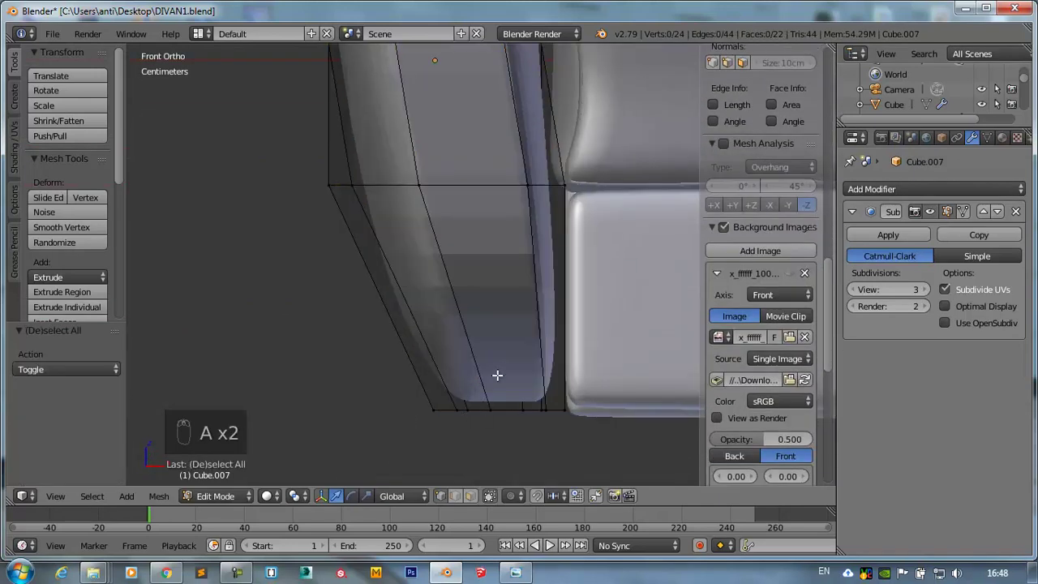
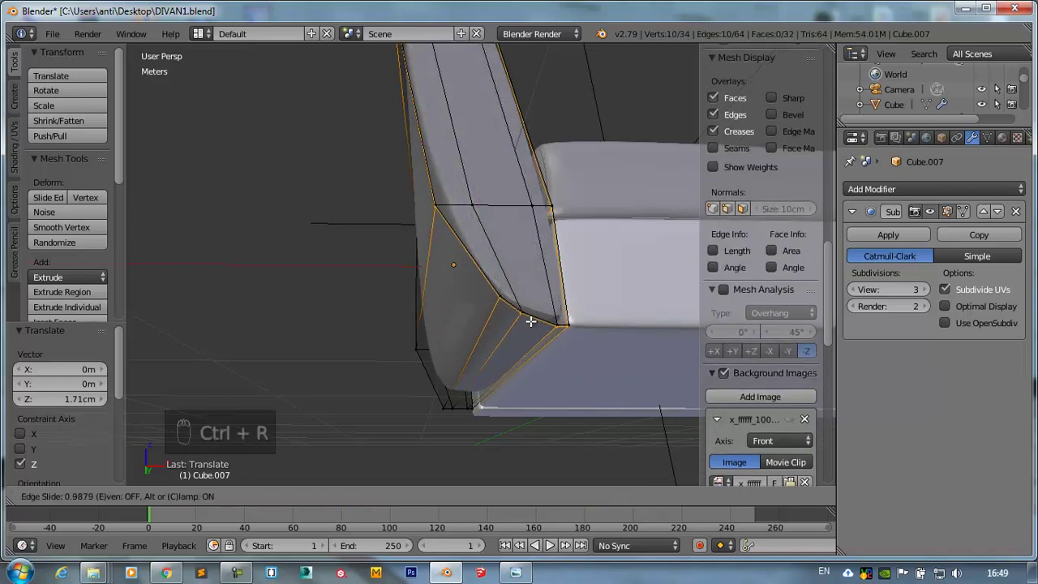
left_click_drag(481, 338, 541, 341)
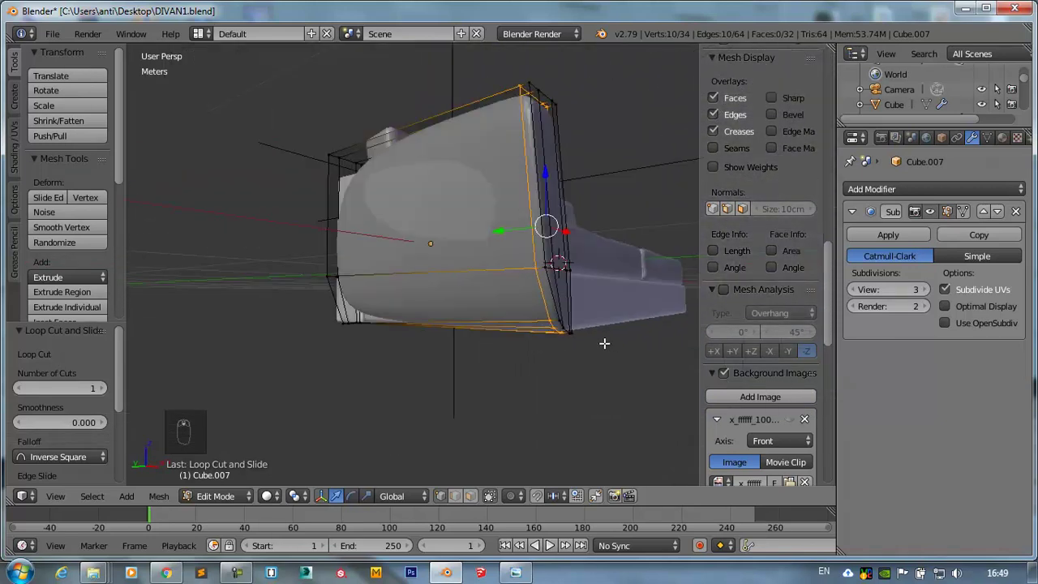
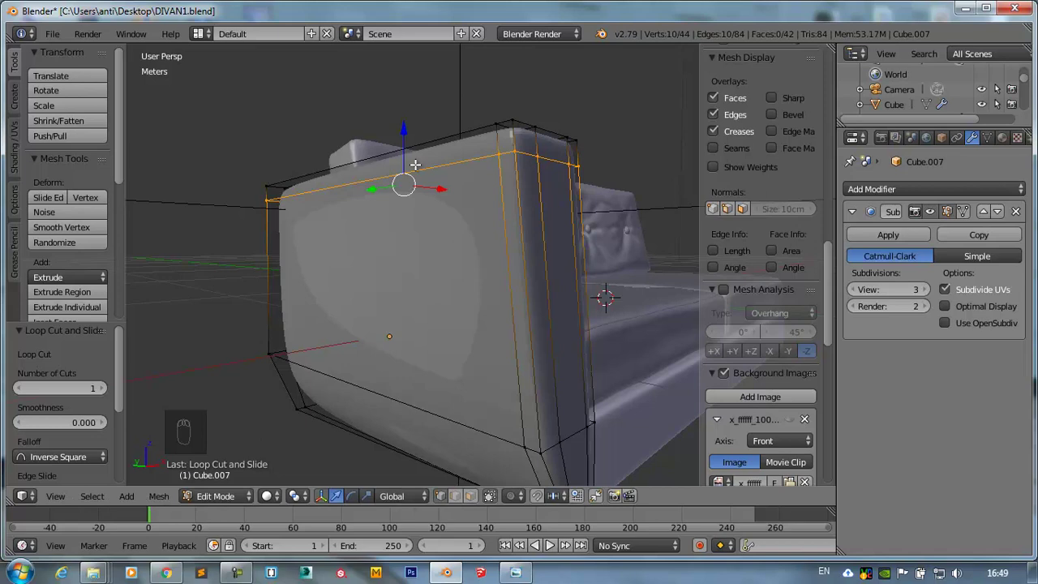
key("KP_7")
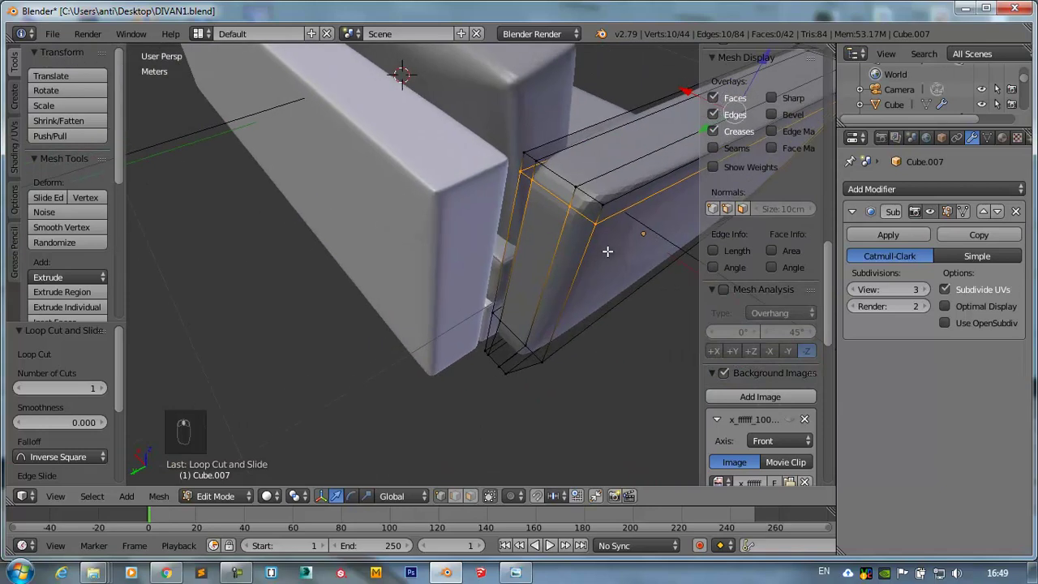
key("ctrl+Tab")
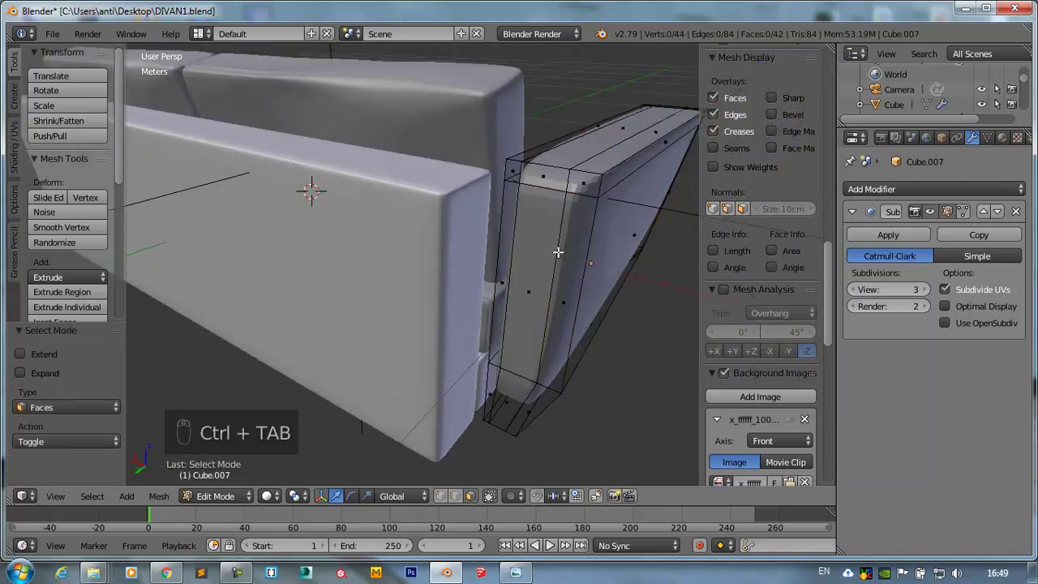
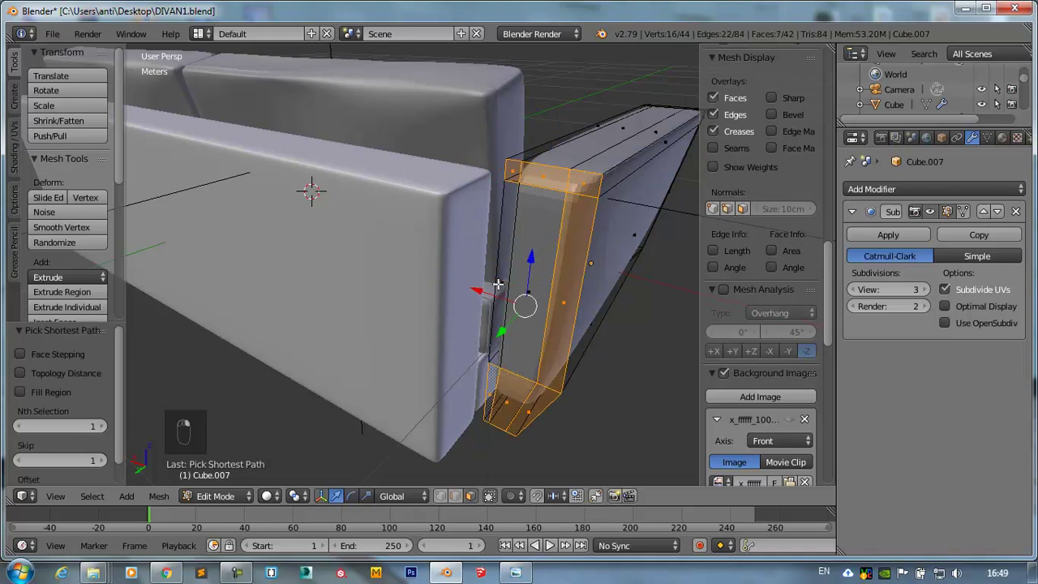
key("KP_7")
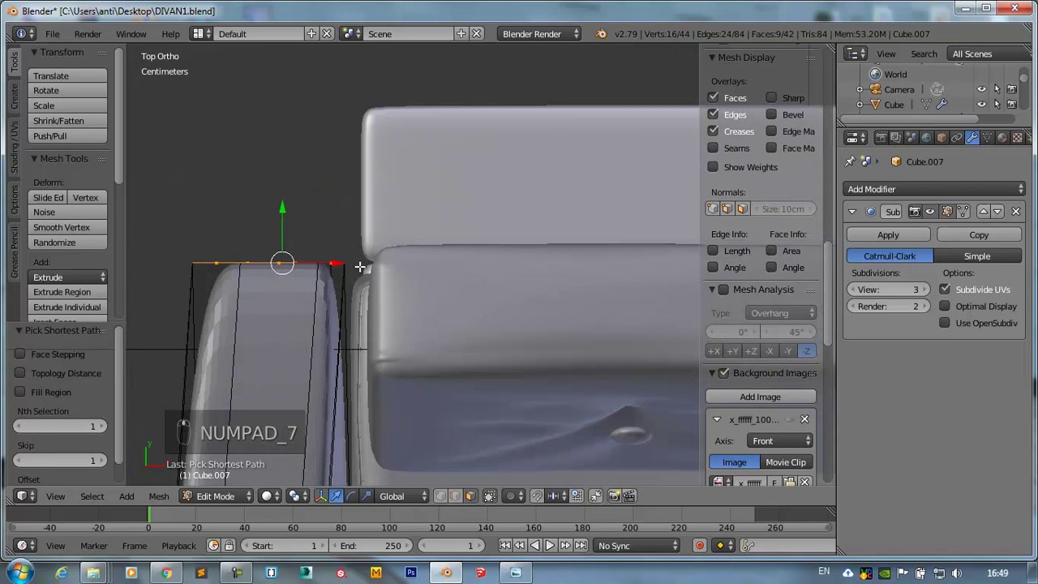
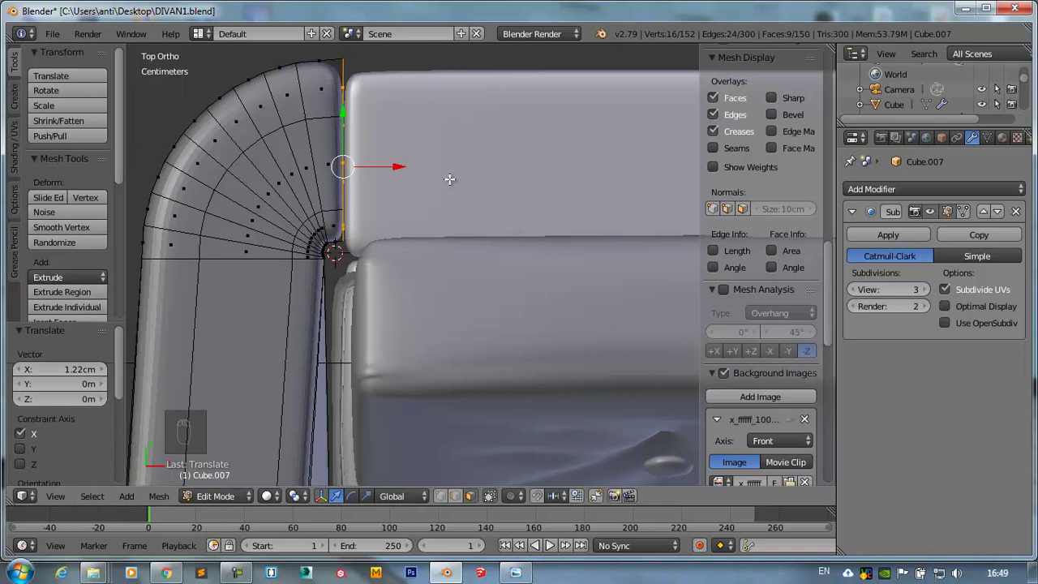
- Spin the armrest's end 90° into a rounded front corner with 5 steps
key("ctrl+z")
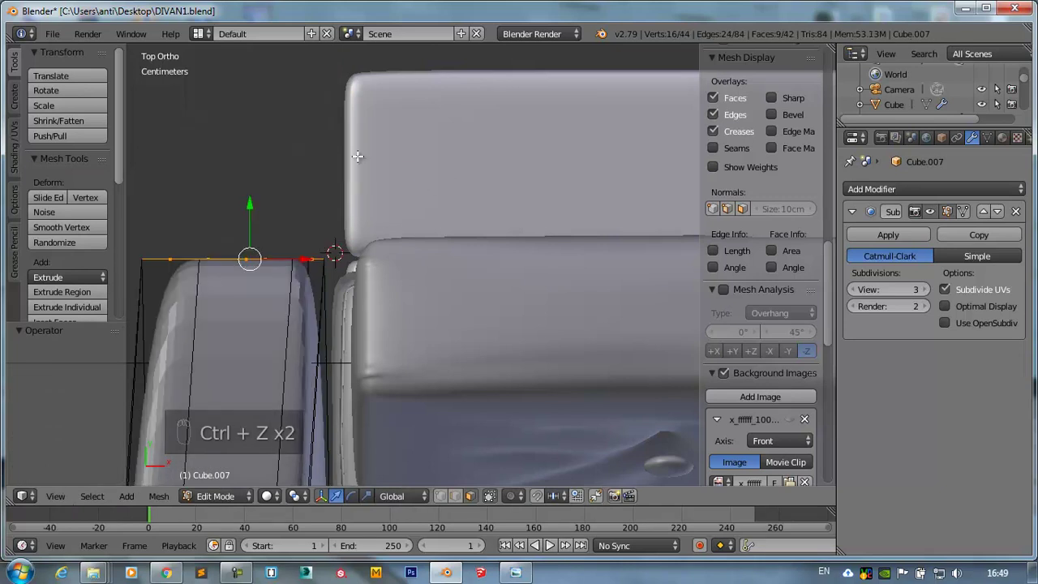
key("alt+r")
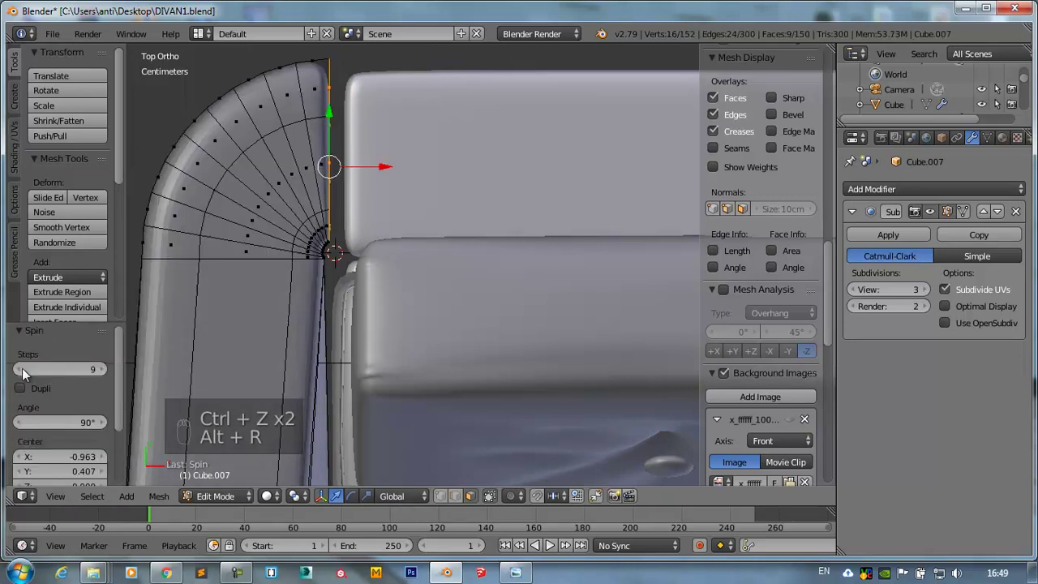
left_click_drag(24, 372, 25, 372)
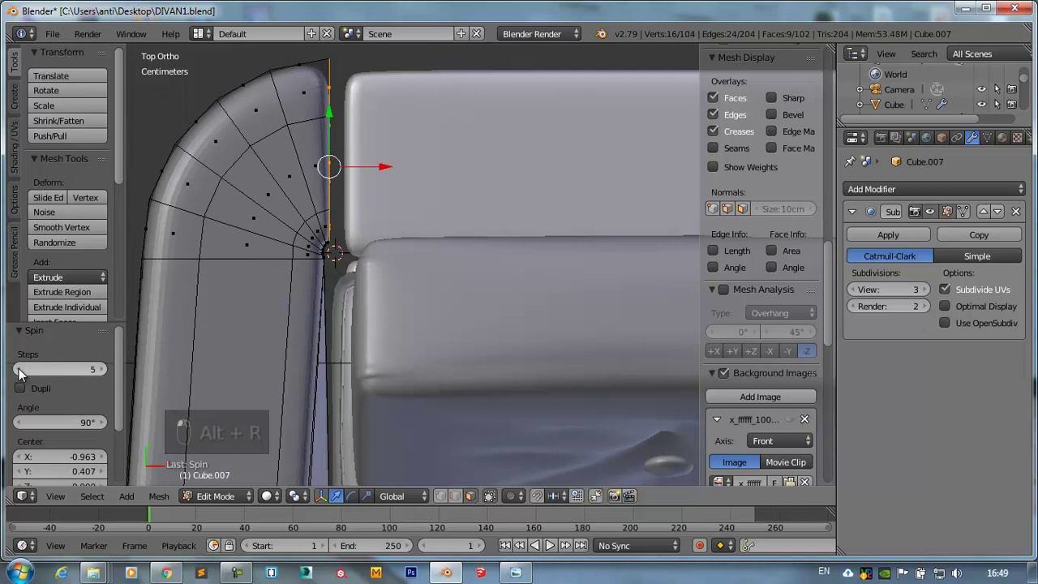
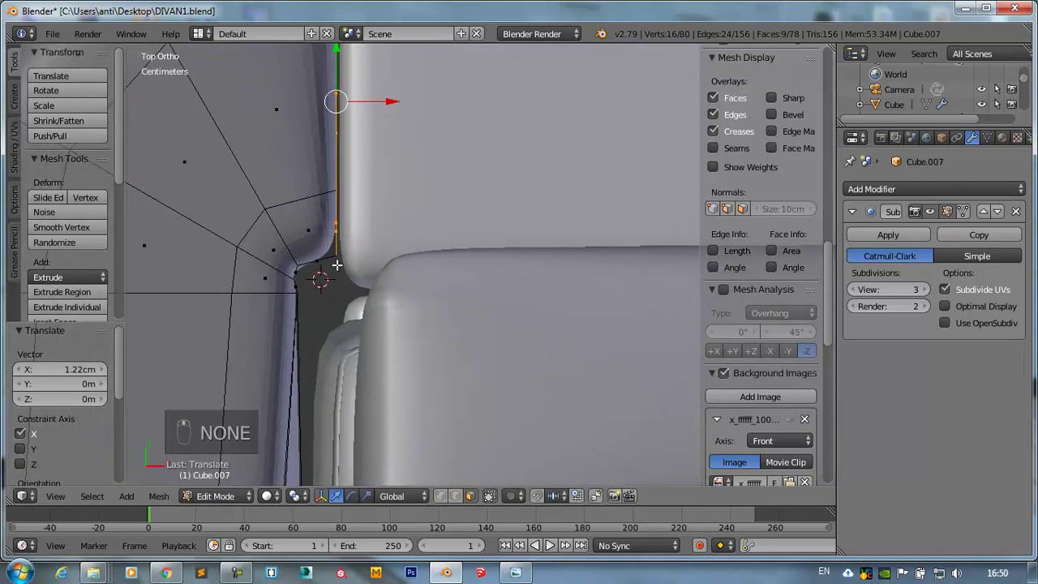
key("Tab")
key("Tab")
key("z")
key("ctrl+Tab")
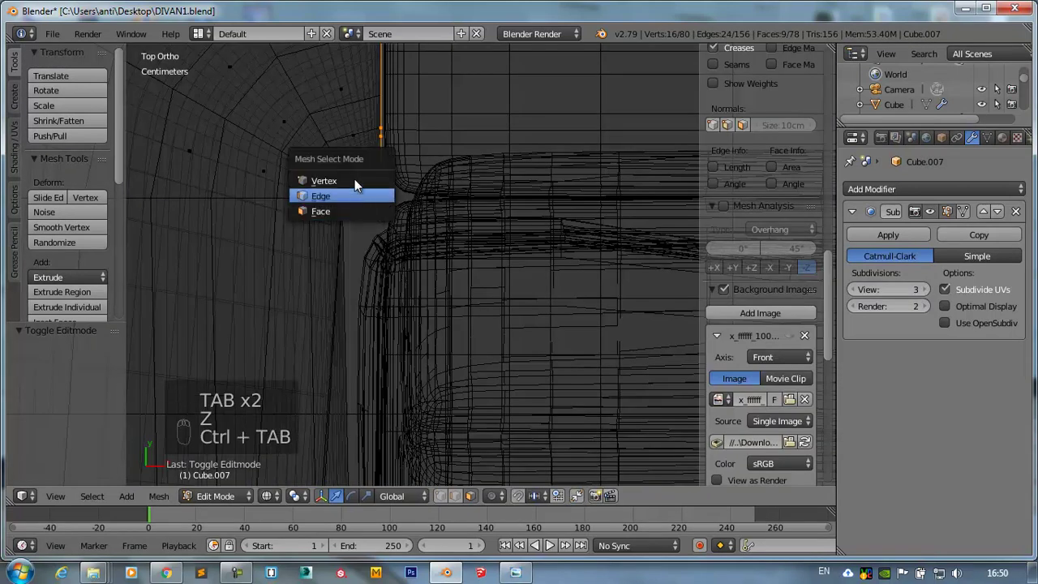
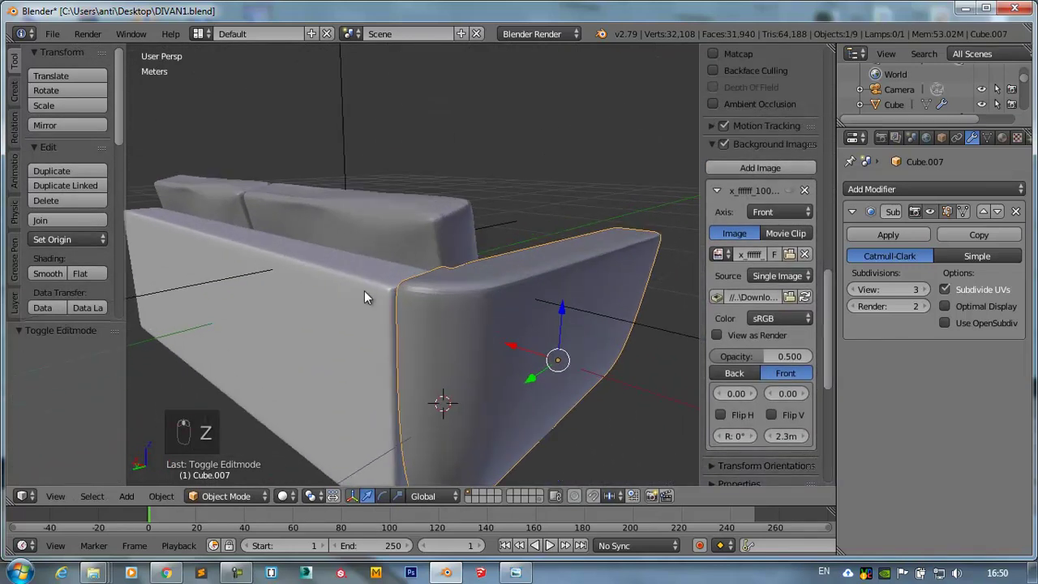
- Orbit around the armrest to inspect its subdivision-smoothed shape from all sides
left_click_drag(490, 266, 365, 301)
left_click_drag(366, 301, 244, 294)
left_click_drag(244, 294, 388, 293)
left_click_drag(388, 293, 340, 297)
key("KP_1")
left_click_drag(339, 297, 408, 273)
left_click_drag(408, 273, 805, 283)
middle_click(805, 284)
left_click_drag(858, 295, 570, 338)
left_click_drag(389, 350, 378, 354)
left_click_drag(394, 359, 856, 288)
left_click_drag(856, 289, 531, 316)
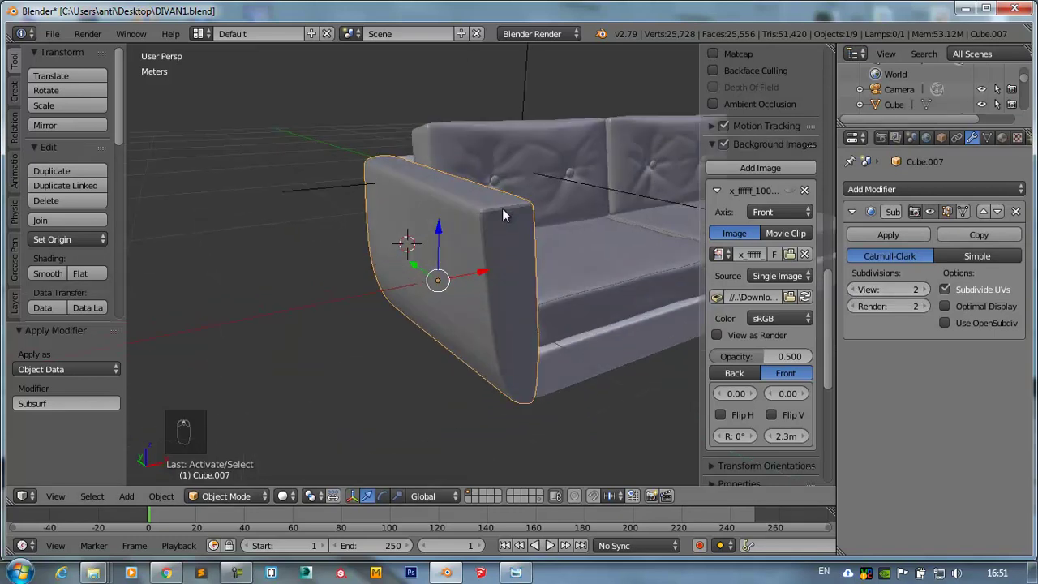
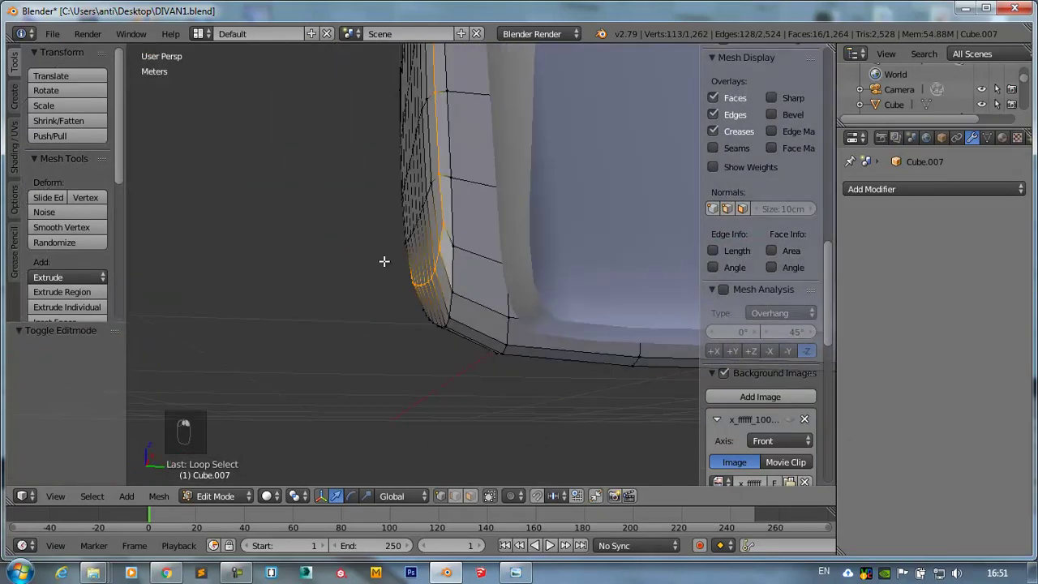
- Isolate the armrest in local view and bevel its top edge loop with 2 segments
middle_click(491, 259)
key("KP_Divide")
middle_click(386, 310)
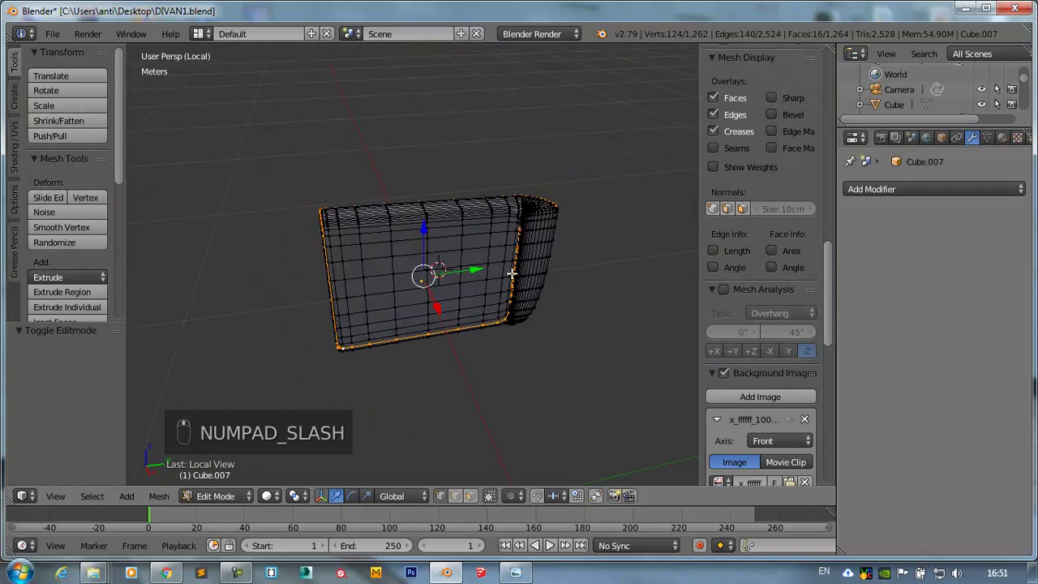
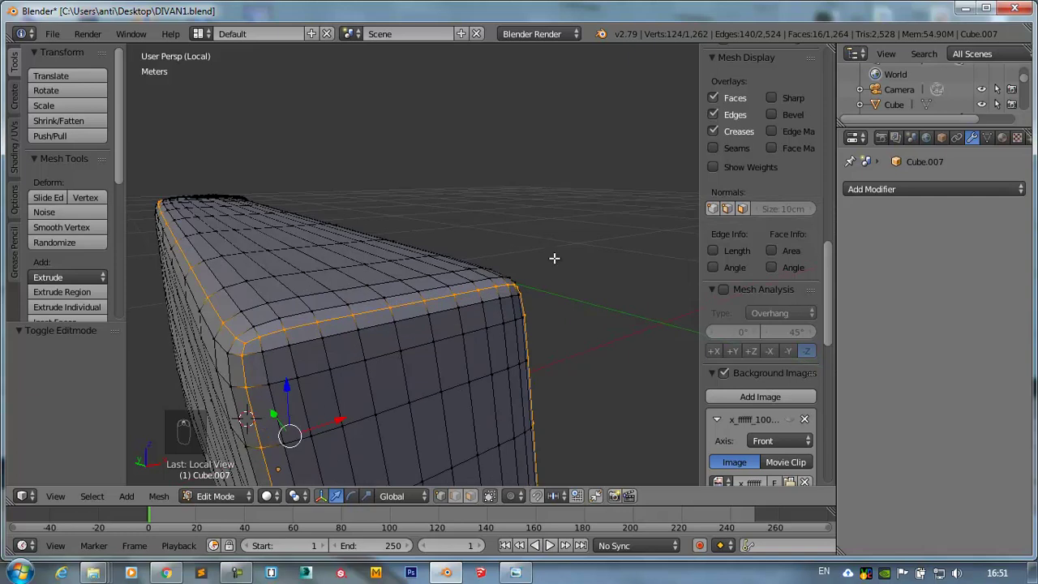
key("ctrl+b")
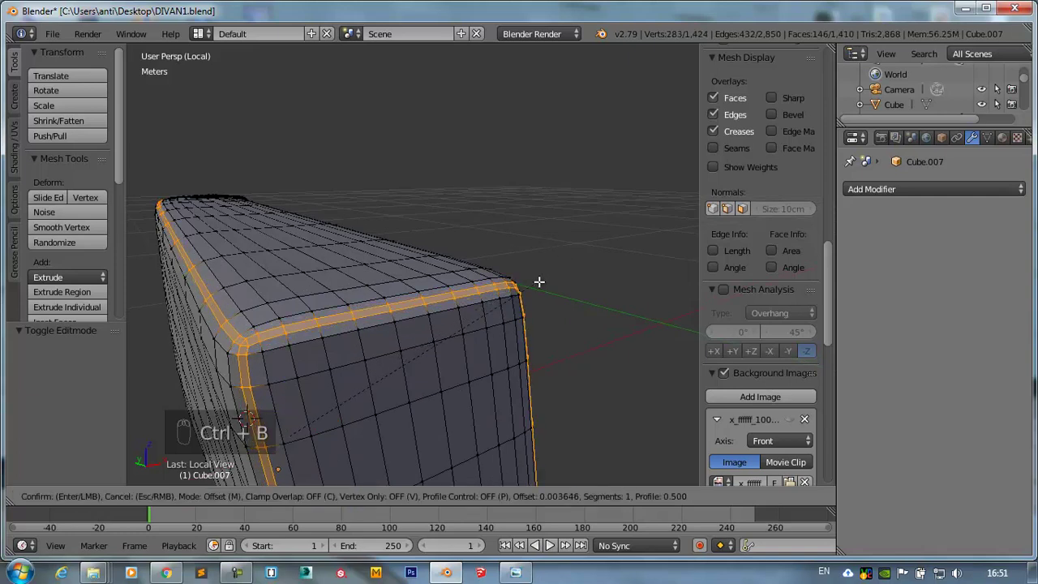
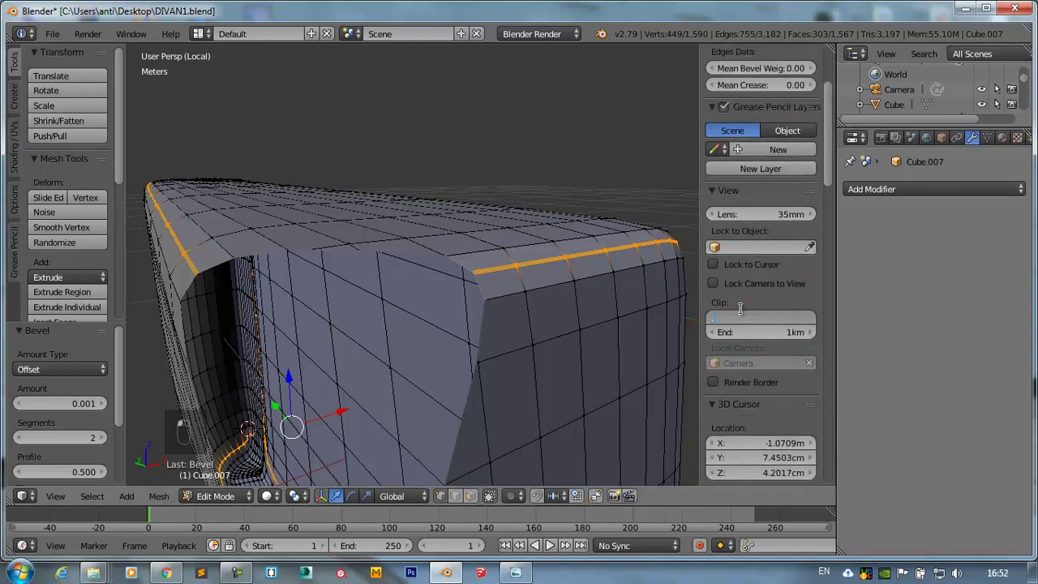
double_click(747, 314)
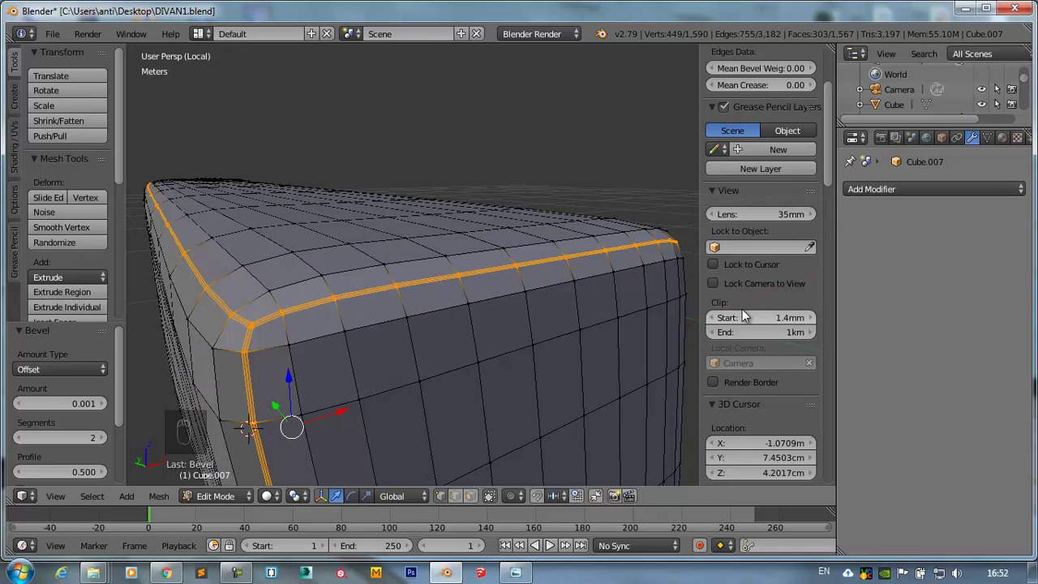
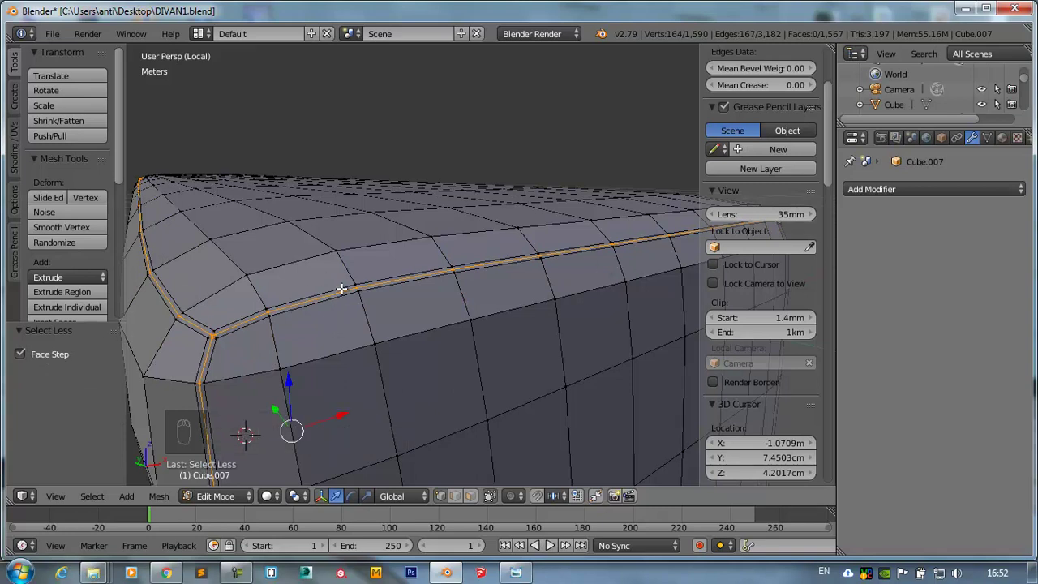
- Scale the middle loop inward to sink a thin seam groove, then leave Edit Mode
key("s")
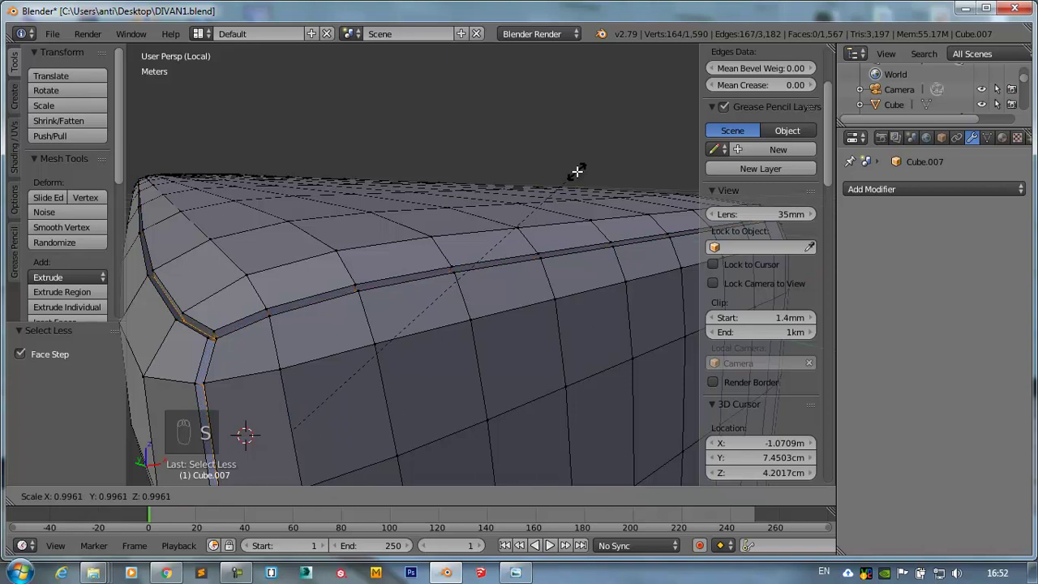
key("ctrl+1")
key("Tab")
- Shade the armrest smooth, exit local view and nudge it about 7 mm along X toward the seat
left_click(413, 322)
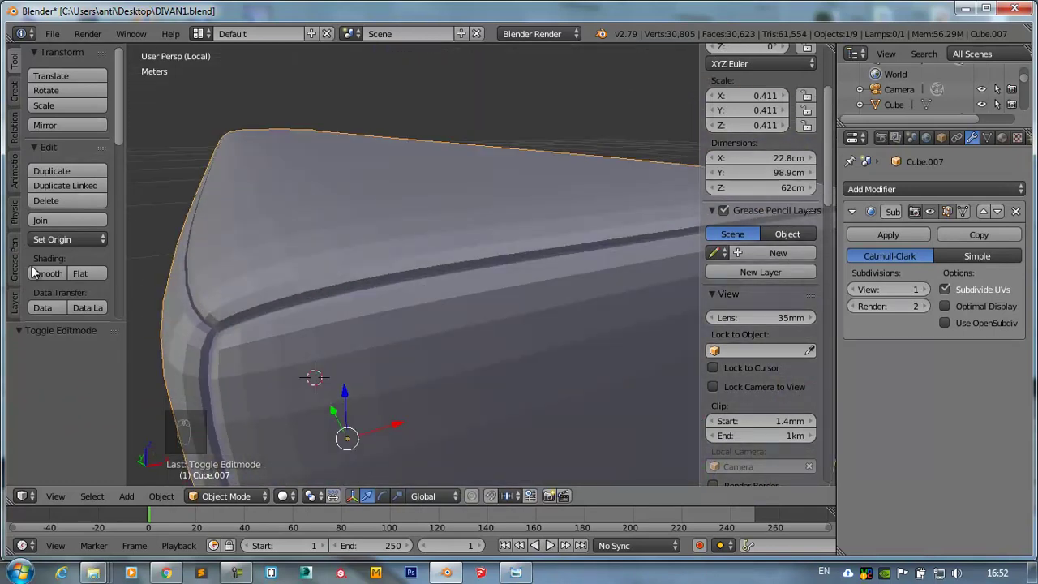
left_click_drag(45, 274, 404, 344)
left_click_drag(382, 348, 426, 403)
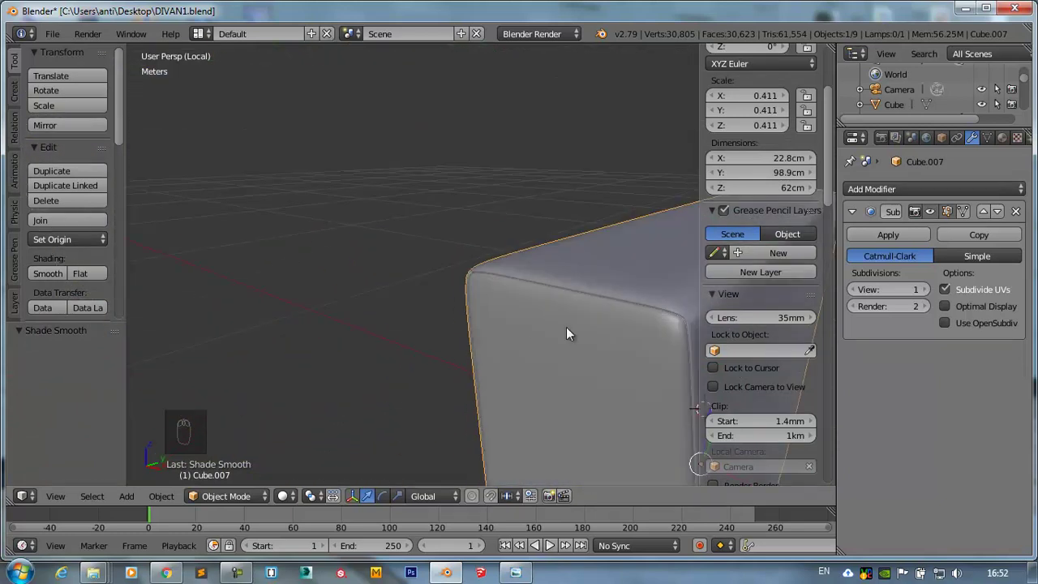
left_click_drag(408, 297, 372, 280)
key("KP_Divide")
key("KP_1")
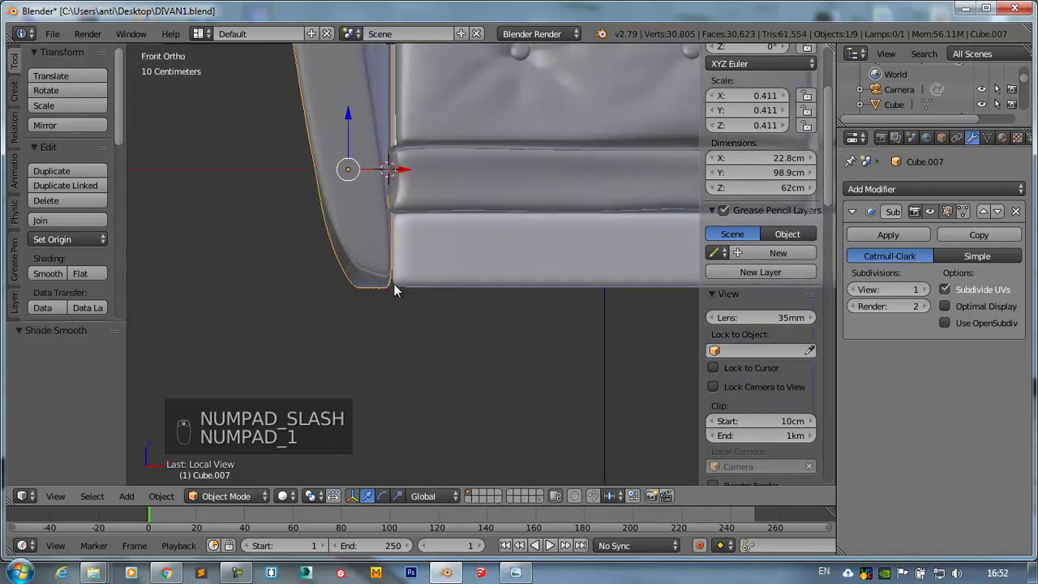
middle_click(457, 318)
left_click_drag(423, 259, 780, 287)
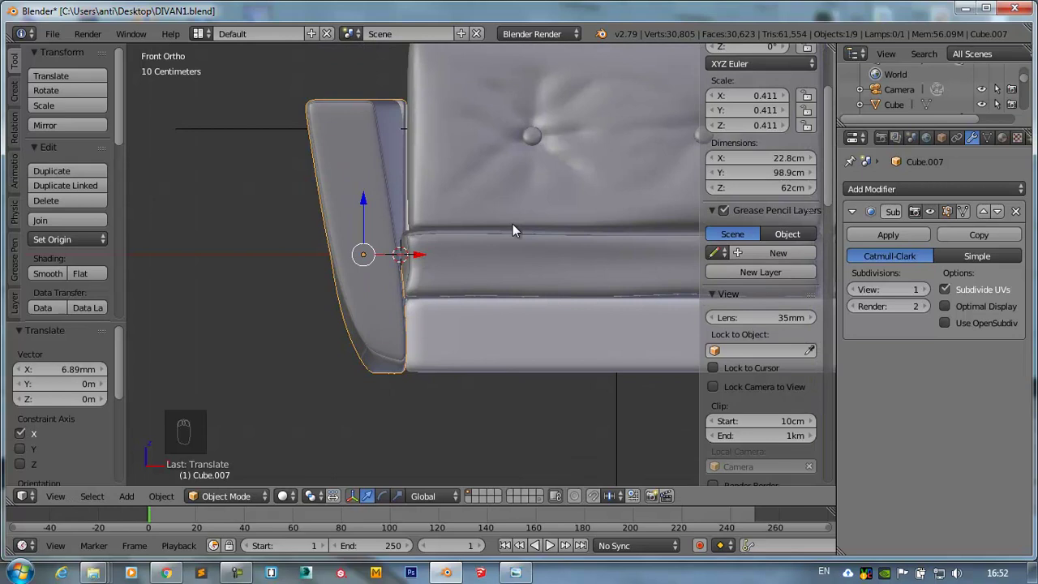
- Remove the armrest's Subdivision Surface modifier
right_click(404, 371)
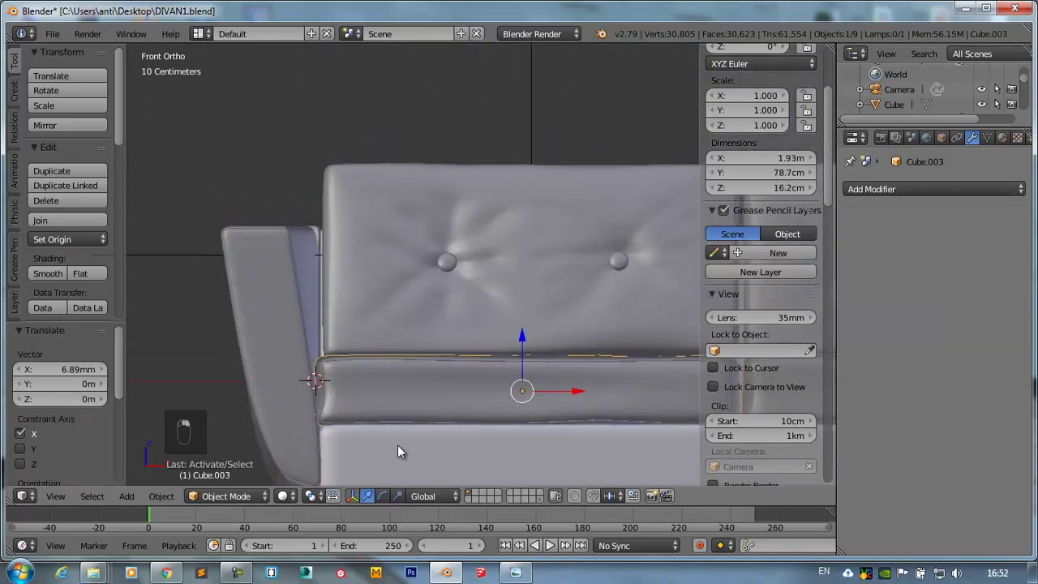
left_click_drag(262, 323, 543, 220)
left_click_drag(1025, 212, 472, 308)
middle_click(486, 315)
key("KP_1")
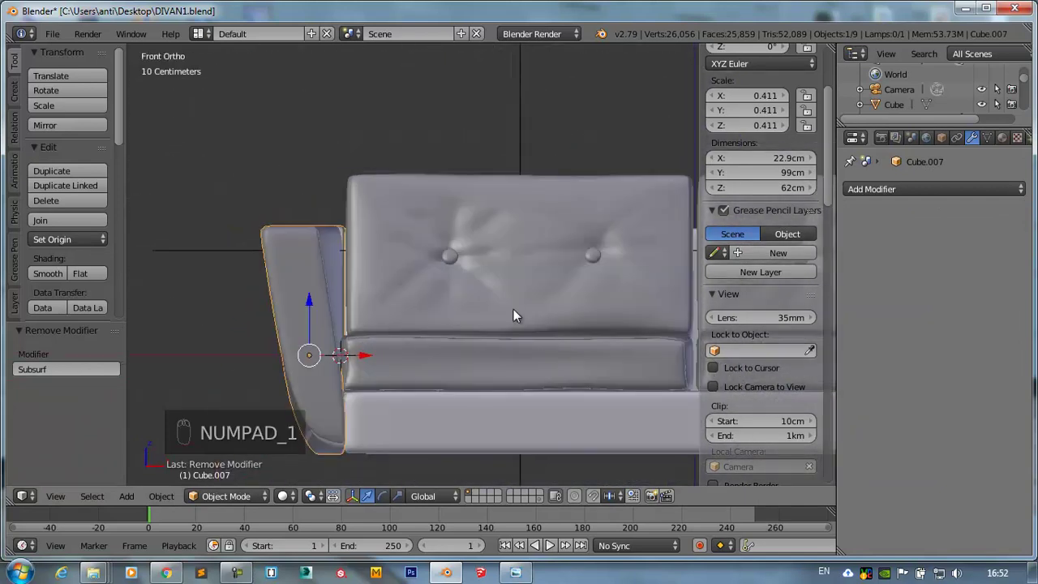
- Duplicate the armrest, mirror it and move the copy to the sofa's right end
key("shift+d")
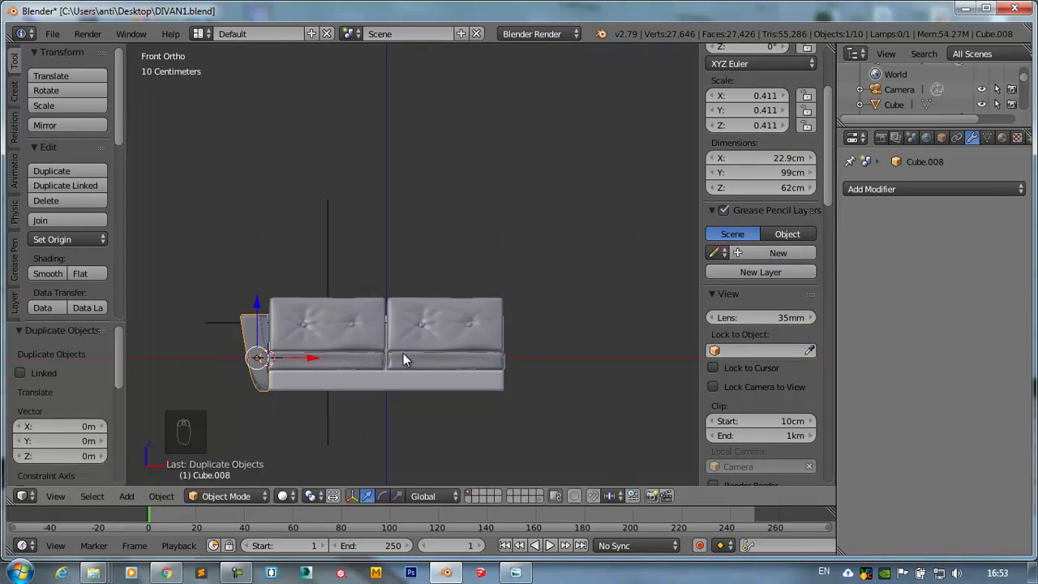
key("ctrl+m")
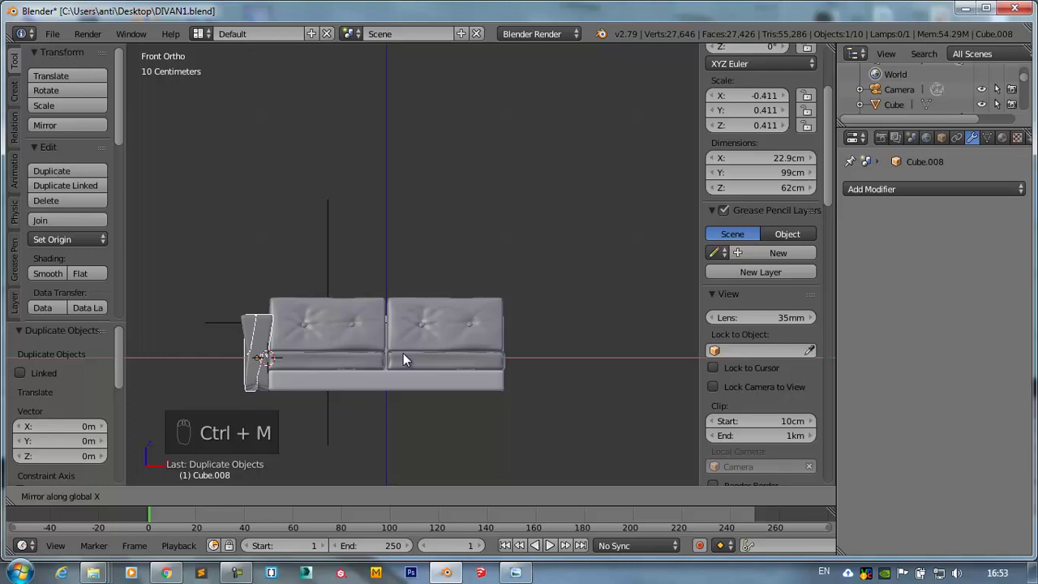
left_click_drag(336, 364, 578, 361)
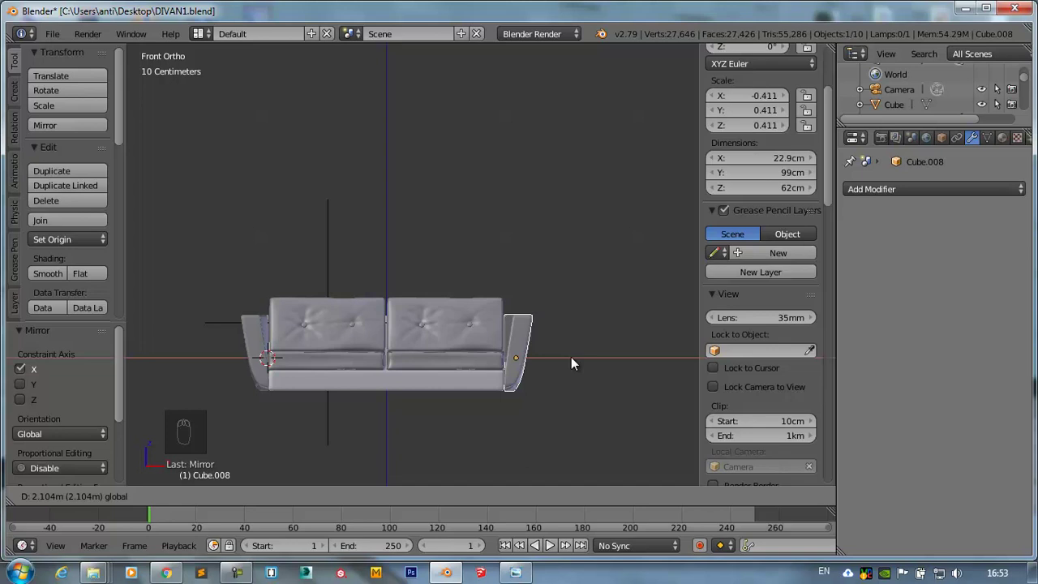
- Select all sofa pieces, join them into one object and enter Edit Mode
left_click_drag(522, 332, 572, 337)
left_click_drag(572, 337, 549, 345)
left_click_drag(550, 345, 530, 319)
left_click_drag(530, 319, 468, 343)
left_click_drag(468, 343, 390, 330)
left_click_drag(473, 365, 563, 299)
right_click(563, 298)
left_click(250, 396)
key("ctrl+j")
key("Tab")
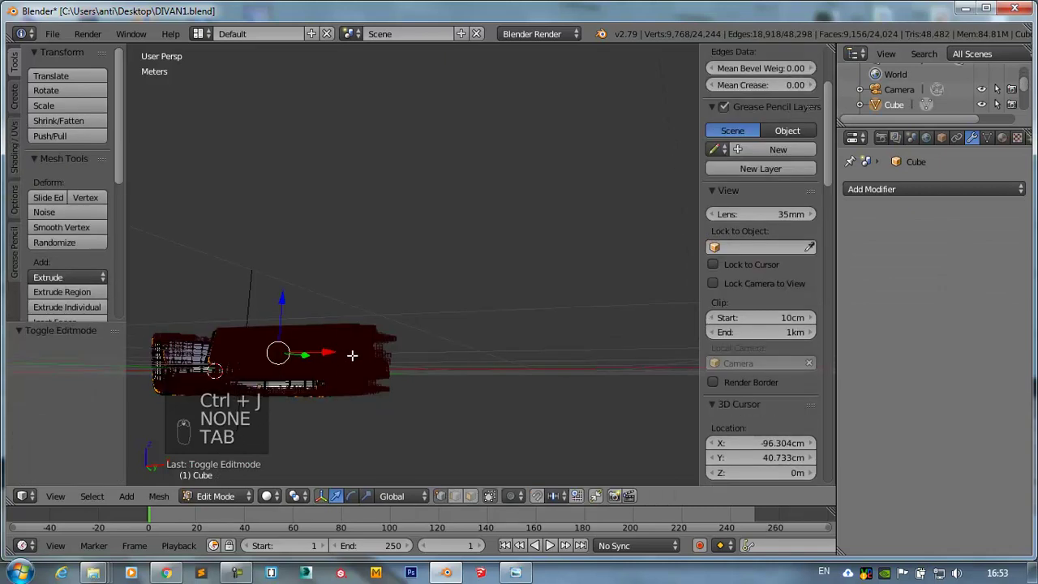
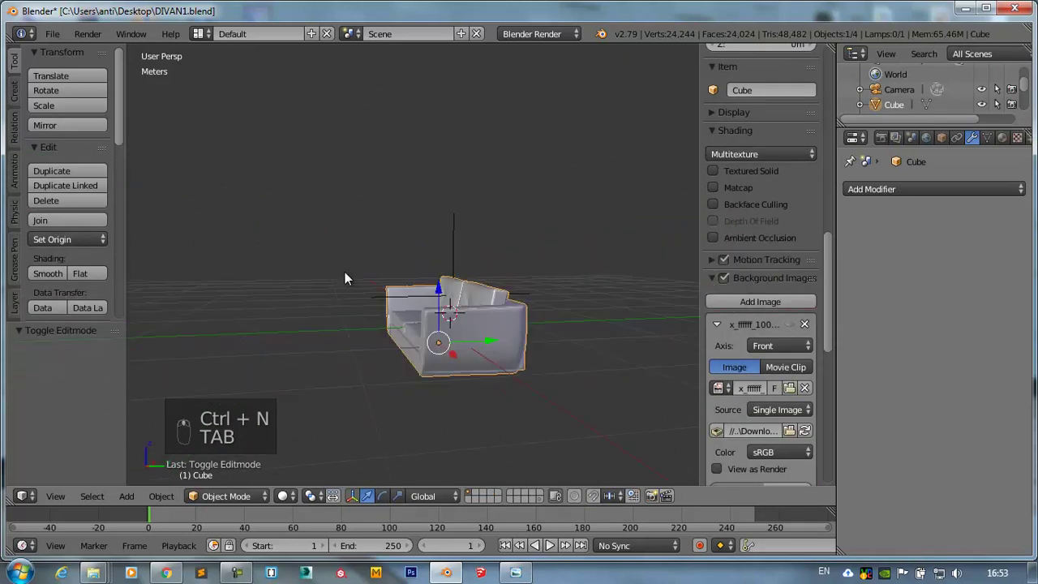
- Add a cylinder from the top view and scale it down to about 0.2 for a leg
key("KP_7")
left_click_drag(287, 246, 401, 273)
key("shift+a")
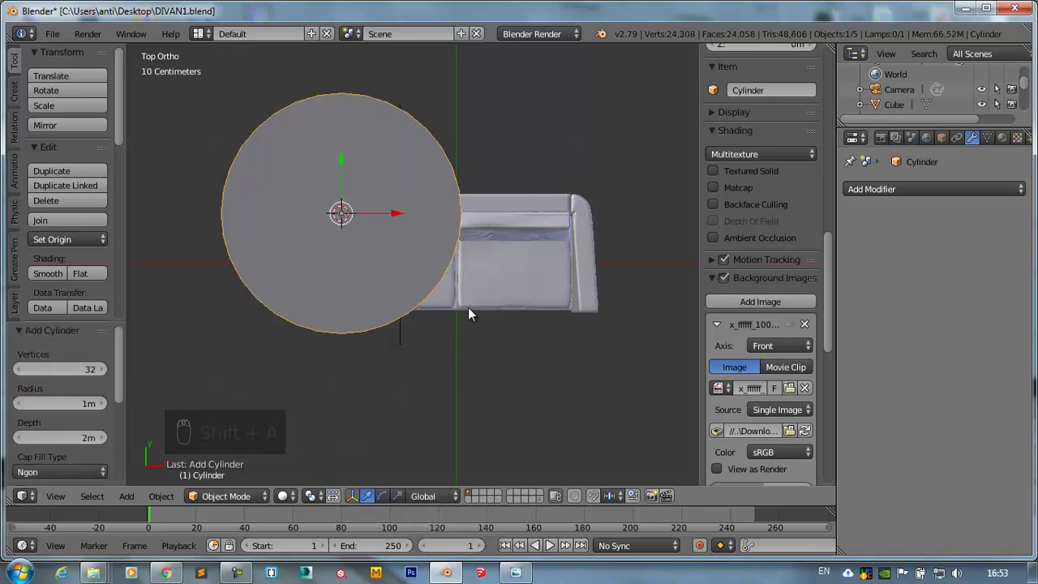
key("s")
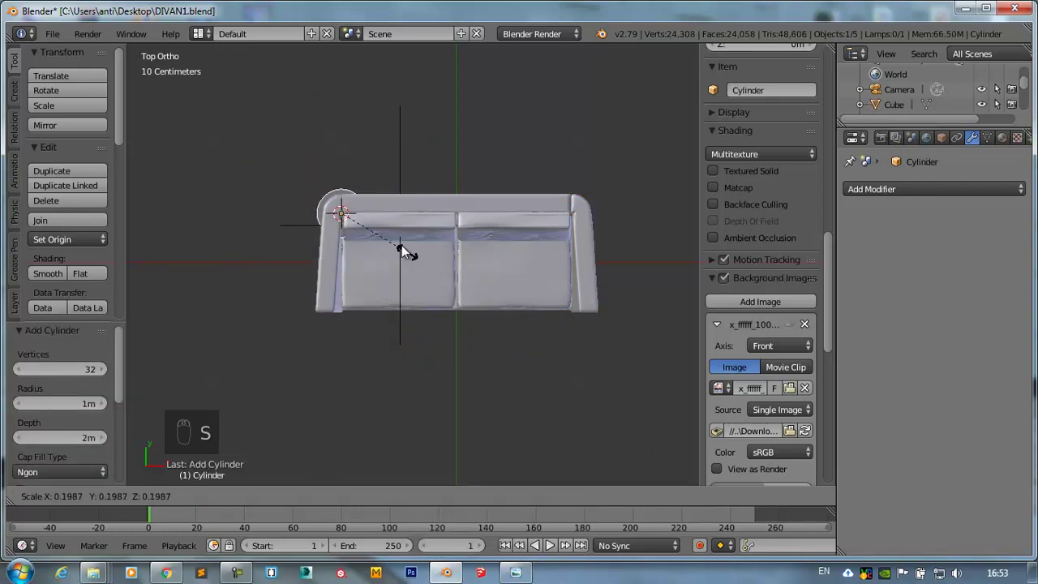
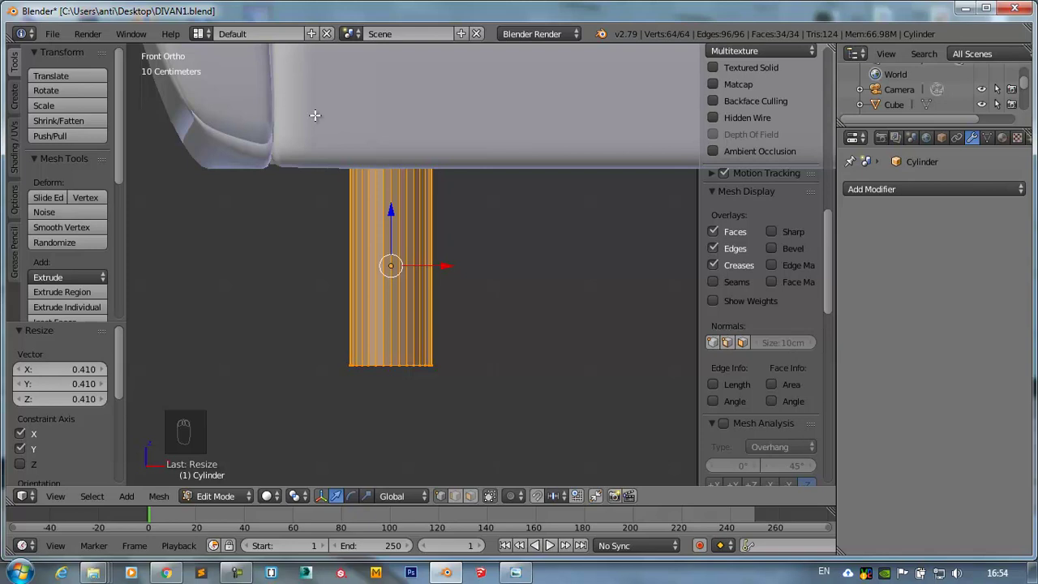
- Give the cylinder a Subdivision Surface modifier, shade it smooth and isolate it for editing
key("ctrl+1")
key("`")
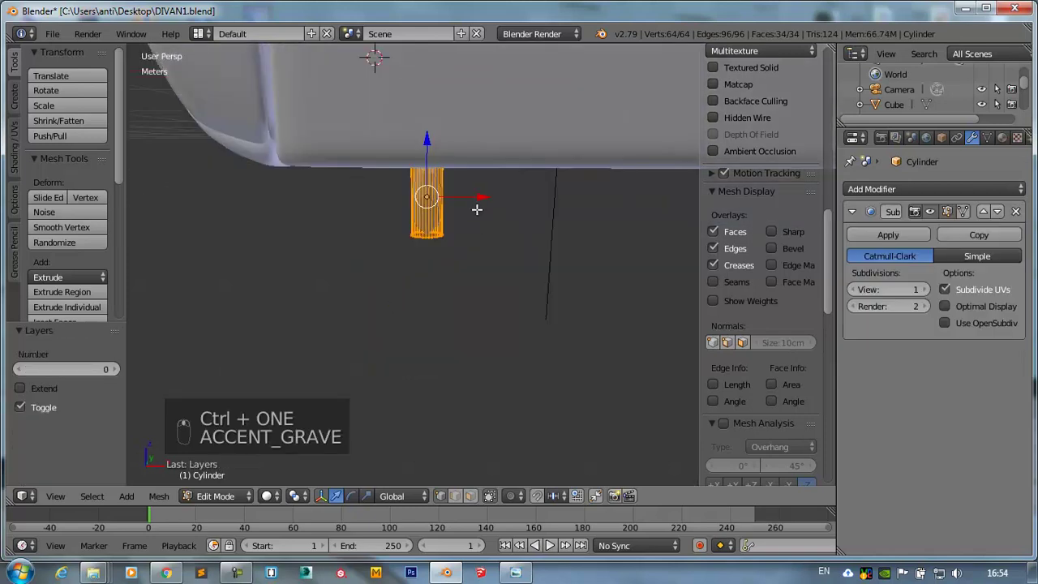
key("Tab")
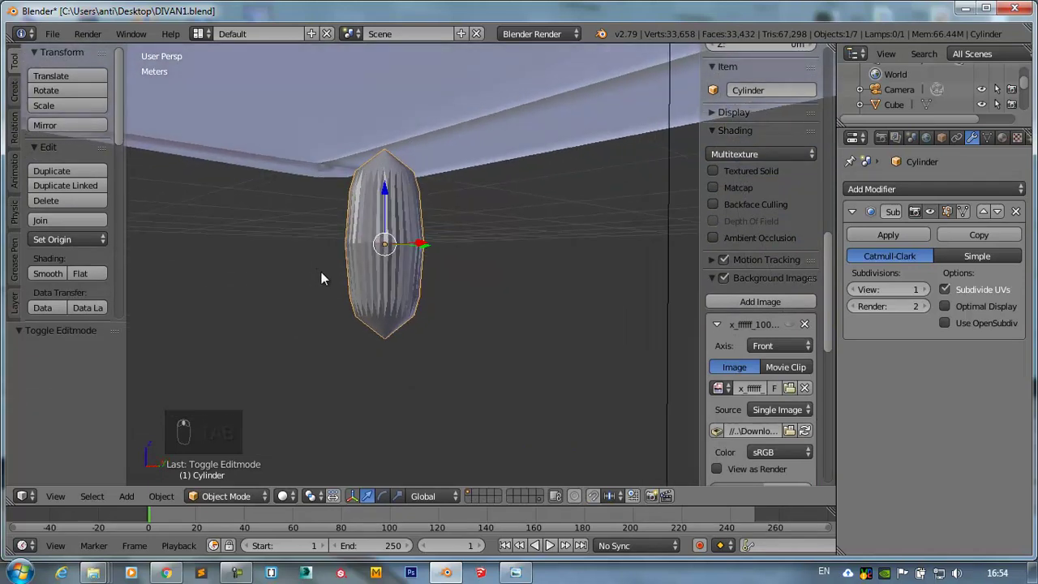
key("Tab")
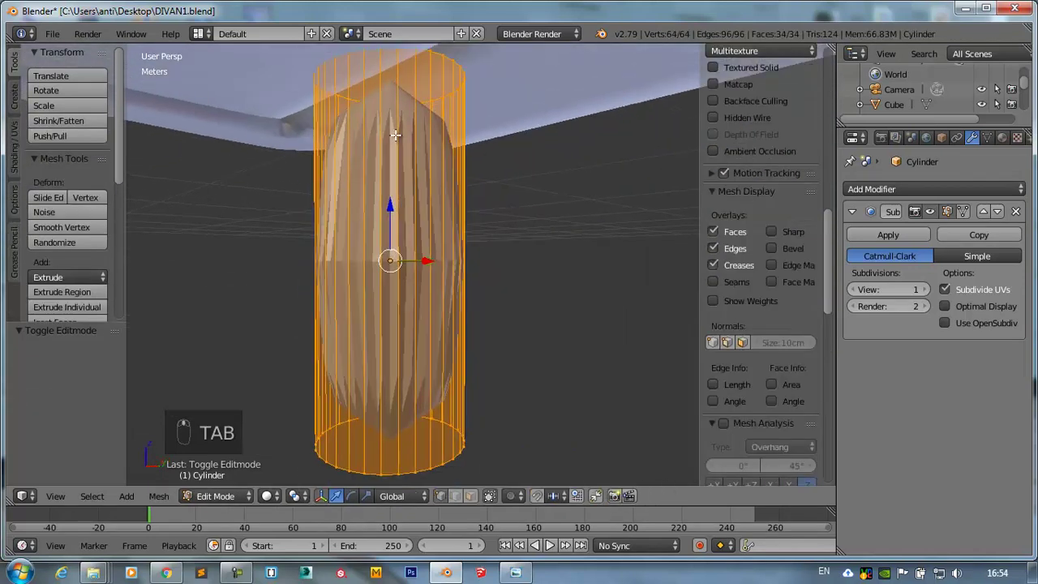
key("KP_Divide")
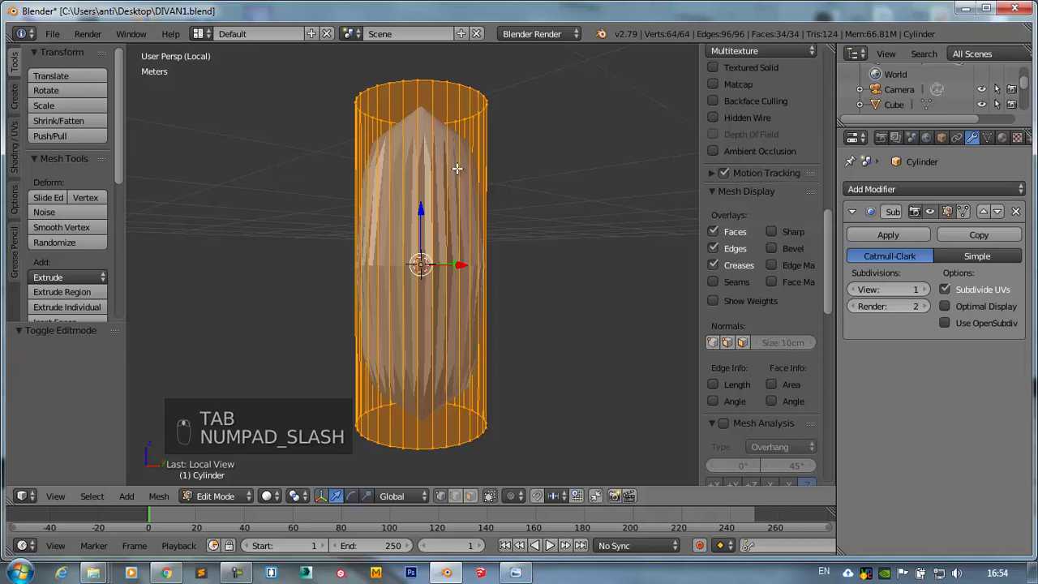
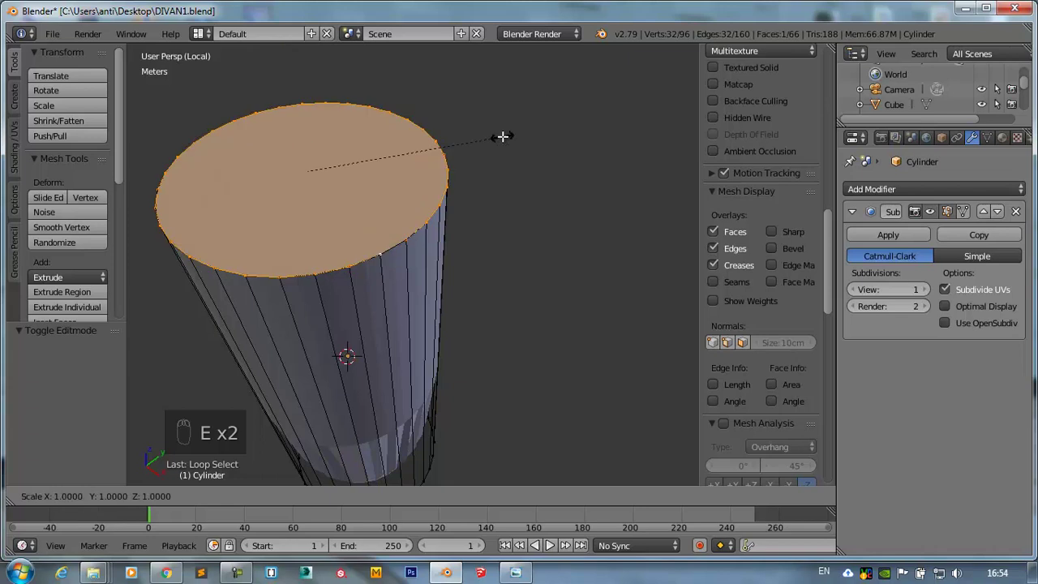
- Inset and loop-cut both ends, then scale the bottom down to taper the leg
key("s")
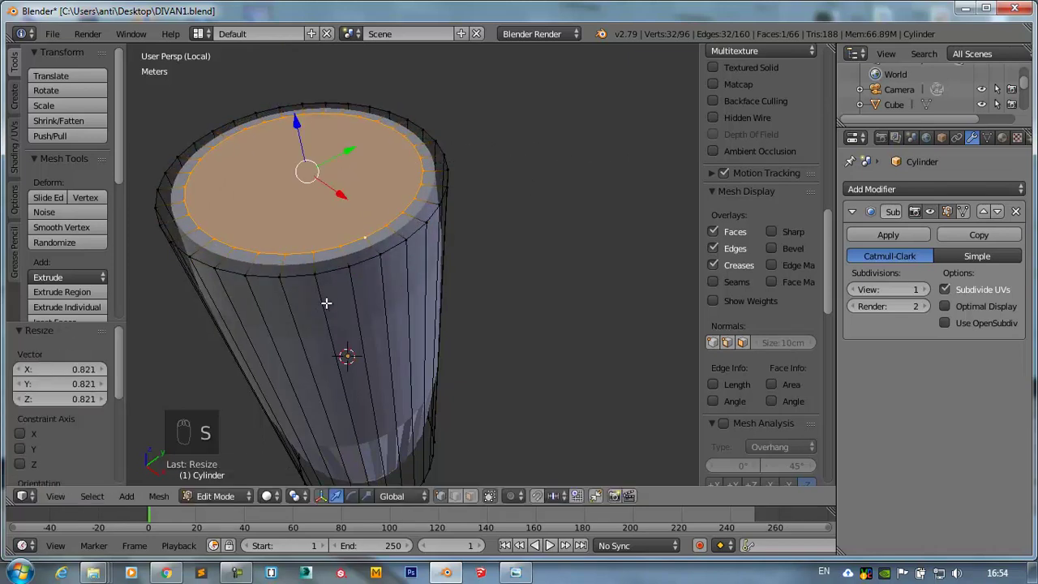
key("ctrl+r")
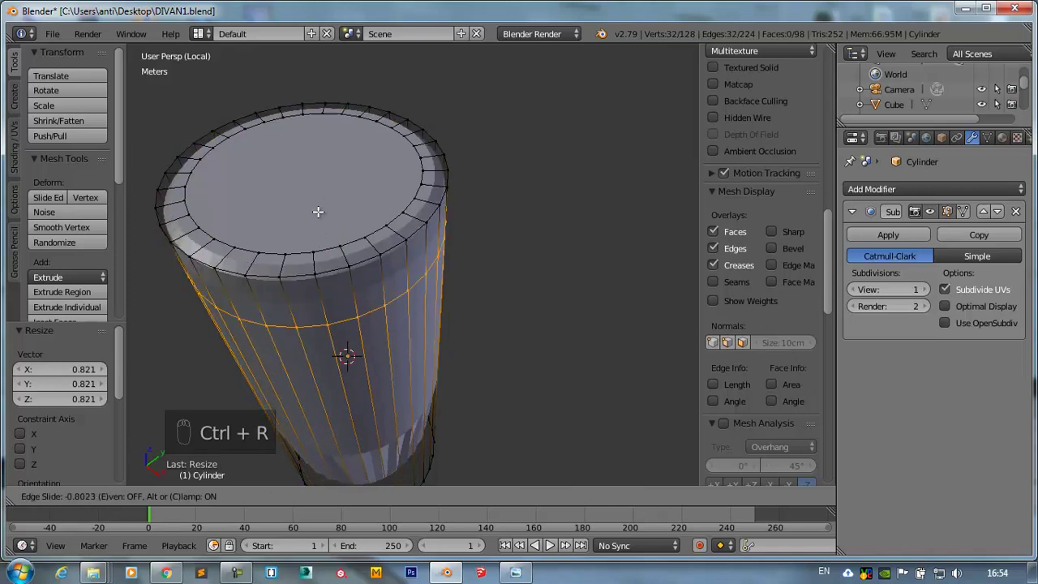
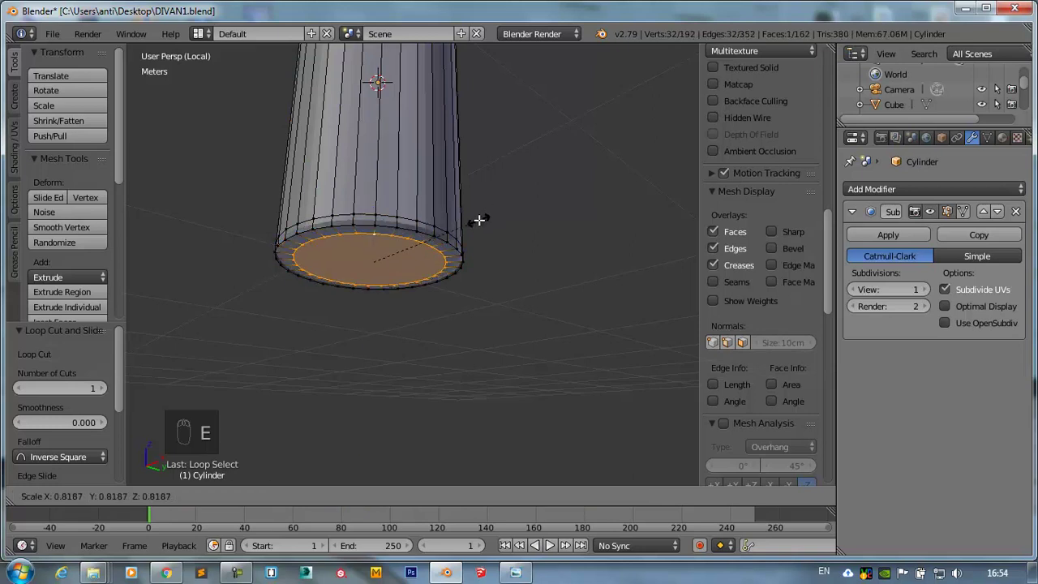
key("ctrl+KP_Add")
key("s")
key("KP_1")
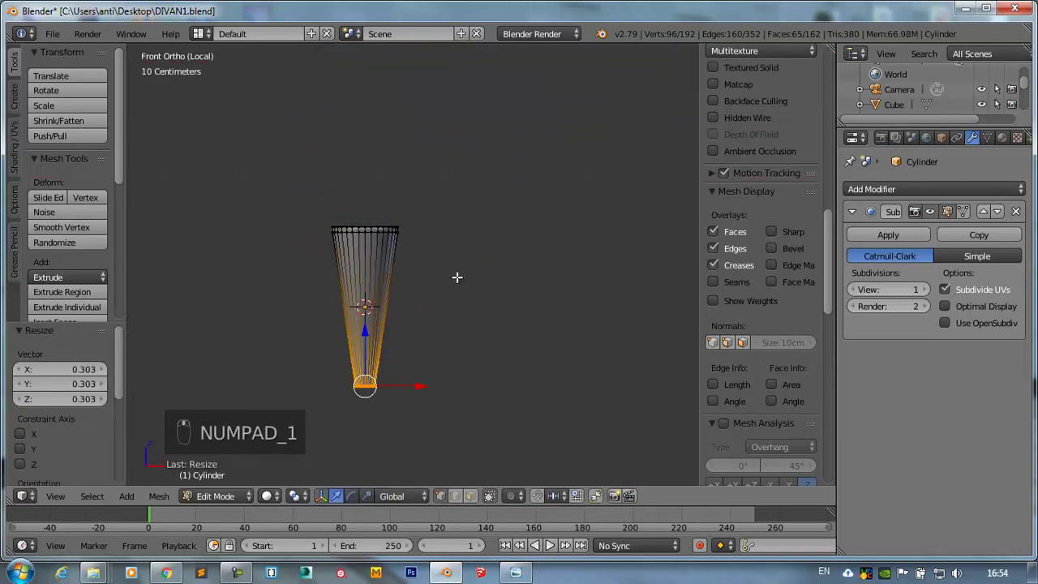
key("s")
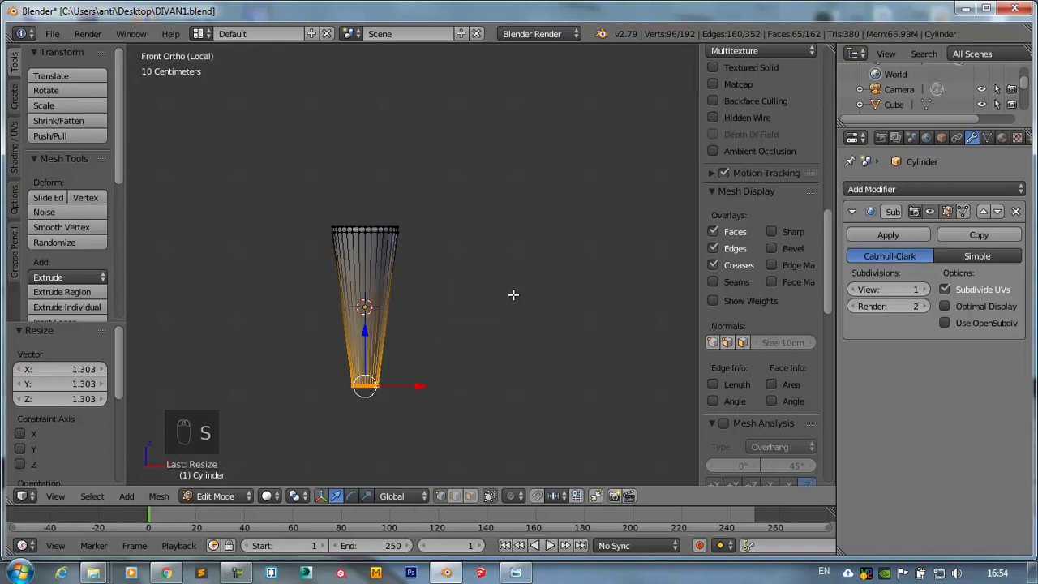
key("KP_Divide")
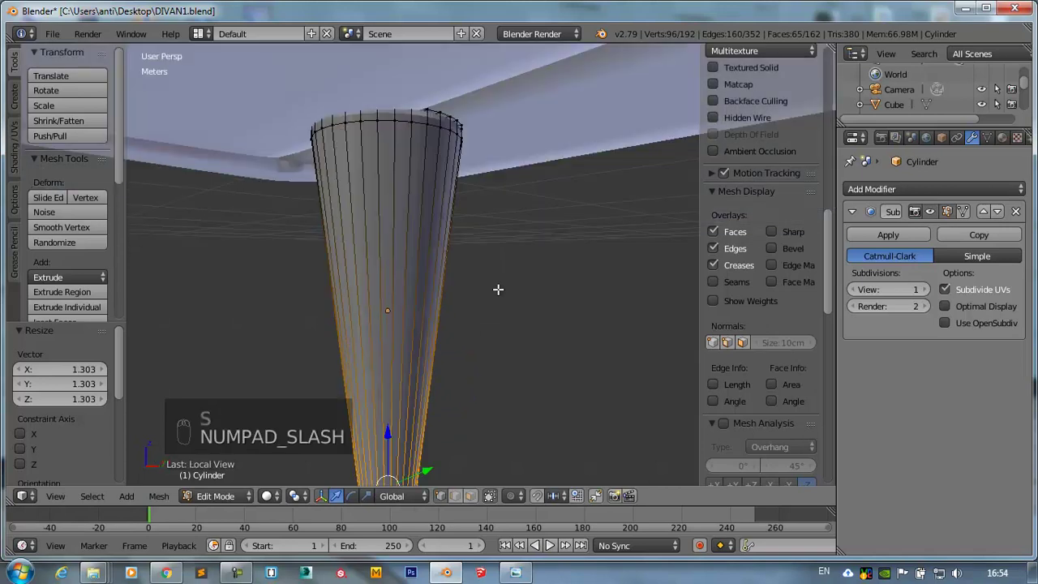
- Bring the sofa back into view and move the leg under its left corner, checking height from the front
key("KP_7")
left_click(504, 289)
key("z")
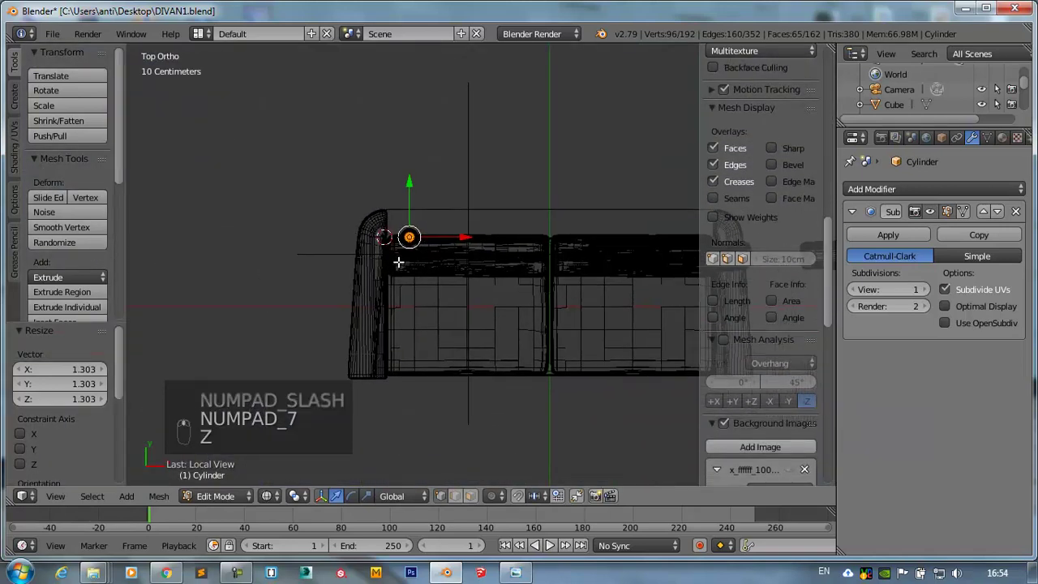
key("Tab")
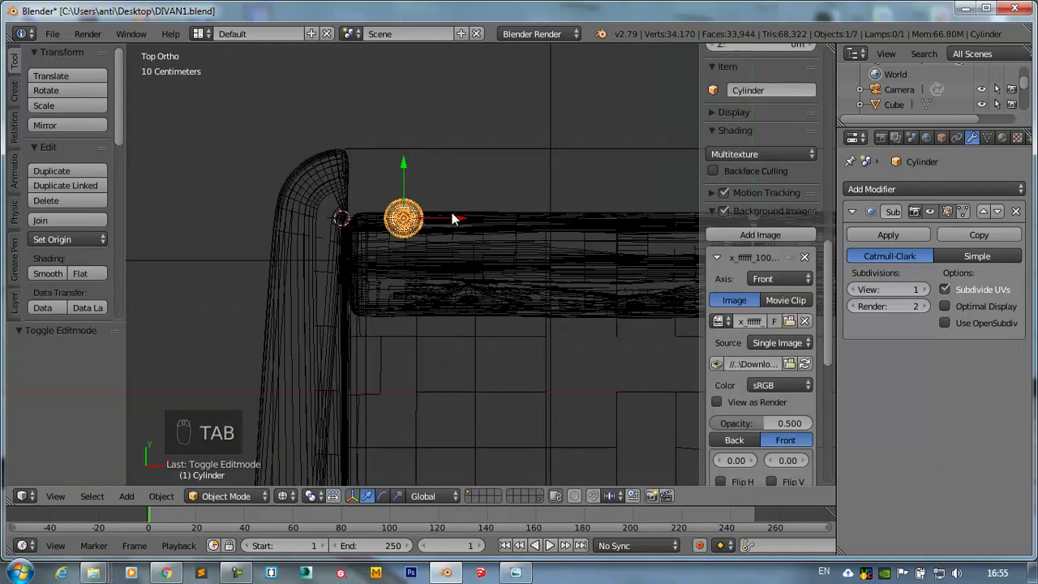
key("g")
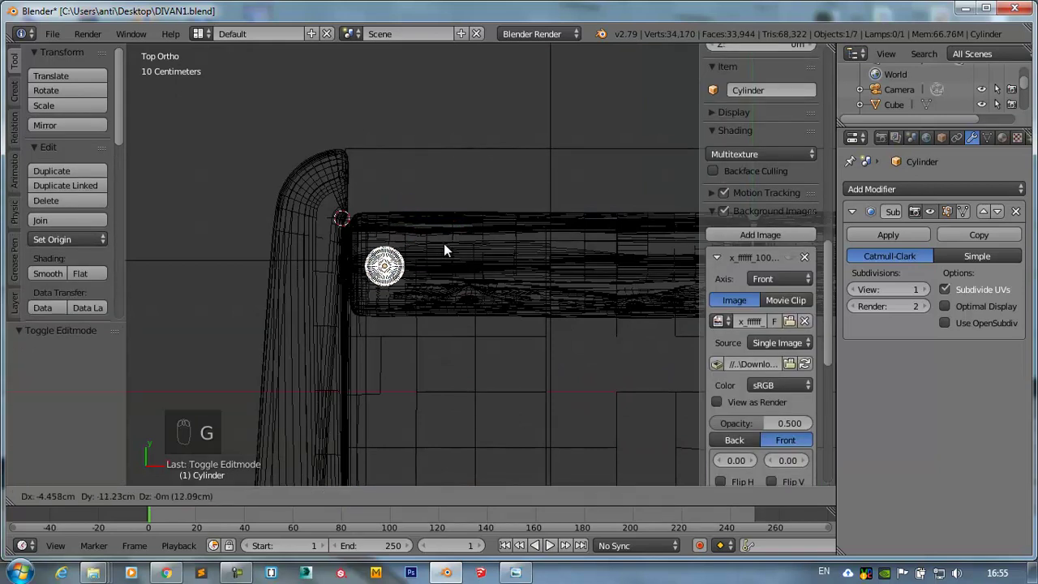
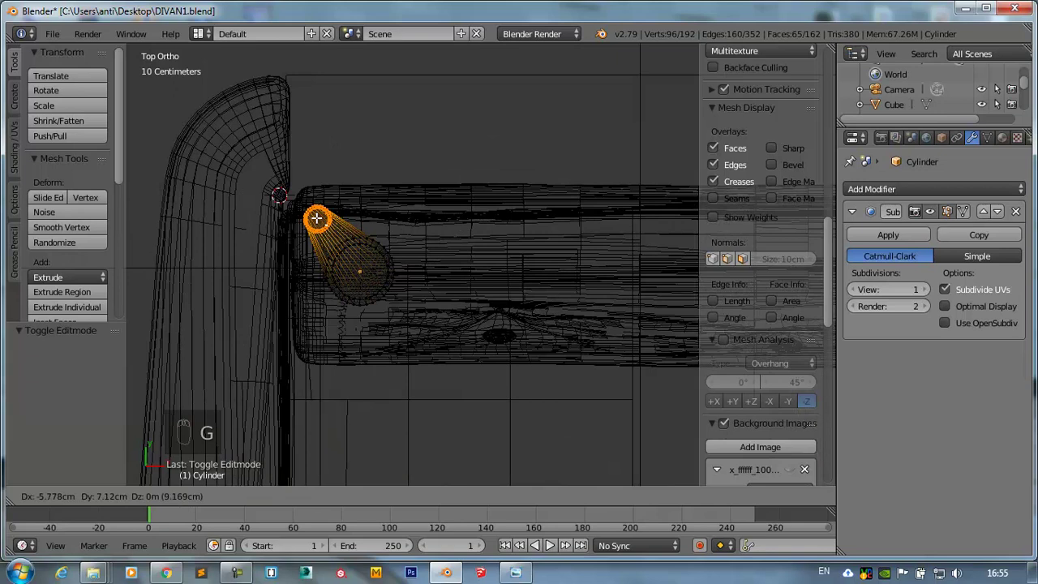
key("KP_1")
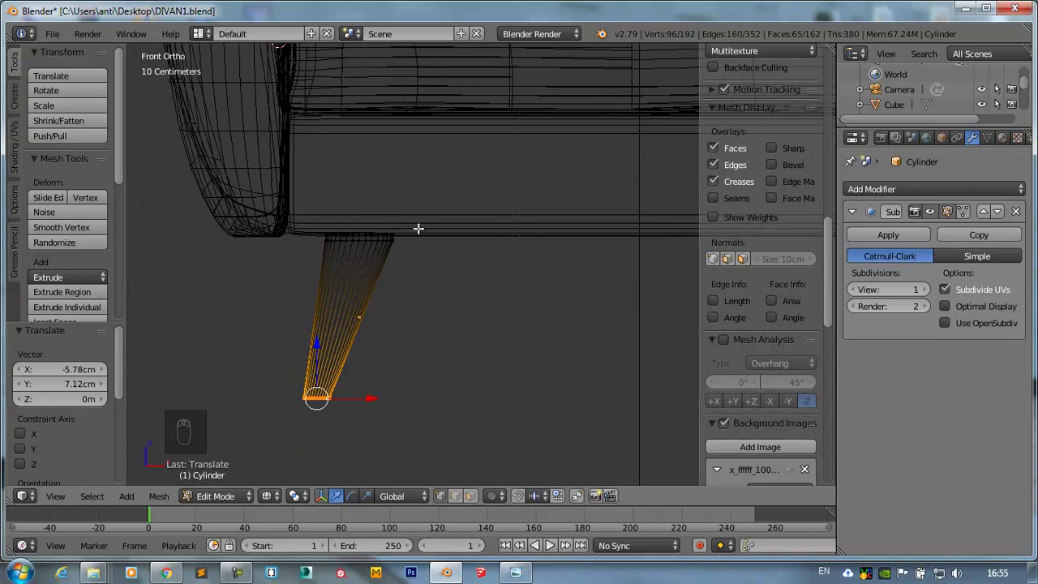
key("Tab")
- Duplicate the tapered leg and mirror the copy along X toward the opposite front corner
key("KP_7")
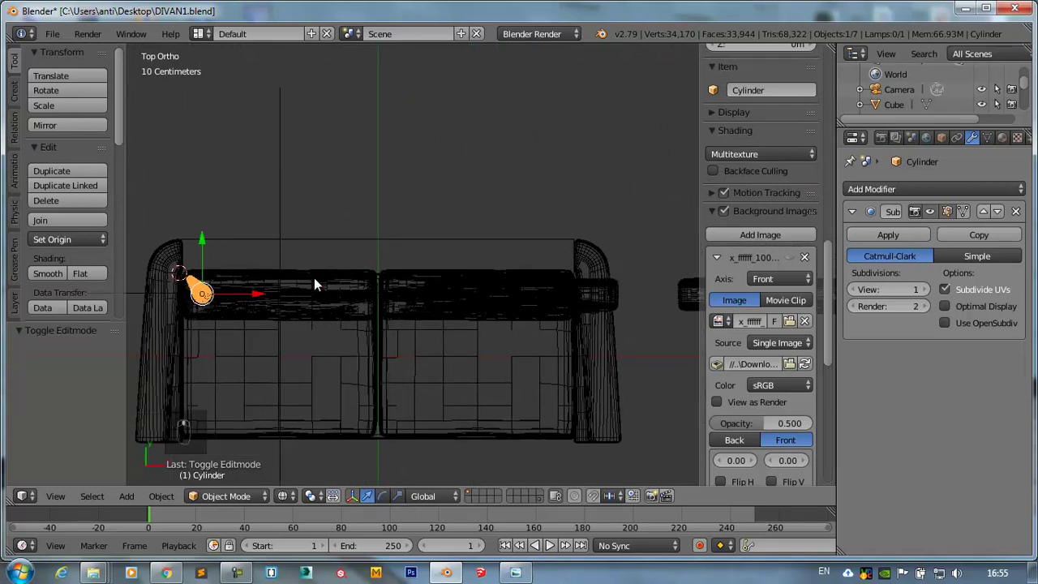
key("shift+d")
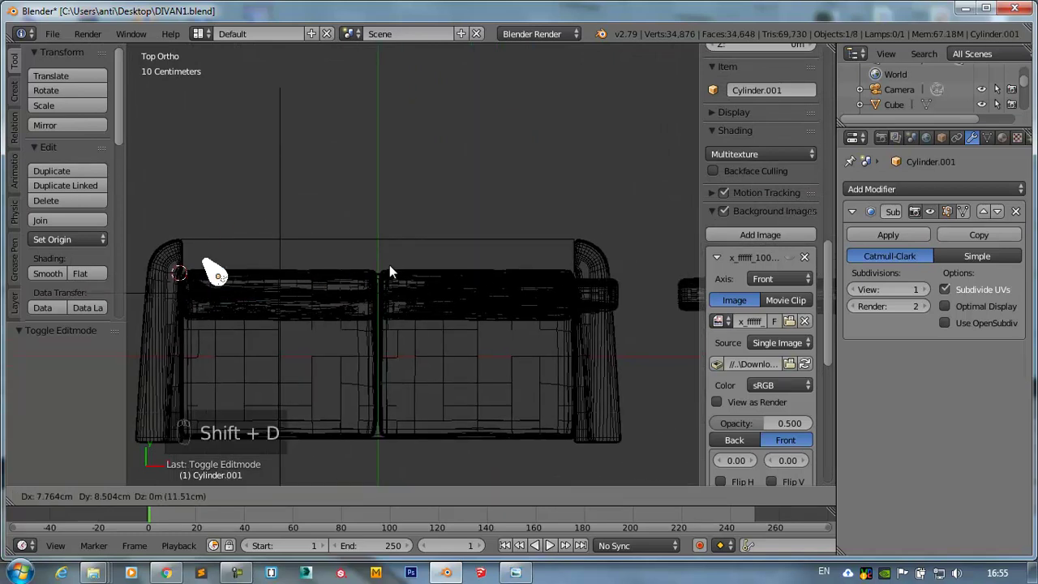
key("ctrl+m")
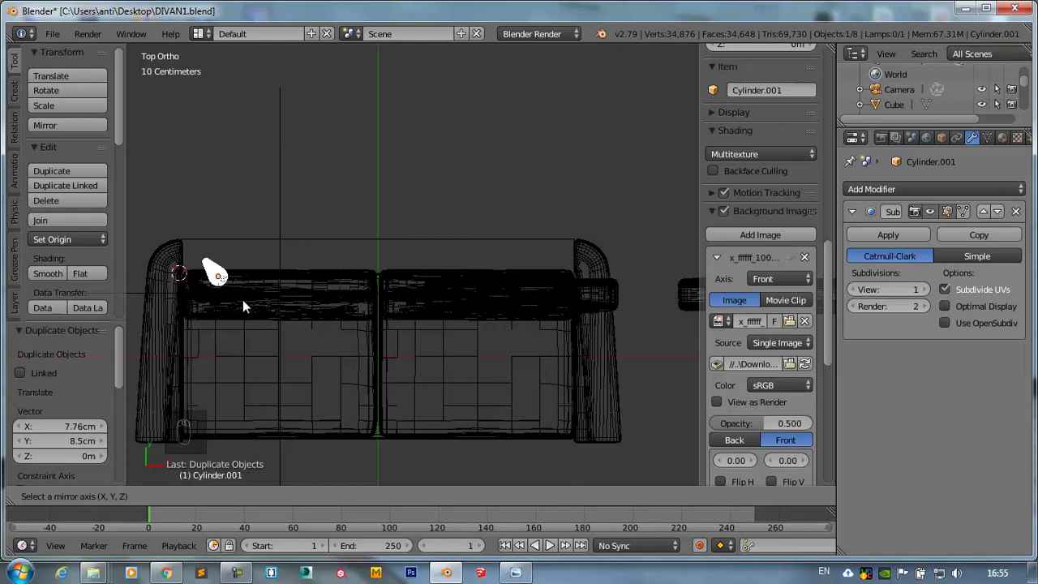
left_click_drag(198, 273, 622, 239)
key("x")
left_click_drag(500, 295, 565, 238)
- Mirror another copy under the right arm and join the two front legs into one object
key("shift+d")
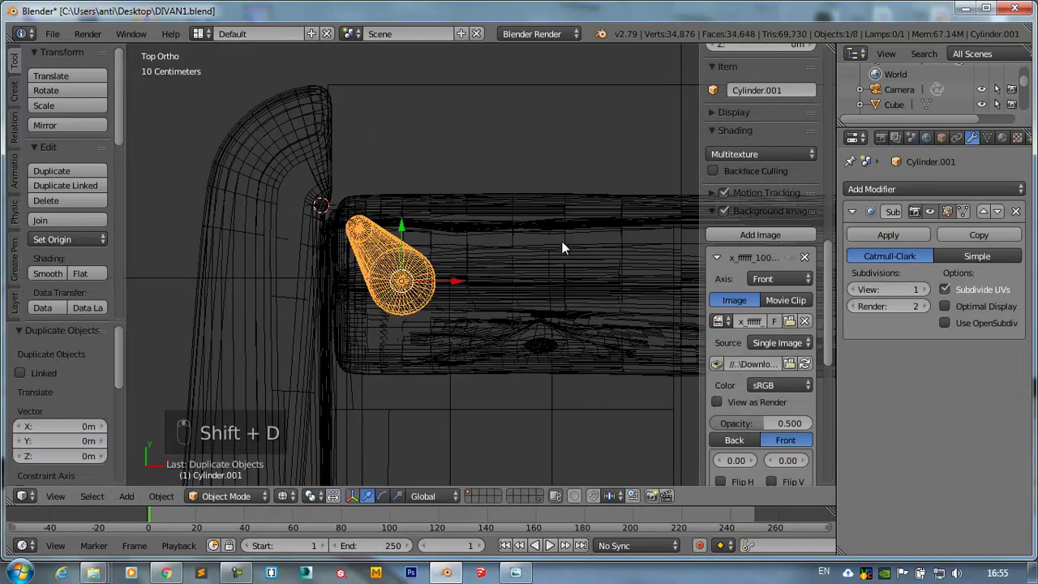
key("ctrl+m")
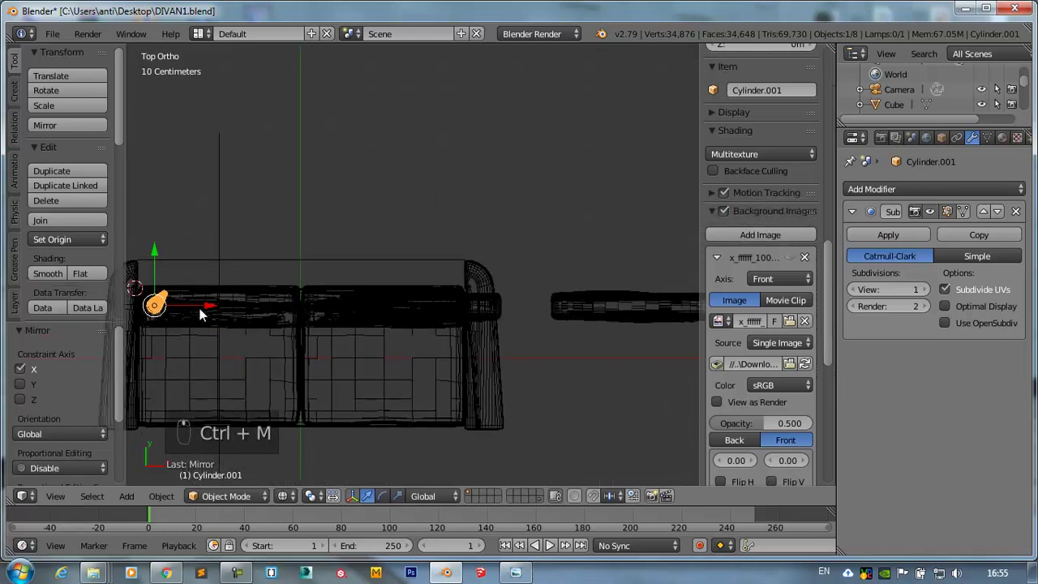
left_click(362, 309)
left_click_drag(416, 308, 514, 308)
left_click(514, 308)
left_click_drag(239, 332, 211, 275)
left_click_drag(211, 275, 336, 316)
key("ctrl+j")
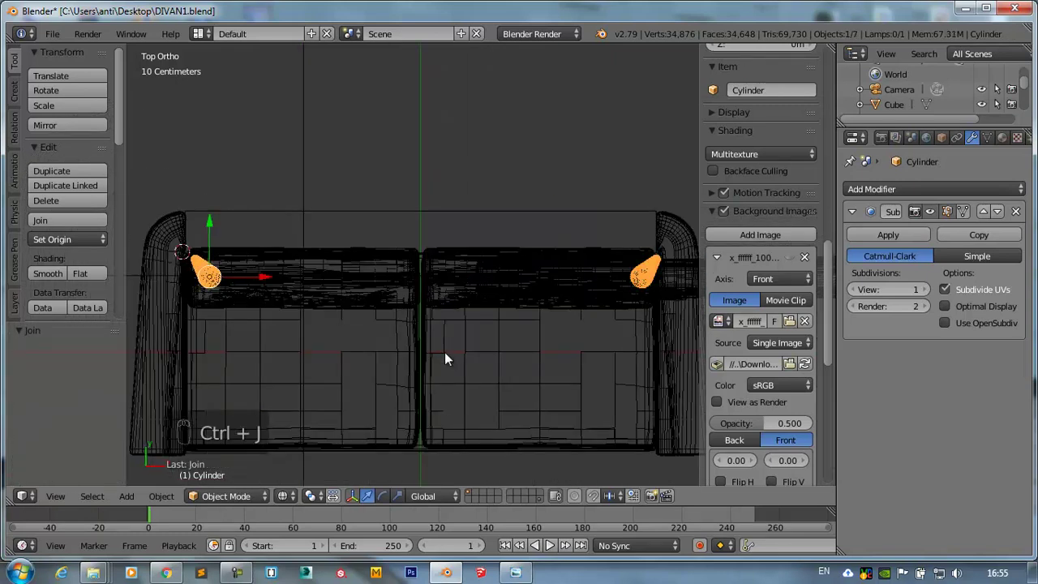
- Duplicate the front pair, flip it to the rear edge and join all four legs together
left_click_drag(474, 301, 478, 300)
key("shift+d")
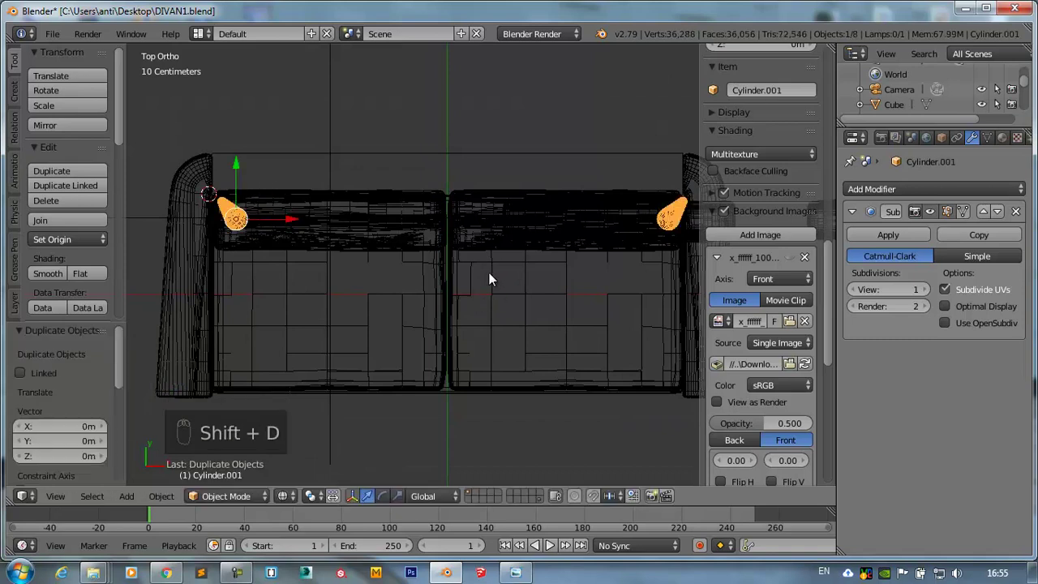
key("ctrl+m")
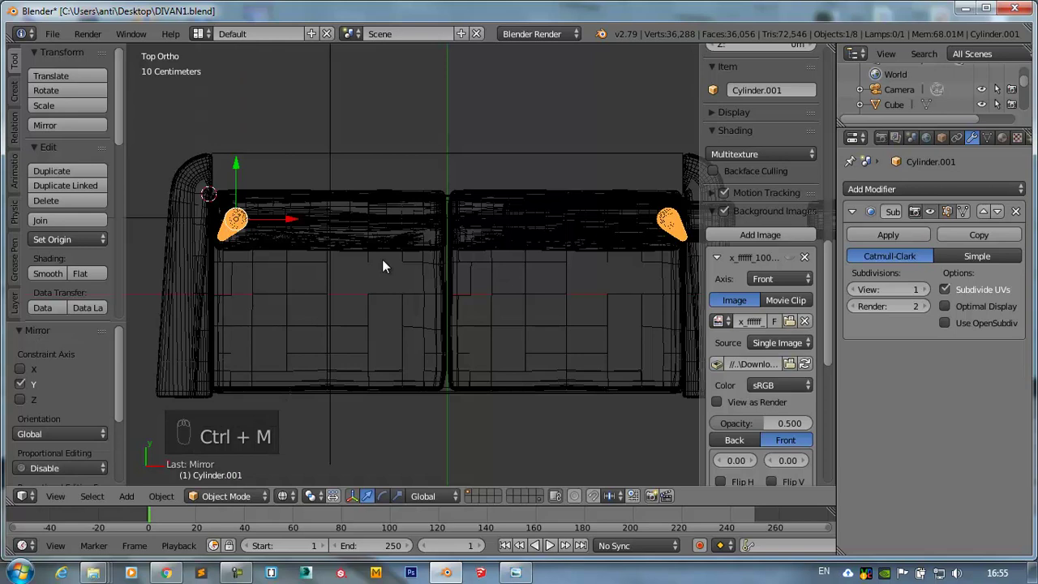
left_click_drag(246, 166, 243, 313)
left_click_drag(245, 218, 312, 248)
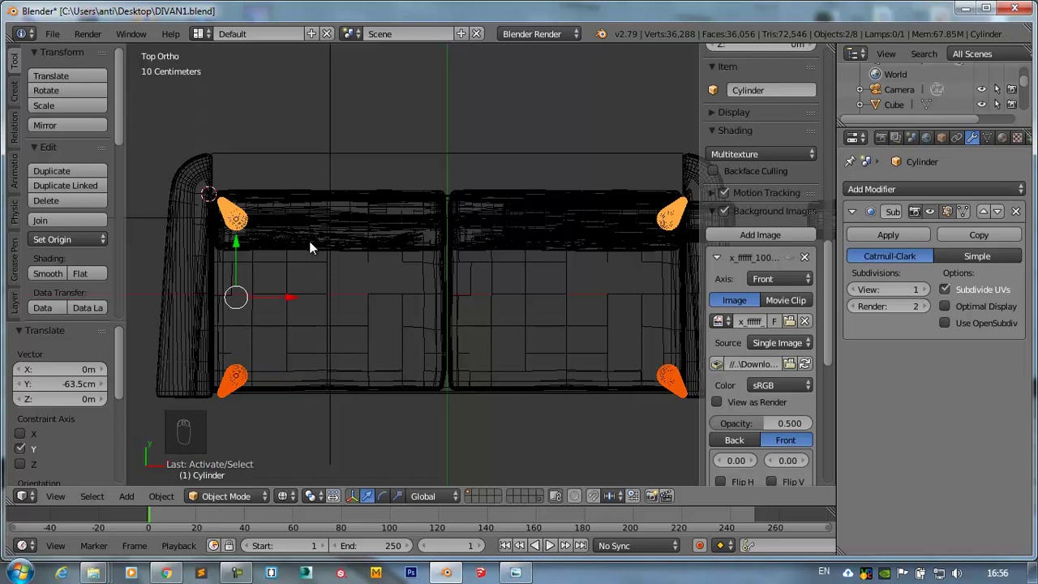
key("ctrl+j")
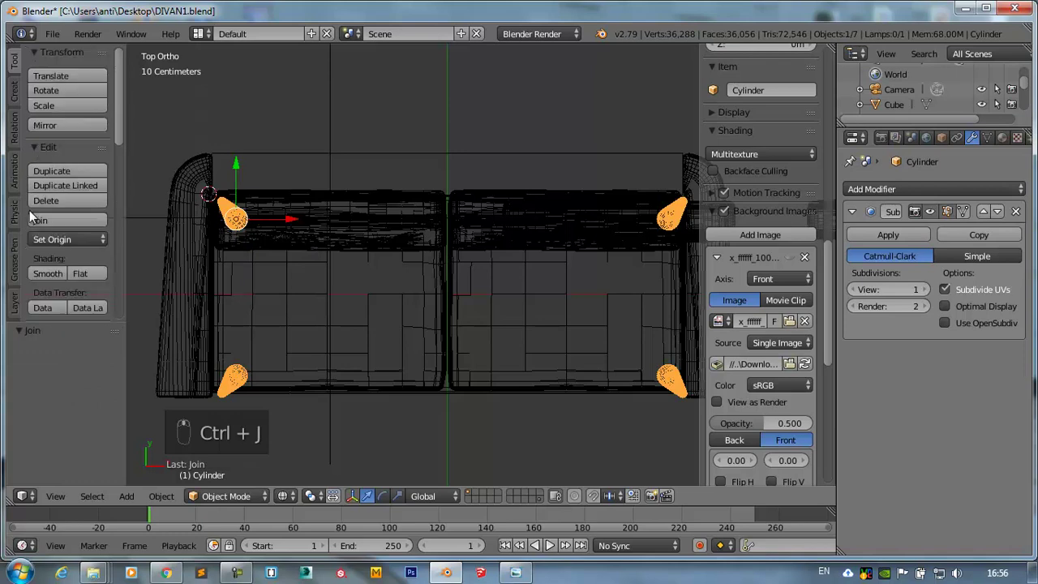
left_click_drag(53, 215, 64, 228)
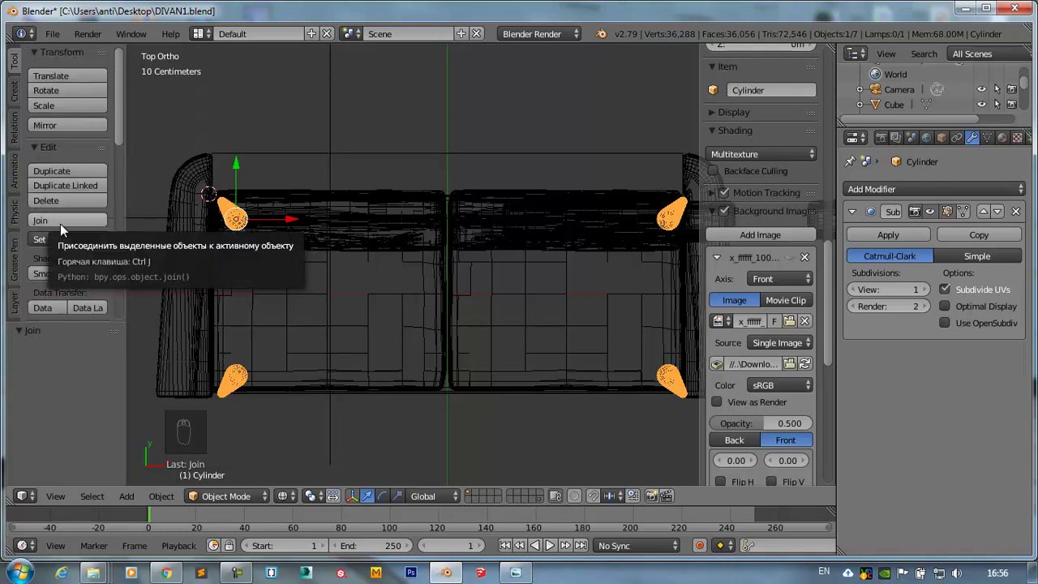
- Recalculate the joined legs' normals in Edit Mode so all faces point outward
left_click(386, 292)
key("KP_1")
key("z")
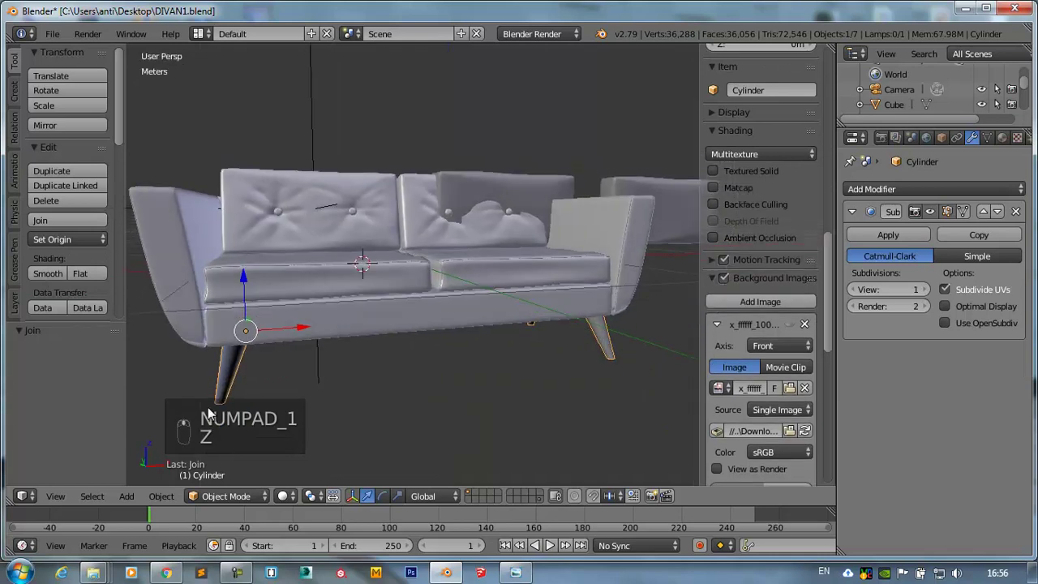
key("Tab")
key("a")
key("a")
key("ctrl+m")
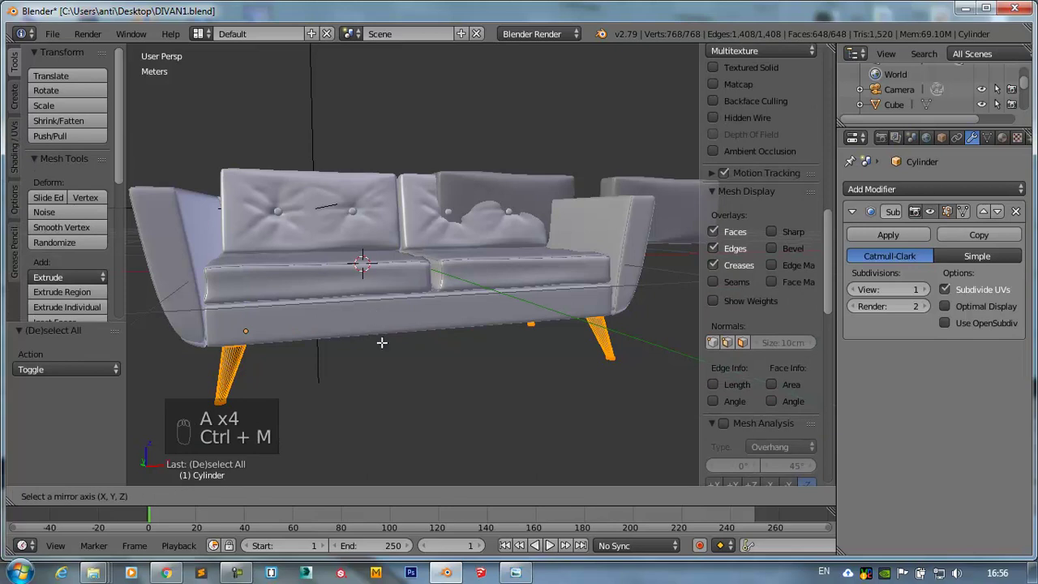
key("ctrl+n")
key("Tab")
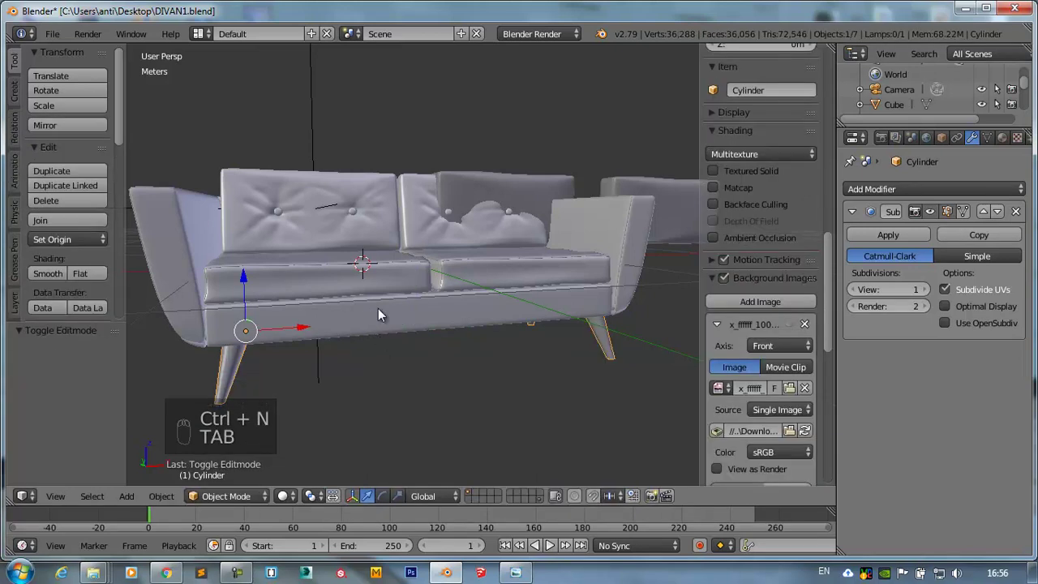
- Join the legs into the sofa body and send the two loose cushion pads to another layer
right_click(380, 314)
key("ctrl+j")
key("g")
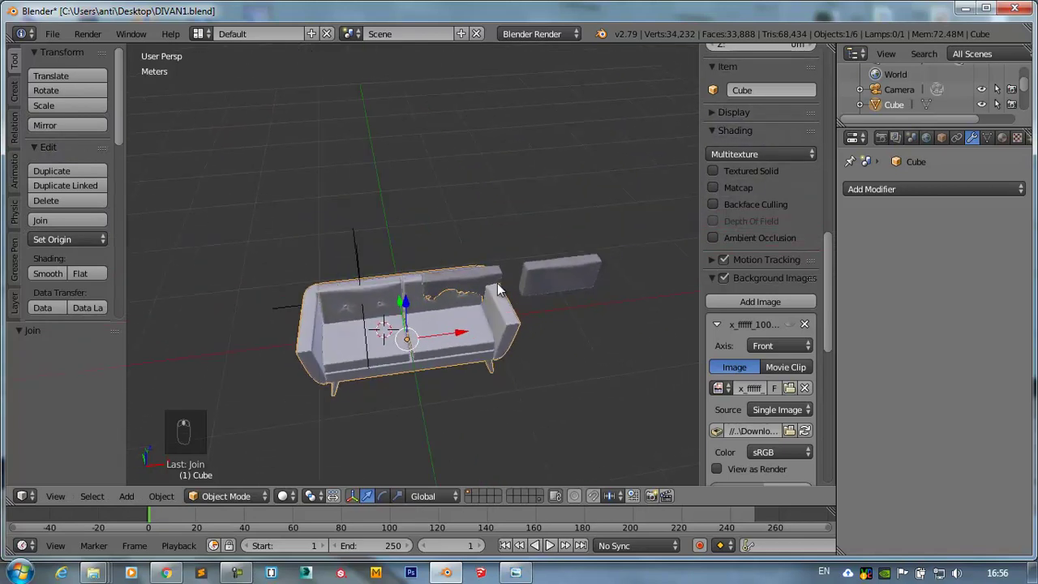
left_click_drag(499, 284, 810, 308)
key("m")
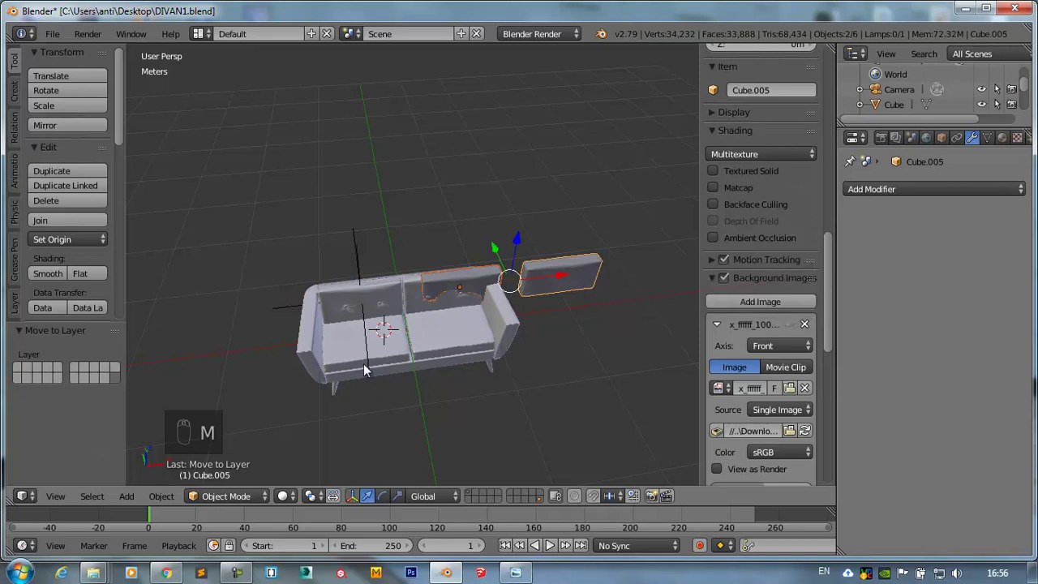
left_click_drag(545, 502, 226, 383)
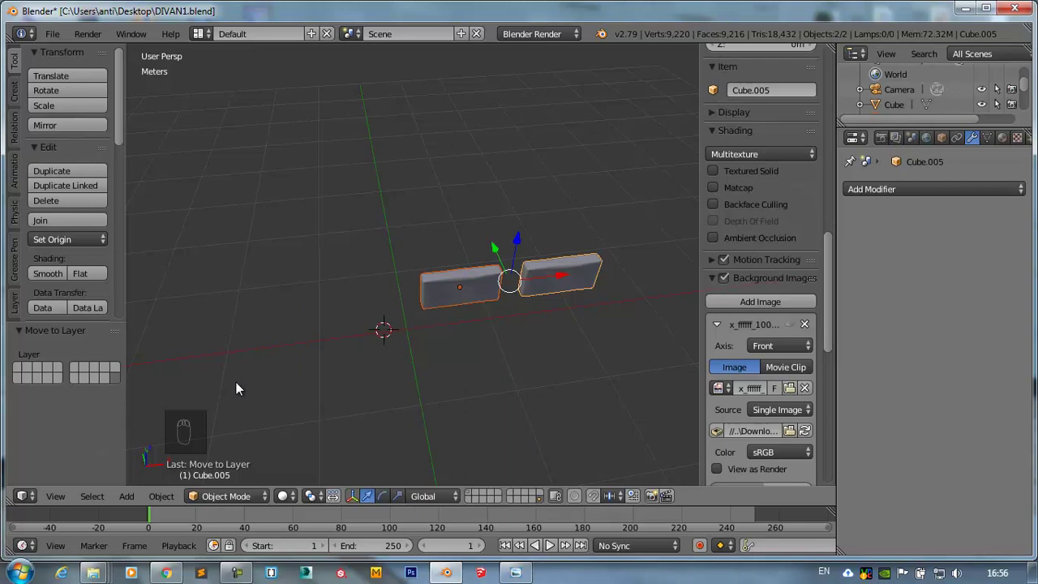
- Check the pads' layer, return to the sofa's layer and delete the leftover force field
key("`")
key("`")
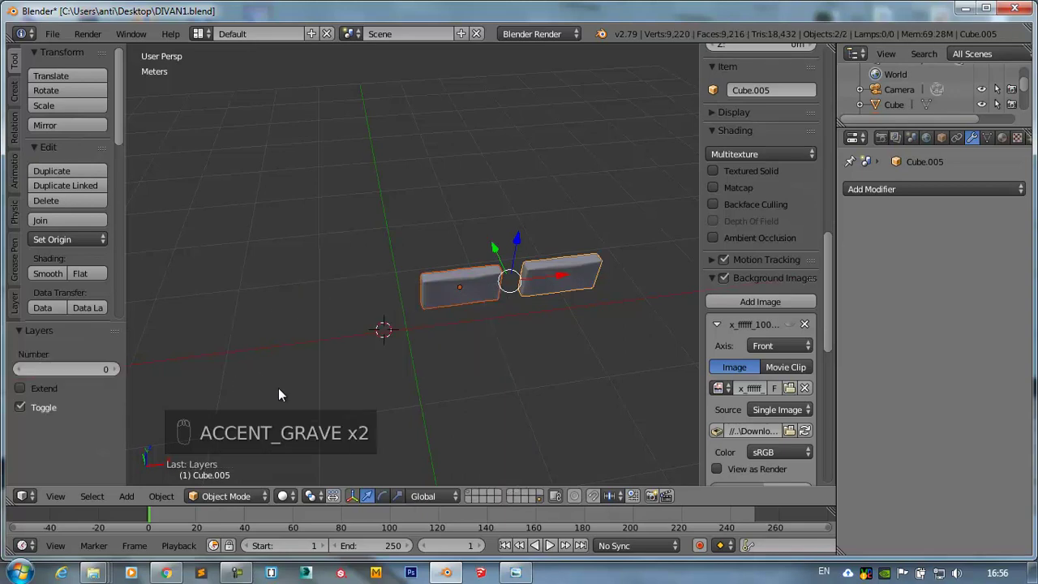
left_click_drag(470, 500, 381, 271)
left_click_drag(356, 269, 357, 269)
key("Delete")
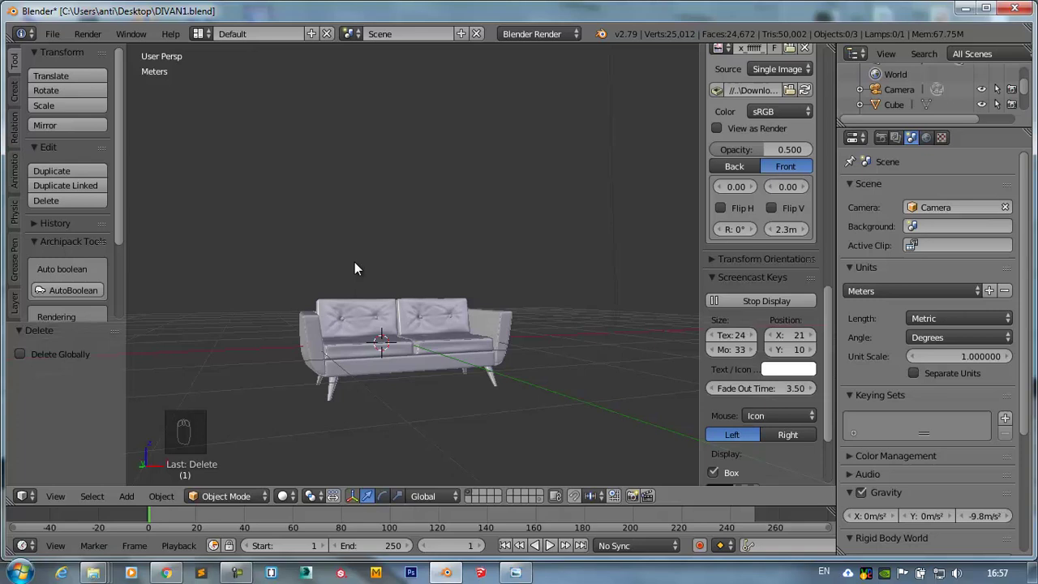
- Add a mesh plane under the sofa and scale it up into a large floor
key("KP_1")
left_click(234, 357)
right_click(445, 327)
left_click_drag(449, 292, 453, 265)
left_click(452, 265)
key("shift+c")
key("shift+a")
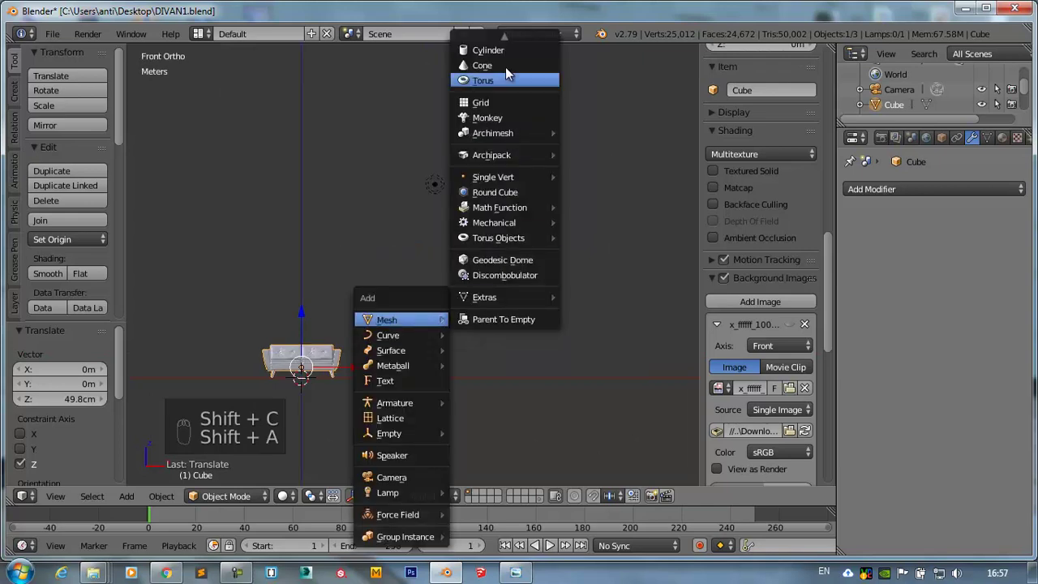
key("s")
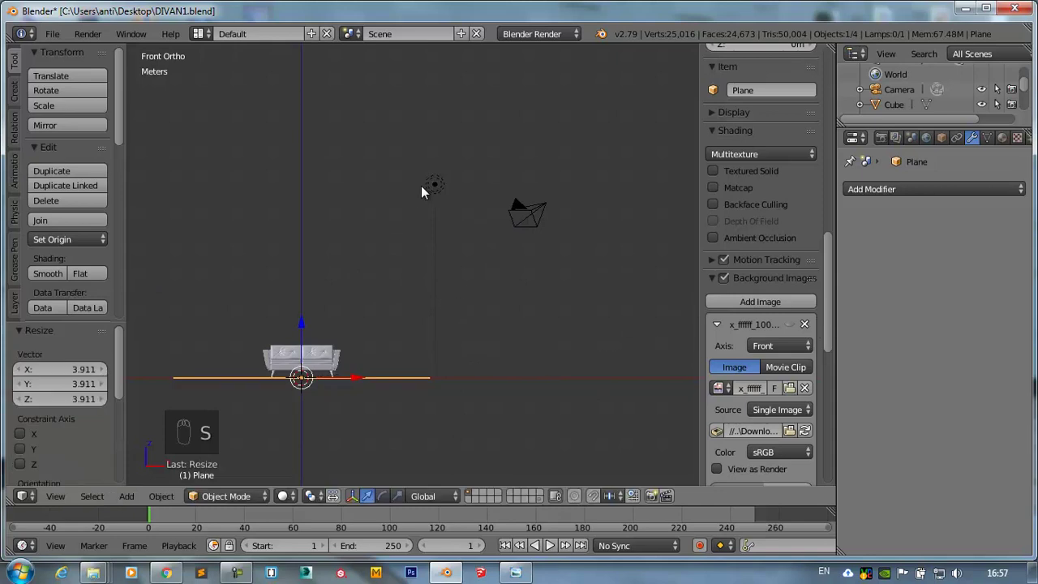
left_click_drag(429, 193, 427, 194)
- Reposition the point lamp from front and side views, then duplicate it as Lamp.001
key("KP_1")
key("KP_4")
key("KP_1")
key("g")
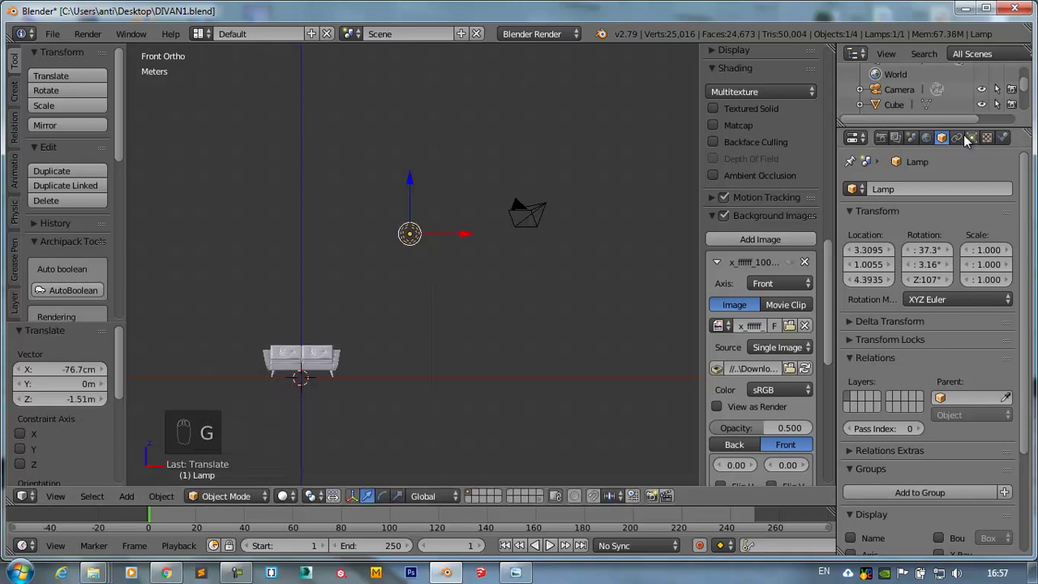
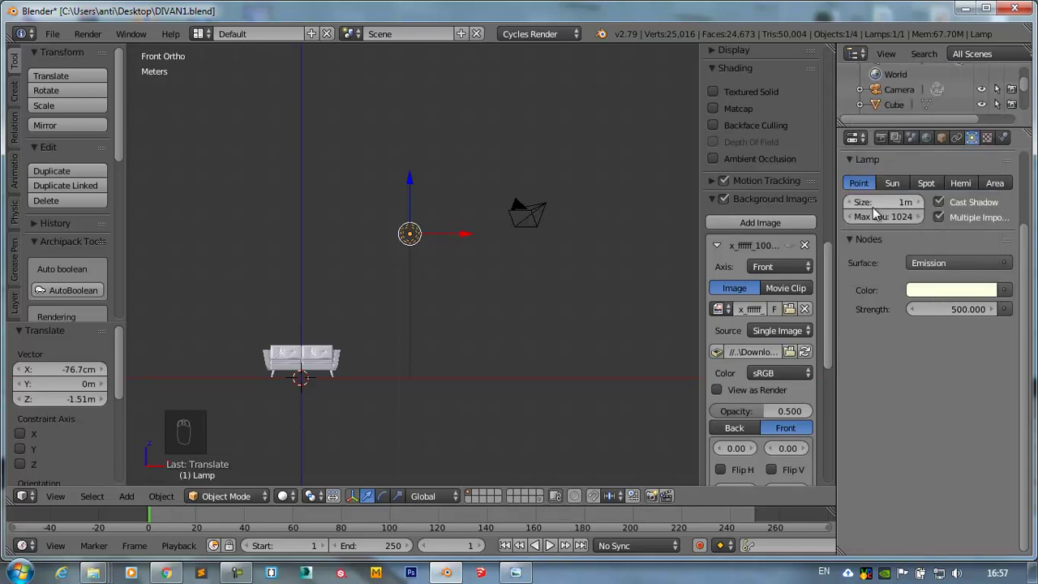
left_click_drag(482, 295, 533, 350)
key("shift+d")
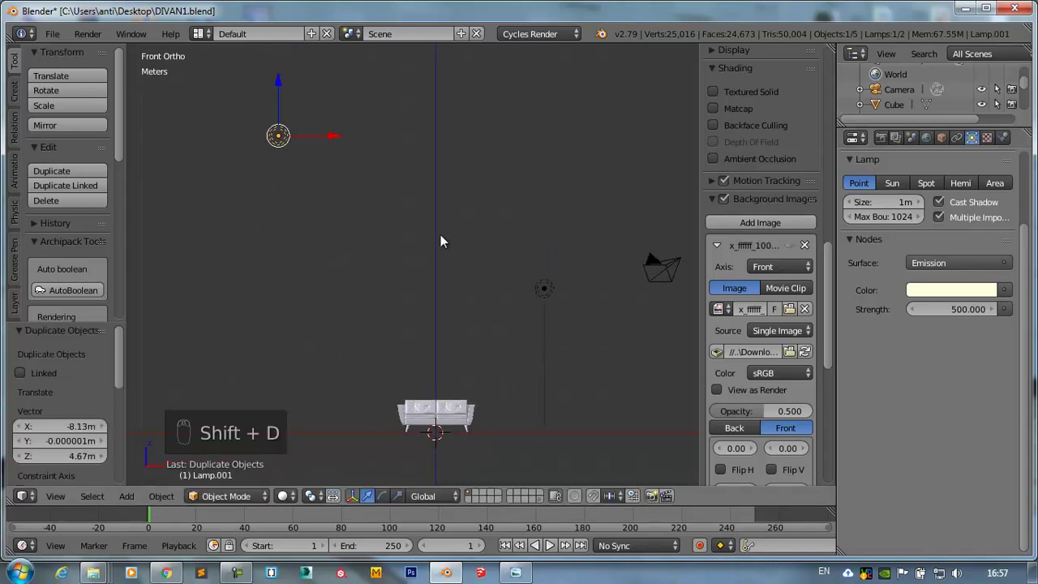
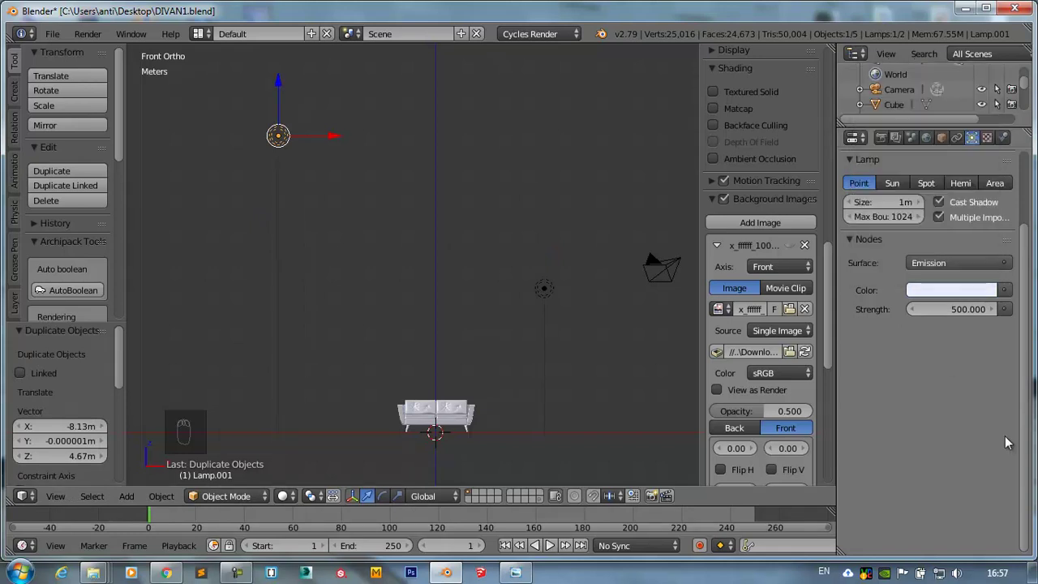
- Give Lamp.001 a pale blue colour, size 2 m and strength 300, then enter camera view
left_click_drag(957, 313, 870, 211)
left_click_drag(972, 320, 971, 319)
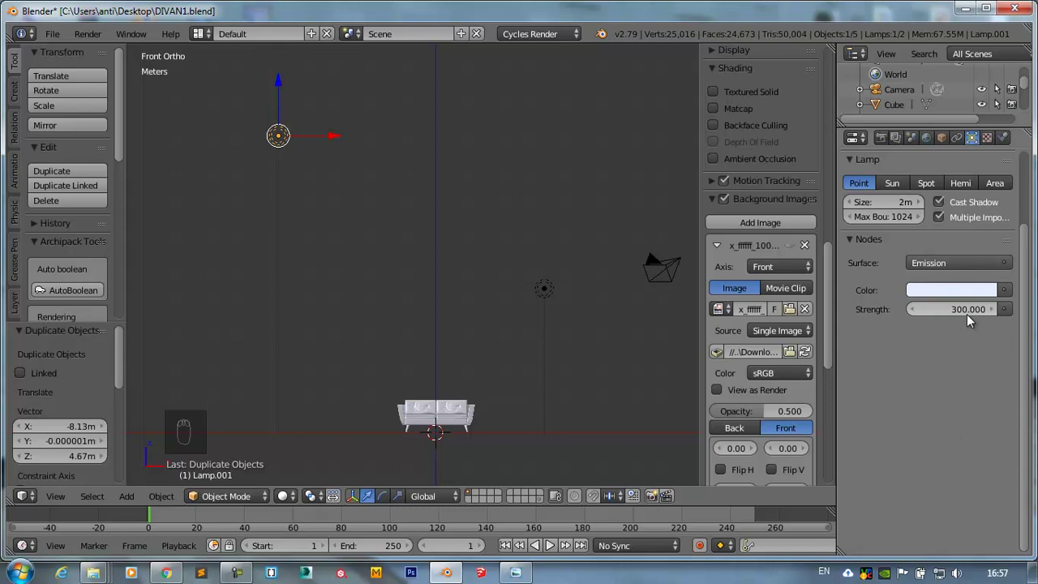
left_click_drag(476, 350, 475, 356)
key("KP_0")
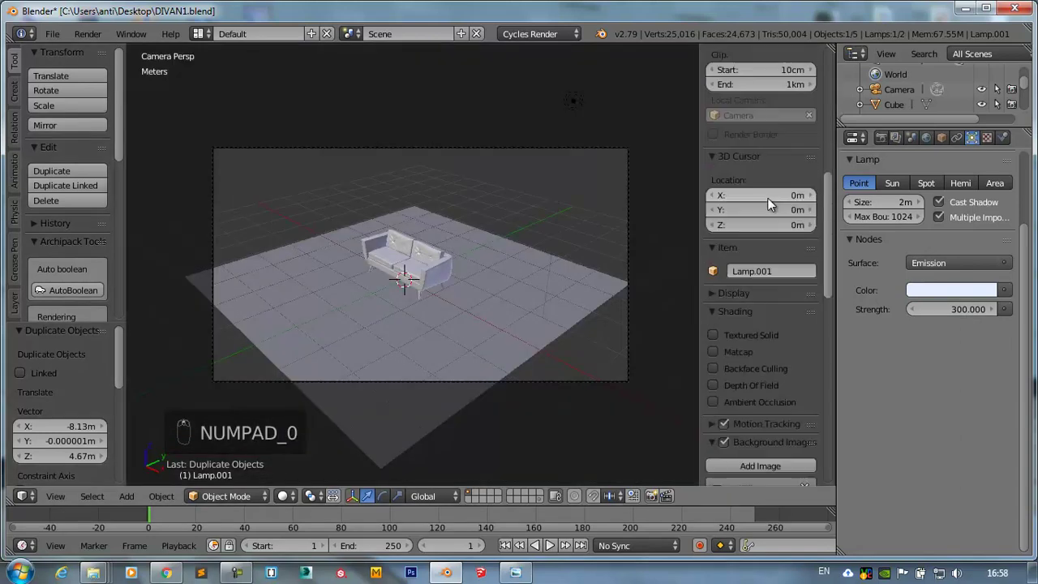
- Tilt, dolly in and pan the locked camera so the sofa fills the frame front-on
left_click_drag(718, 283, 543, 272)
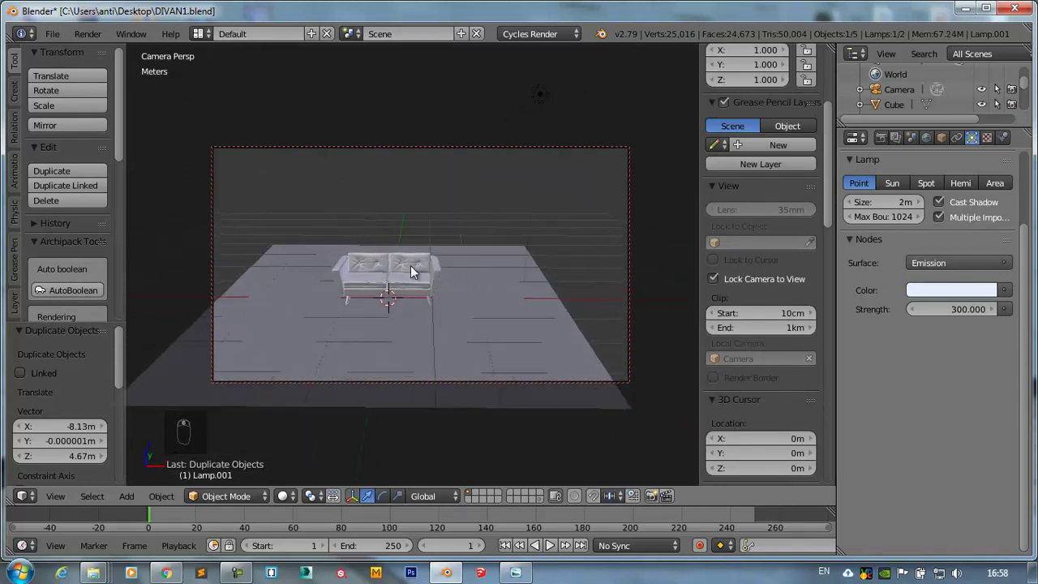
left_click_drag(480, 242, 715, 285)
left_click_drag(715, 285, 269, 271)
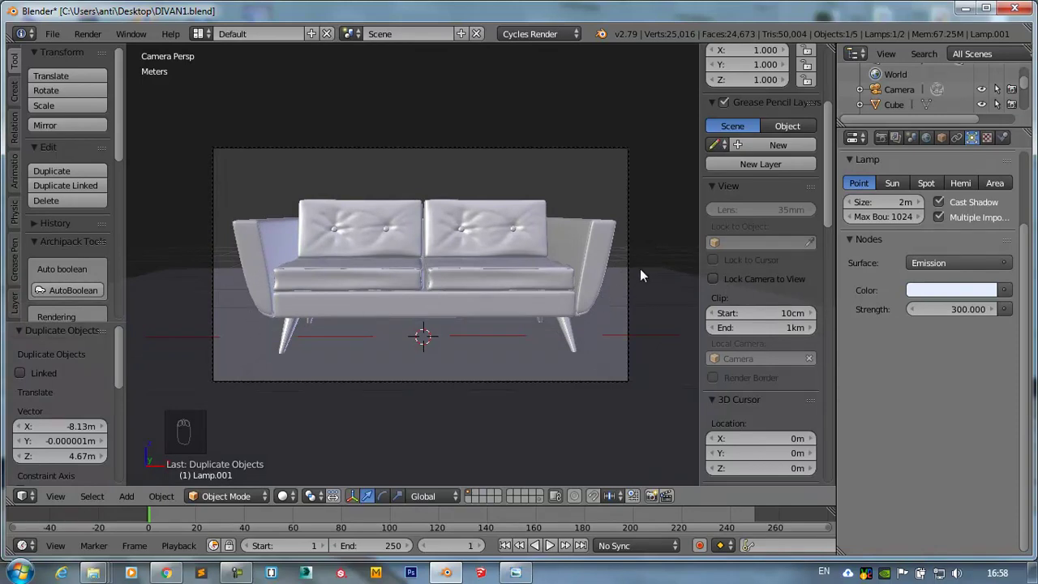
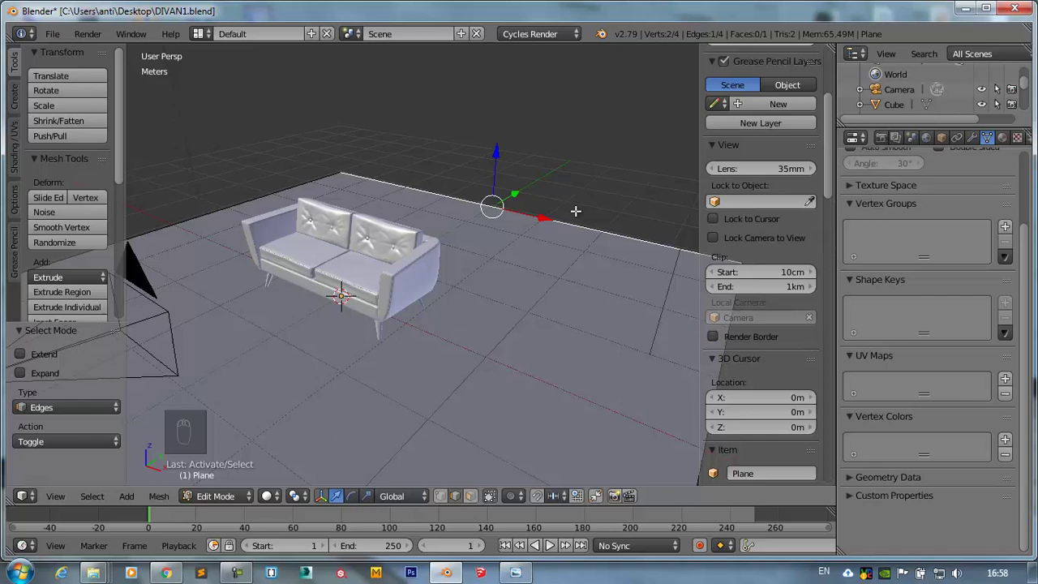
- Extrude the floor's back edge about 5 m upward to form a wall behind the sofa
key("e")
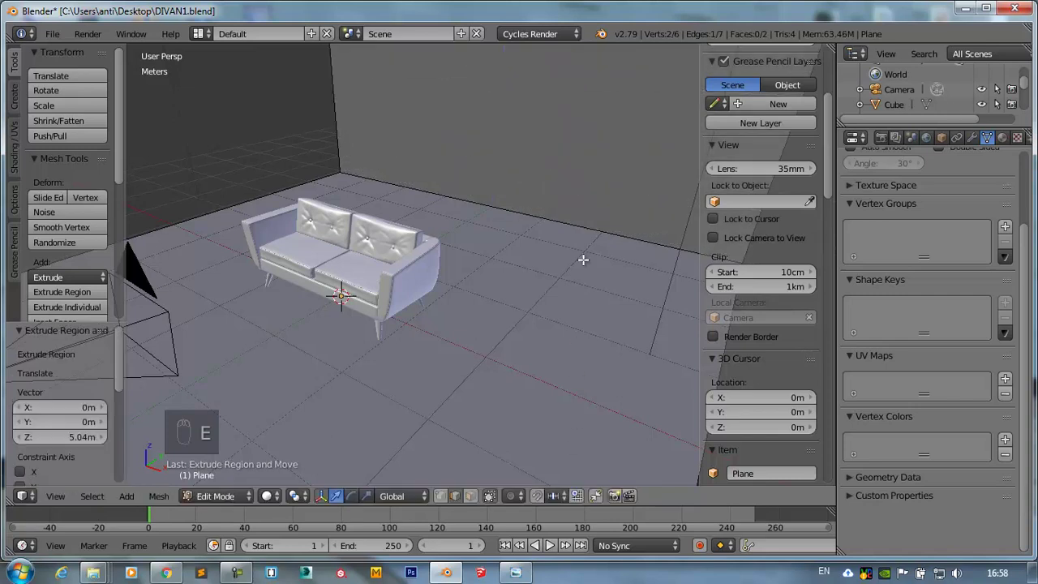
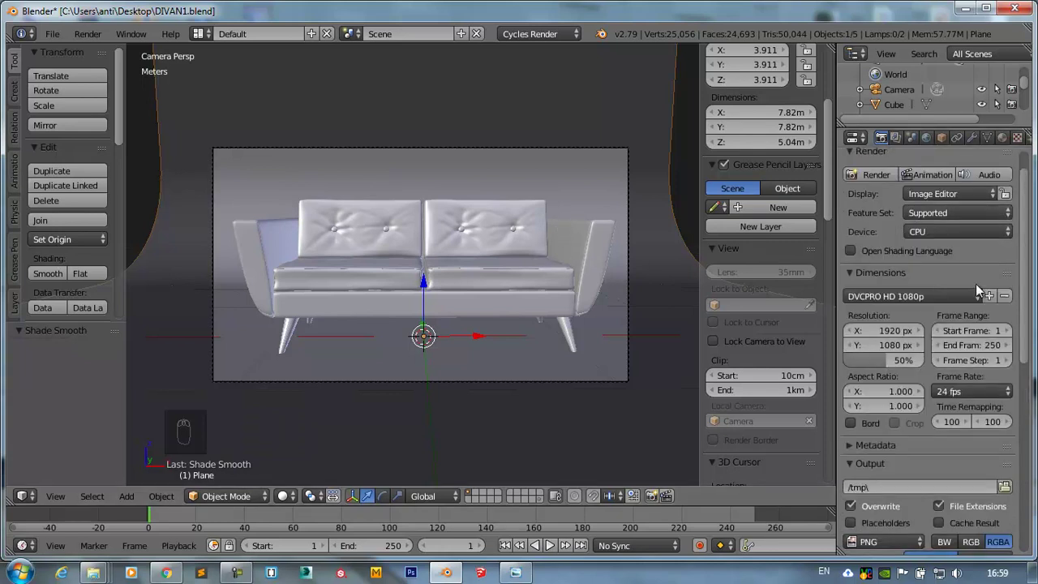
- Draw a render border around the camera frame for the Cycles rendered preview
left_click_drag(855, 368, 297, 401)
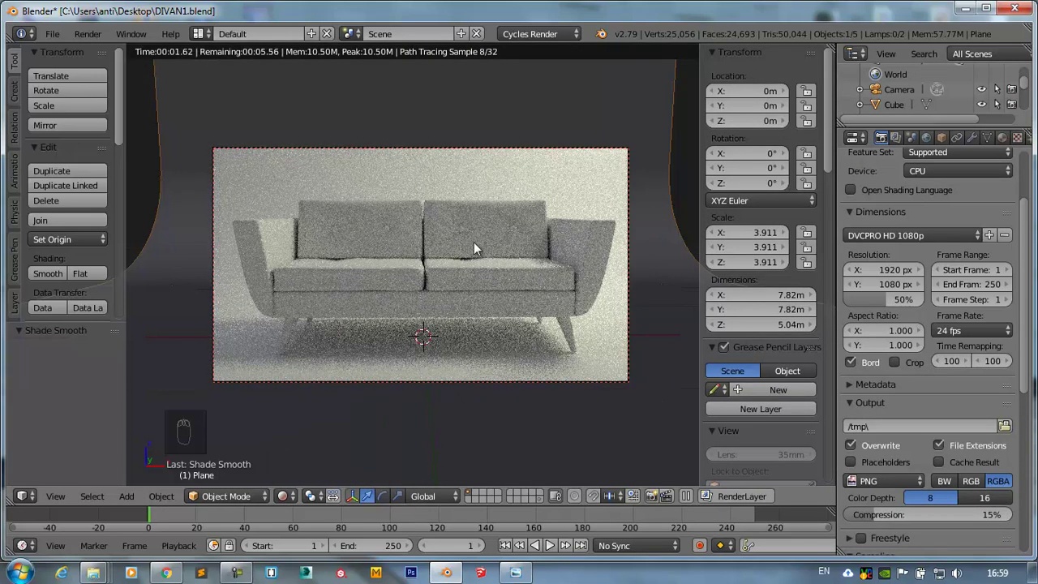